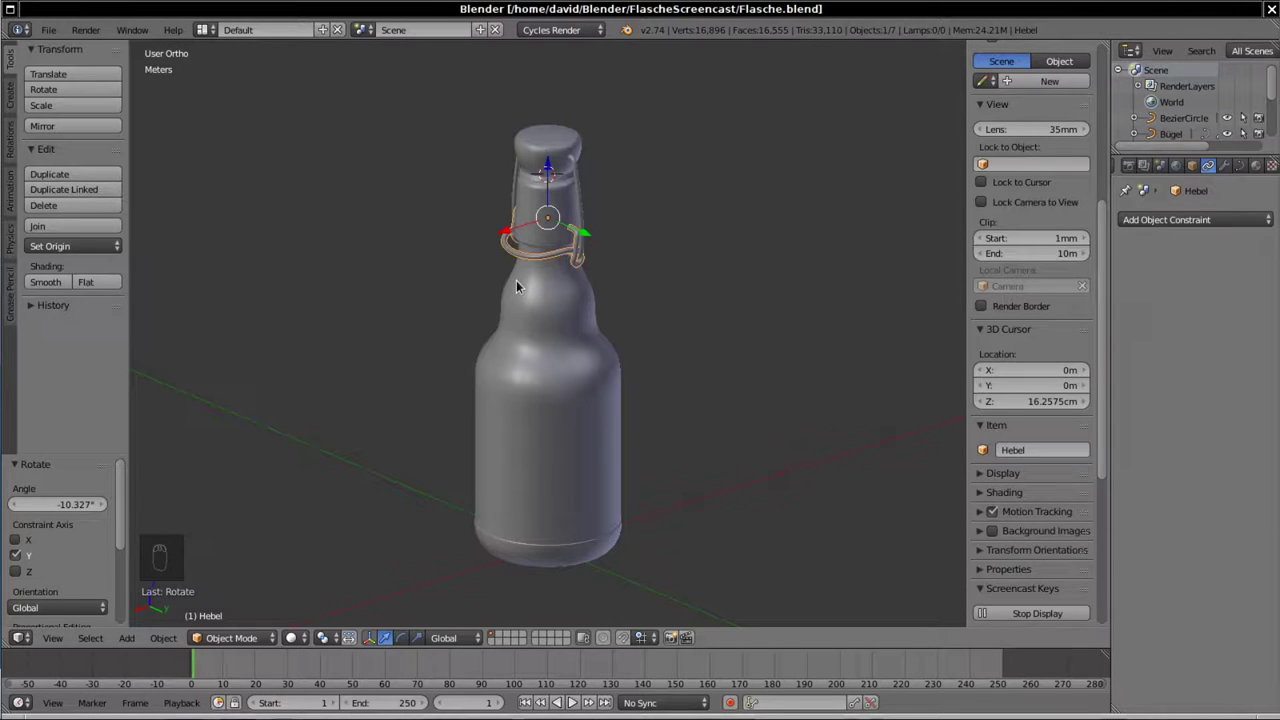
# Step: Reset the 3D cursor to the origin and send the BezierCircle under the bottle to another layer
pyautogui.moveTo(562, 317); pyautogui.dragTo(489, 291)
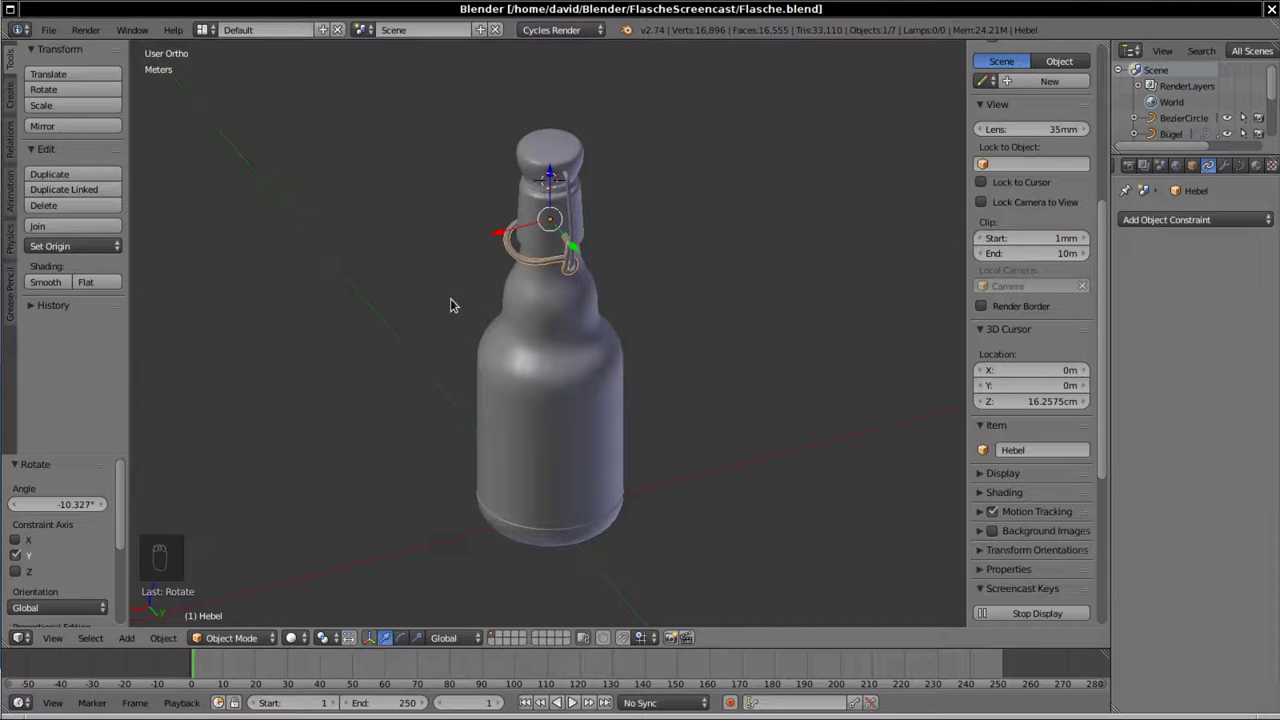
pyautogui.press('shift+s')
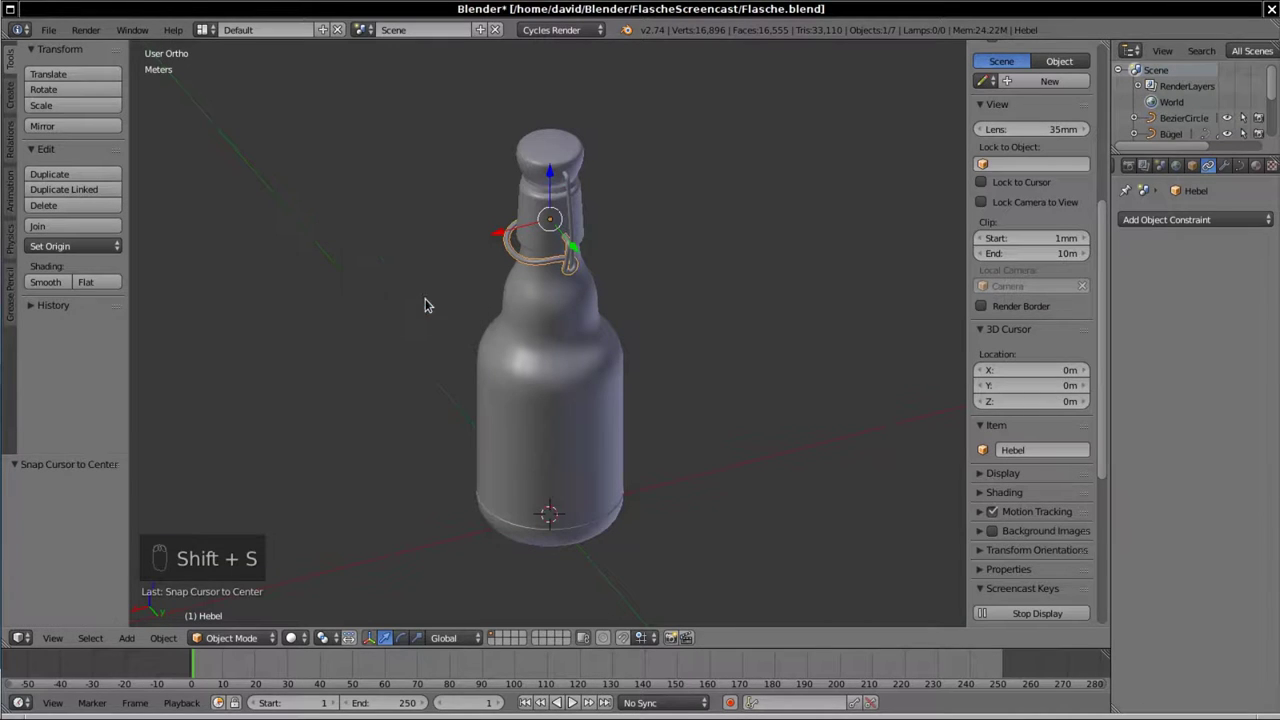
pyautogui.moveTo(429, 355); pyautogui.dragTo(533, 366)
pyautogui.rightClick(533, 366)
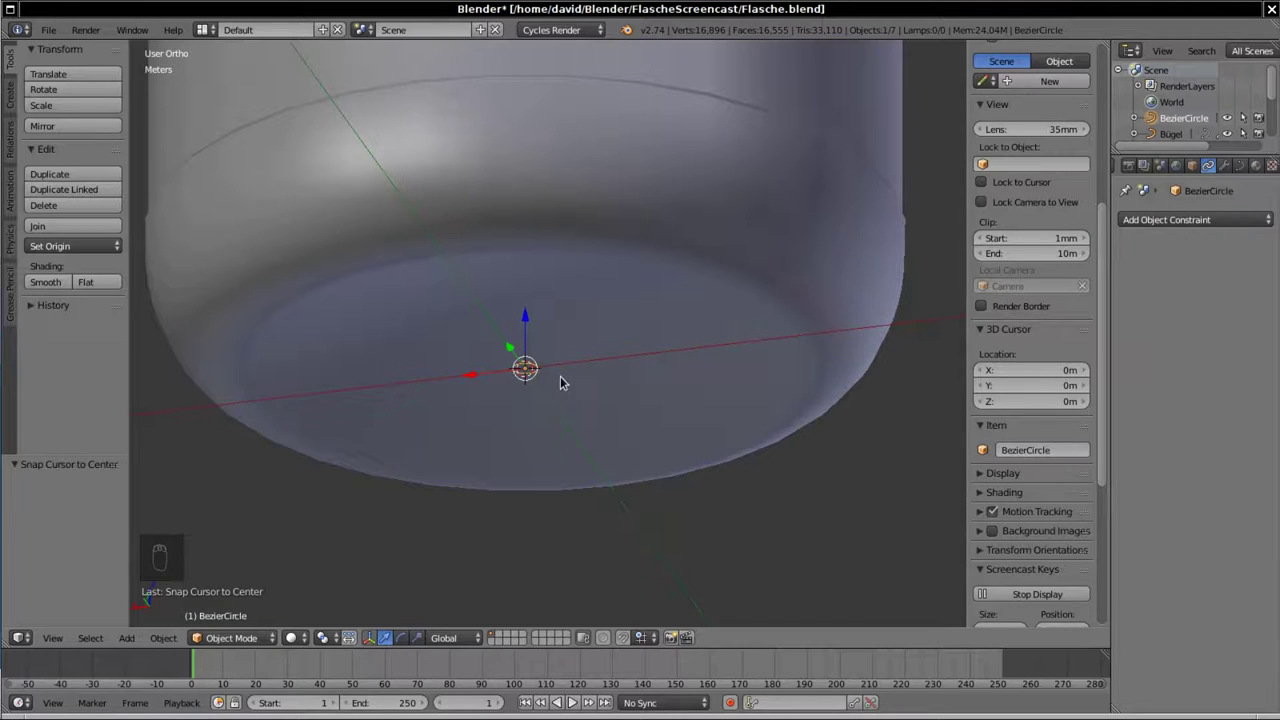
pyautogui.press('m')
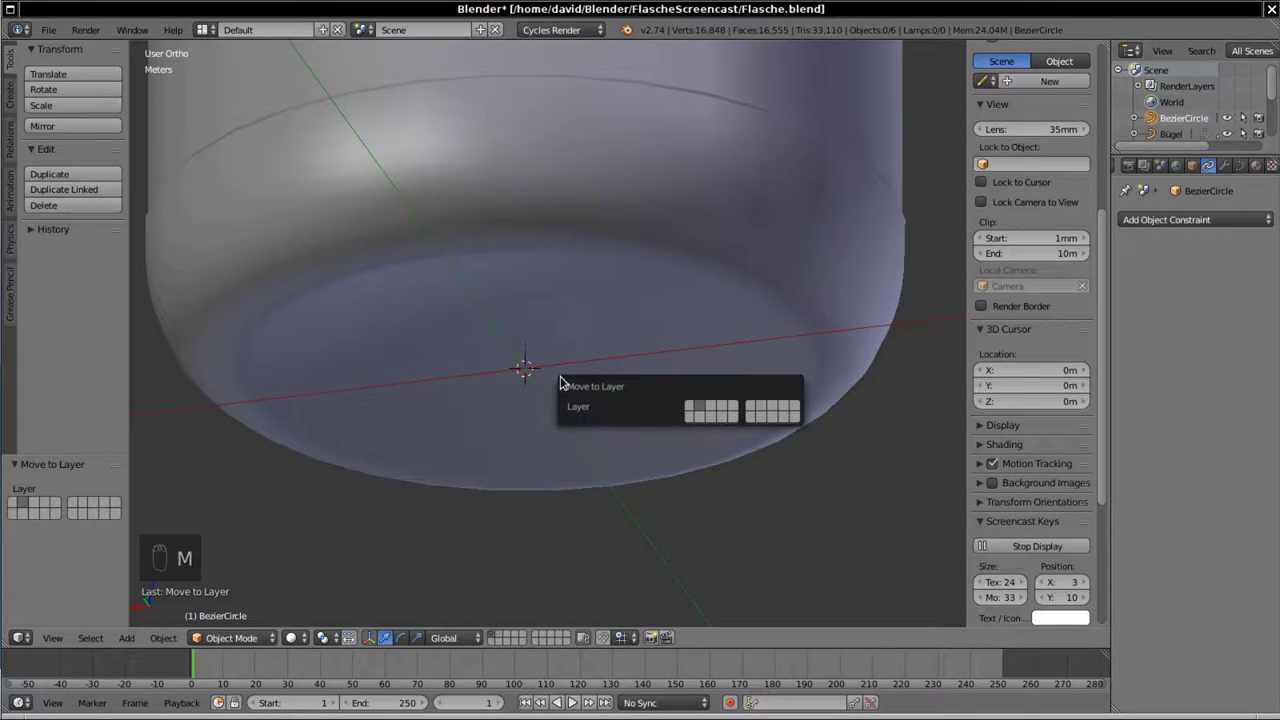
pyautogui.moveTo(381, 449); pyautogui.dragTo(357, 292)
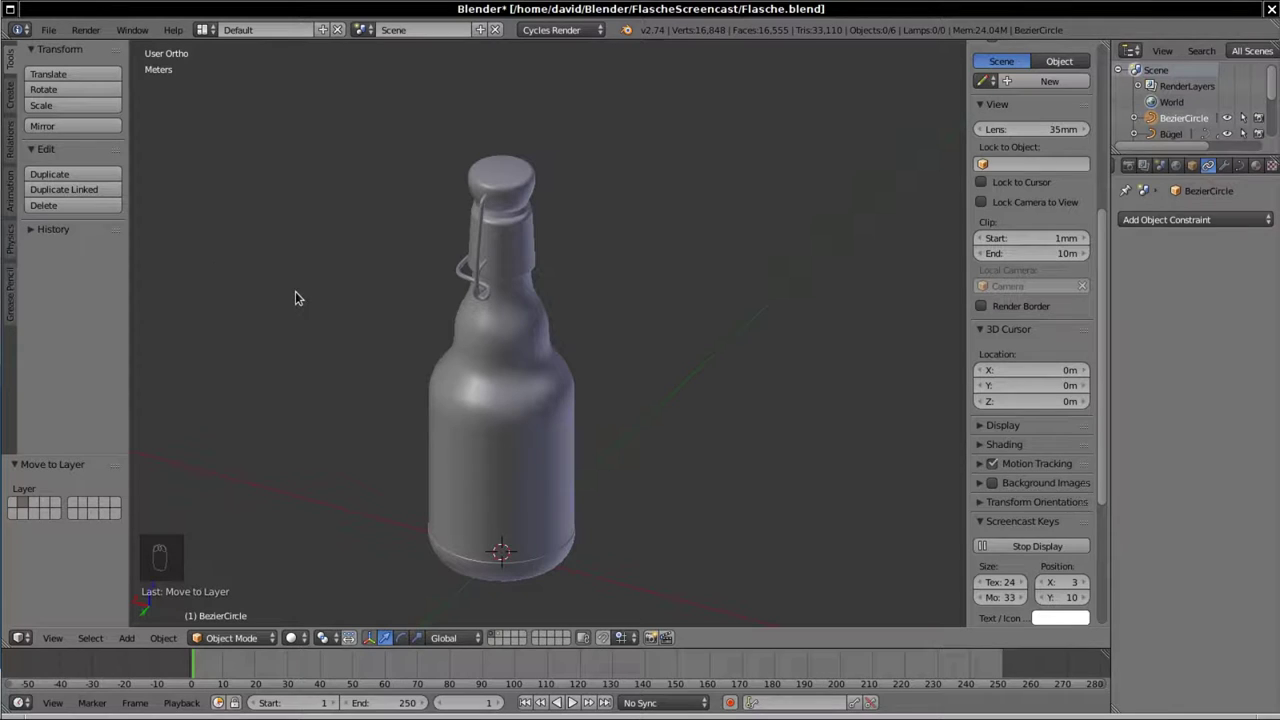
# Step: Add a single-bone armature at the origin, scale it to 0.15 and enable X-Ray with Wire draw type
pyautogui.press('shift+a')
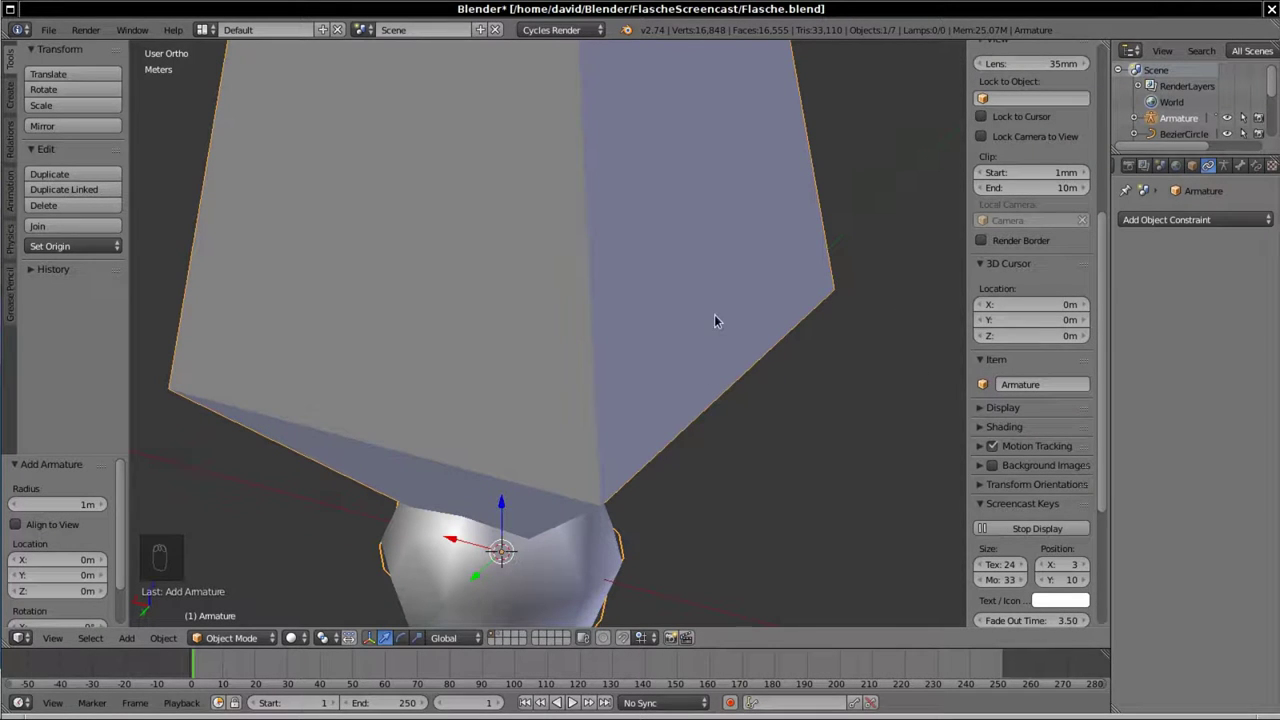
pyautogui.press('s')
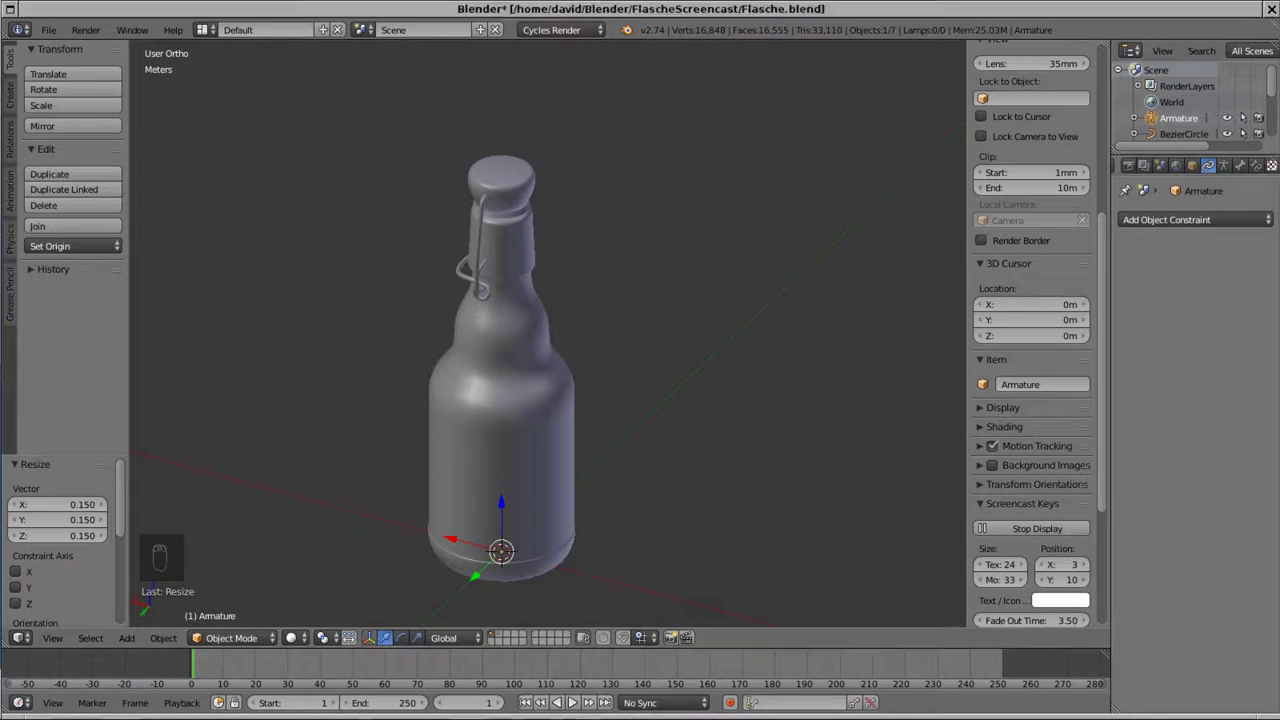
pyautogui.moveTo(1201, 168); pyautogui.dragTo(1201, 596)
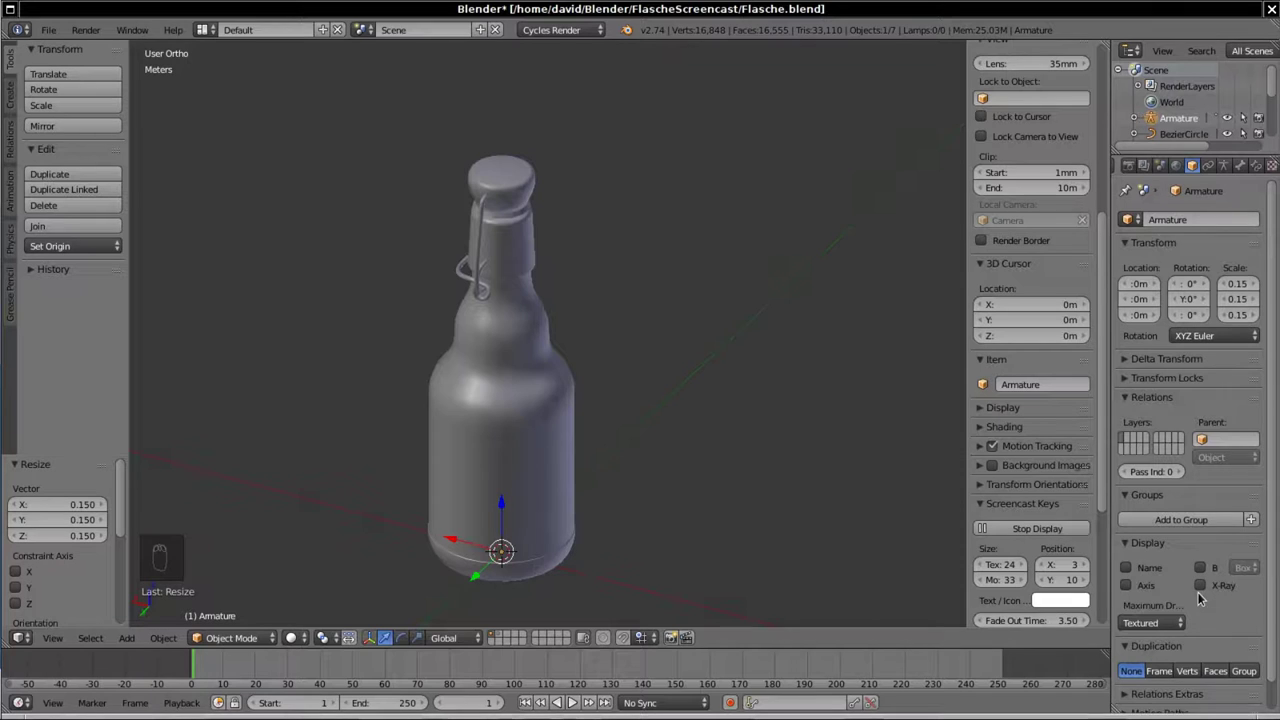
pyautogui.moveTo(1202, 589); pyautogui.dragTo(983, 462)
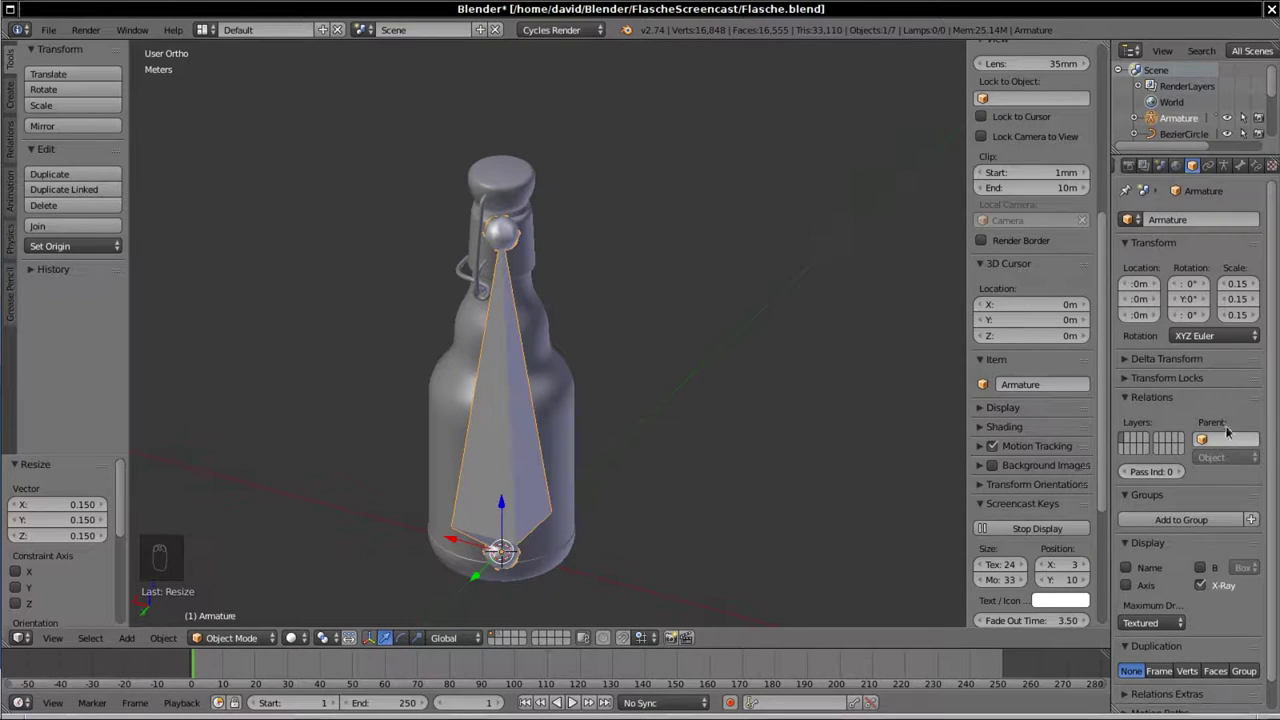
# Step: Navigate the view to frame the bottle neck closely
pyautogui.moveTo(1278, 408); pyautogui.dragTo(386, 418)
pyautogui.moveTo(399, 433); pyautogui.dragTo(431, 201)
pyautogui.moveTo(431, 201); pyautogui.dragTo(414, 230)
# Step: View the neck from the front, select the Hebel lever and set the 3D cursor to its pivot
pyautogui.press('Tab')
pyautogui.press('Tab')
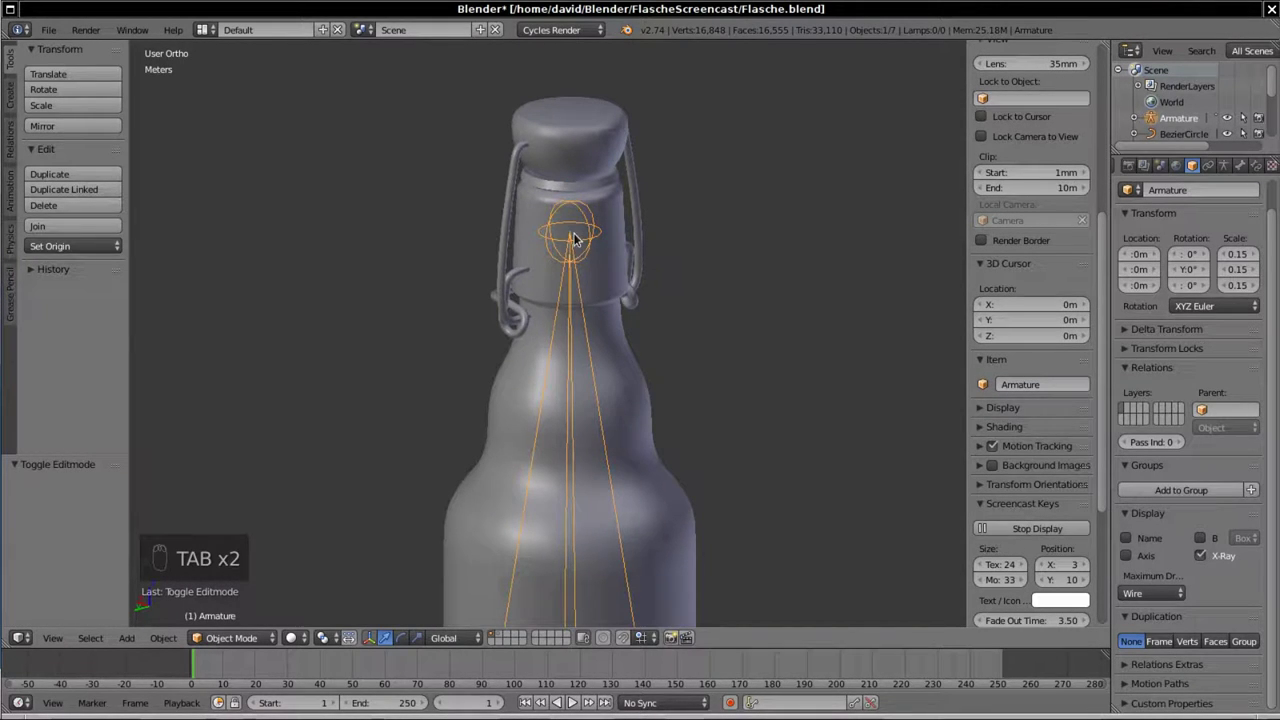
pyautogui.moveTo(479, 357); pyautogui.dragTo(740, 356)
pyautogui.moveTo(740, 356); pyautogui.dragTo(506, 240)
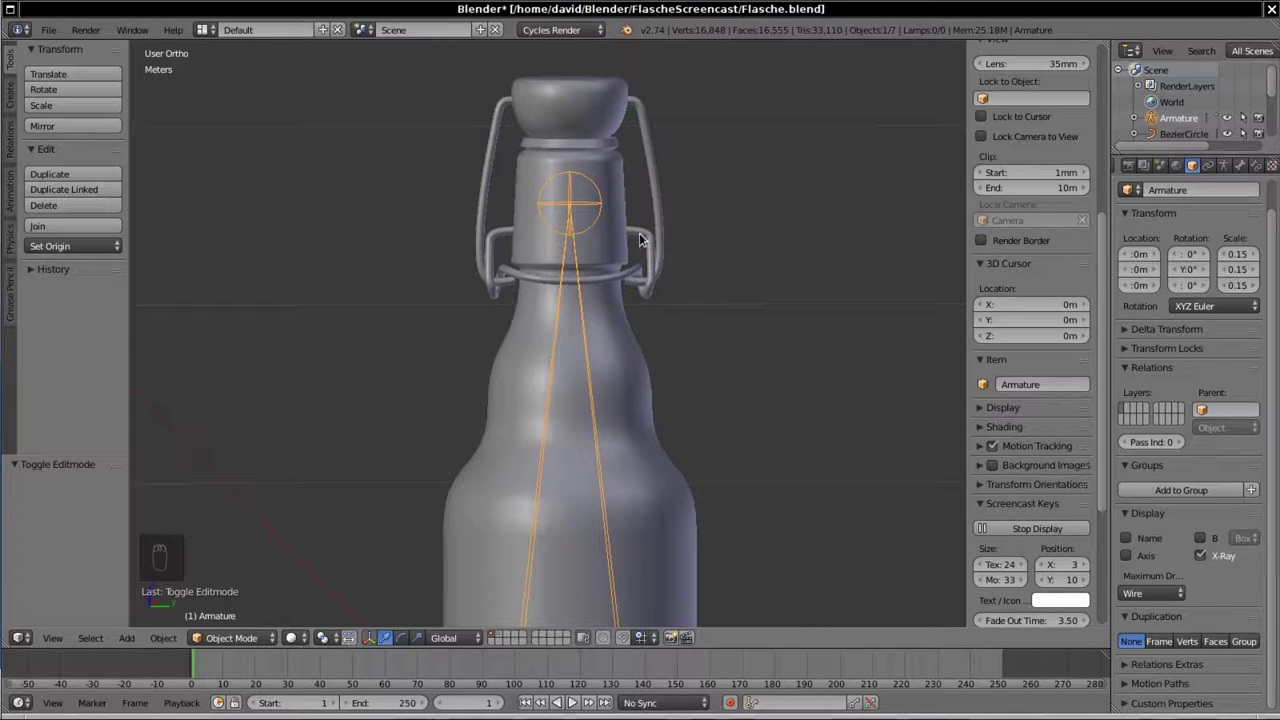
pyautogui.moveTo(642, 236); pyautogui.dragTo(642, 236)
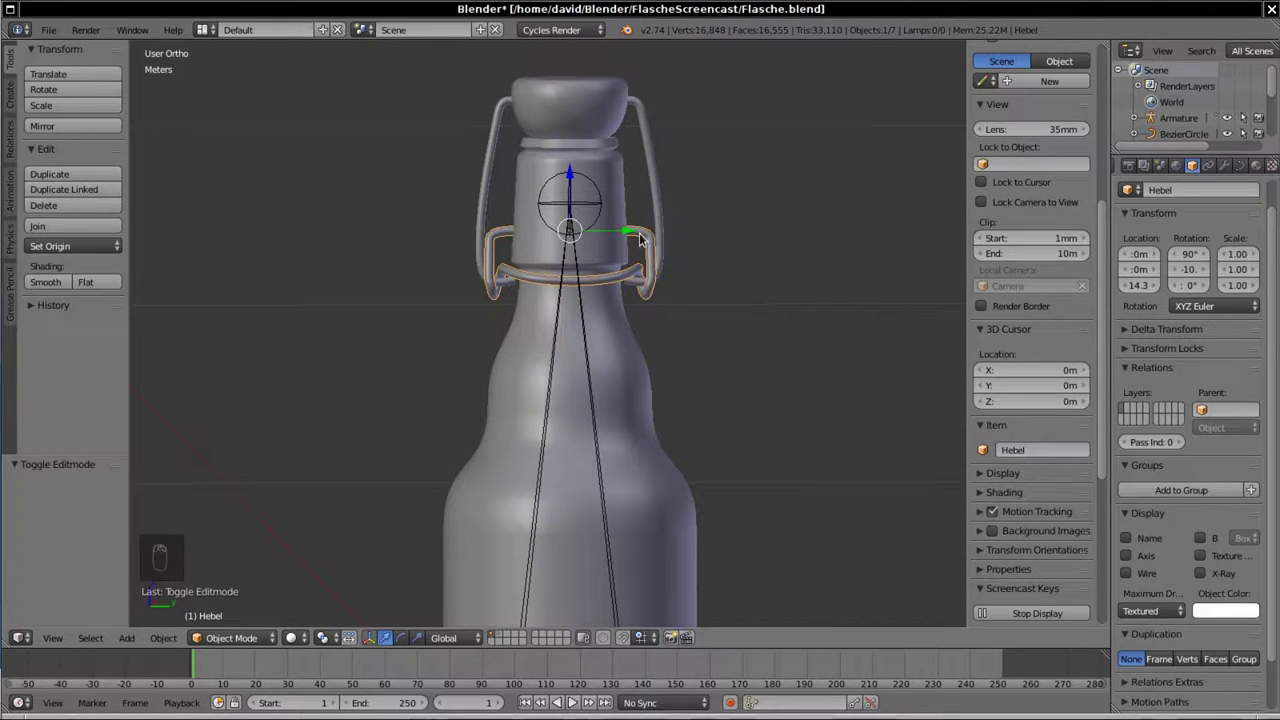
pyautogui.press('shift+s')
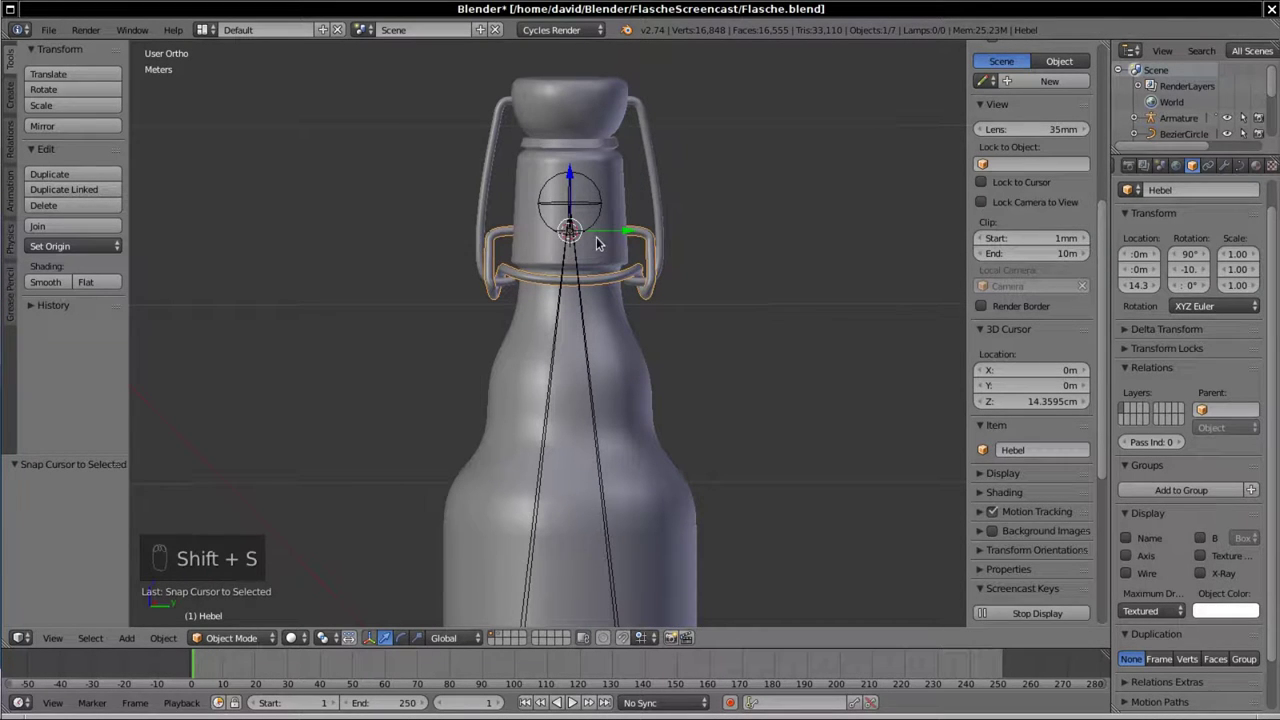
# Step: Reframe the neck and return to editing the armature's bones
pyautogui.moveTo(583, 219); pyautogui.dragTo(556, 269)
pyautogui.moveTo(554, 269); pyautogui.dragTo(660, 315)
pyautogui.moveTo(660, 315); pyautogui.dragTo(664, 318)
pyautogui.middleClick(664, 318)
pyautogui.press('Tab')
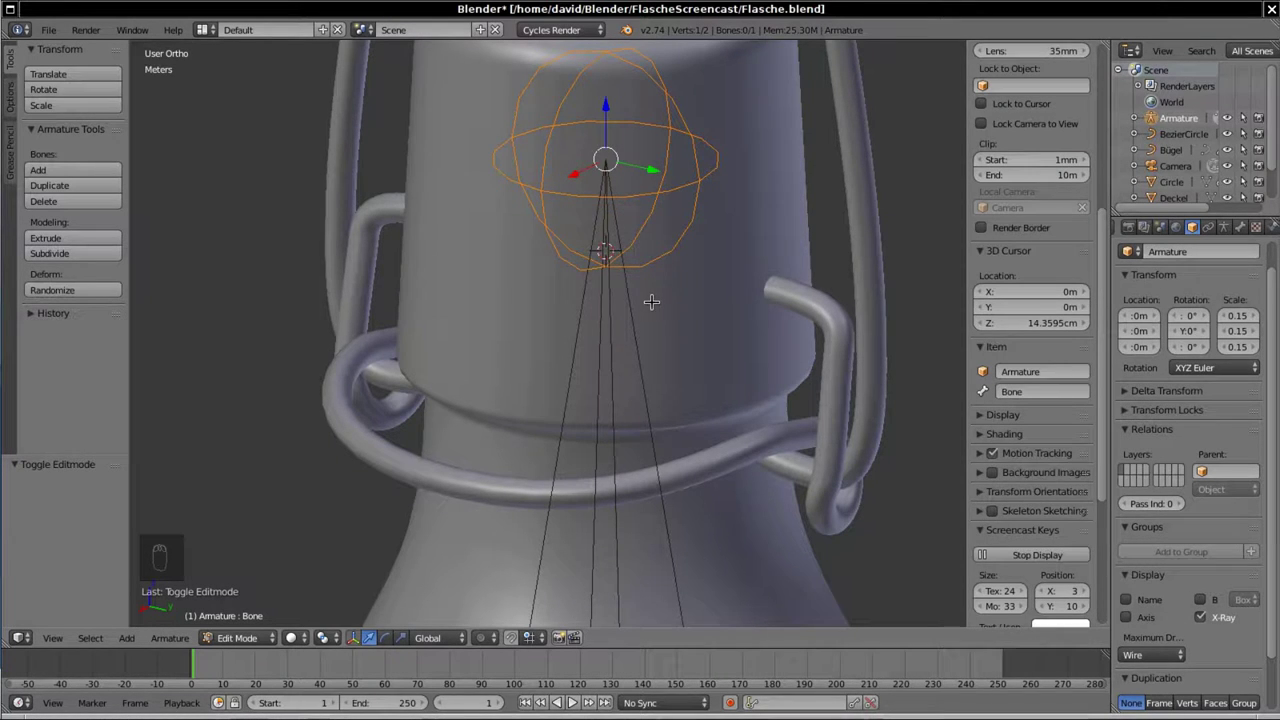
# Step: Snap the bone tip to the cursor, extrude a second bone and place its end on the wire loop
pyautogui.press('shift+s')
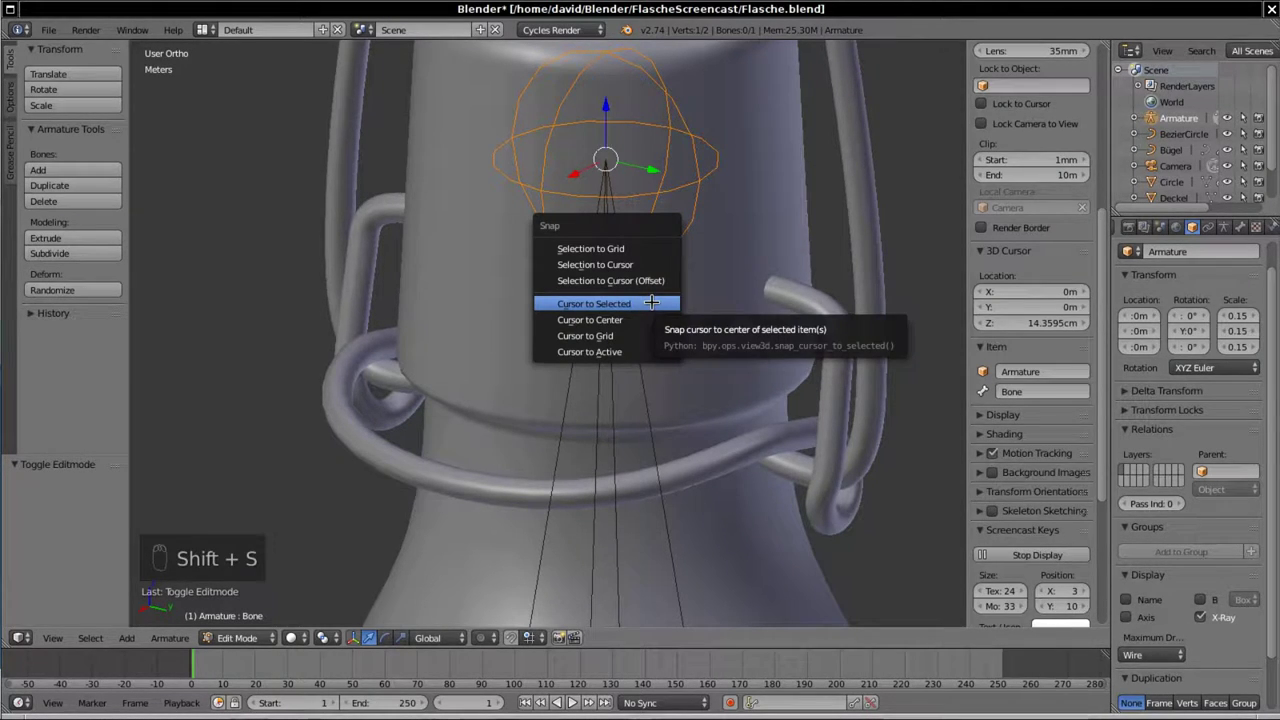
pyautogui.moveTo(563, 221); pyautogui.dragTo(616, 371)
pyautogui.press('e')
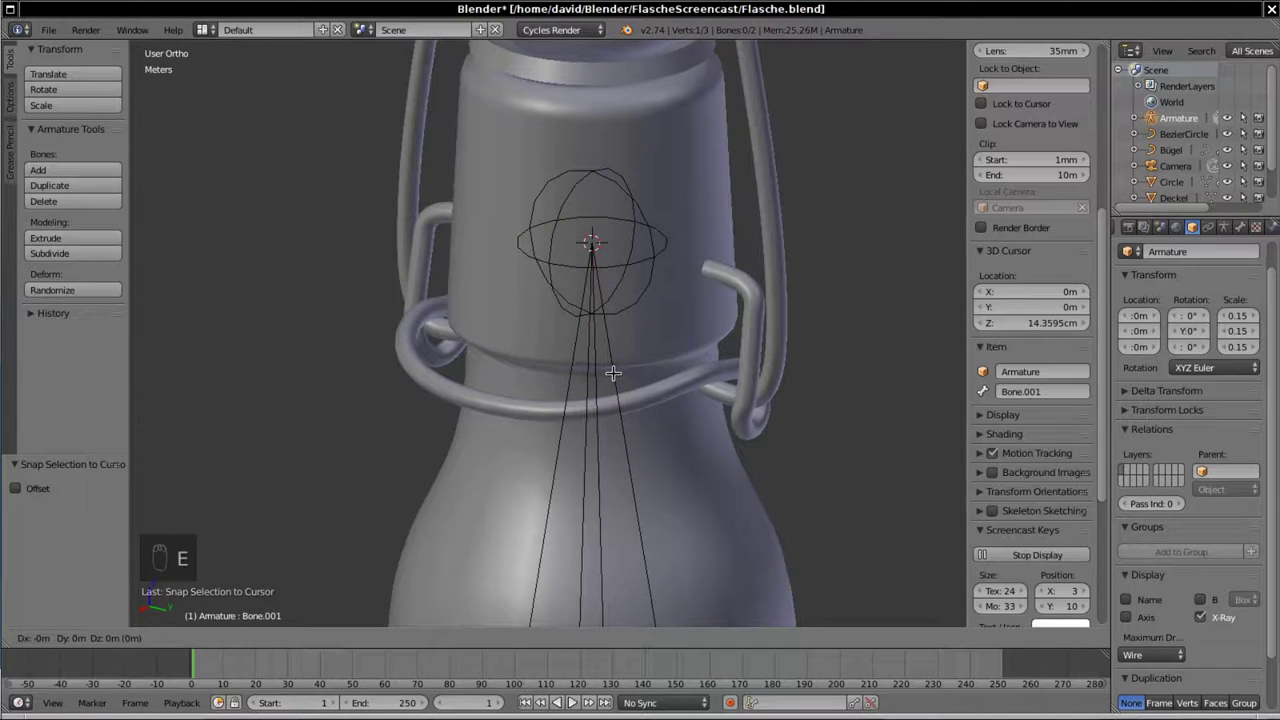
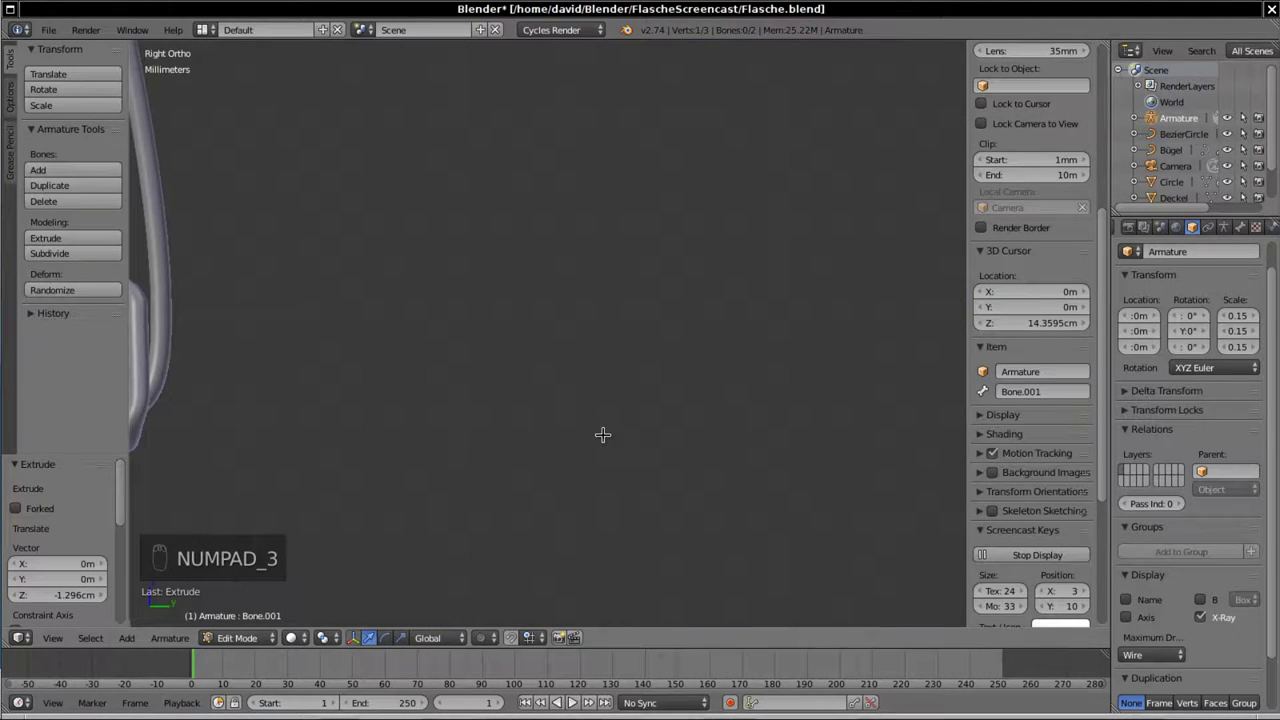
pyautogui.press('KP_Decimal')
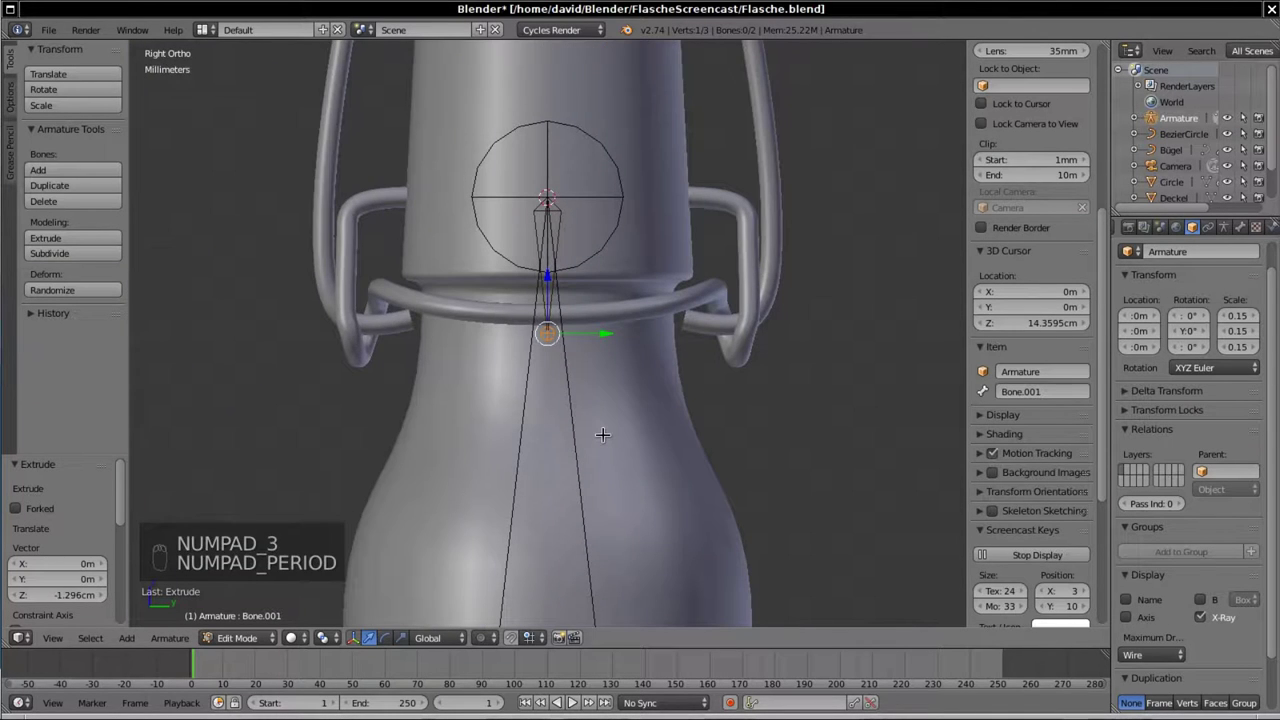
pyautogui.press('KP_1')
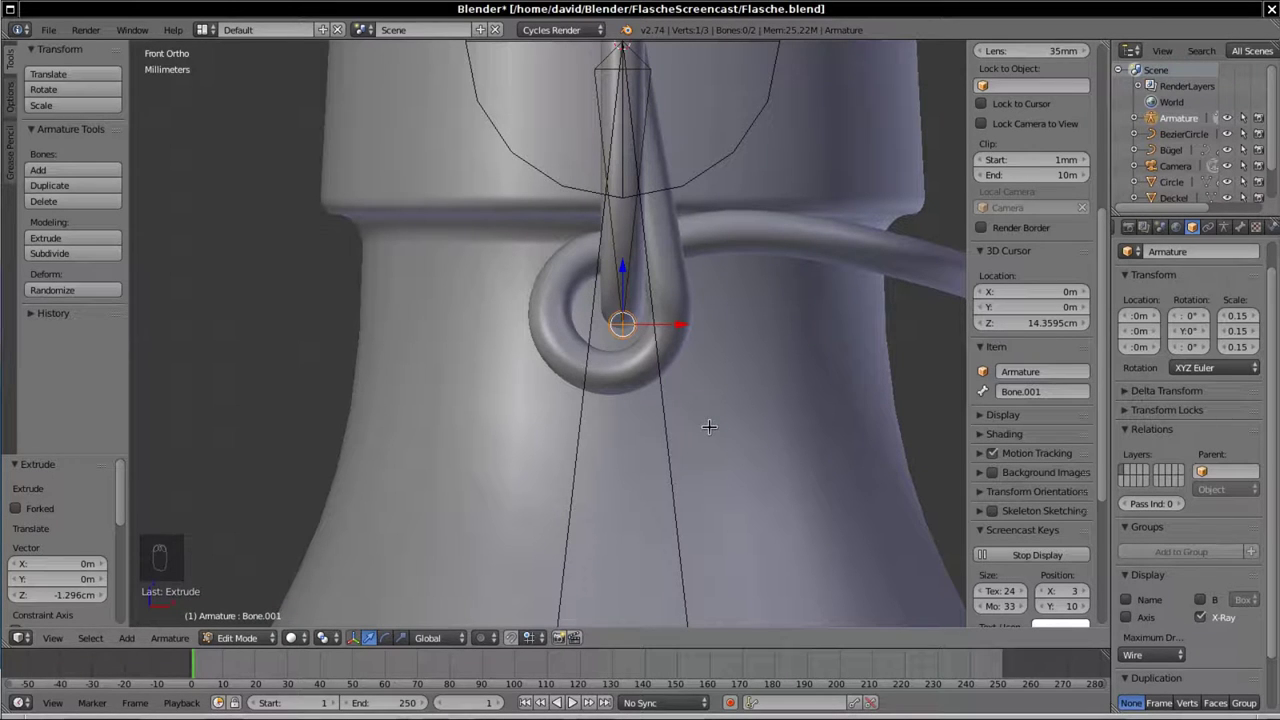
pyautogui.press('g')
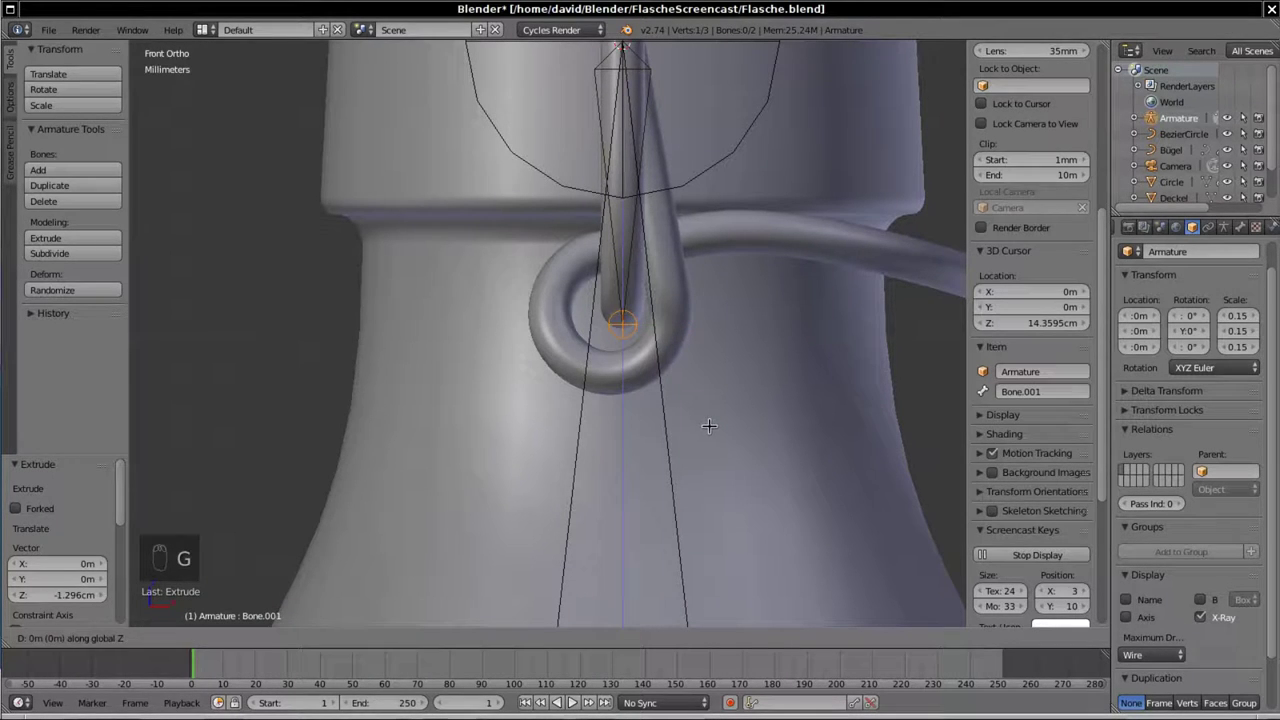
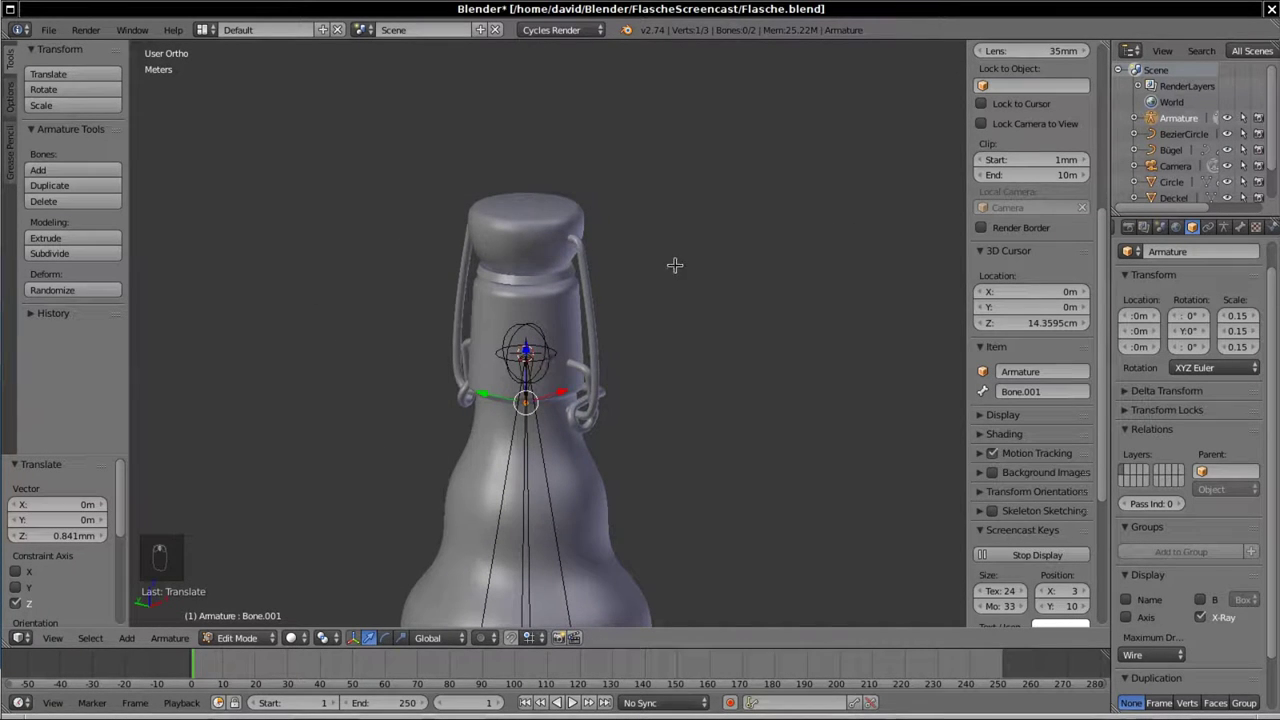
# Step: Set the 3D cursor to the Bügel clasp's origin in Object Mode
pyautogui.press('Tab')
pyautogui.press('shift+s')
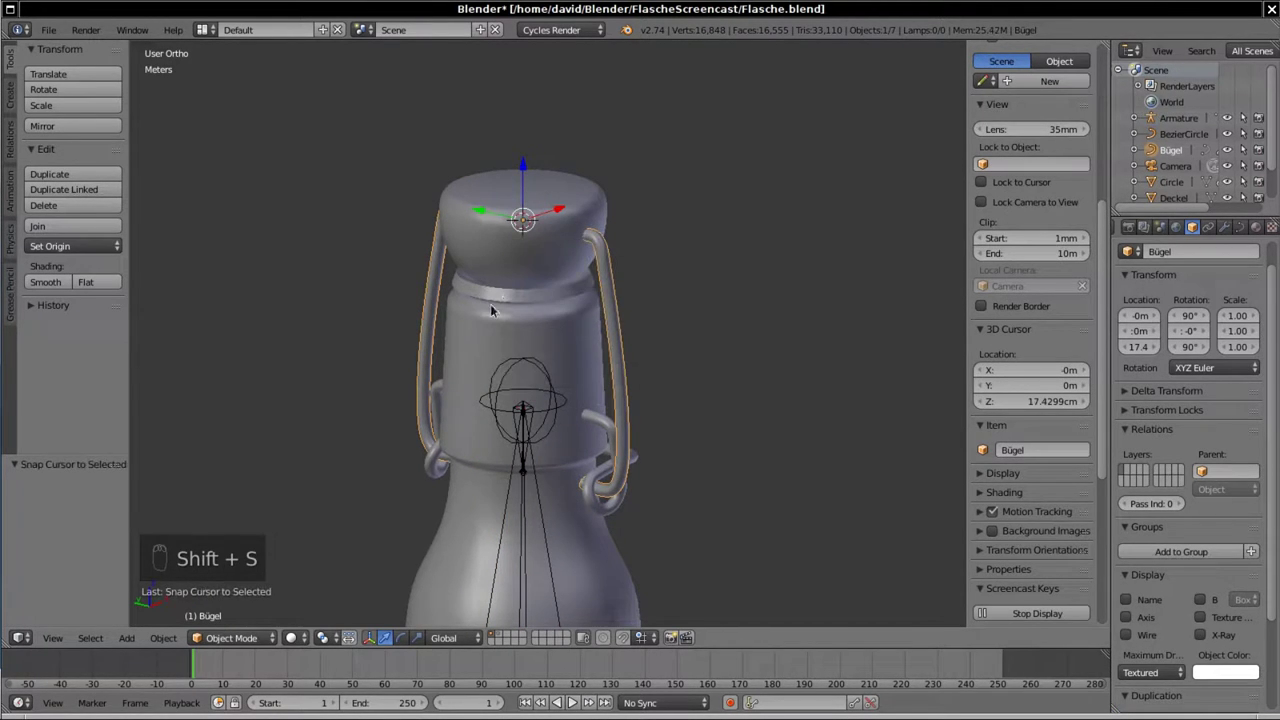
pyautogui.moveTo(578, 355); pyautogui.dragTo(1036, 193)
pyautogui.middleClick(1036, 193)
pyautogui.moveTo(1178, 124); pyautogui.dragTo(535, 445)
# Step: Extrude a third bone snapped to the clasp pivot, then extrude a fourth from the cap top
pyautogui.press('Tab')
pyautogui.press('e')
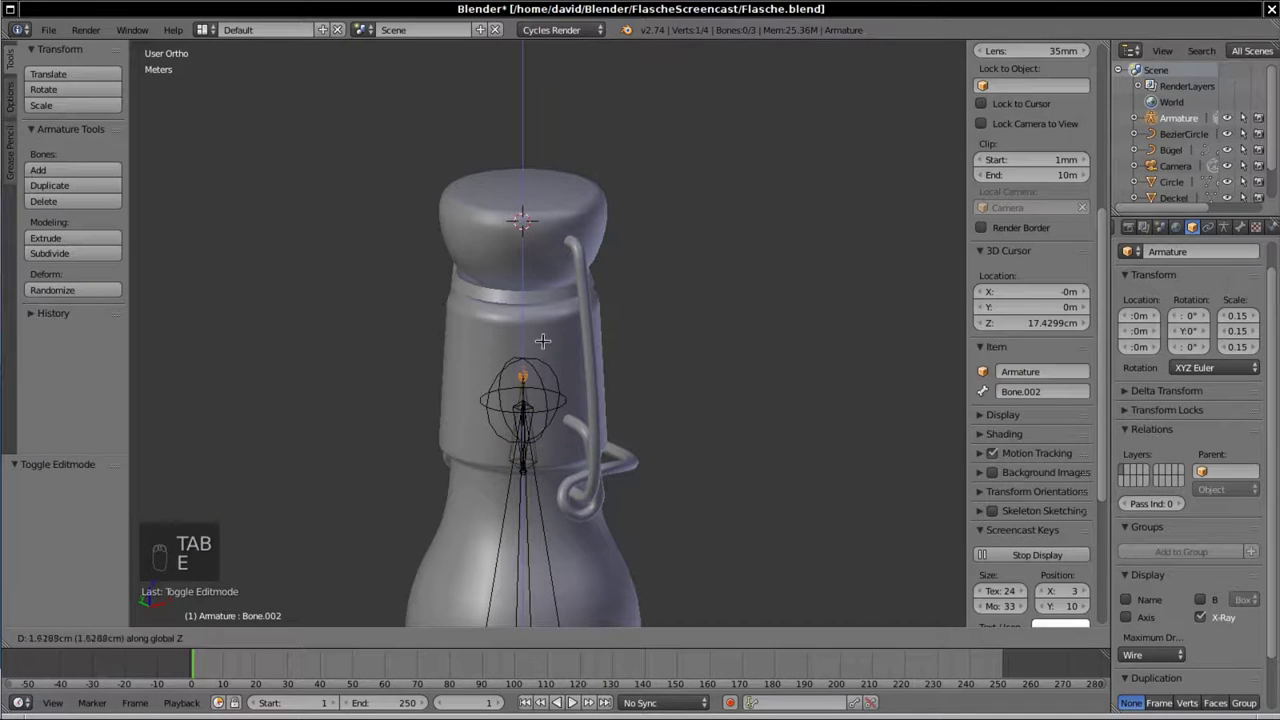
pyautogui.press('shift+s')
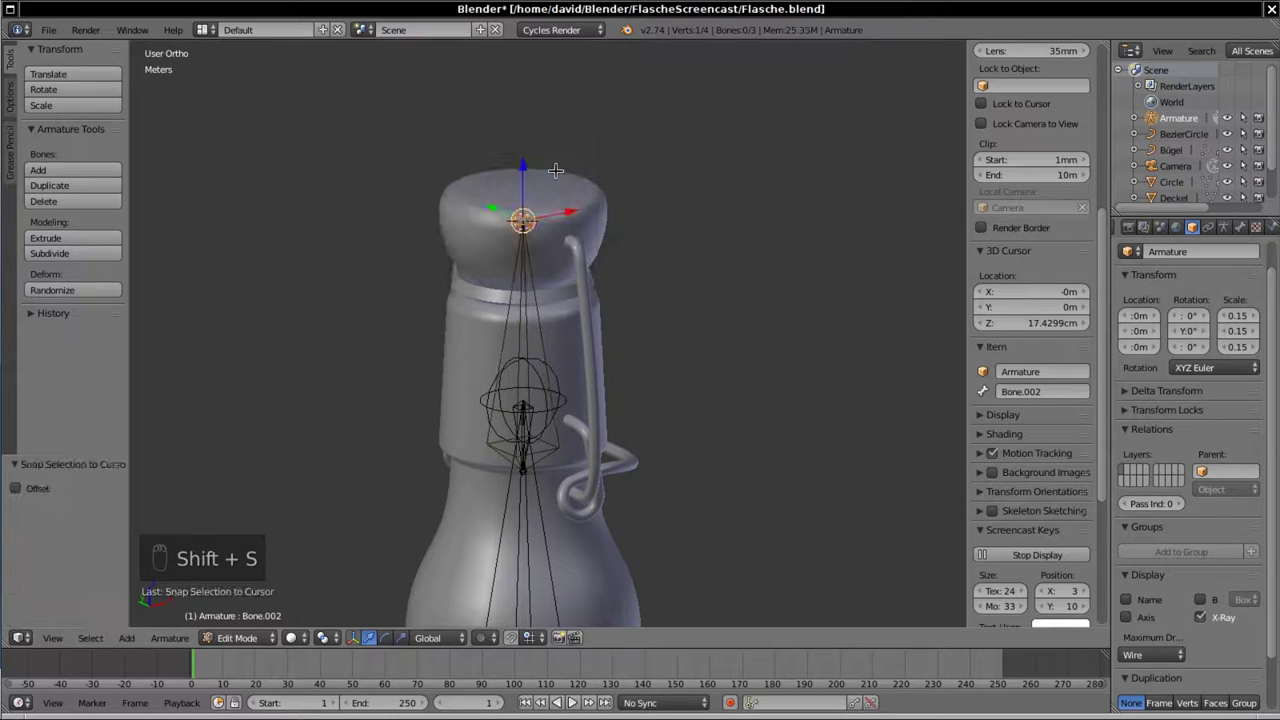
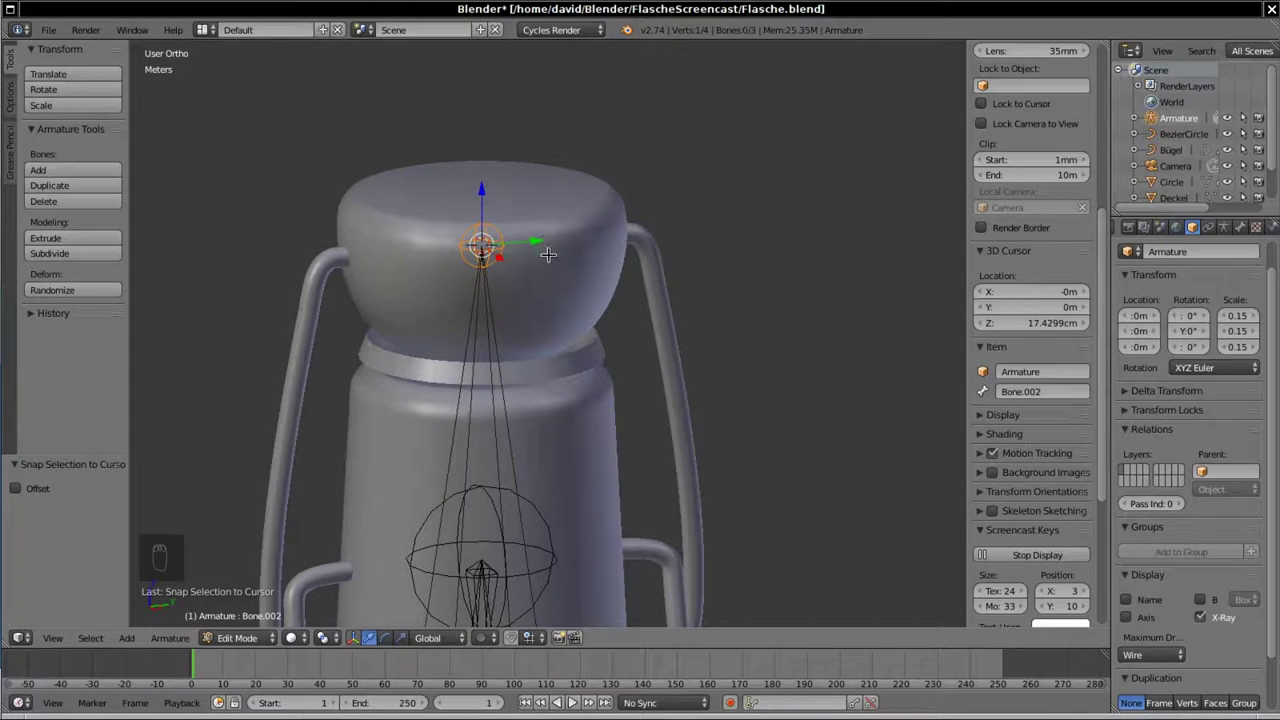
pyautogui.press('e')
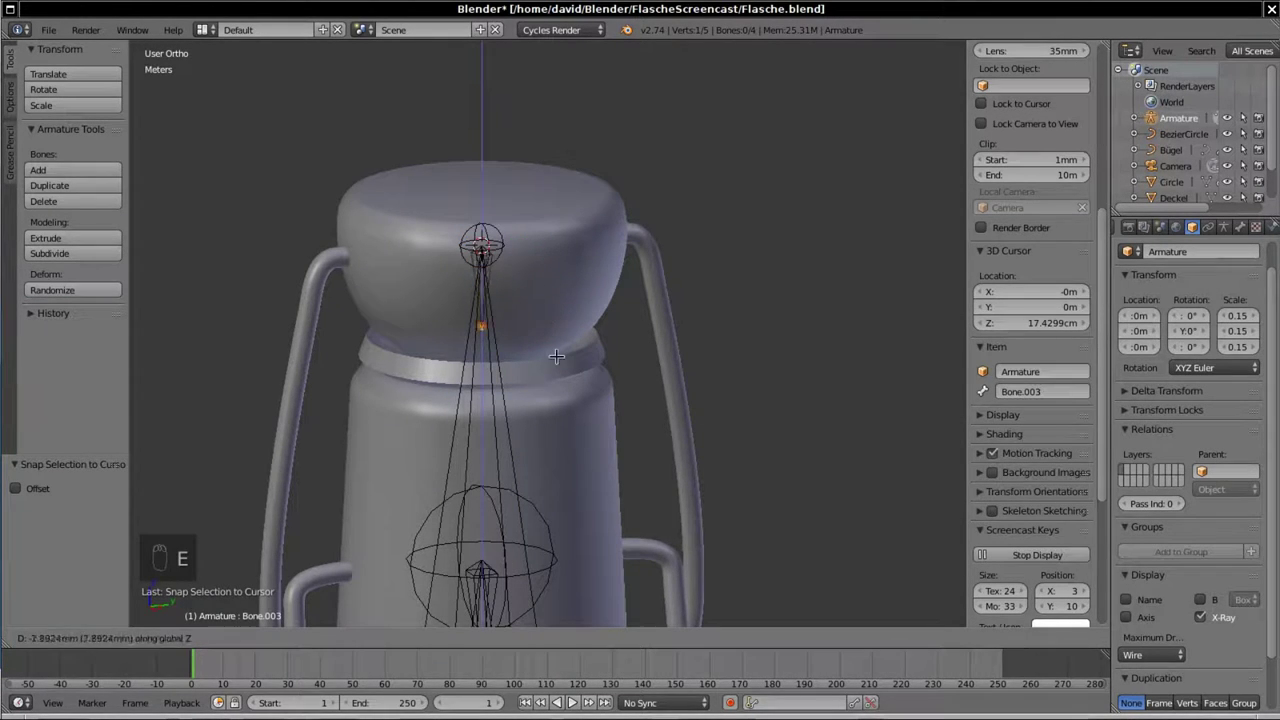
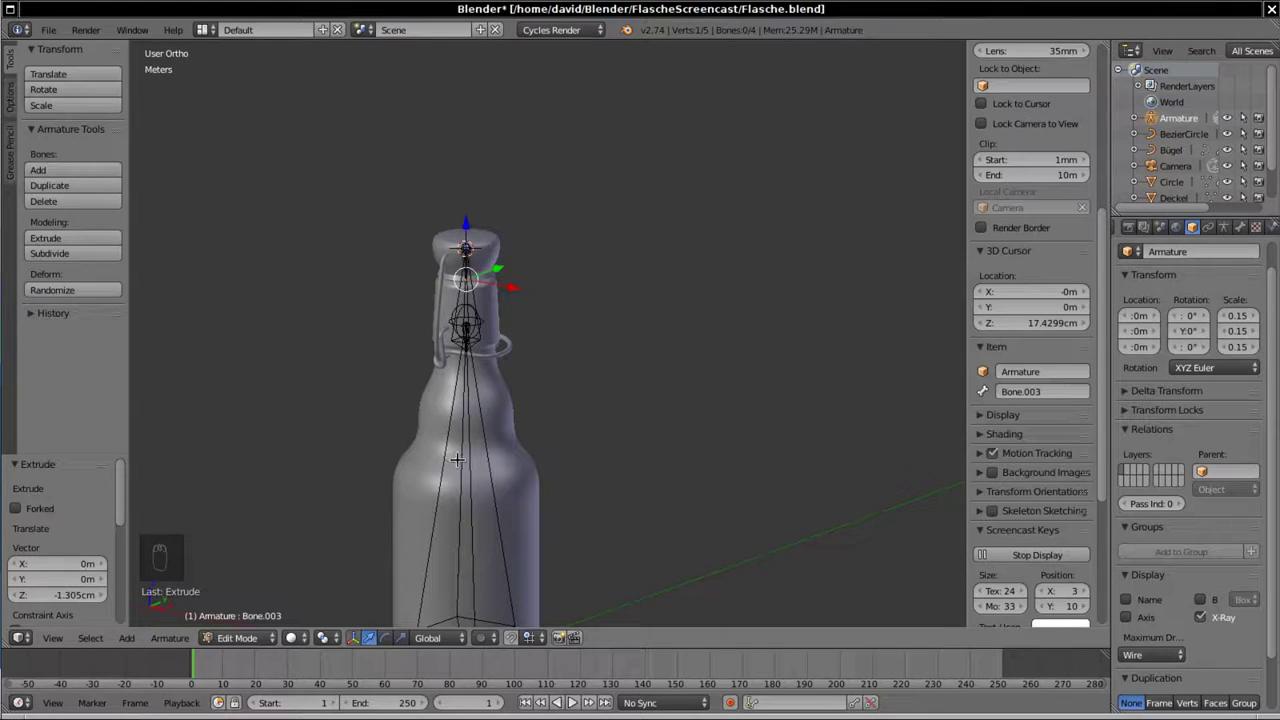
# Step: Rename the first bone Bone.Flasche and expand the armature hierarchy to parent Hebel, Bügel and Deckel in a chain
pyautogui.rightClick(468, 378)
pyautogui.moveTo(468, 378); pyautogui.dragTo(468, 378)
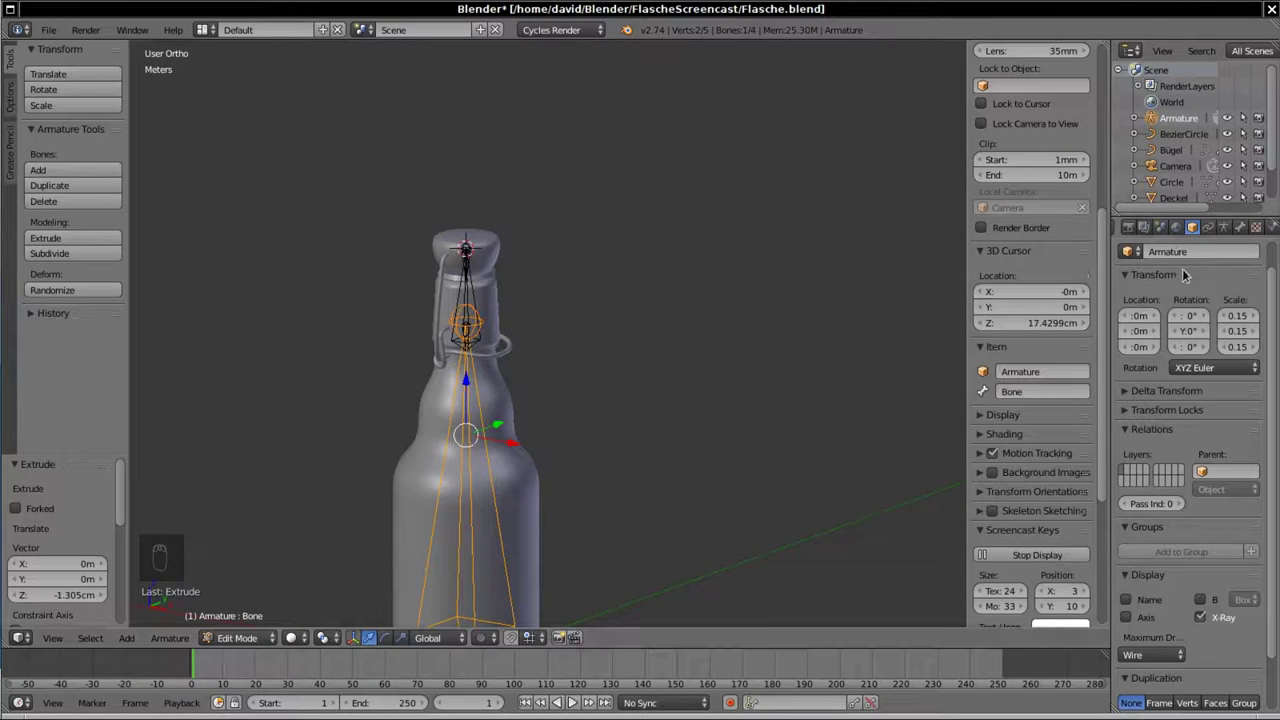
pyautogui.moveTo(468, 378); pyautogui.dragTo(468, 378)
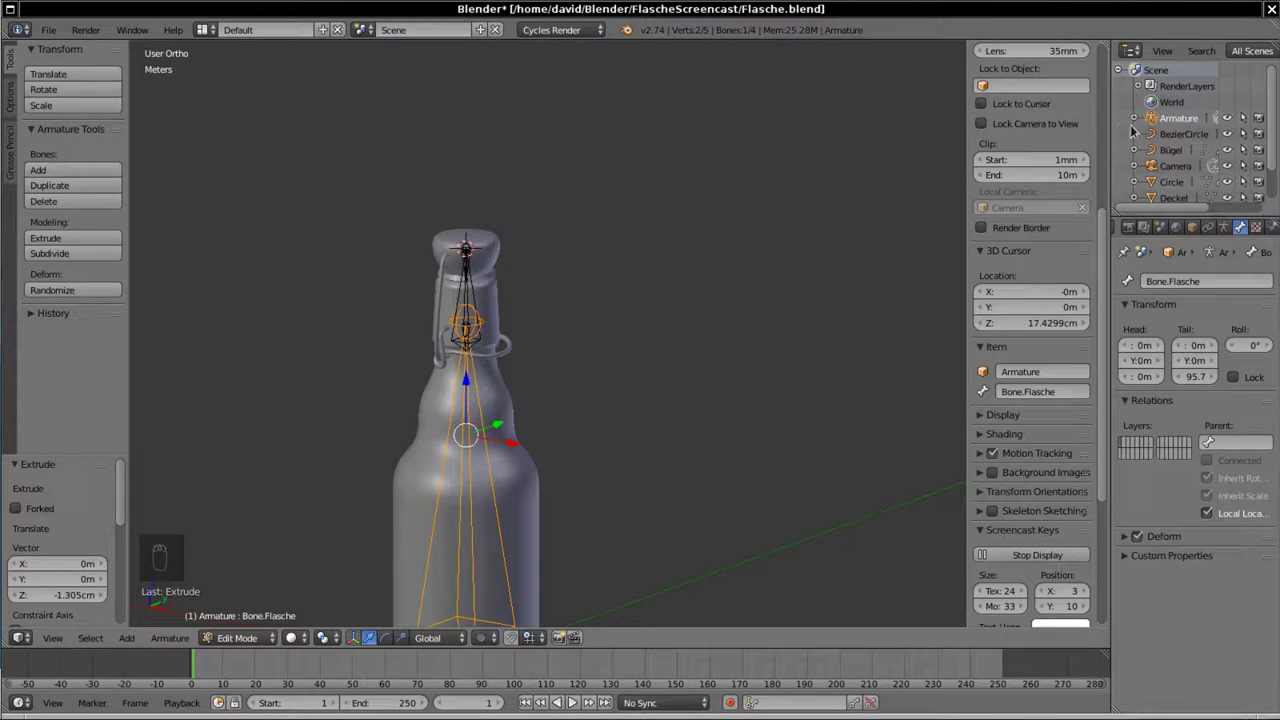
pyautogui.moveTo(1136, 120); pyautogui.dragTo(1187, 133)
pyautogui.moveTo(1187, 133); pyautogui.dragTo(1110, 151)
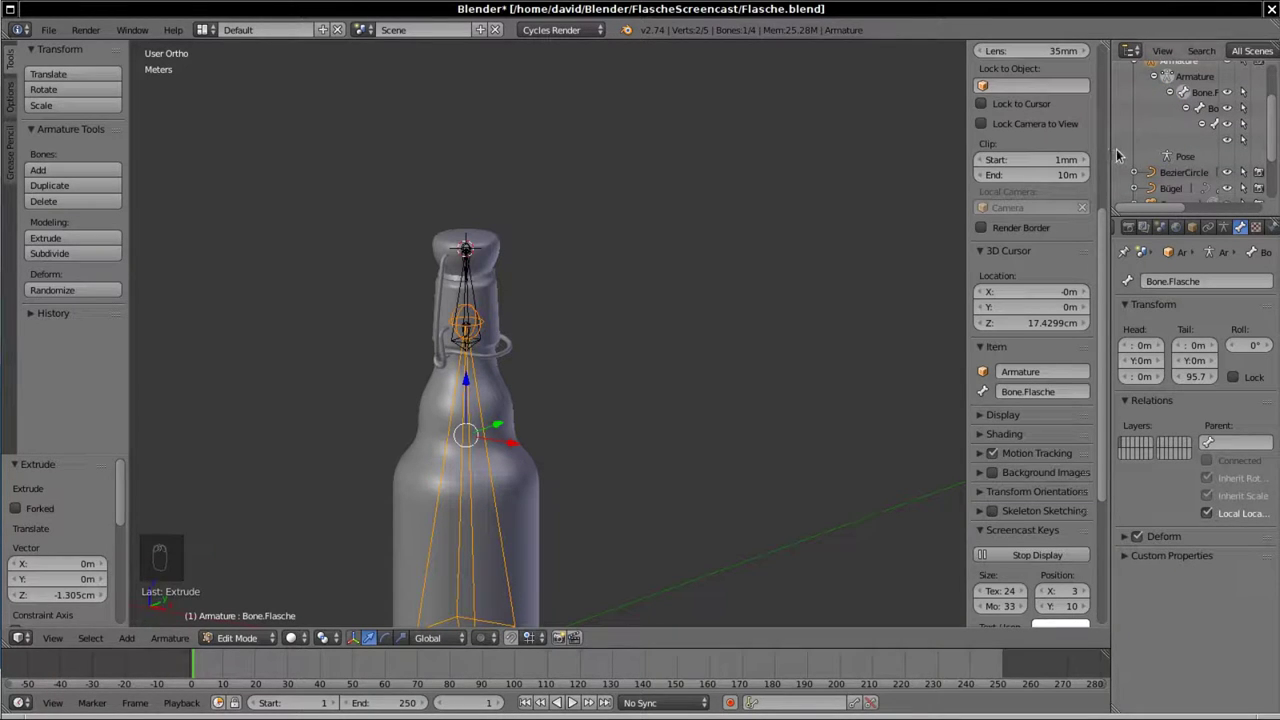
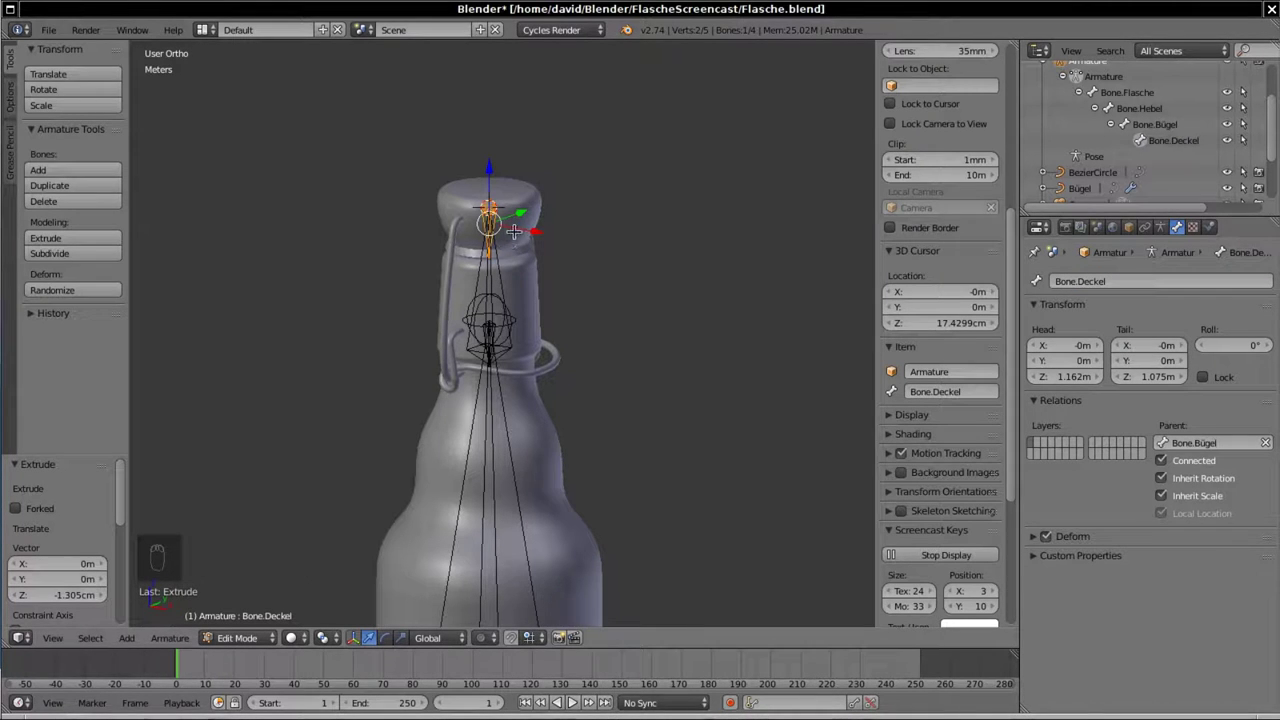
# Step: Leave armature Edit Mode and select the bottle body object Flasche
pyautogui.press('Tab')
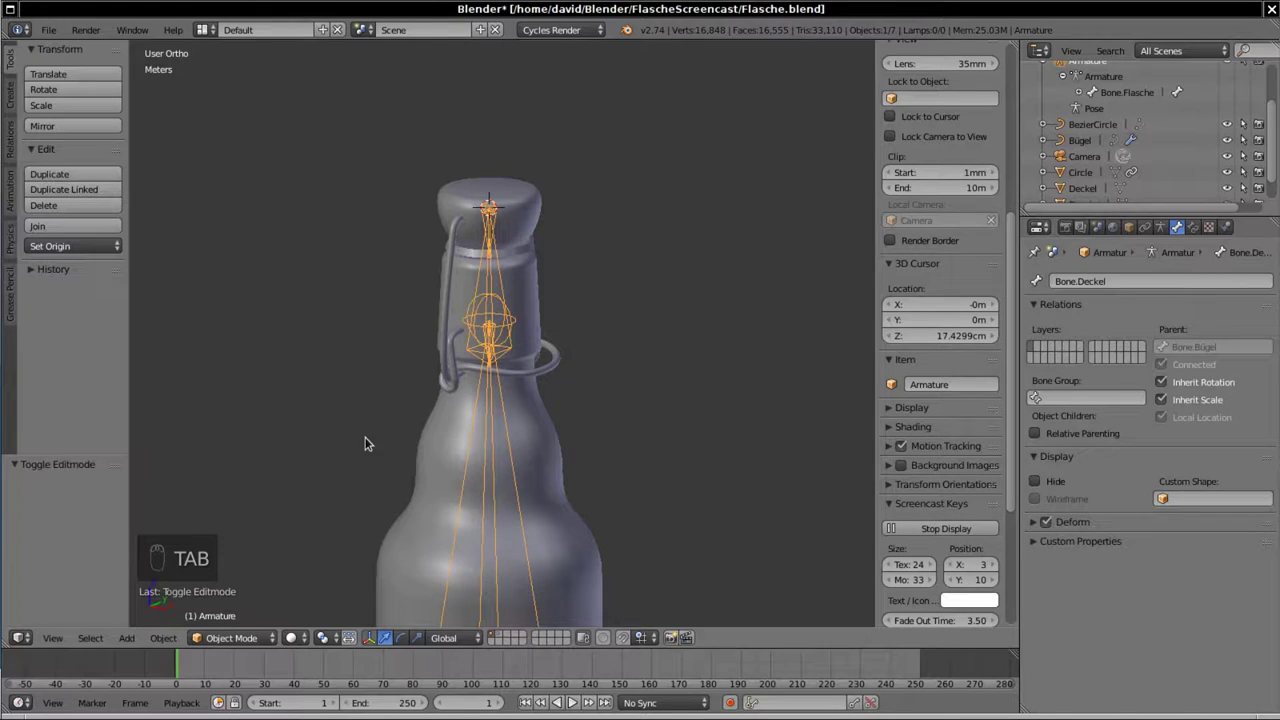
pyautogui.click(372, 439)
pyautogui.click(596, 417)
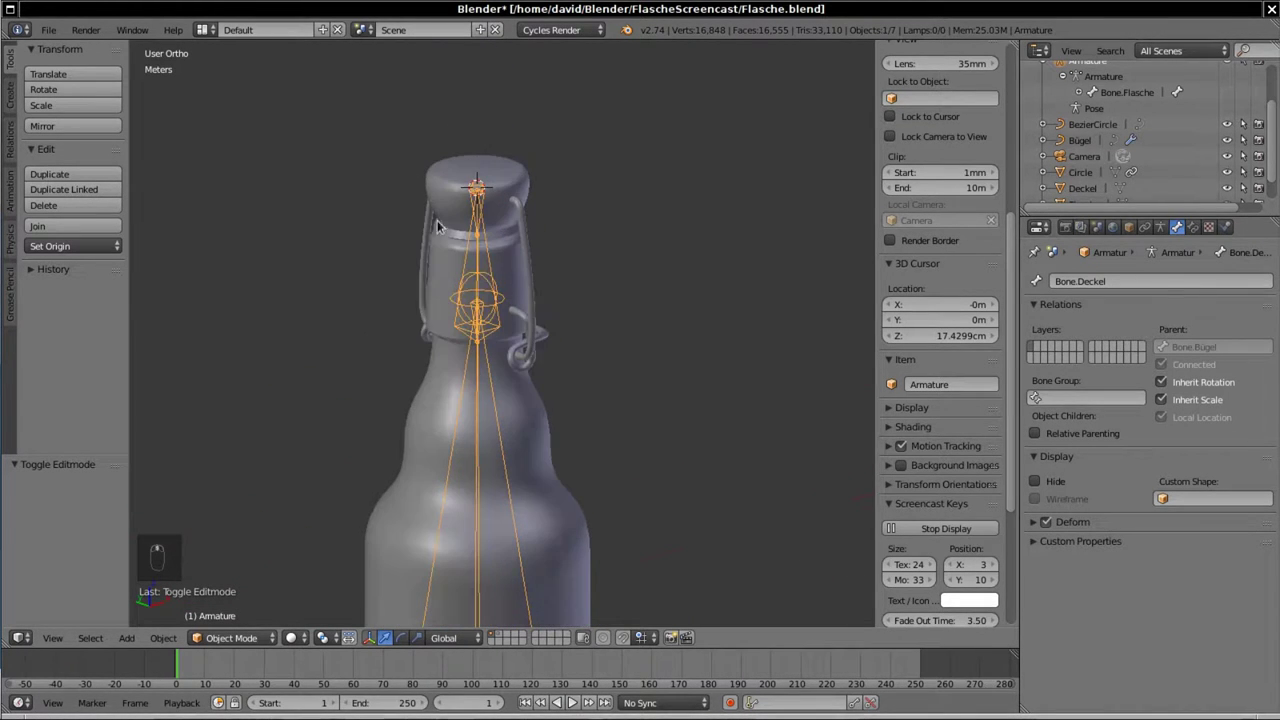
# Step: Add Child Of constraints tying Flasche to Bone.Flasche and Hebel to Bone.Hebel with Set Inverse
pyautogui.moveTo(544, 440); pyautogui.dragTo(1197, 249)
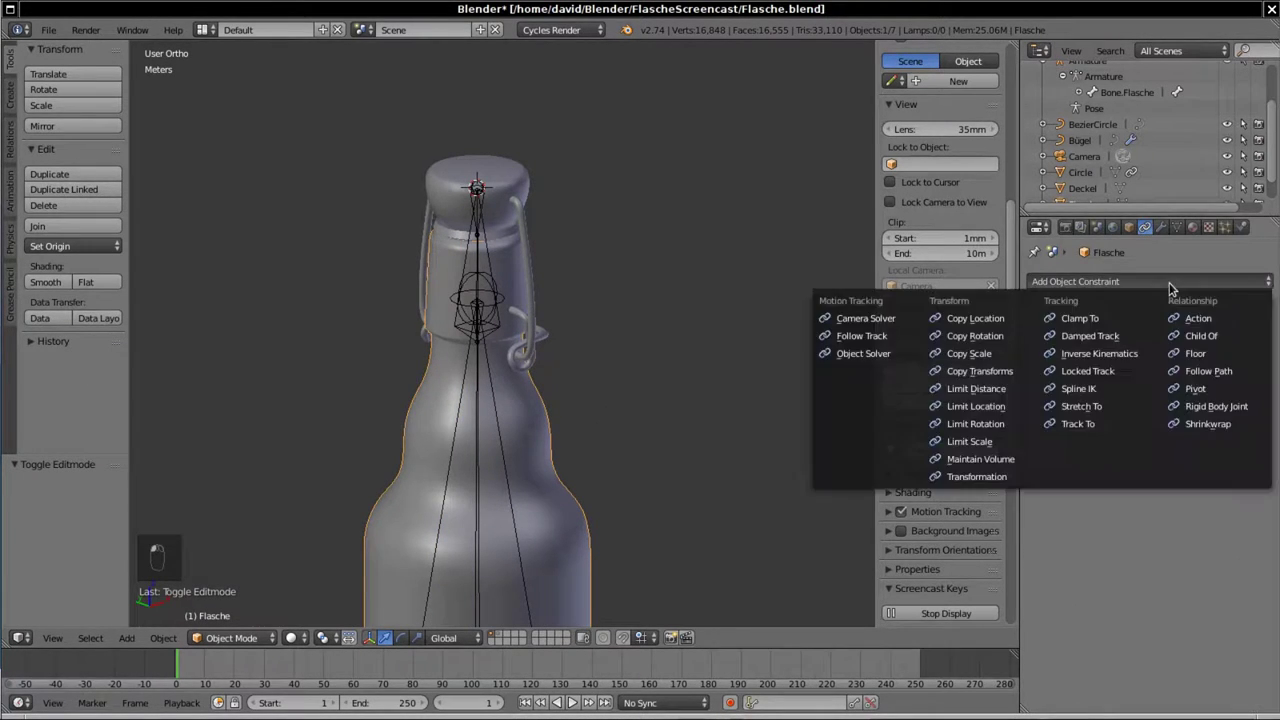
pyautogui.moveTo(1026, 413); pyautogui.dragTo(1206, 337)
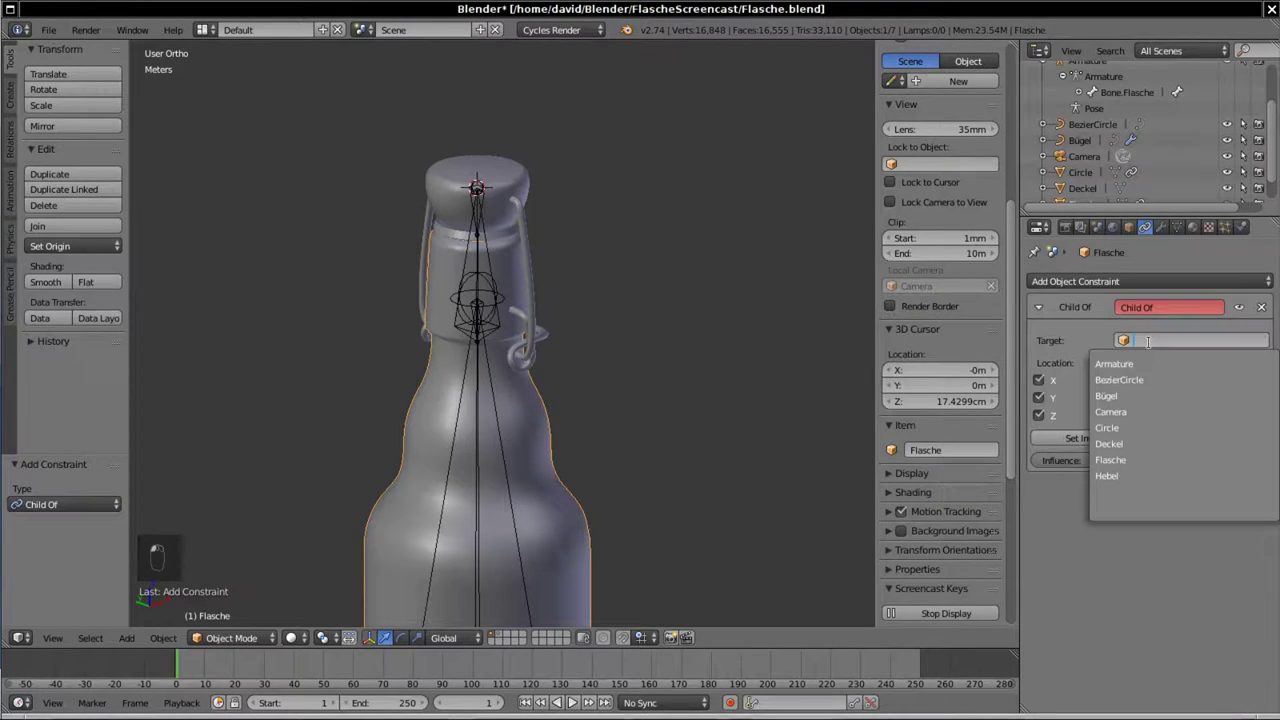
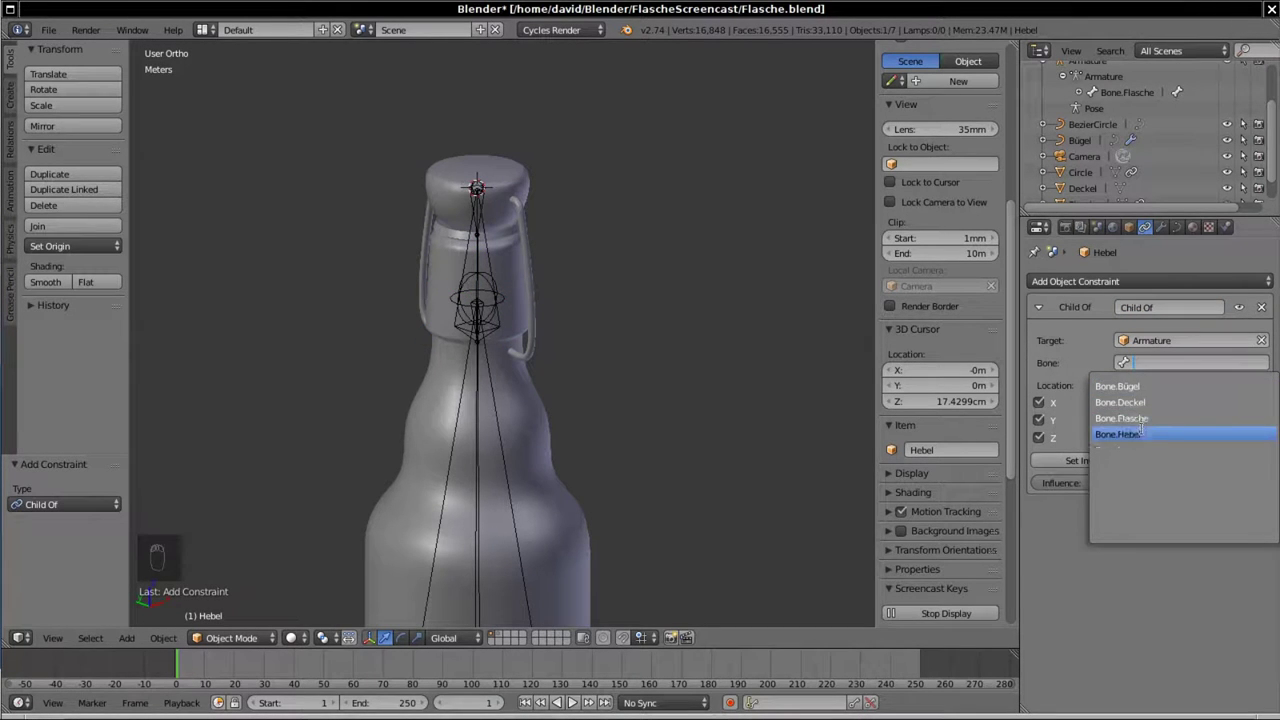
pyautogui.moveTo(1112, 458); pyautogui.dragTo(535, 254)
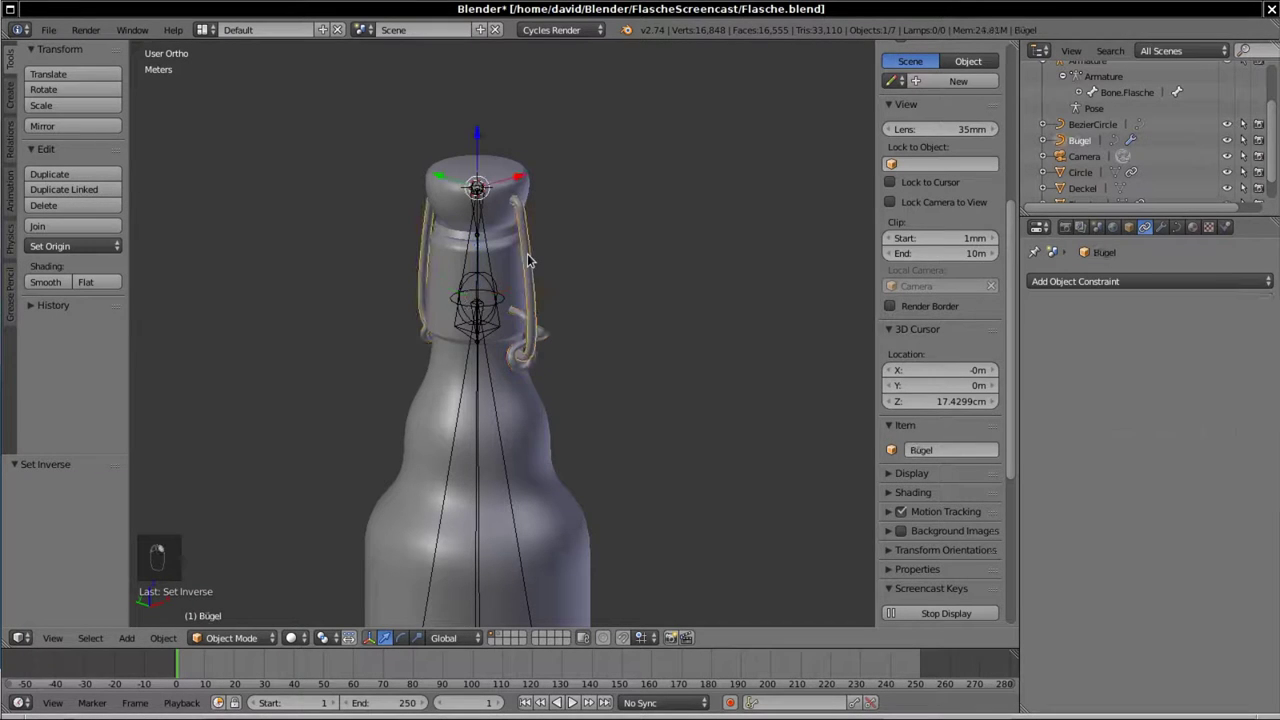
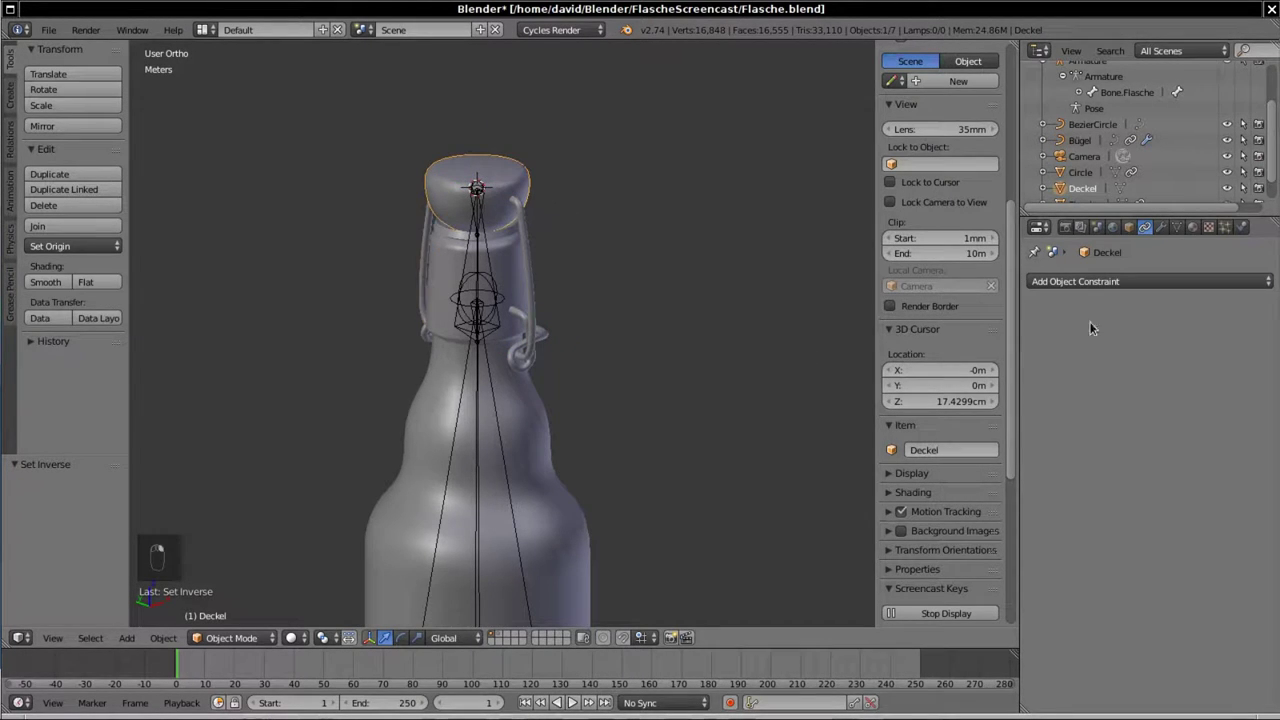
# Step: Add Child Of constraints making Deckel follow Bone.Deckel and the Circle follow Deckel, with Set Inverse
pyautogui.click(1140, 266)
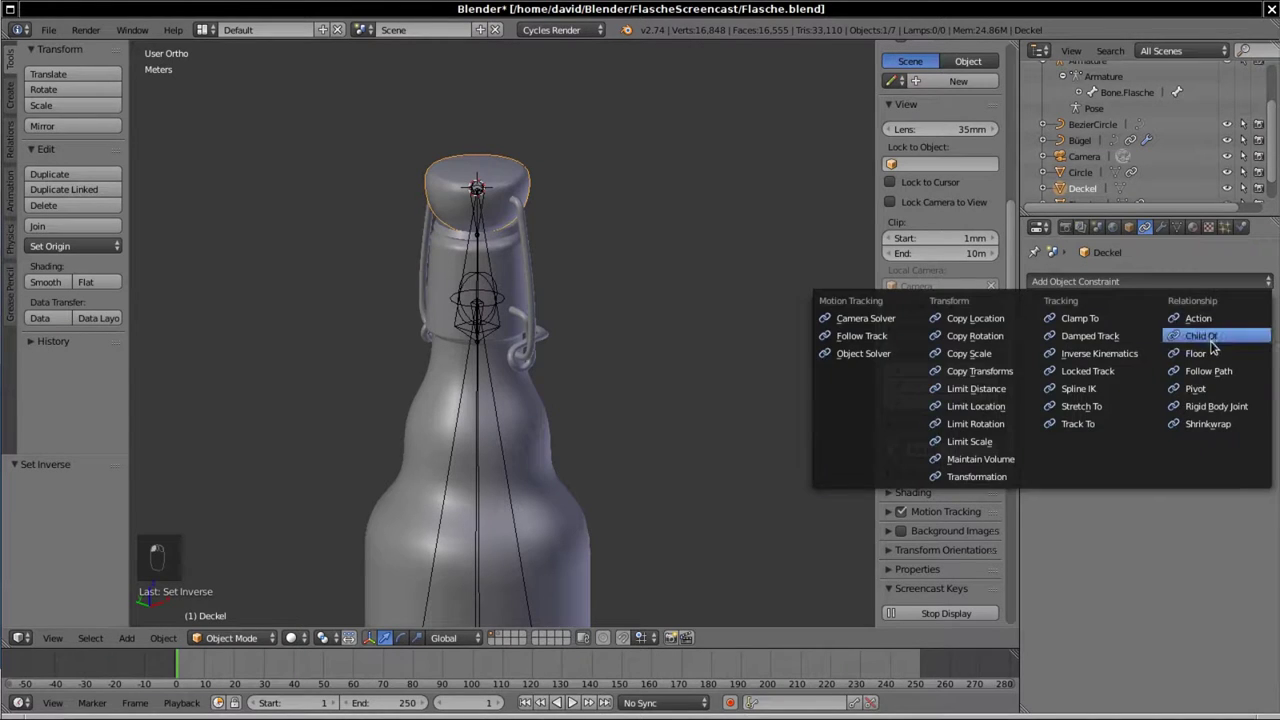
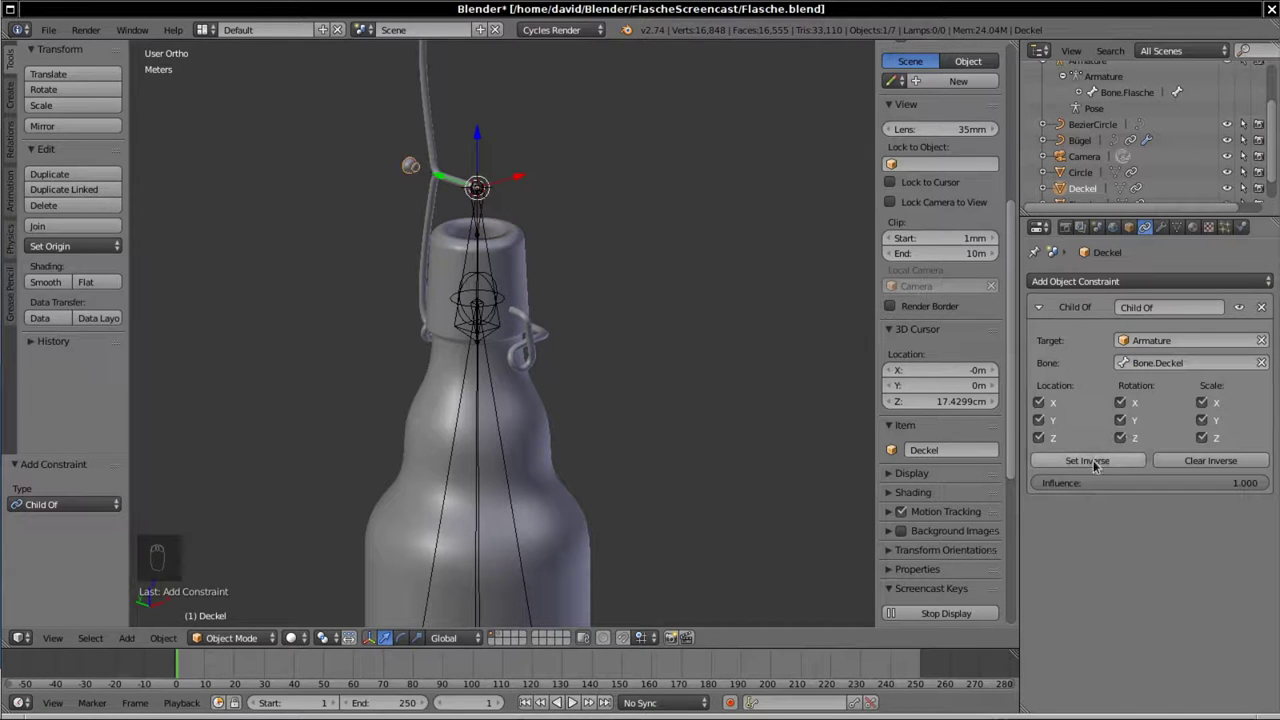
pyautogui.moveTo(1095, 463); pyautogui.dragTo(447, 228)
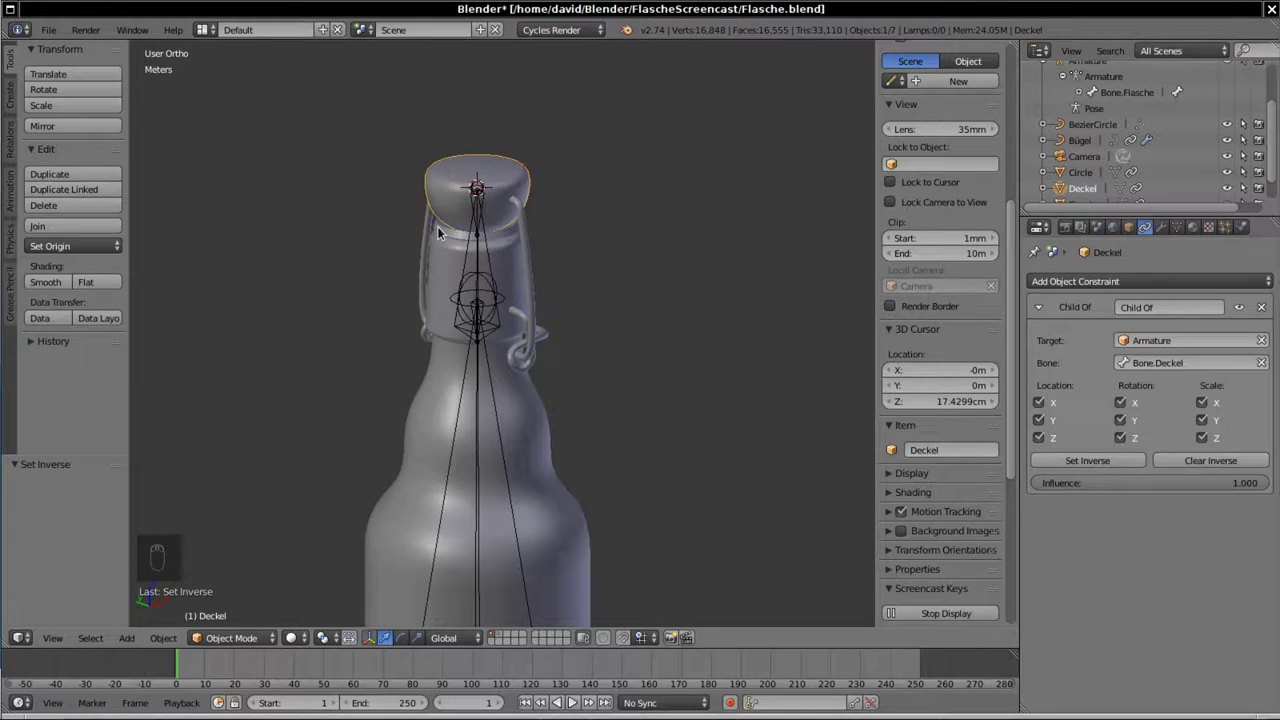
pyautogui.rightClick(441, 230)
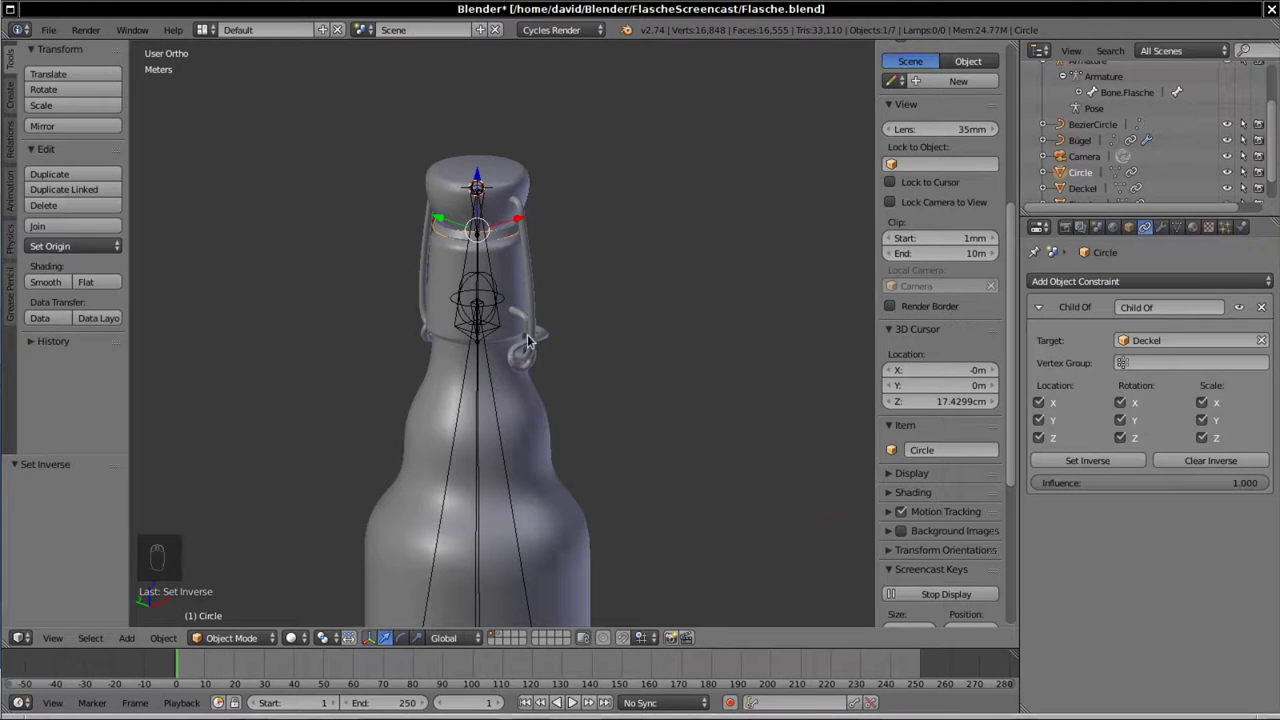
pyautogui.middleClick(491, 267)
# Step: Select the armature and switch it into Pose Mode
pyautogui.moveTo(491, 267); pyautogui.dragTo(188, 613)
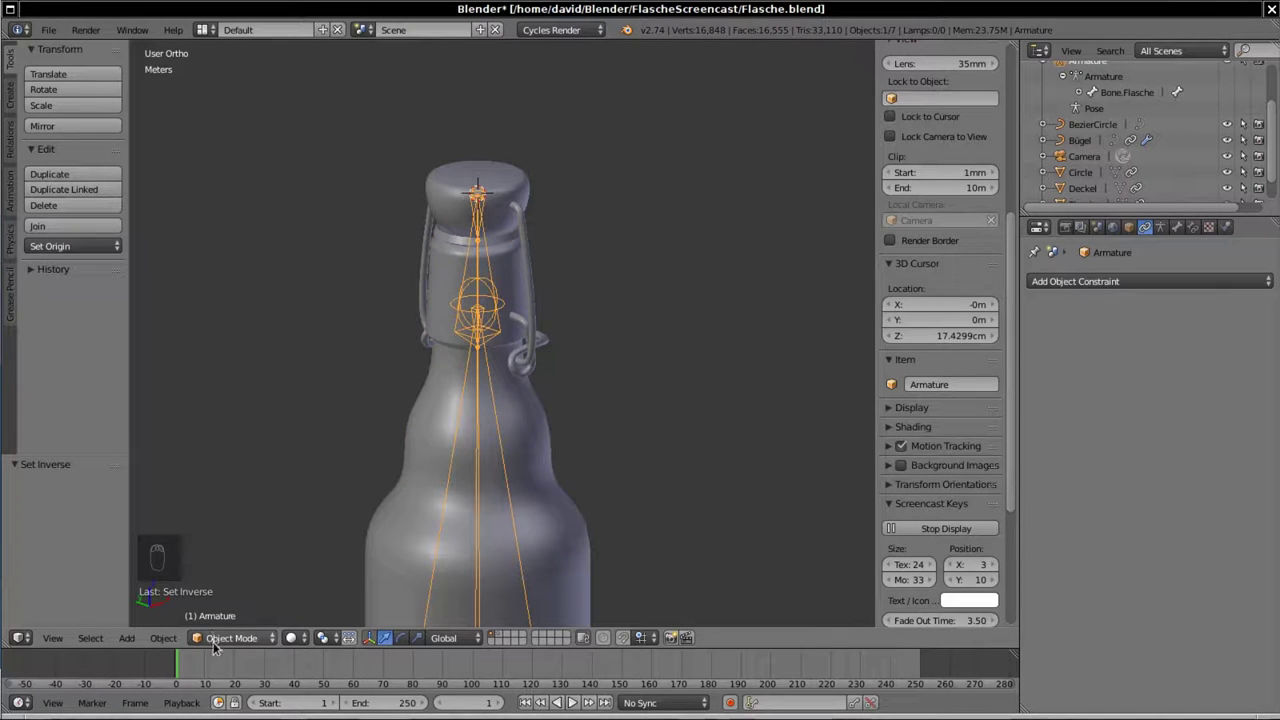
pyautogui.moveTo(219, 642); pyautogui.dragTo(233, 467)
pyautogui.moveTo(229, 636); pyautogui.dragTo(493, 306)
pyautogui.press('g')
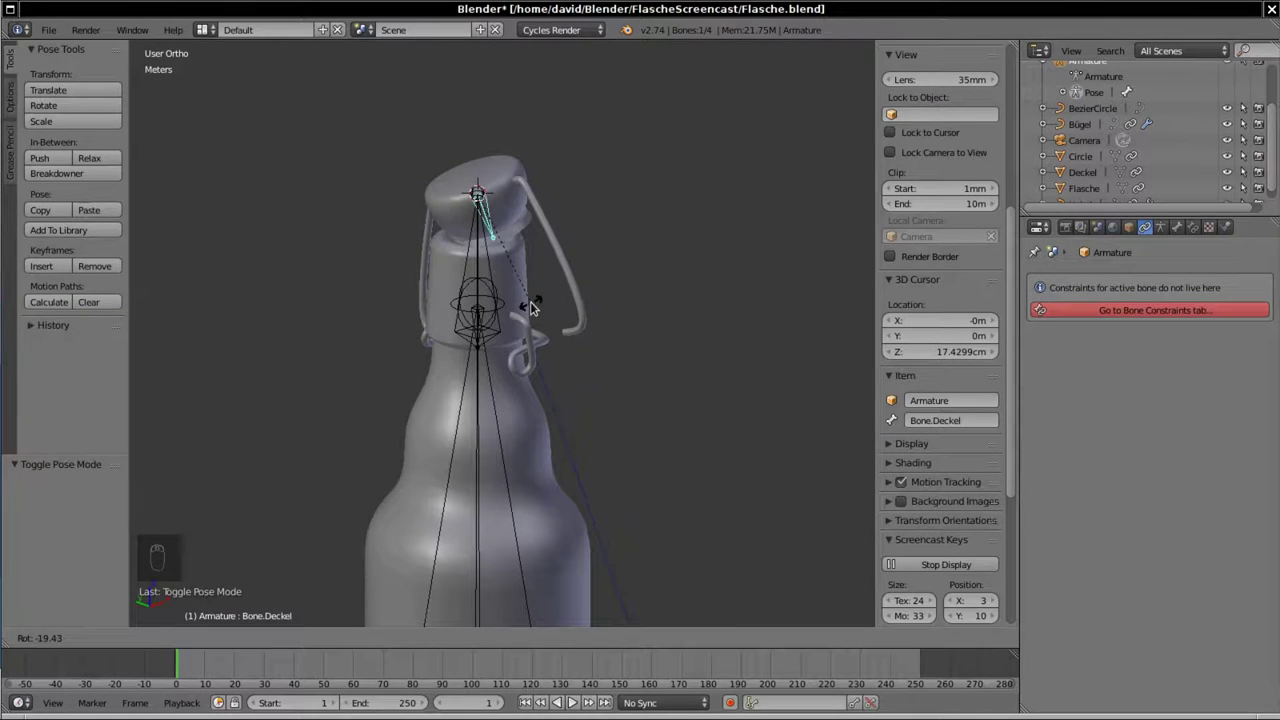
# Step: Rotate Bone.Deckel to swing the cap open as a test, then cancel back to rest
pyautogui.moveTo(426, 228); pyautogui.dragTo(498, 376)
pyautogui.moveTo(498, 376); pyautogui.dragTo(506, 335)
pyautogui.middleClick(506, 335)
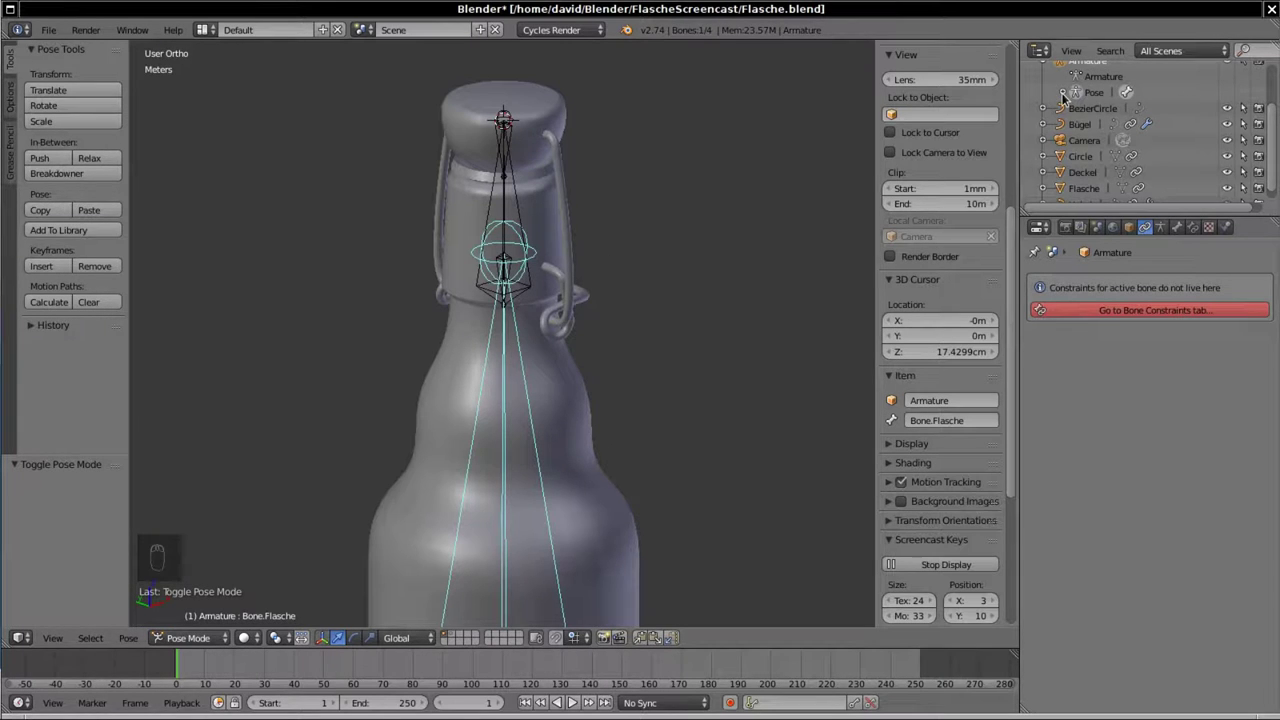
# Step: Add a Limit Rotation constraint to Bone.Hebel locking X at -90° and Z at 0°
pyautogui.moveTo(1065, 92); pyautogui.dragTo(1191, 233)
pyautogui.moveTo(1191, 233); pyautogui.dragTo(1004, 431)
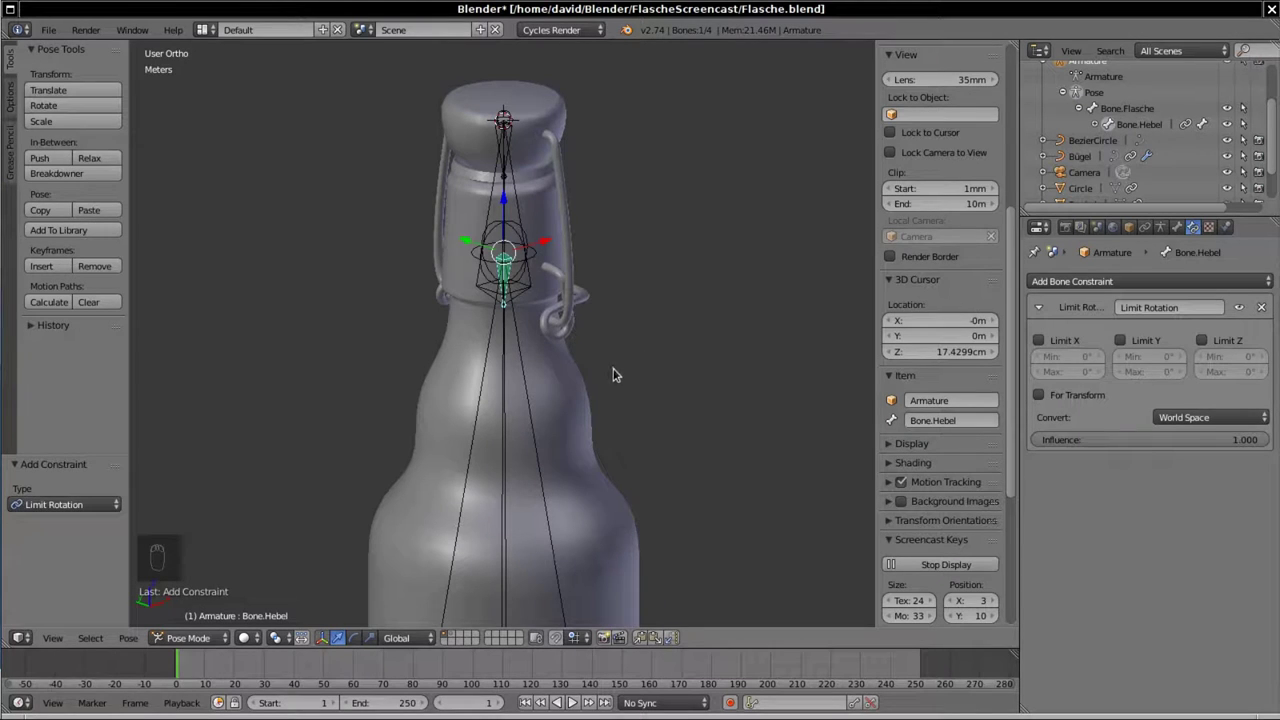
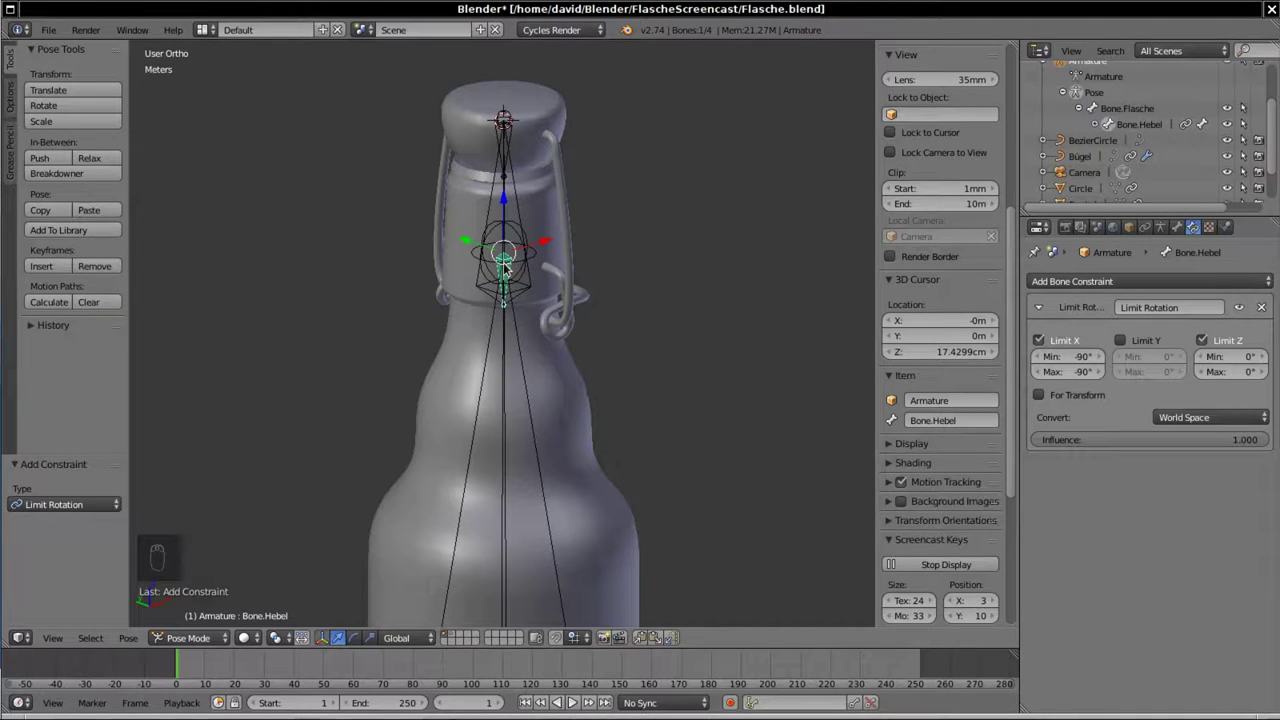
pyautogui.press('r')
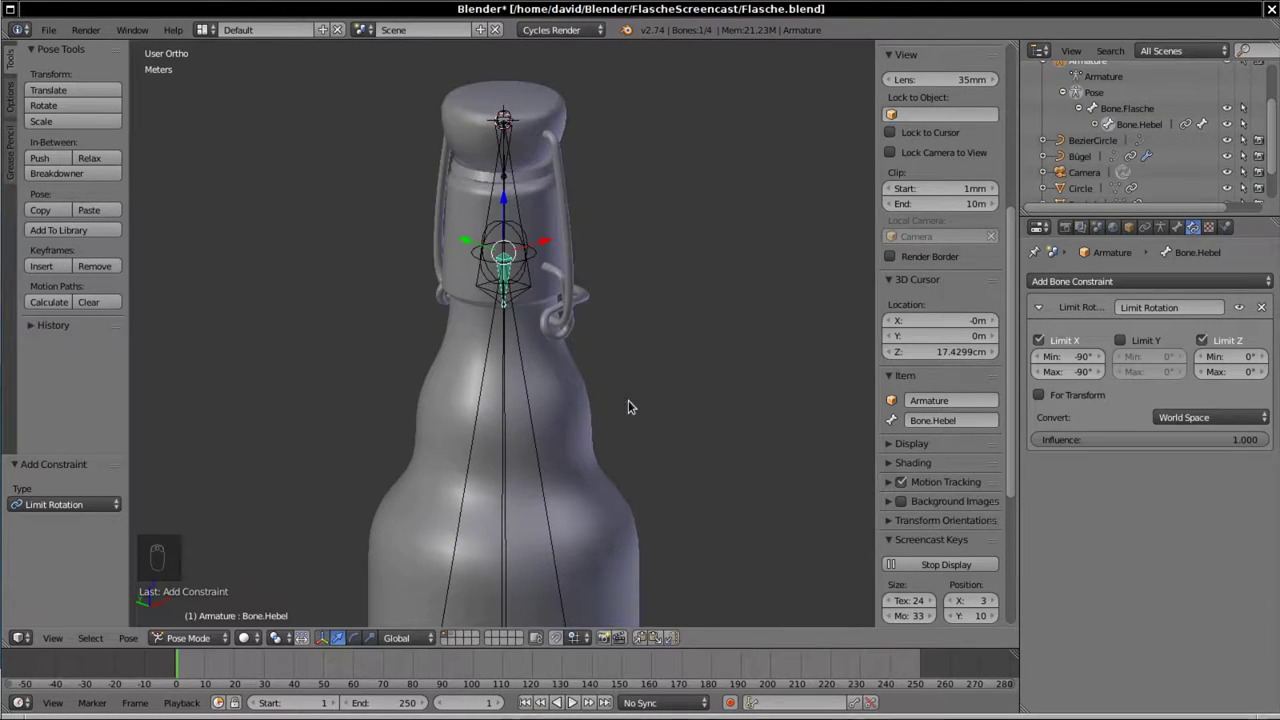
# Step: Add a Limit Rotation constraint to Bone.Bügel locking X at 90° and Z at 0°
pyautogui.moveTo(484, 208); pyautogui.dragTo(1097, 127)
pyautogui.moveTo(1097, 127); pyautogui.dragTo(821, 336)
pyautogui.moveTo(1116, 287); pyautogui.dragTo(1081, 370)
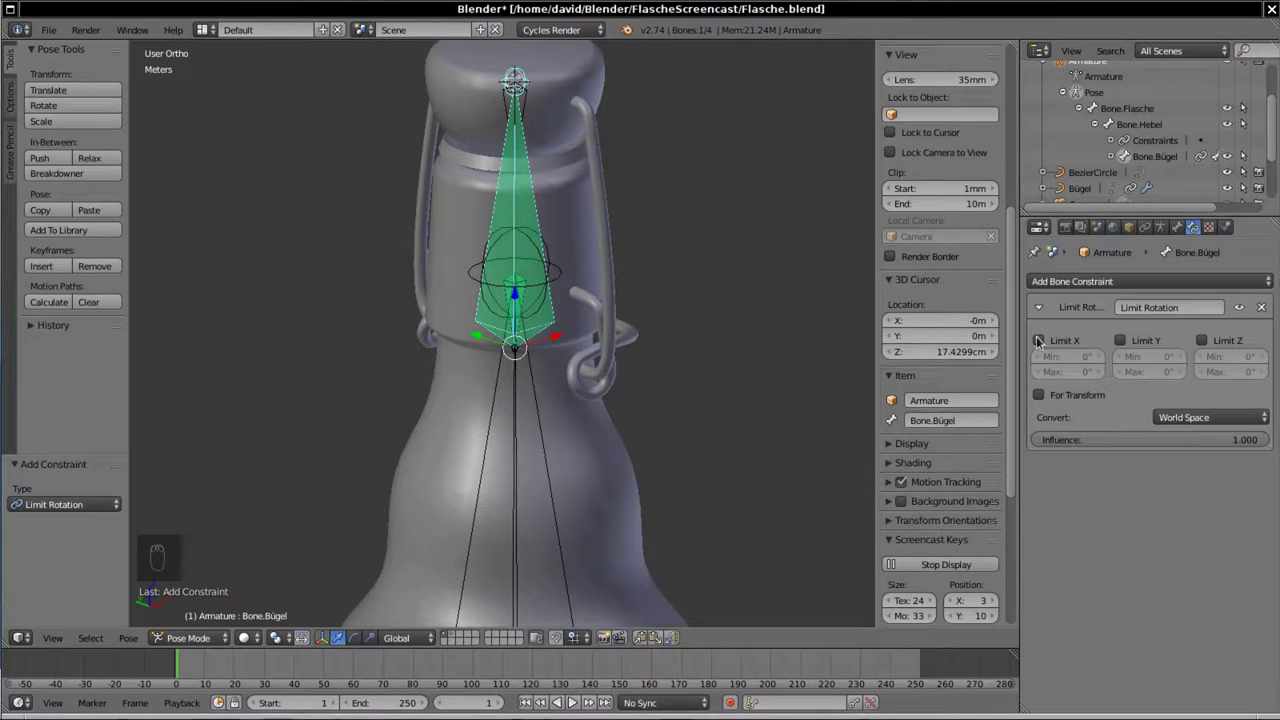
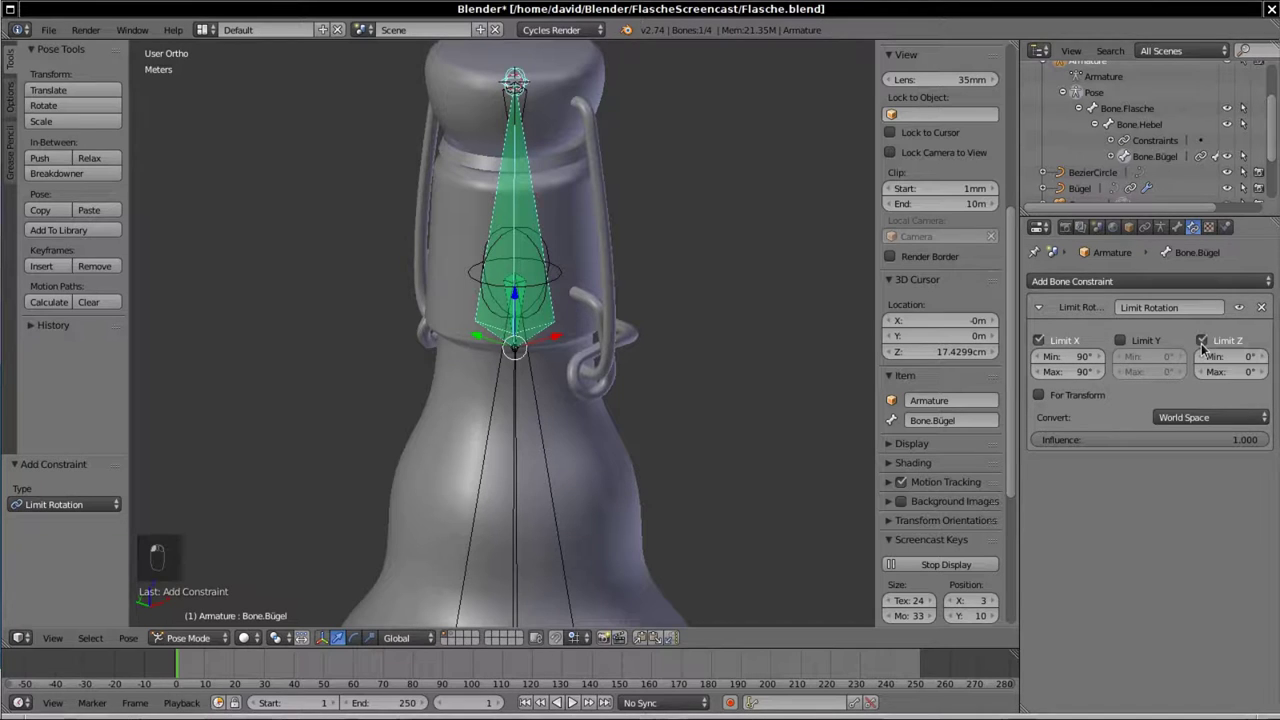
pyautogui.moveTo(839, 222); pyautogui.dragTo(690, 370)
pyautogui.press('r')
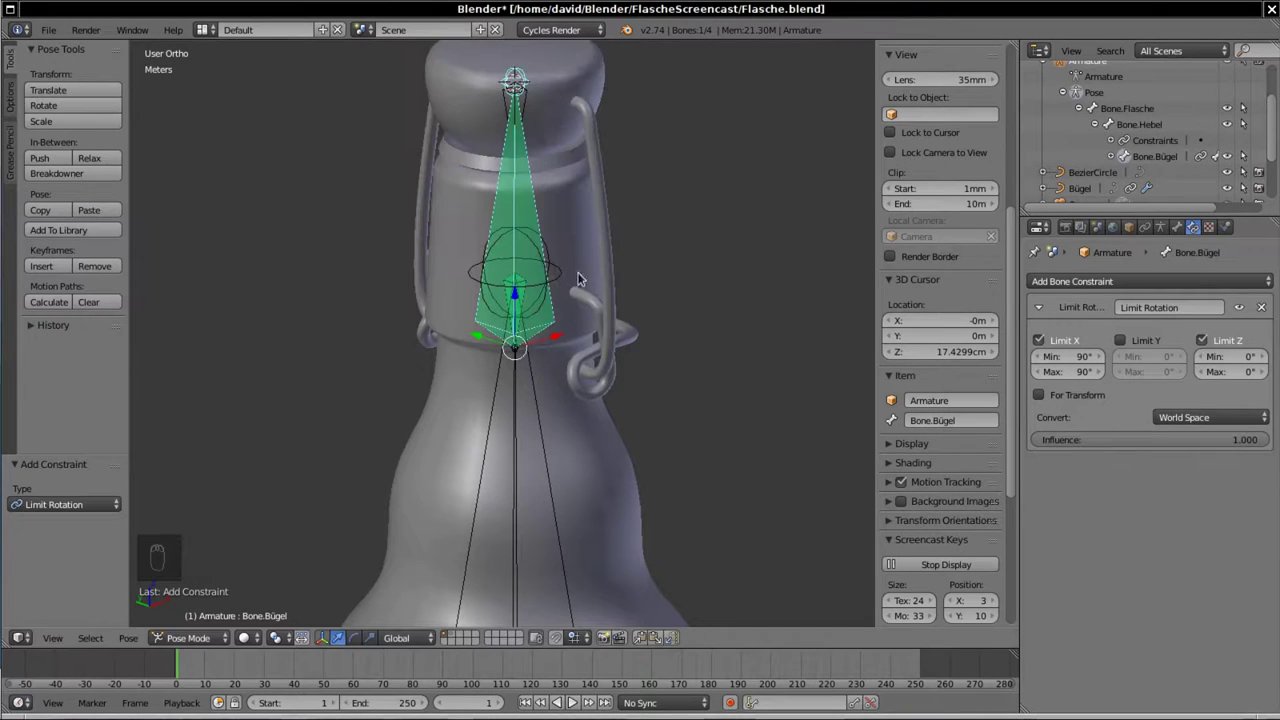
pyautogui.moveTo(496, 397); pyautogui.dragTo(1150, 174)
# Step: Add a Limit Rotation constraint to Bone.Deckel locking X at -90° and Z at 0°, then save Flasche.blend
pyautogui.moveTo(1150, 174); pyautogui.dragTo(1088, 197)
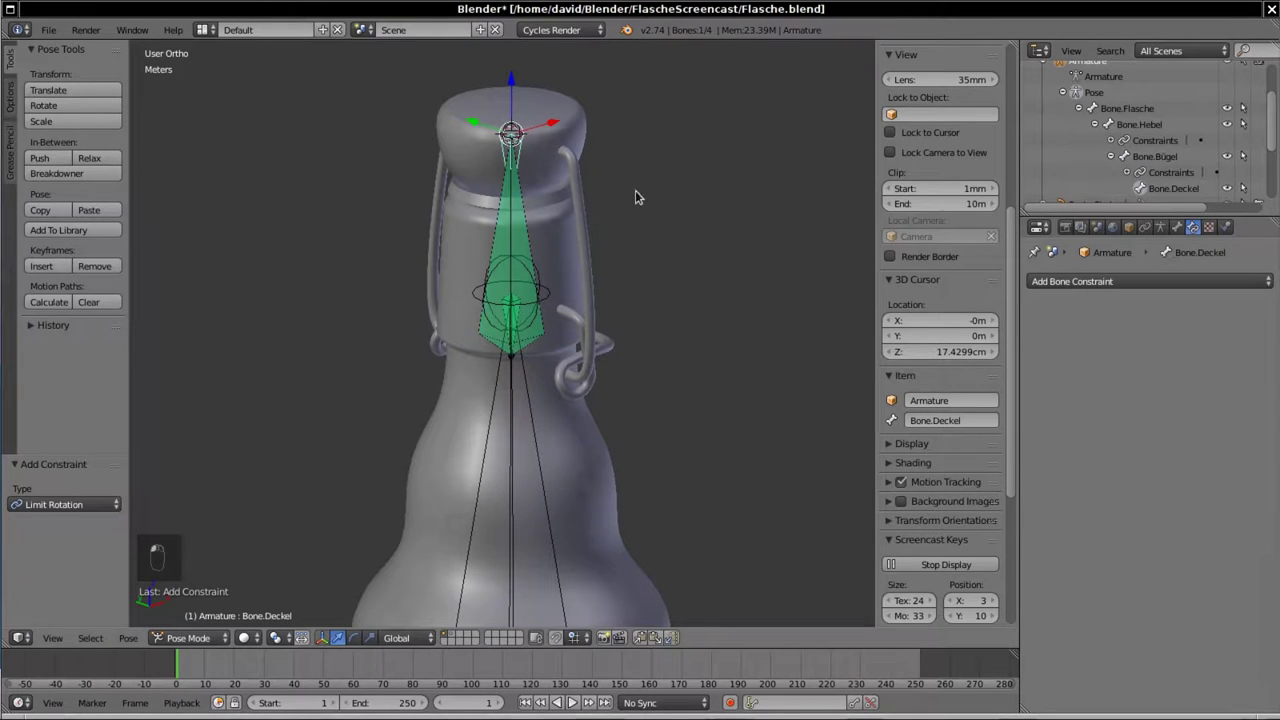
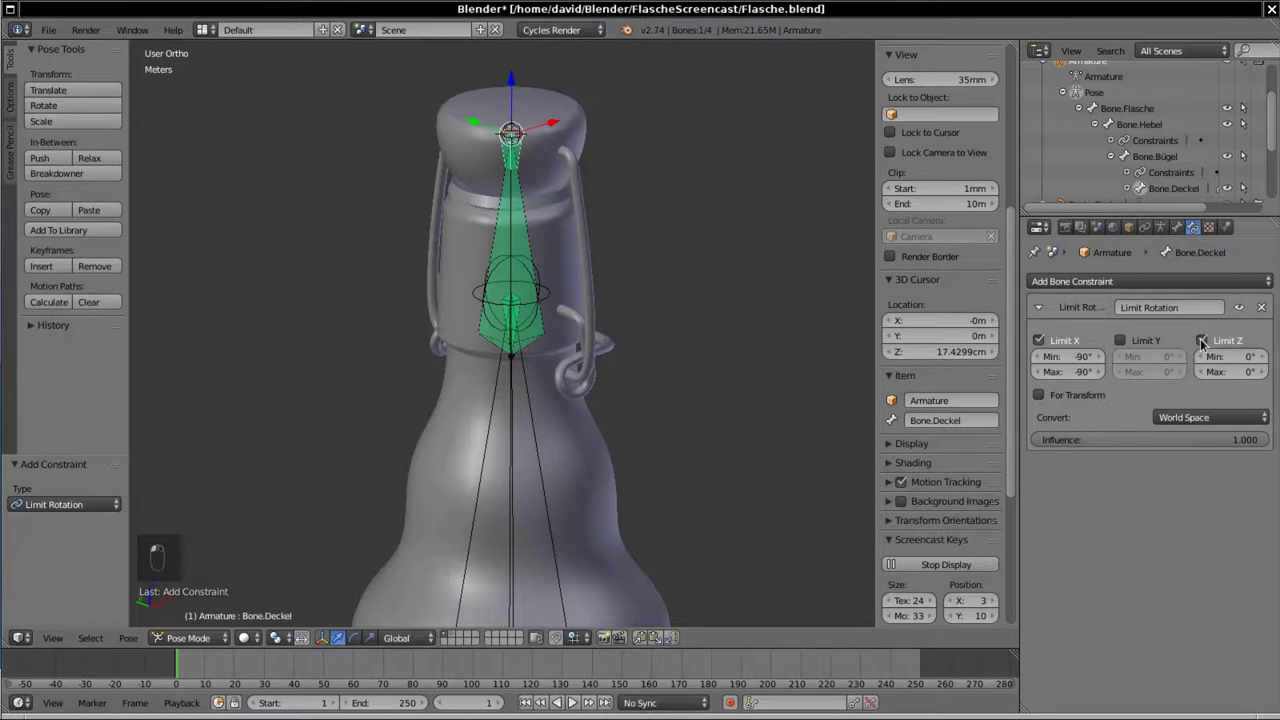
pyautogui.moveTo(607, 355); pyautogui.dragTo(719, 323)
pyautogui.press('r')
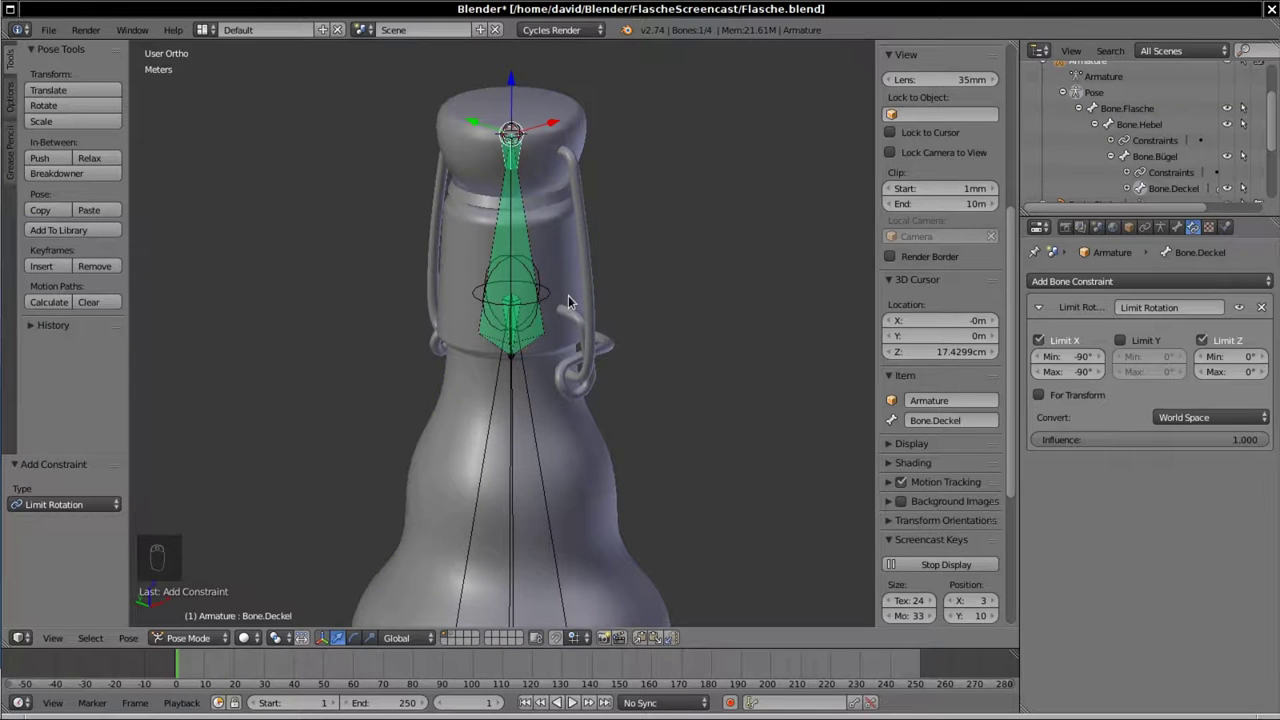
pyautogui.press('ctrl+s')
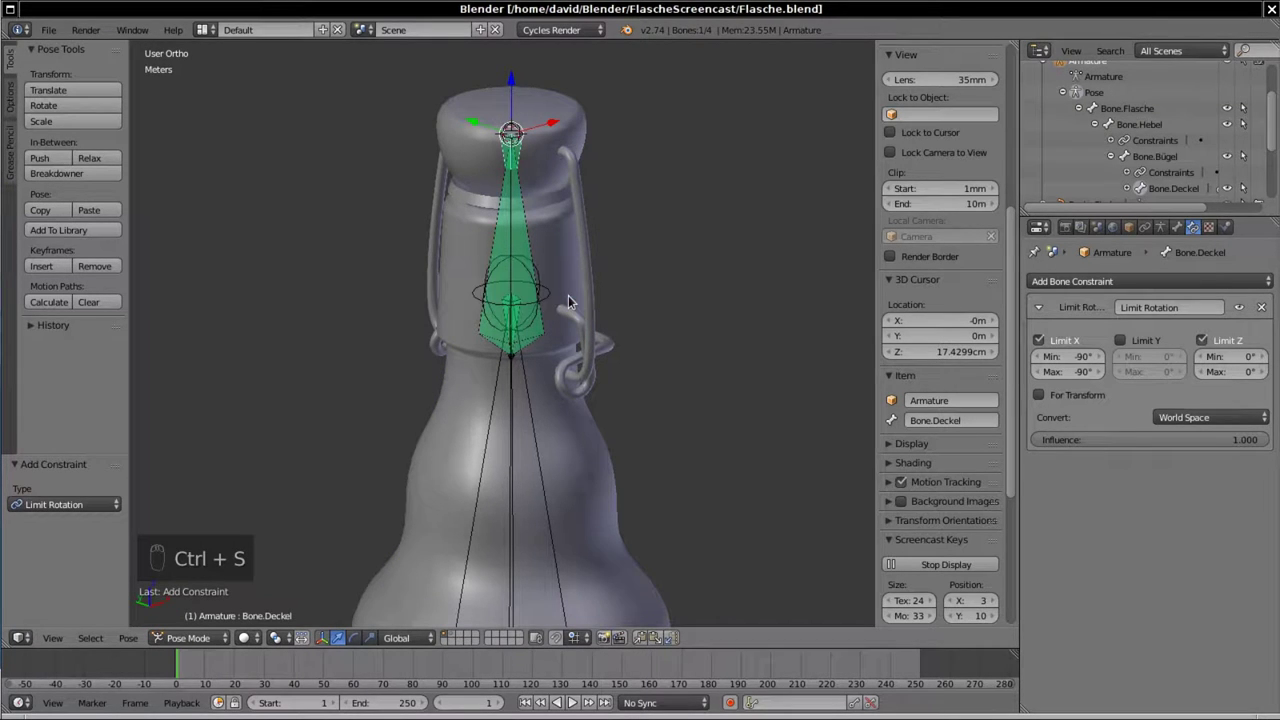
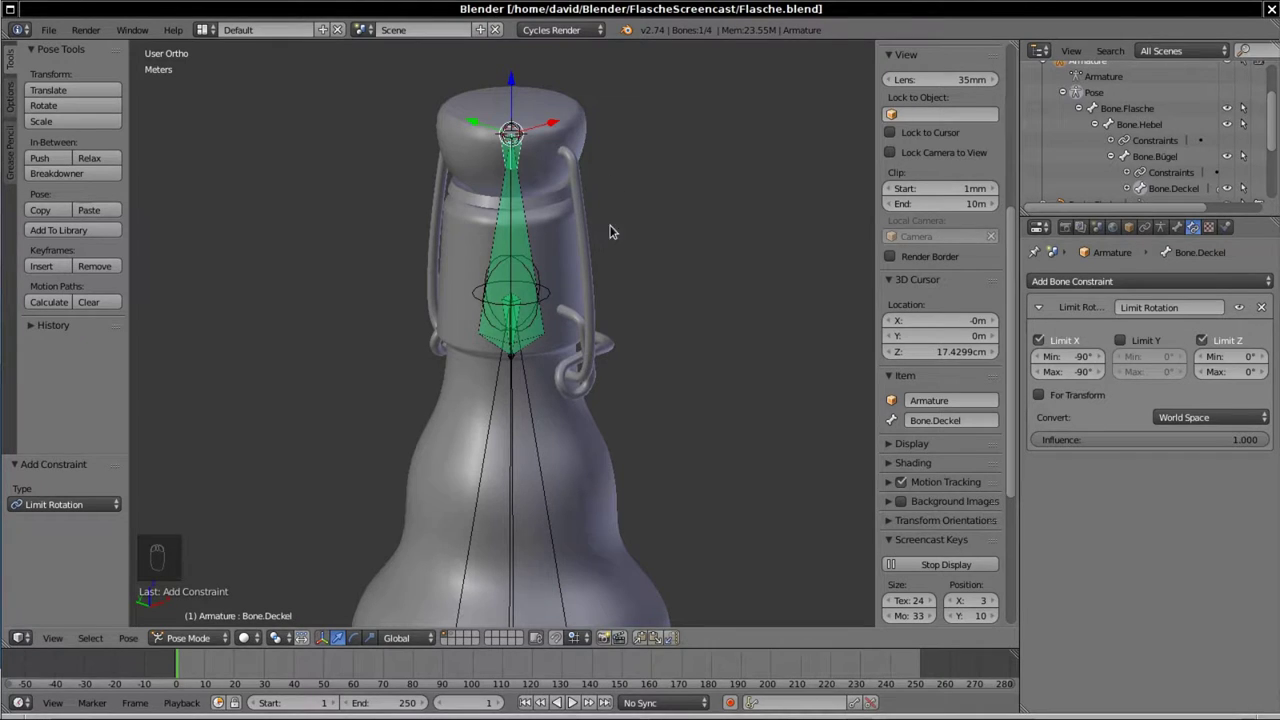
# Step: Select all rig bones and store the closed rest pose in a new pose library as Angespannt
pyautogui.moveTo(405, 187); pyautogui.dragTo(569, 236)
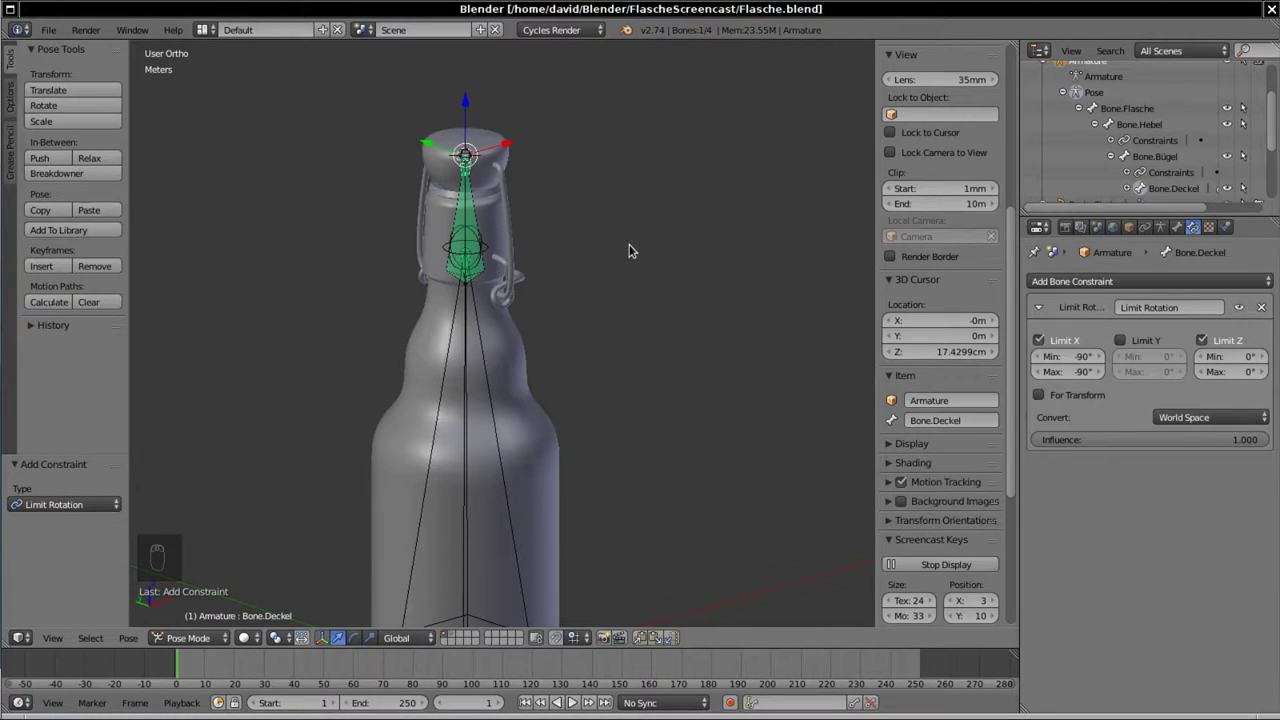
pyautogui.press('a')
pyautogui.press('a')
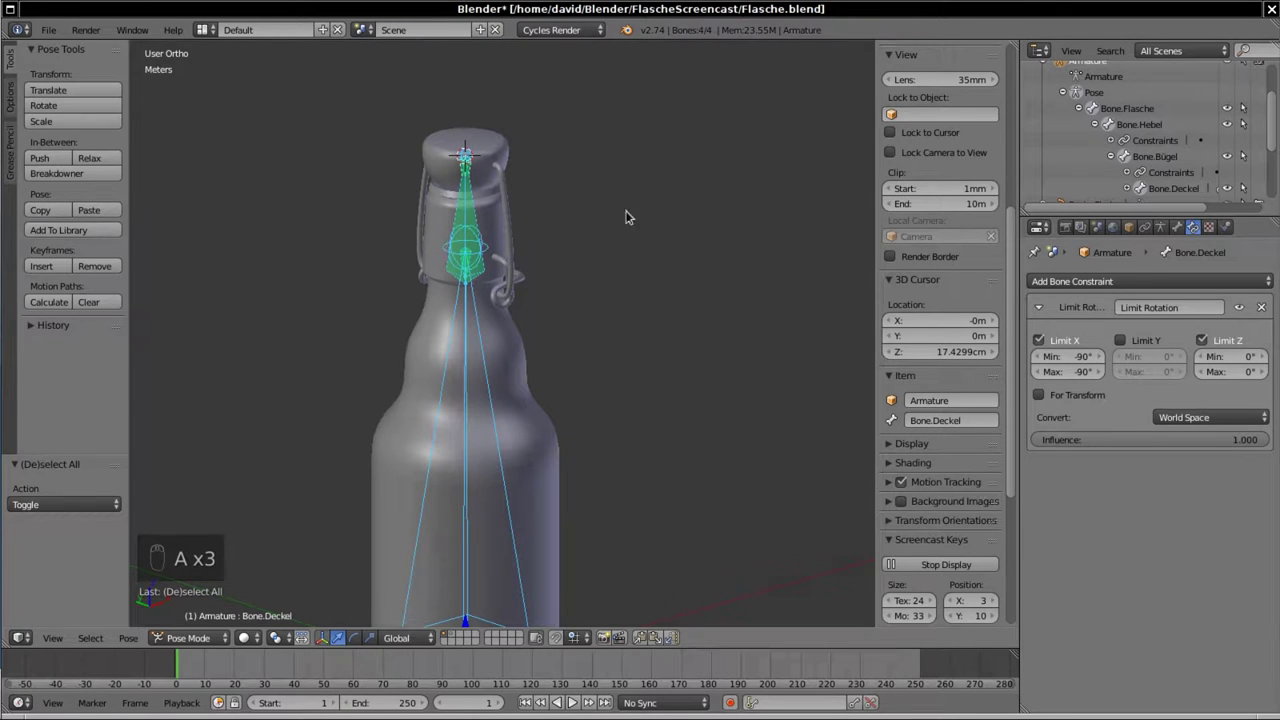
pyautogui.moveTo(573, 311); pyautogui.dragTo(489, 270)
pyautogui.moveTo(457, 216); pyautogui.dragTo(465, 168)
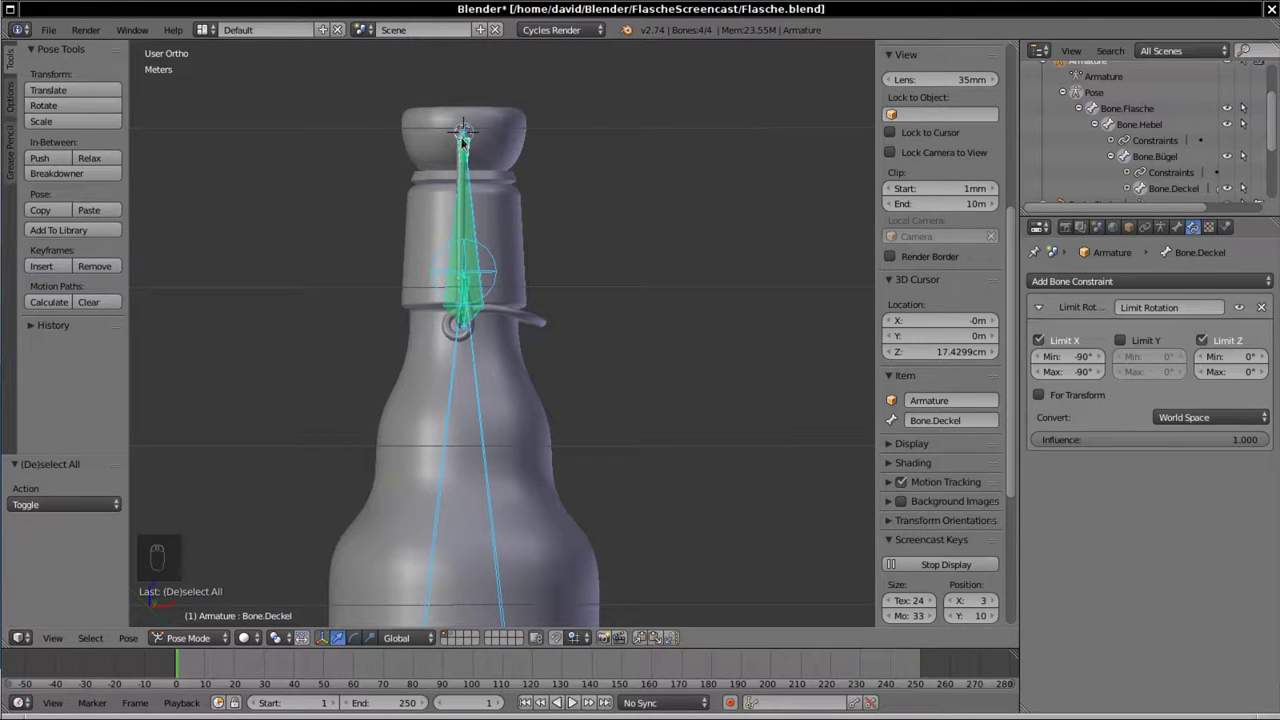
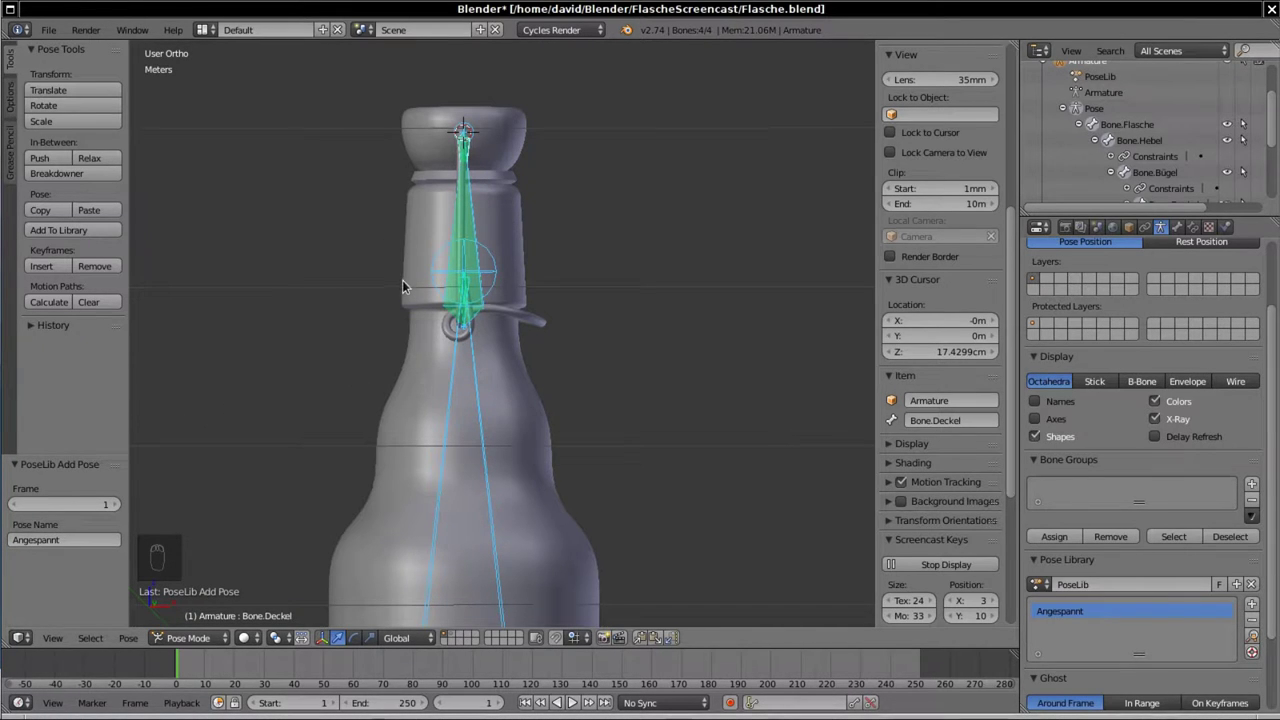
# Step: Rotate the lever bone upward and the clasp bone so the cap sits level, checked in front view
pyautogui.moveTo(411, 282); pyautogui.dragTo(615, 478)
pyautogui.press('r')
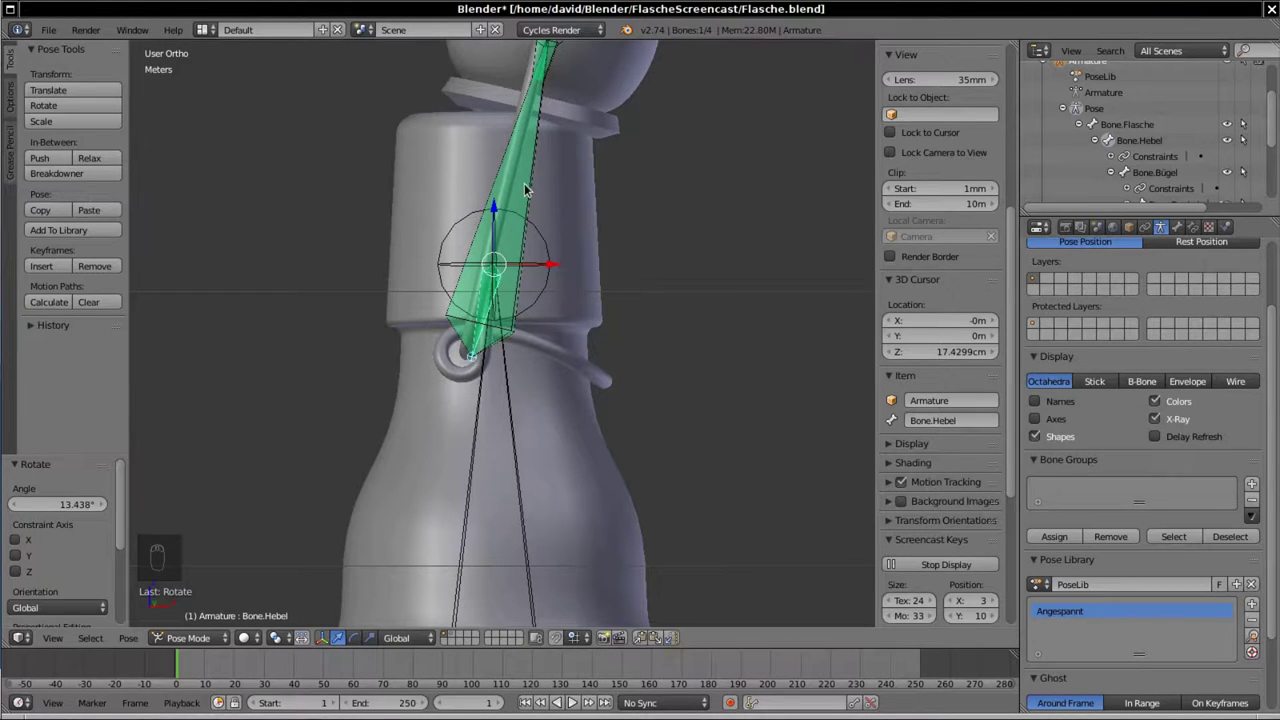
pyautogui.moveTo(527, 187); pyautogui.dragTo(409, 465)
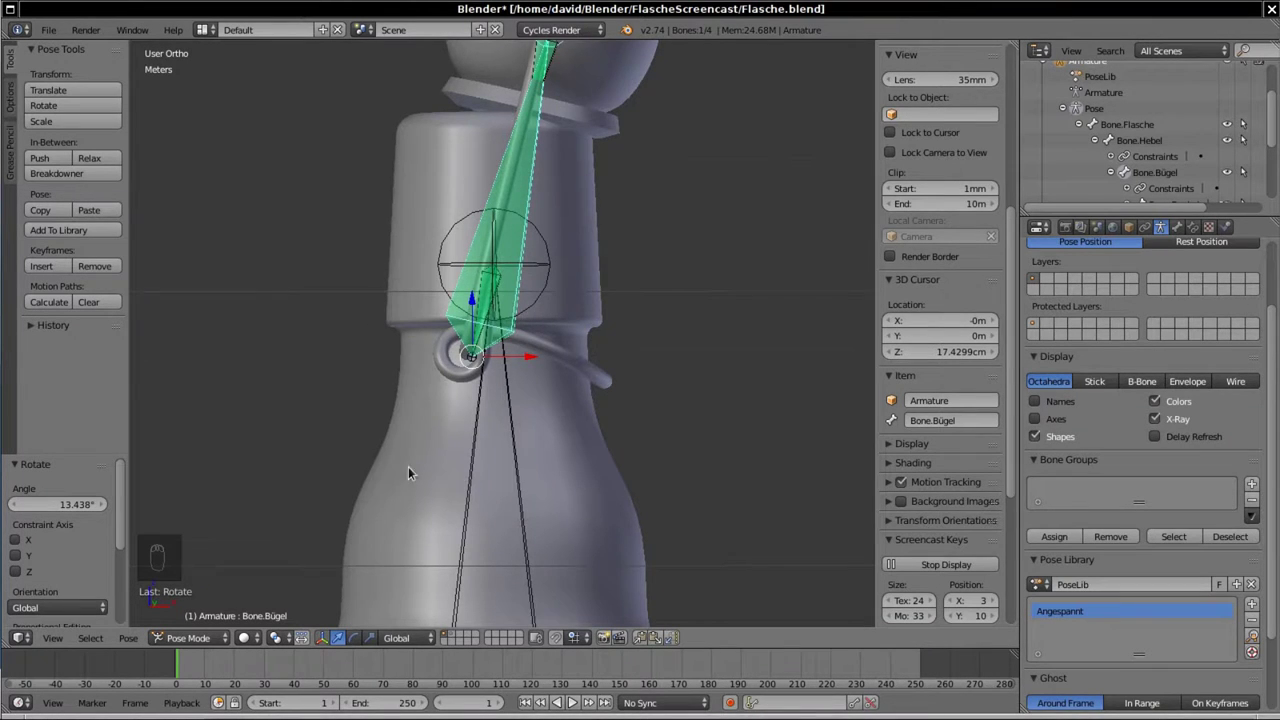
pyautogui.middleClick(472, 483)
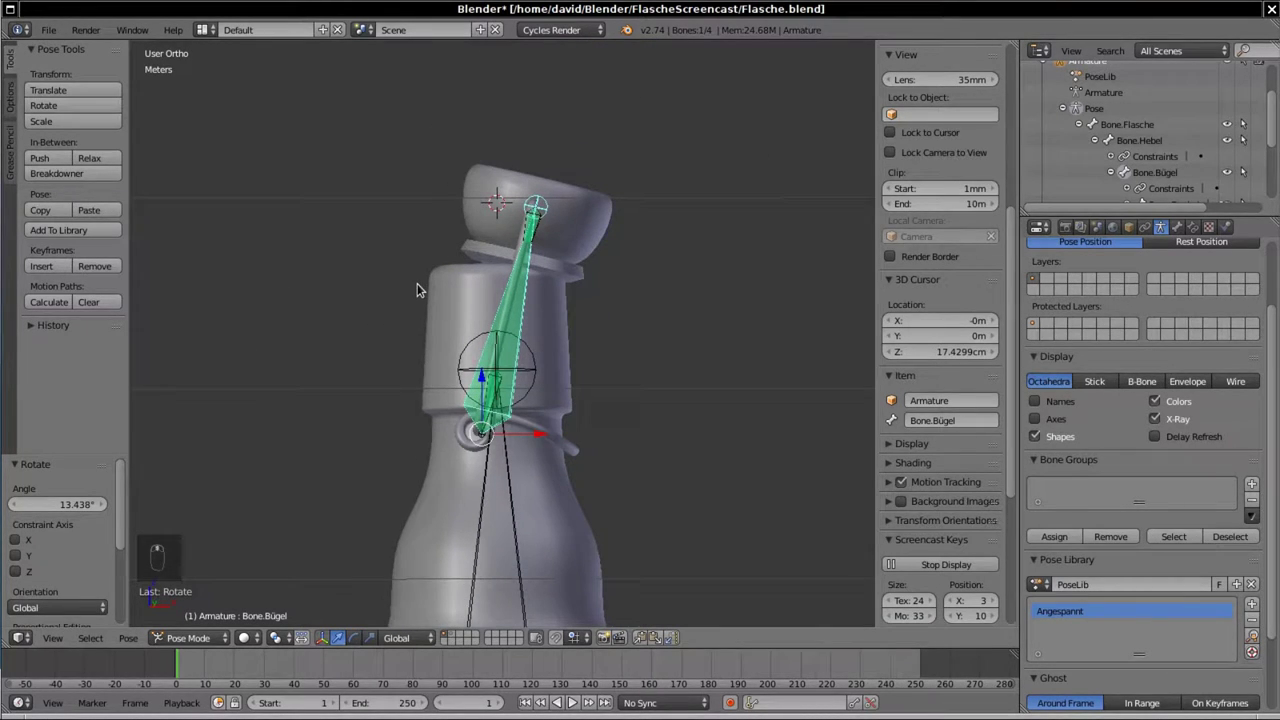
pyautogui.press('KP_1')
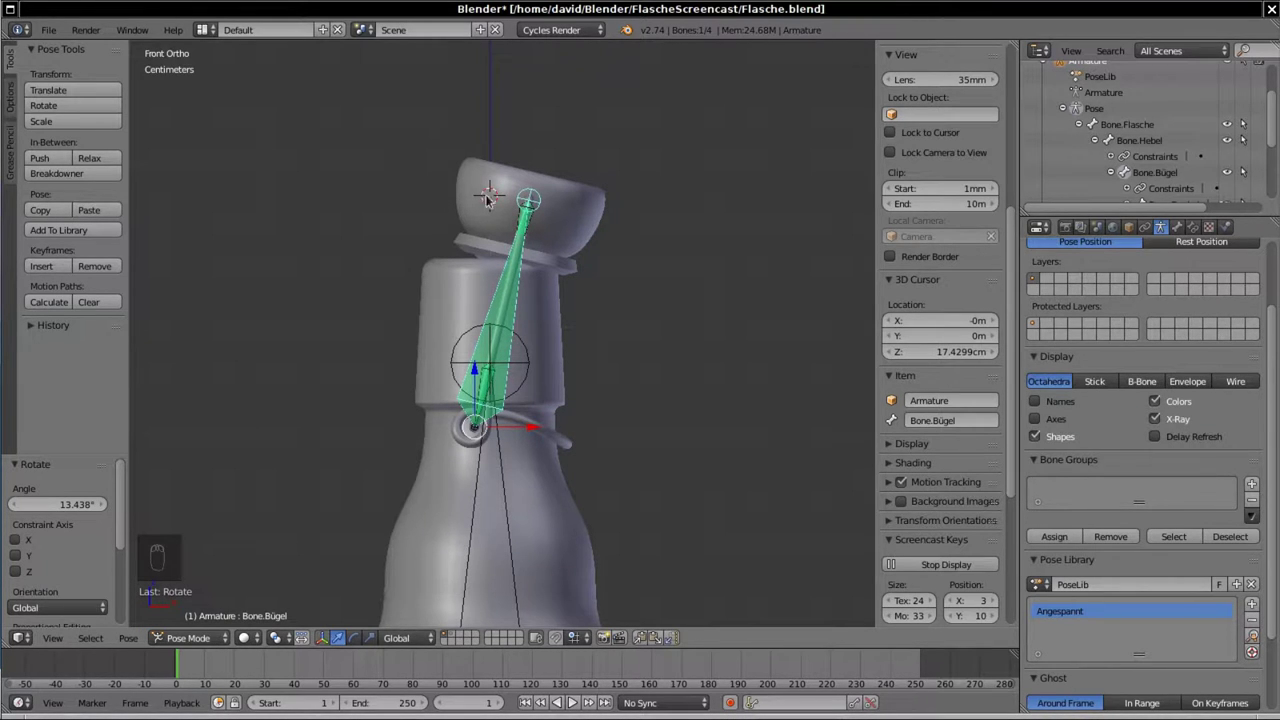
pyautogui.press('r')
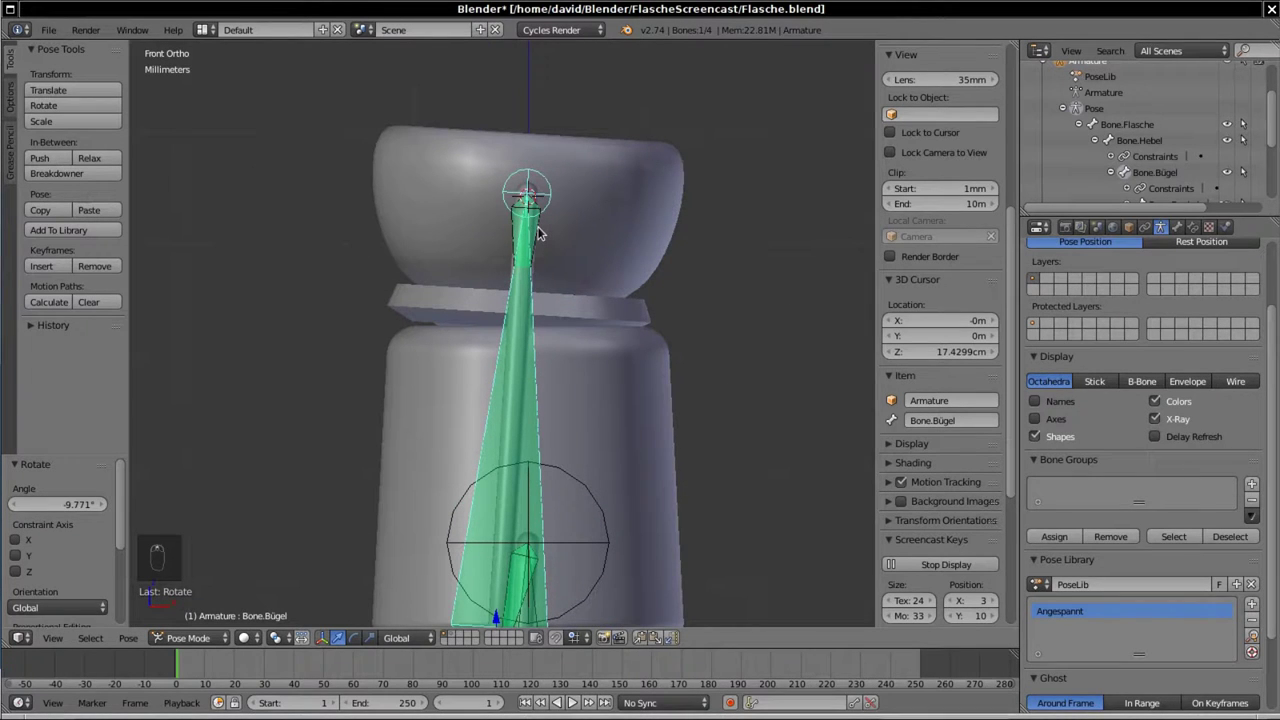
# Step: Inspect the cap's centring over the bottle mouth in wireframe from the top view
pyautogui.moveTo(541, 230); pyautogui.dragTo(449, 247)
pyautogui.moveTo(449, 247); pyautogui.dragTo(487, 358)
pyautogui.press('z')
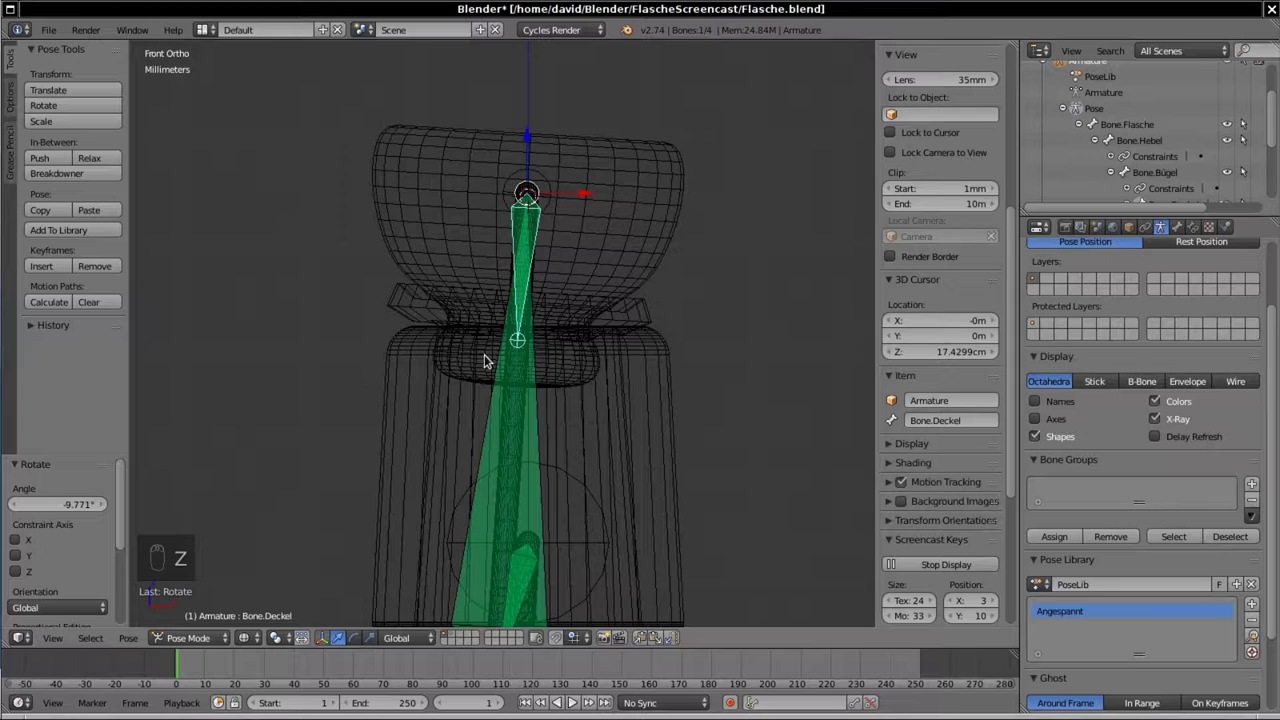
pyautogui.moveTo(487, 358); pyautogui.dragTo(487, 358)
pyautogui.press('KP_7')
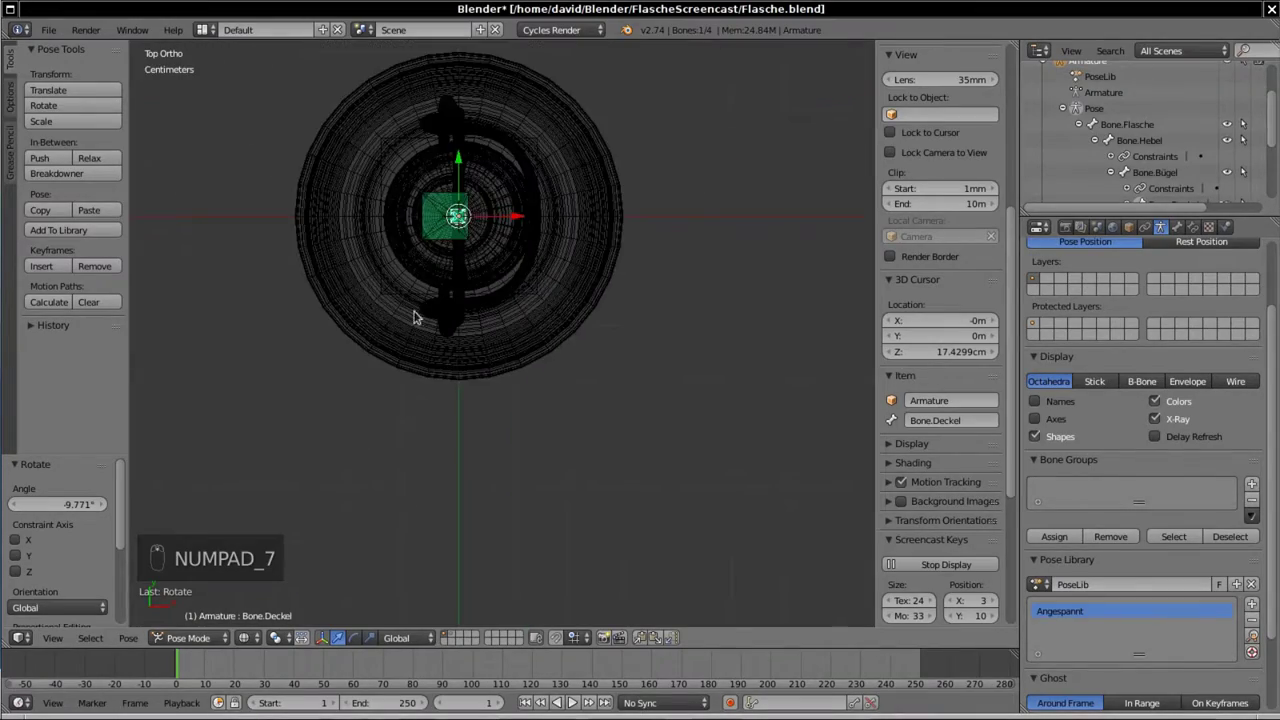
pyautogui.moveTo(490, 215); pyautogui.dragTo(525, 386)
# Step: Fine-tune the cap bone's tilt around Y and return to a solid-shaded front view
pyautogui.press('r')
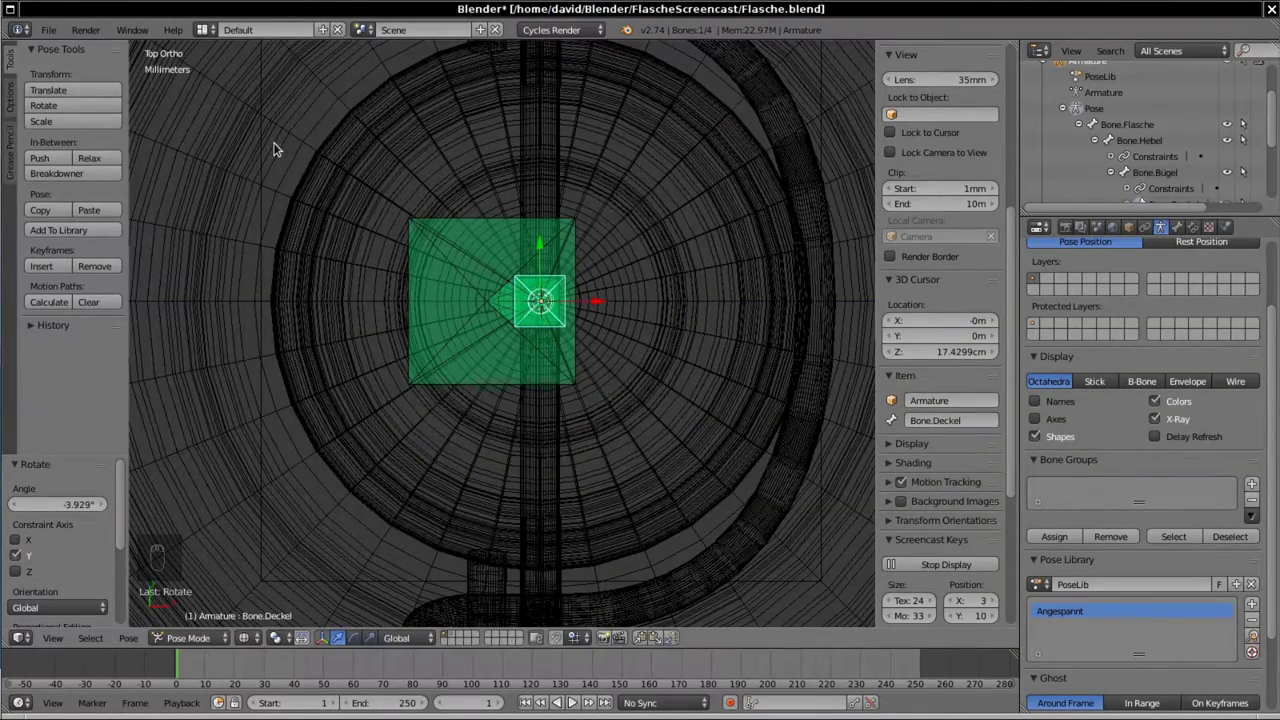
pyautogui.moveTo(389, 263); pyautogui.dragTo(425, 296)
pyautogui.press('z')
pyautogui.press('KP_3')
pyautogui.press('KP_1')
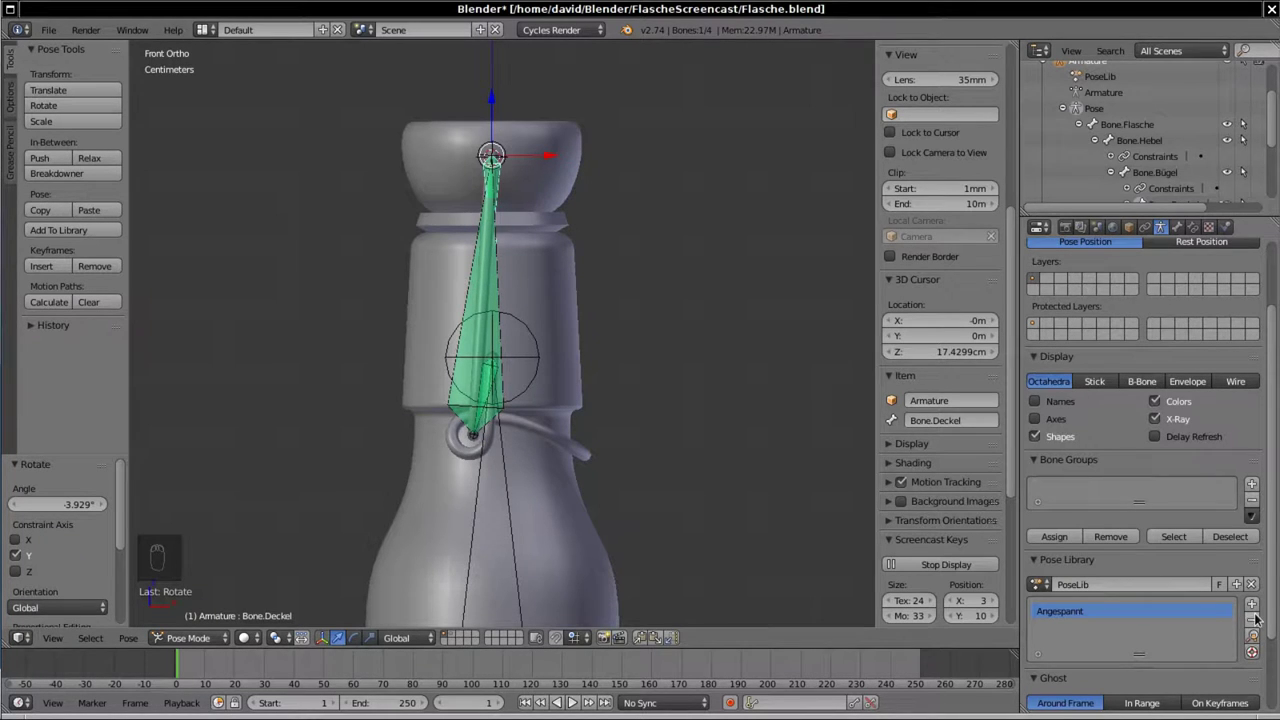
# Step: Select all bones and store the current pose in the pose library as Geschlossen
pyautogui.press('a')
pyautogui.press('a')
pyautogui.moveTo(1256, 608); pyautogui.dragTo(1256, 608)
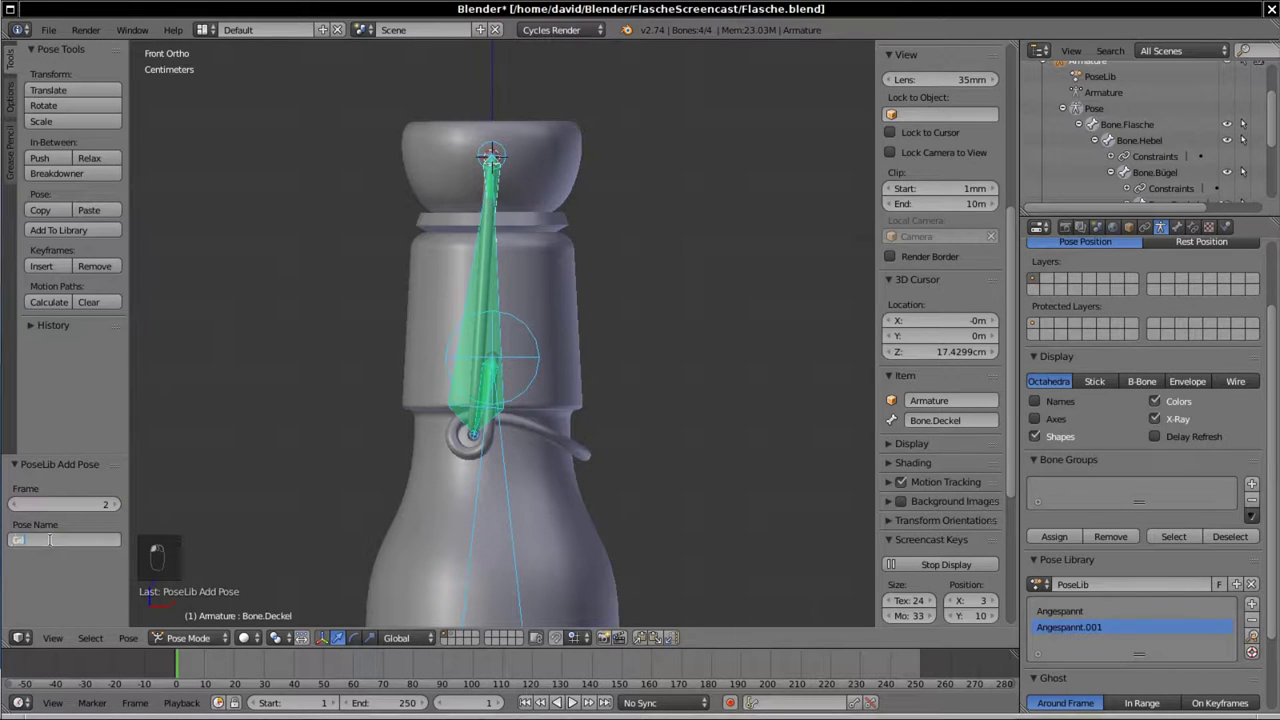
pyautogui.press('s')
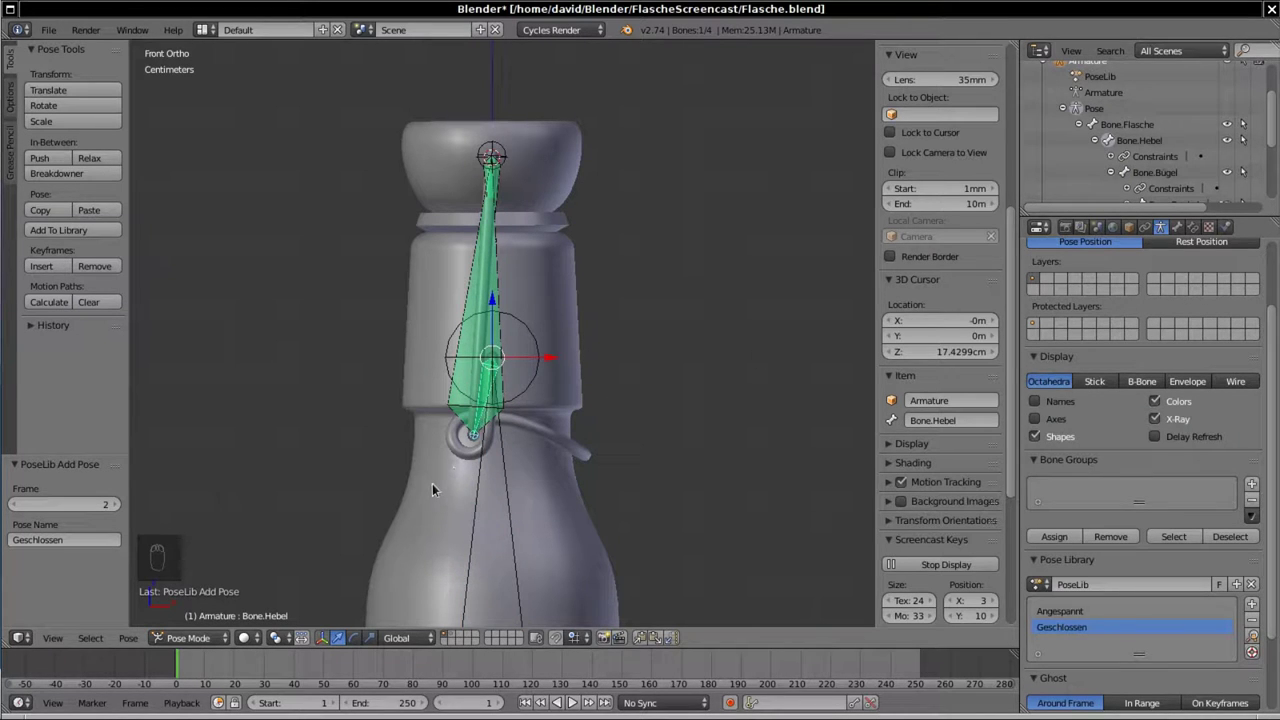
# Step: Rotate the lever bone to swing the cap open and view it from above
pyautogui.press('r')
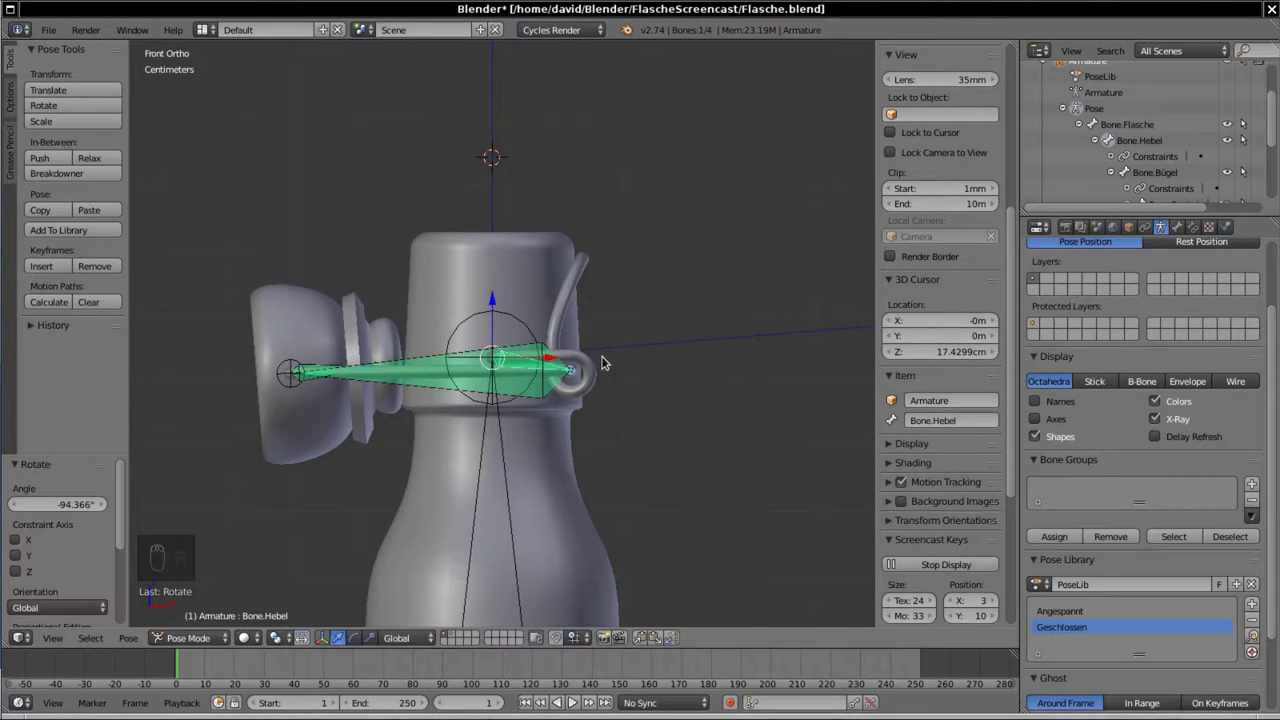
pyautogui.moveTo(584, 287); pyautogui.dragTo(585, 382)
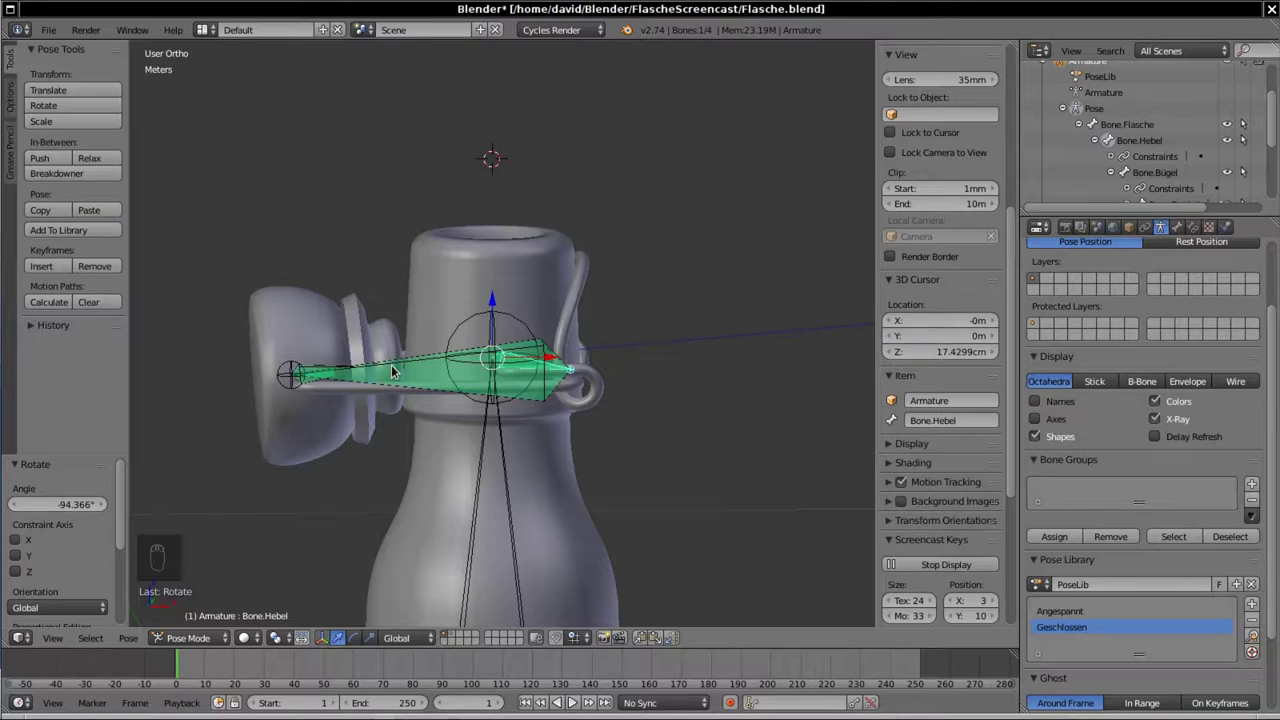
pyautogui.moveTo(397, 367); pyautogui.dragTo(397, 367)
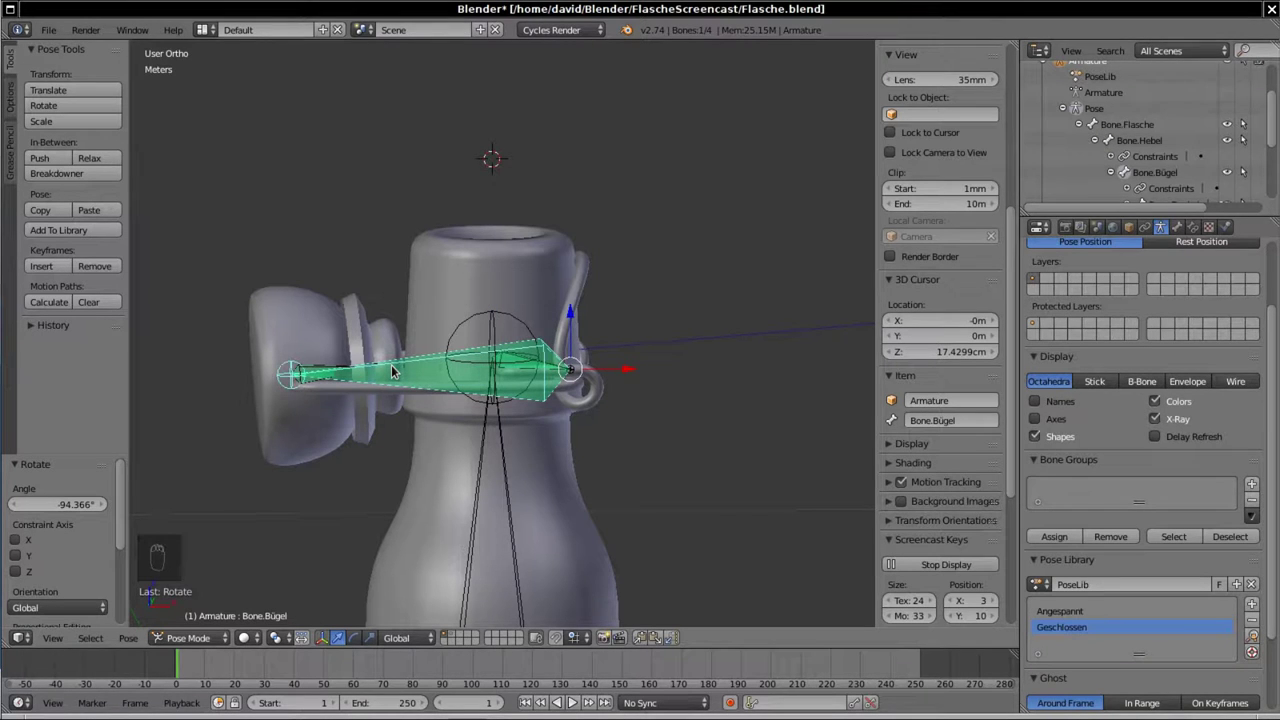
pyautogui.press('KP_7')
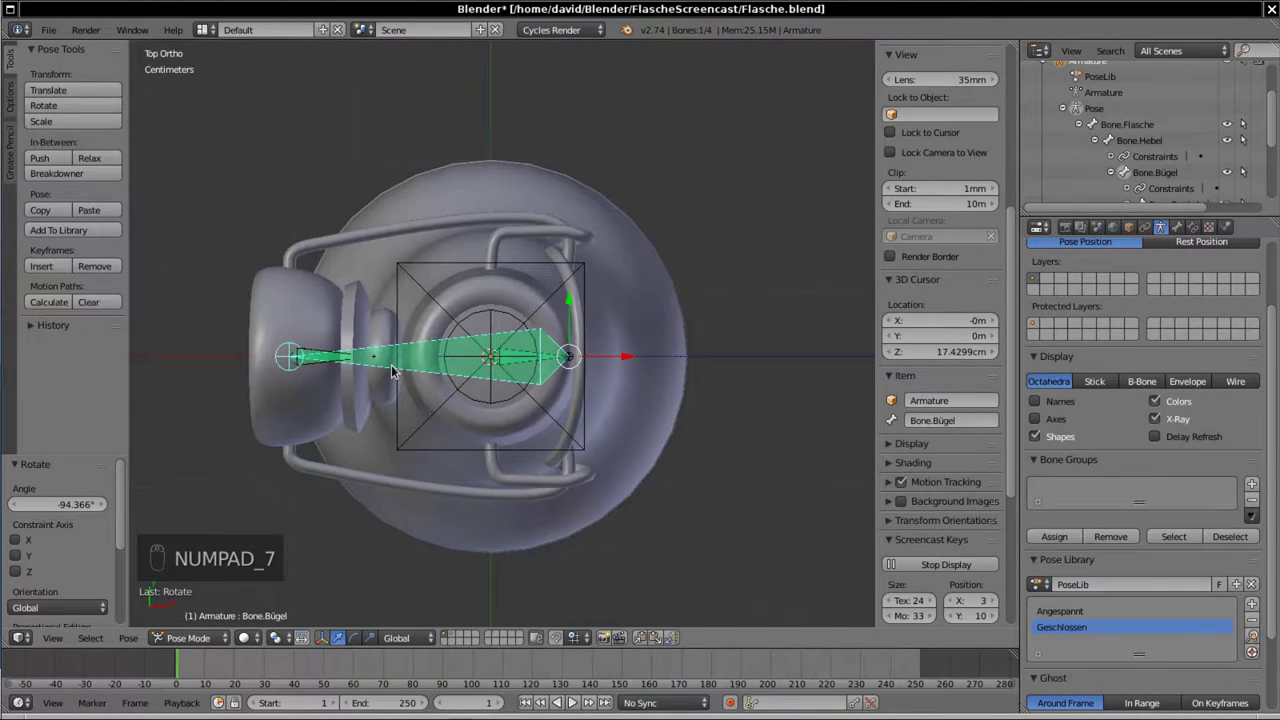
# Step: Correct the clasp bone's Y rotation to nearly zero and rotate the cap bone around Y
pyautogui.press('r')
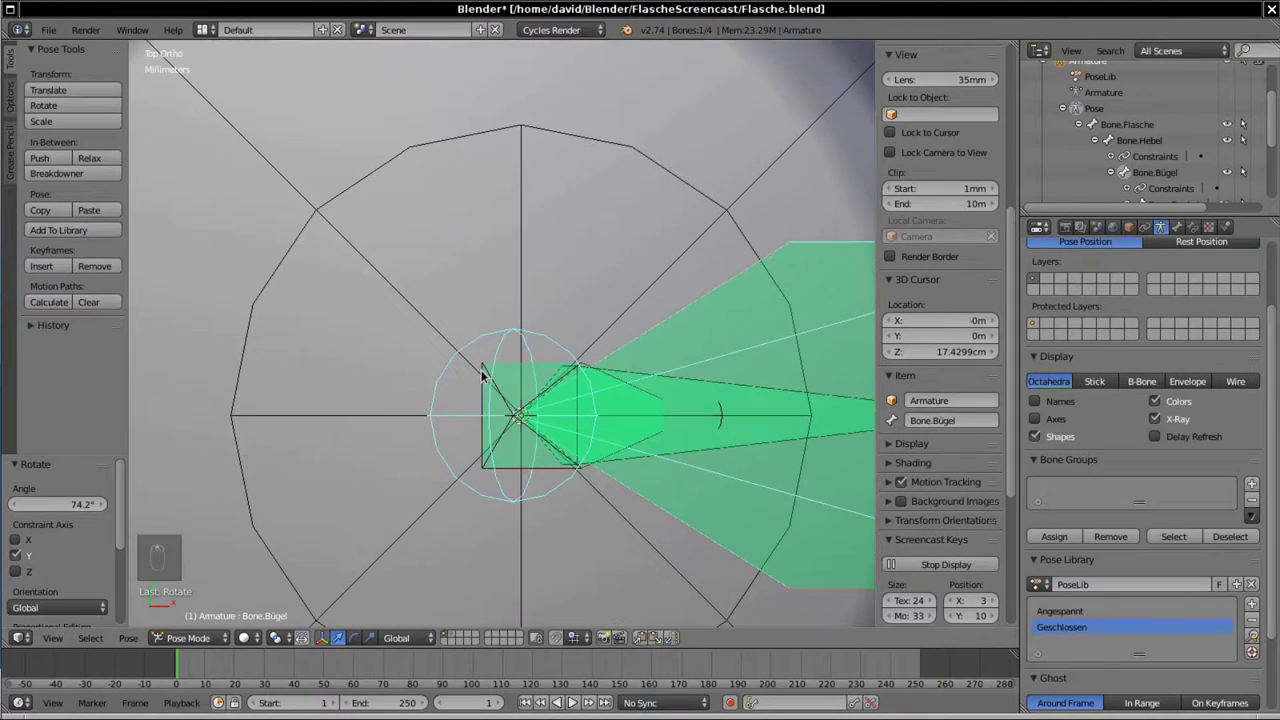
pyautogui.press('r')
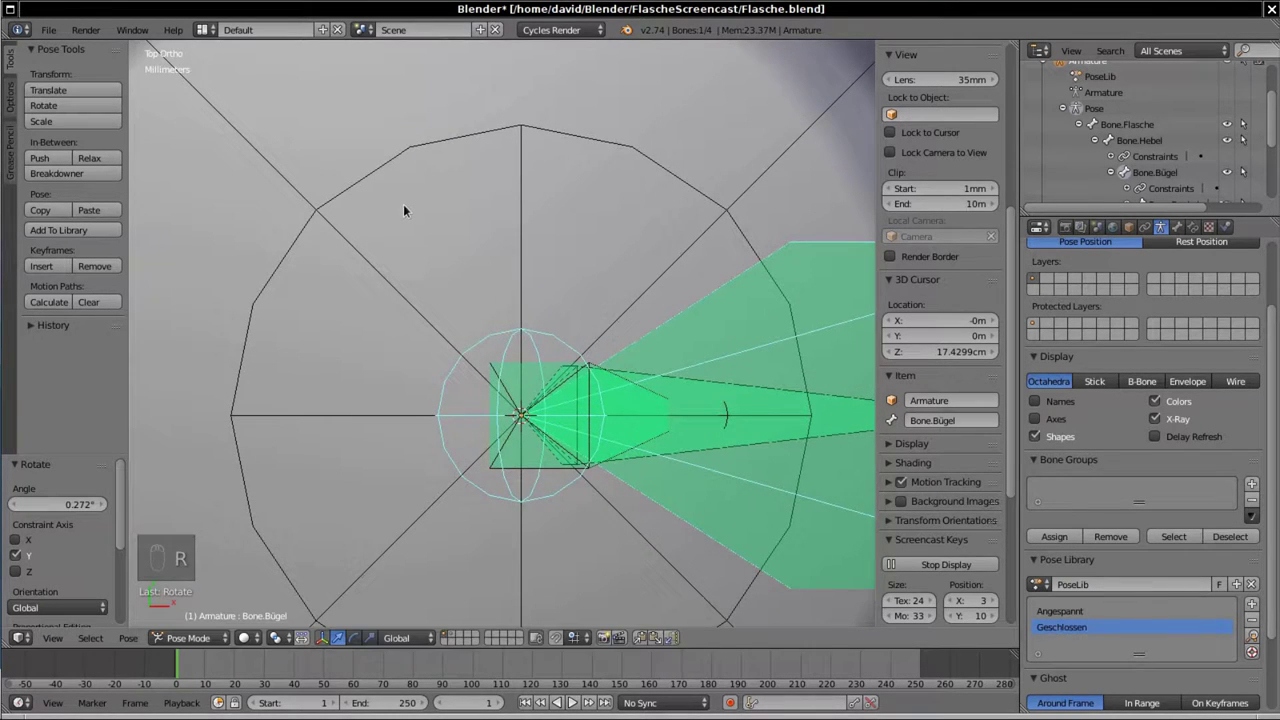
pyautogui.moveTo(404, 203); pyautogui.dragTo(1179, 151)
pyautogui.moveTo(1179, 151); pyautogui.dragTo(640, 233)
pyautogui.press('r')
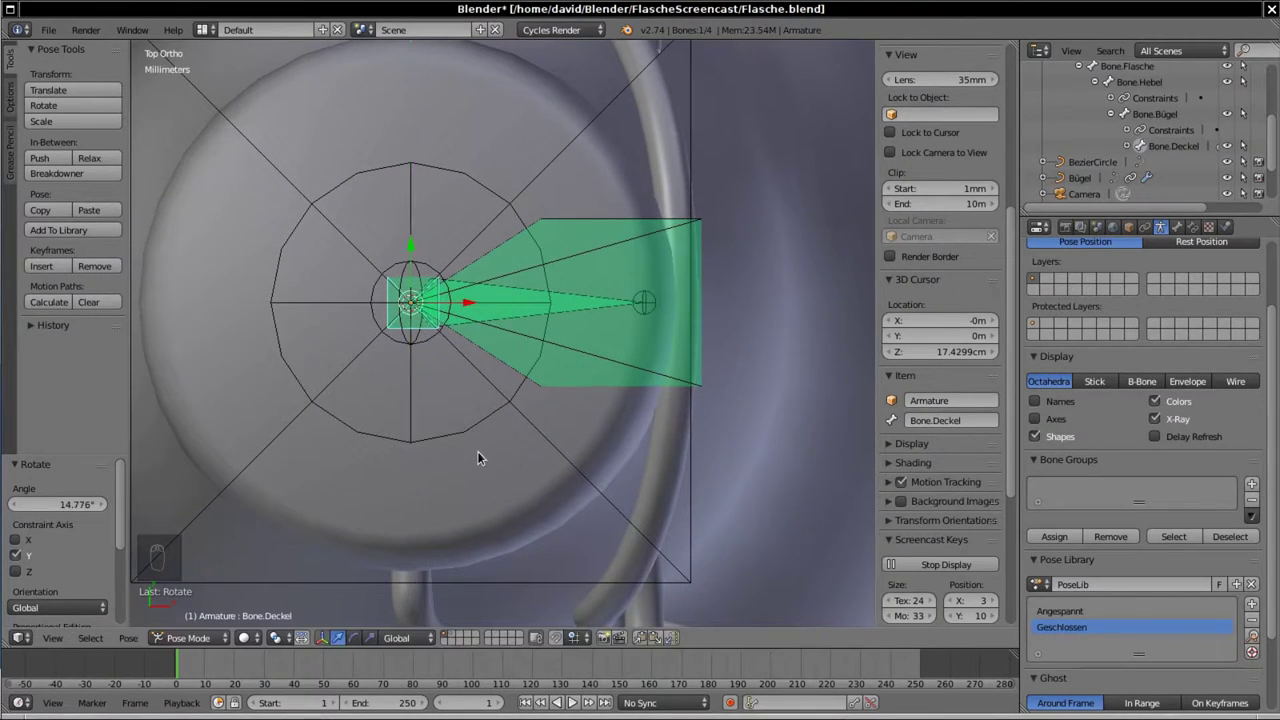
# Step: Check alignment in wireframe, select all bones and add the open pose to the library as OffenOben
pyautogui.press('z')
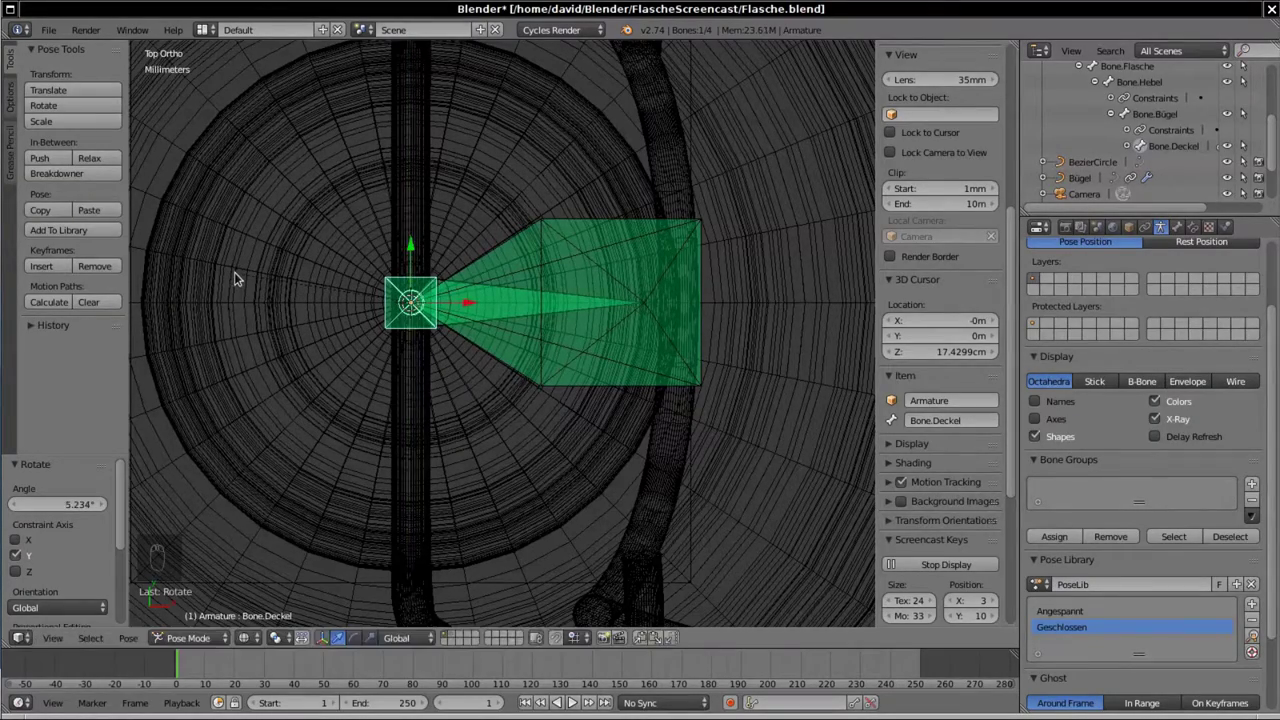
pyautogui.moveTo(335, 202); pyautogui.dragTo(349, 207)
pyautogui.press('z')
pyautogui.press('KP_1')
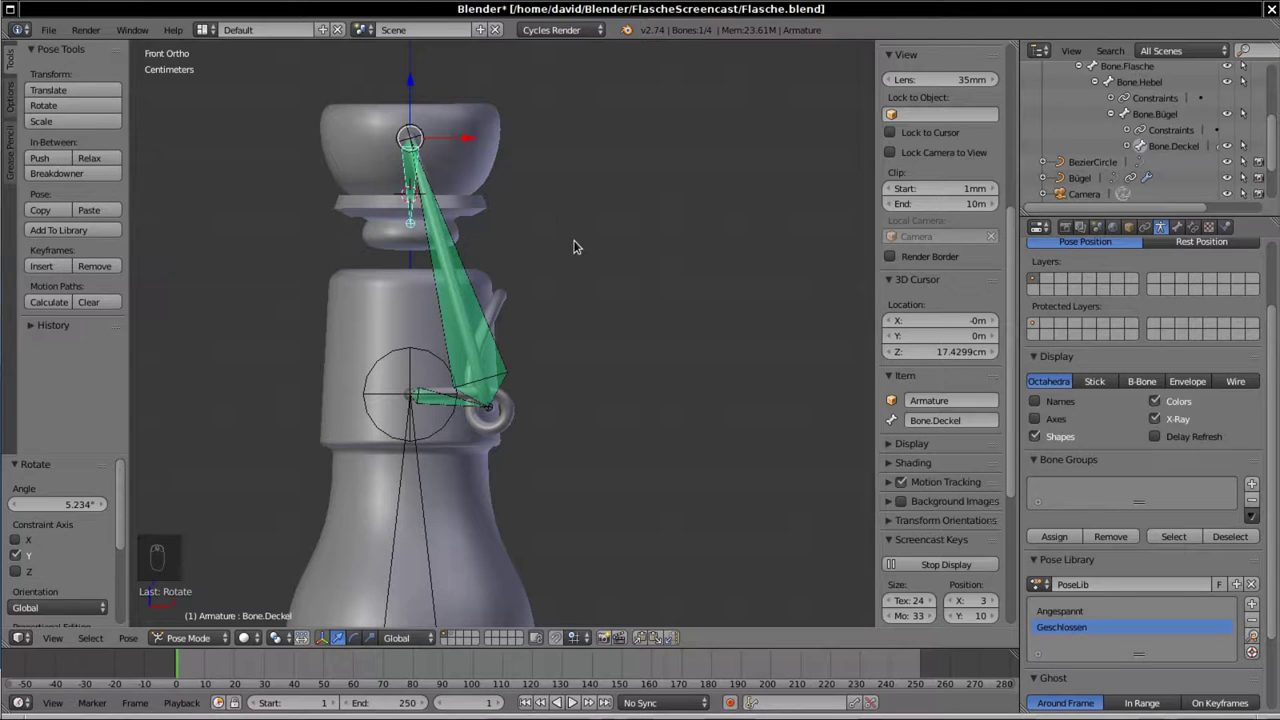
pyautogui.press('a')
pyautogui.press('a')
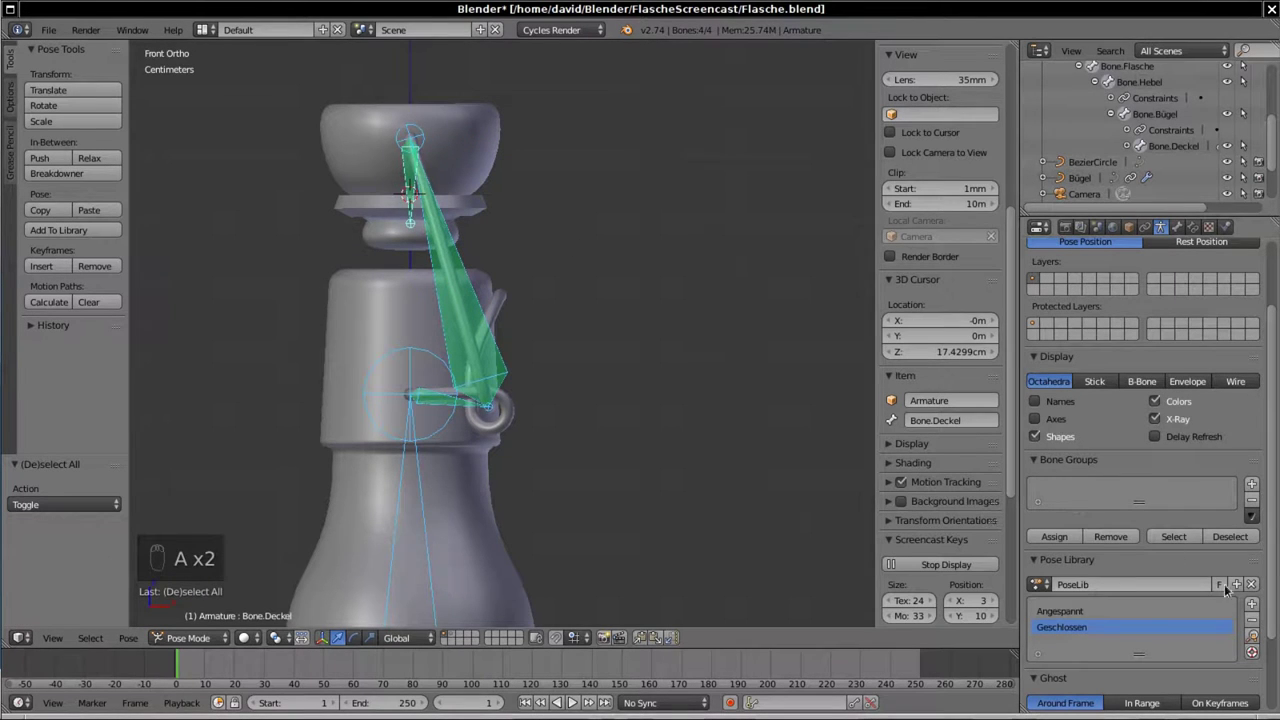
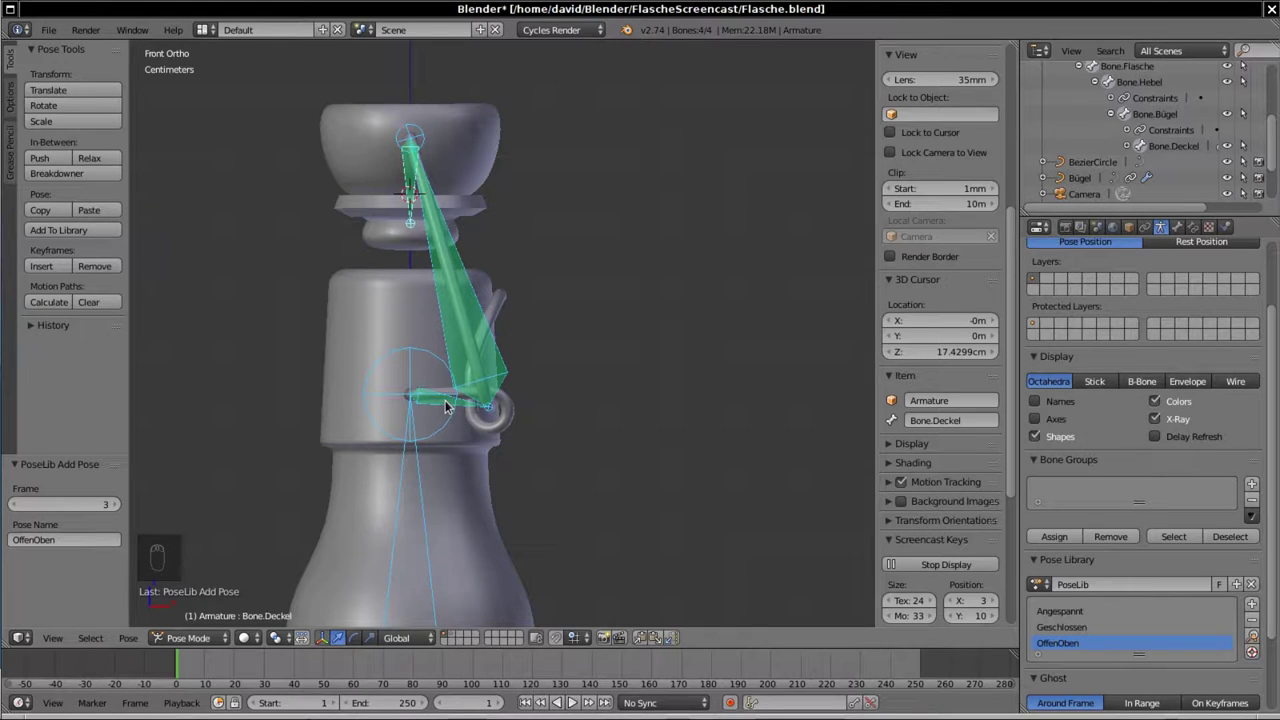
pyautogui.rightClick(451, 401)
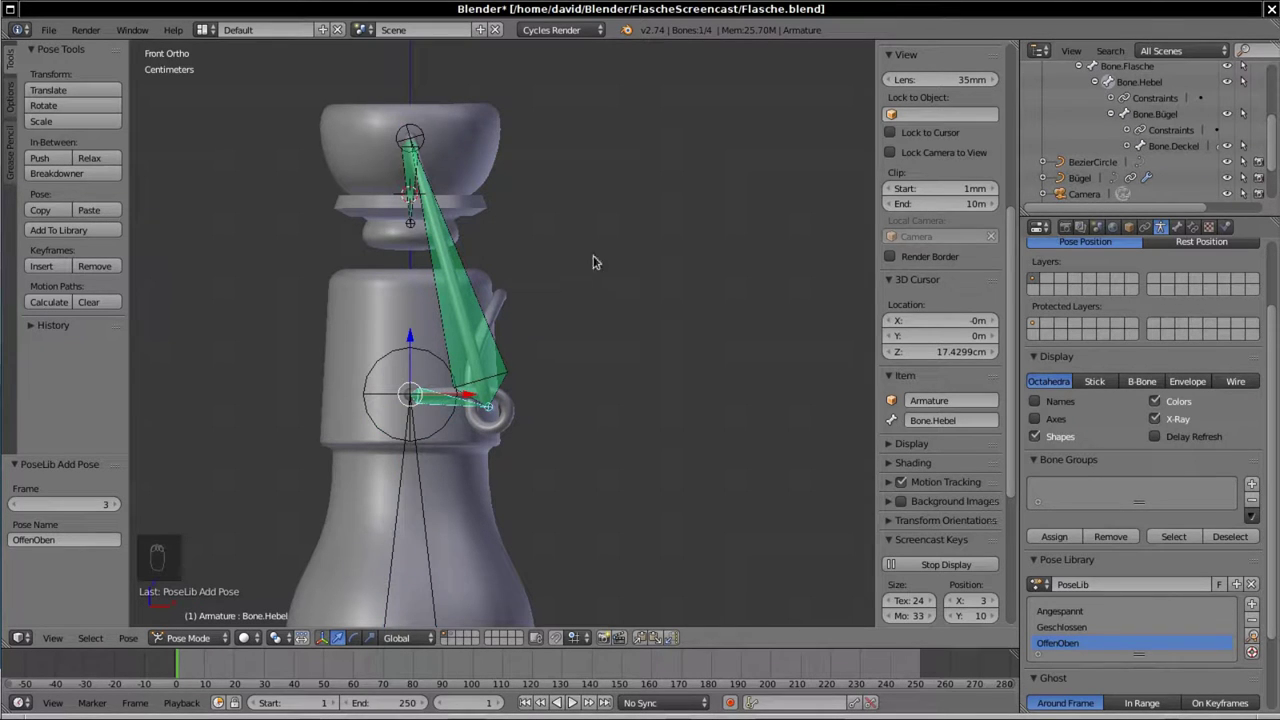
# Step: Rotate the lever to the other side and swing the lid downward around the clasp pivot
pyautogui.press('r')
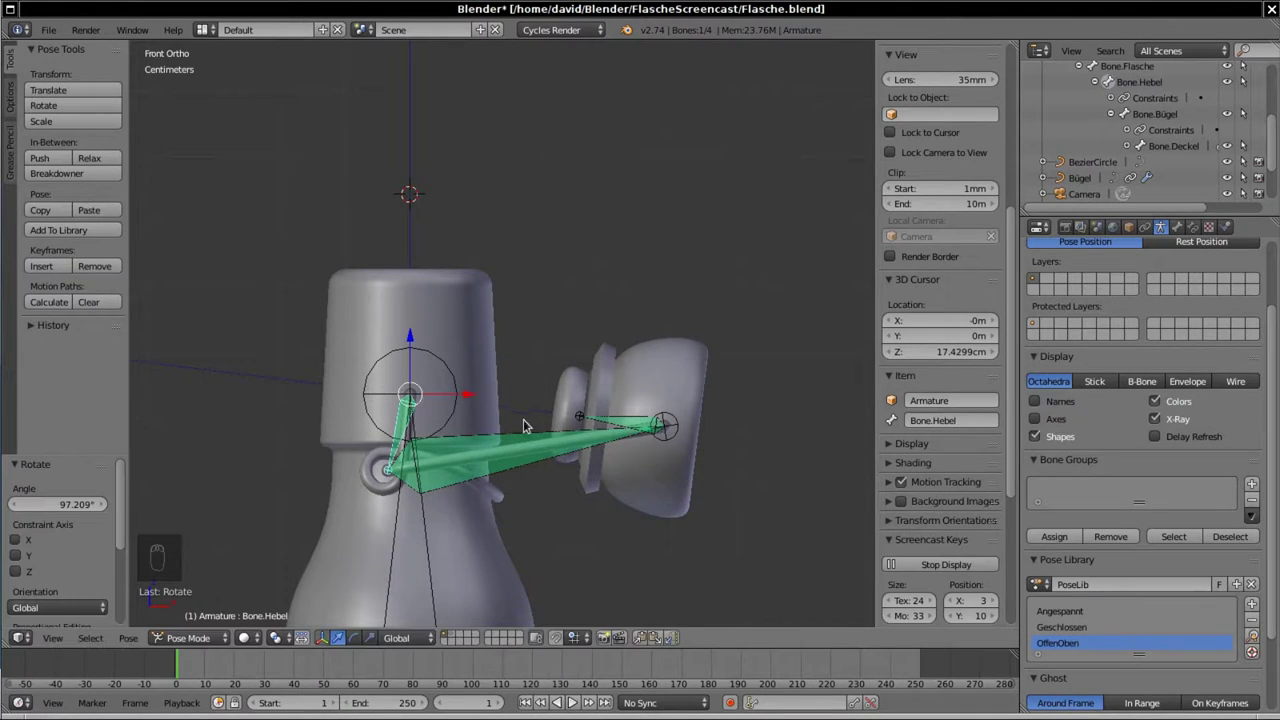
pyautogui.rightClick(454, 182)
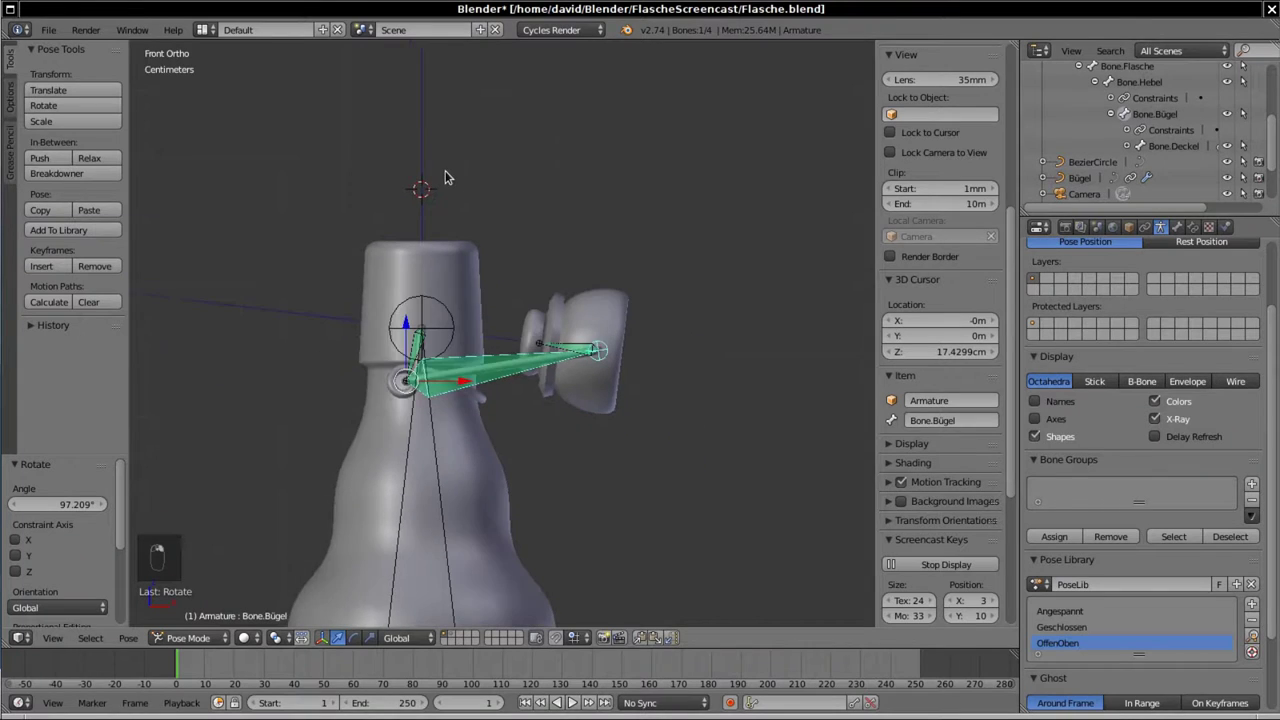
pyautogui.moveTo(445, 431); pyautogui.dragTo(767, 327)
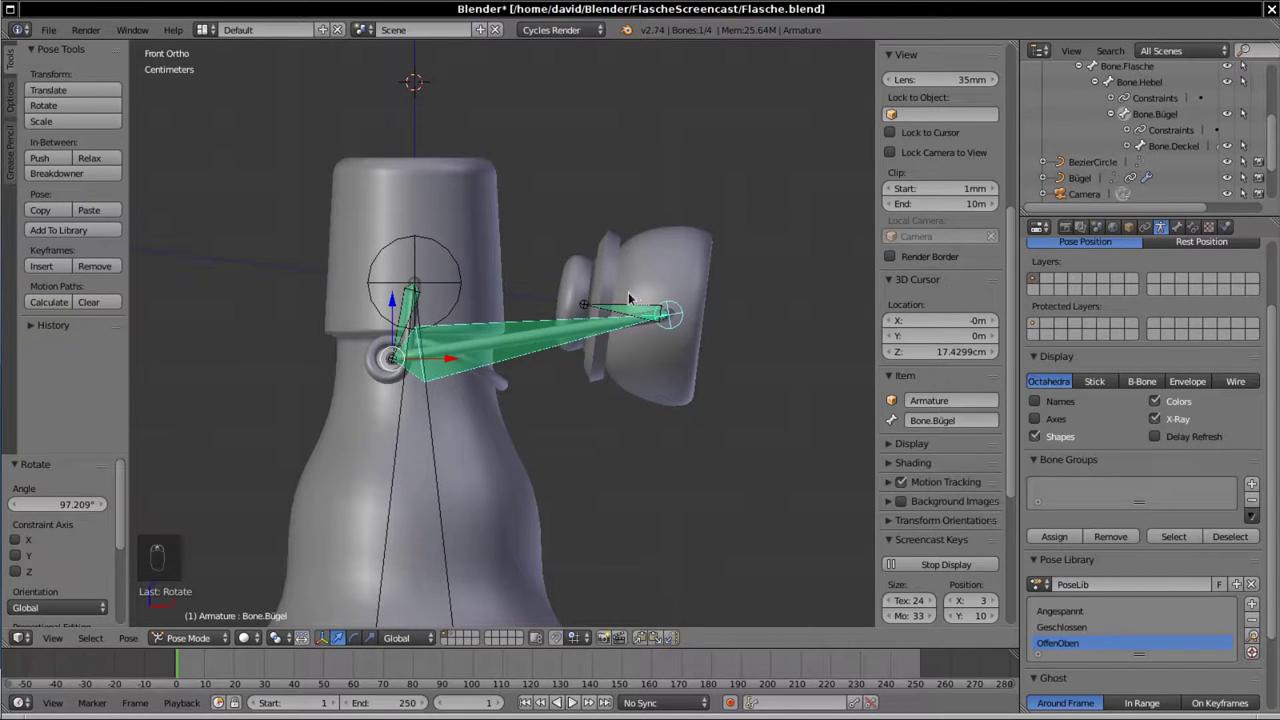
pyautogui.moveTo(614, 307); pyautogui.dragTo(477, 311)
pyautogui.press('r')
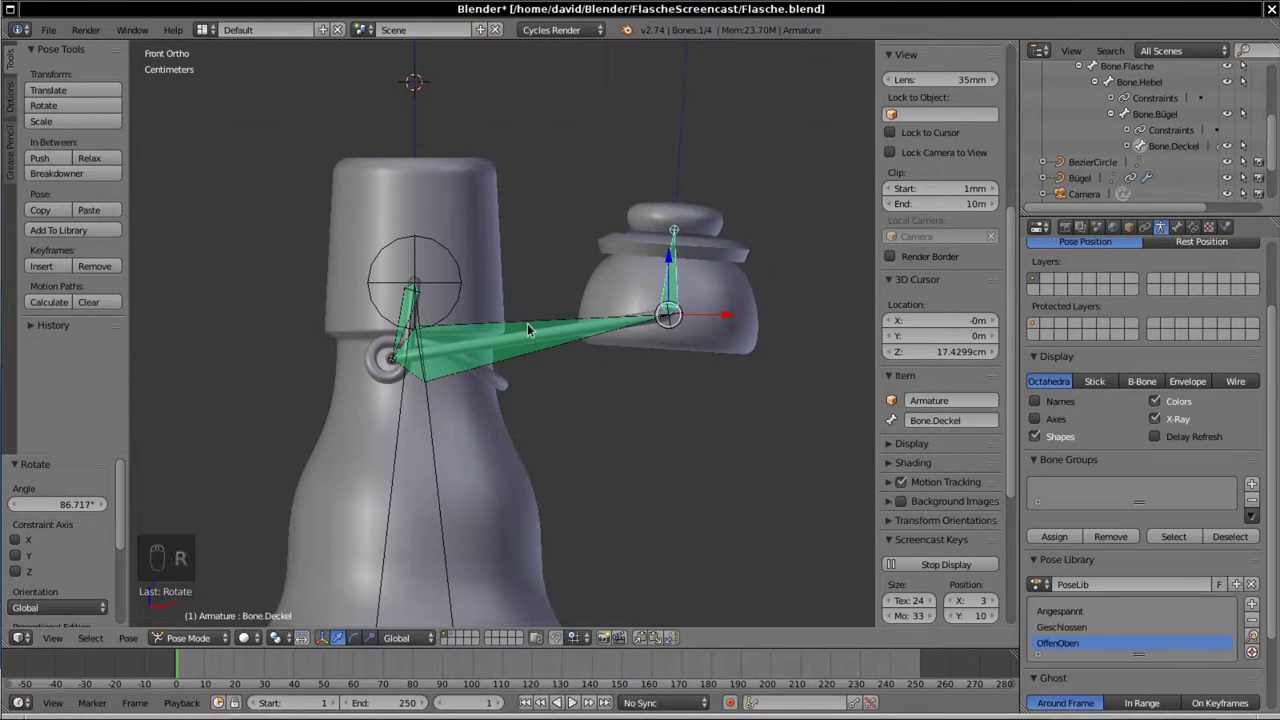
pyautogui.moveTo(533, 325); pyautogui.dragTo(605, 346)
pyautogui.press('r')
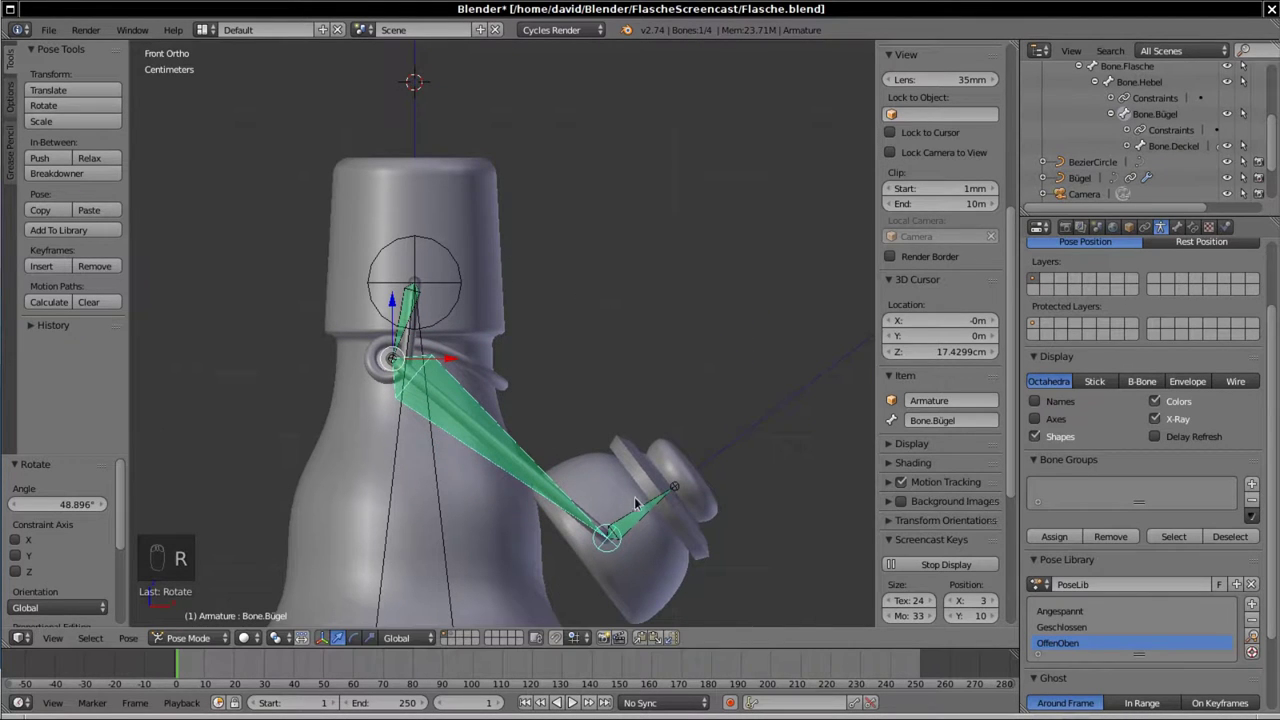
# Step: Lower the lid further via the clasp bone and tilt the lid bone so it hangs naturally
pyautogui.rightClick(587, 245)
pyautogui.rightClick(586, 252)
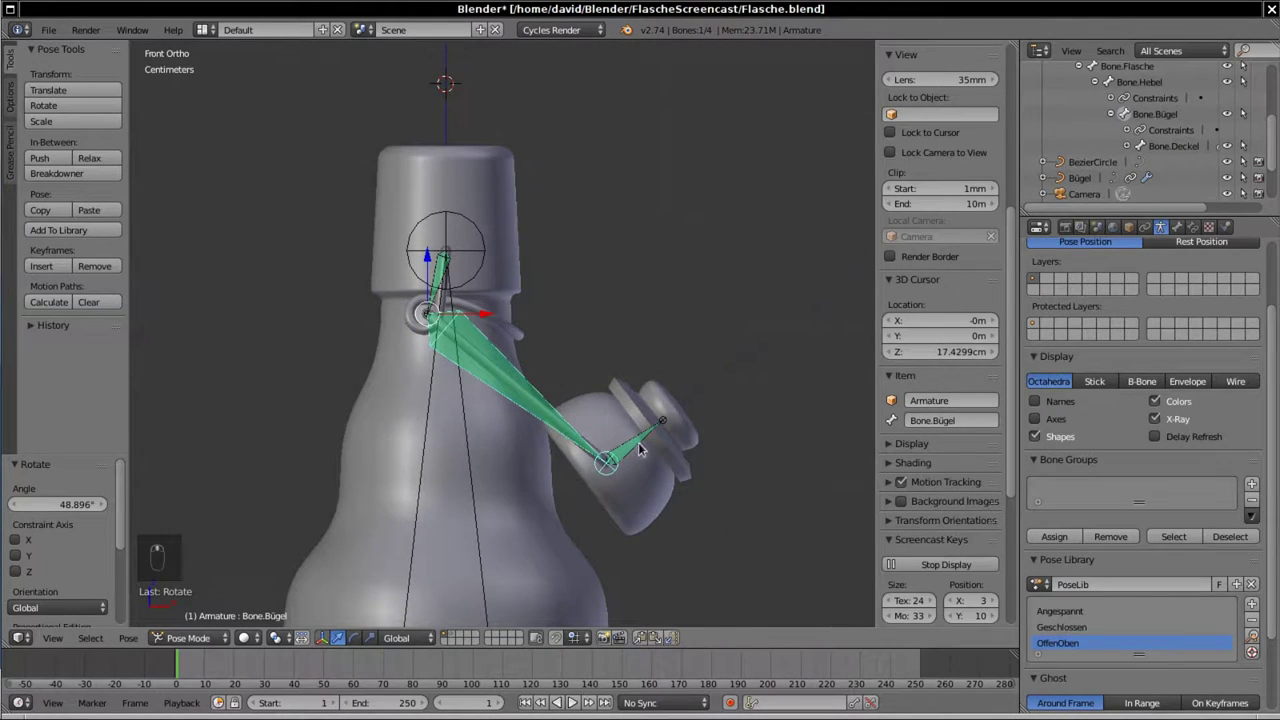
pyautogui.moveTo(645, 440); pyautogui.dragTo(642, 452)
pyautogui.press('r')
pyautogui.click(642, 452)
pyautogui.rightClick(698, 296)
pyautogui.press('r')
pyautogui.moveTo(728, 277); pyautogui.dragTo(637, 470)
pyautogui.press('r')
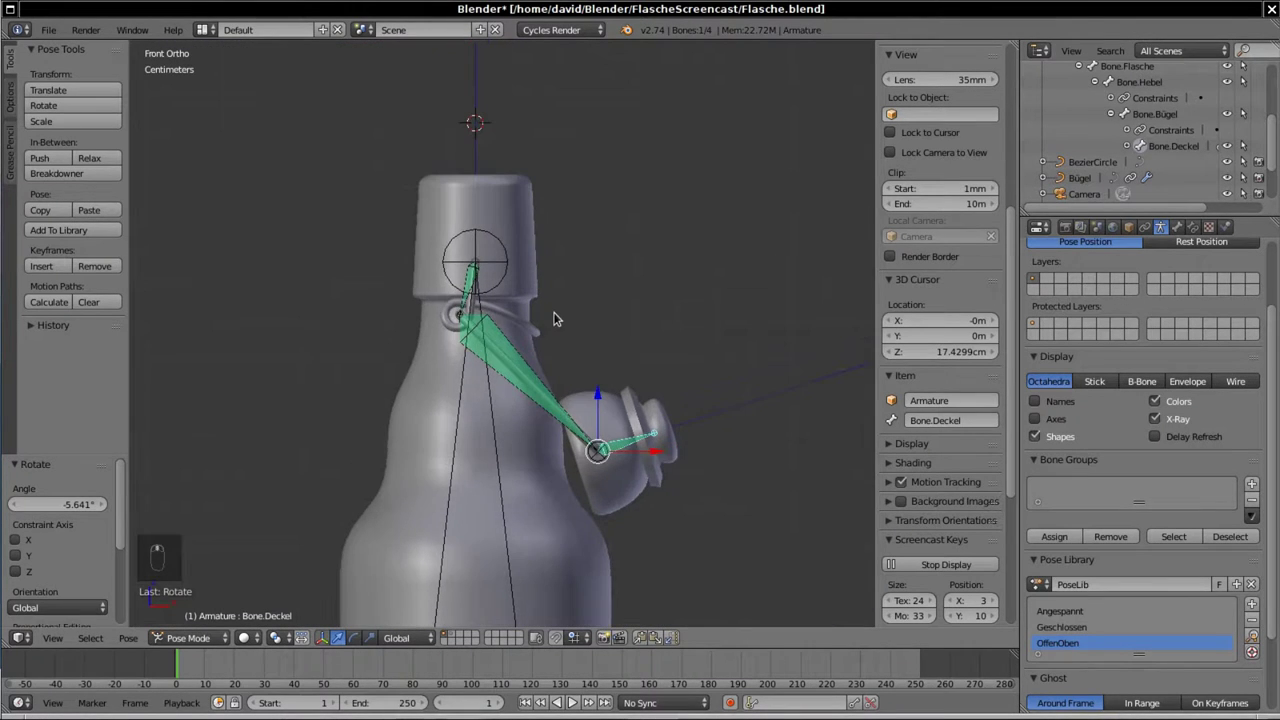
# Step: Select all bones, store the pose as OffenUnten and return the rig to the Geschlossen pose
pyautogui.press('a')
pyautogui.press('a')
pyautogui.click(526, 293)
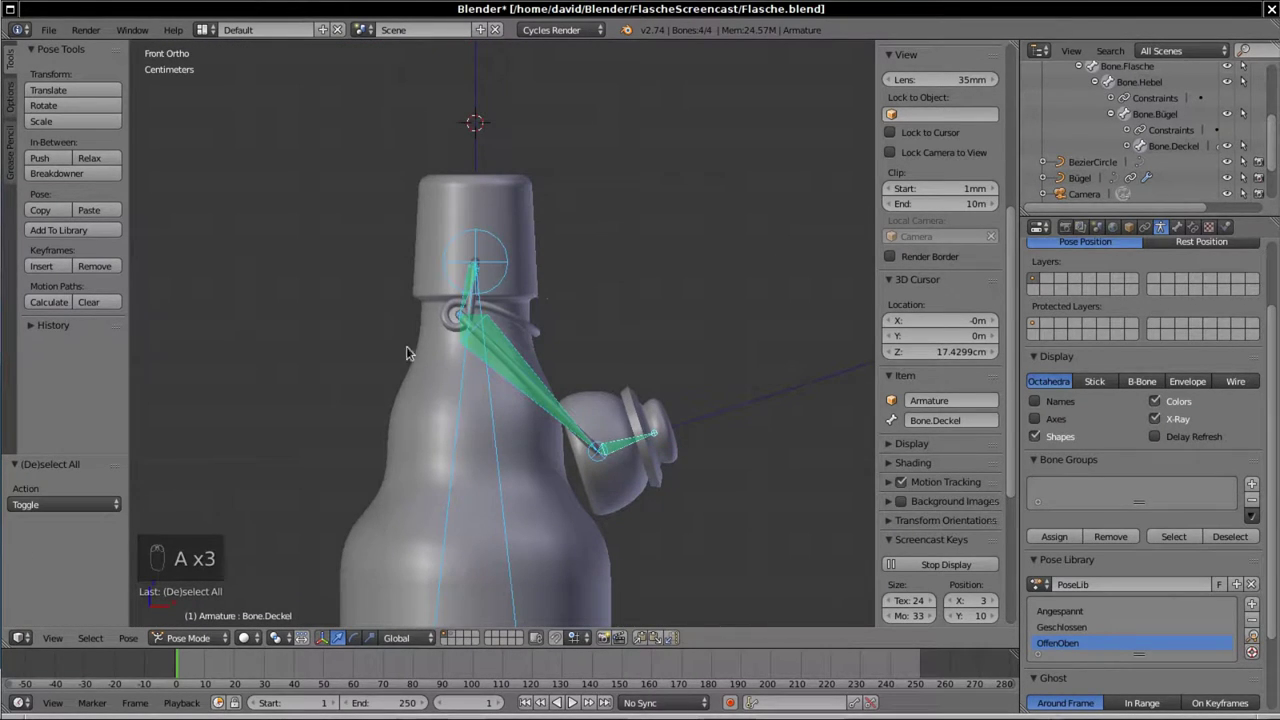
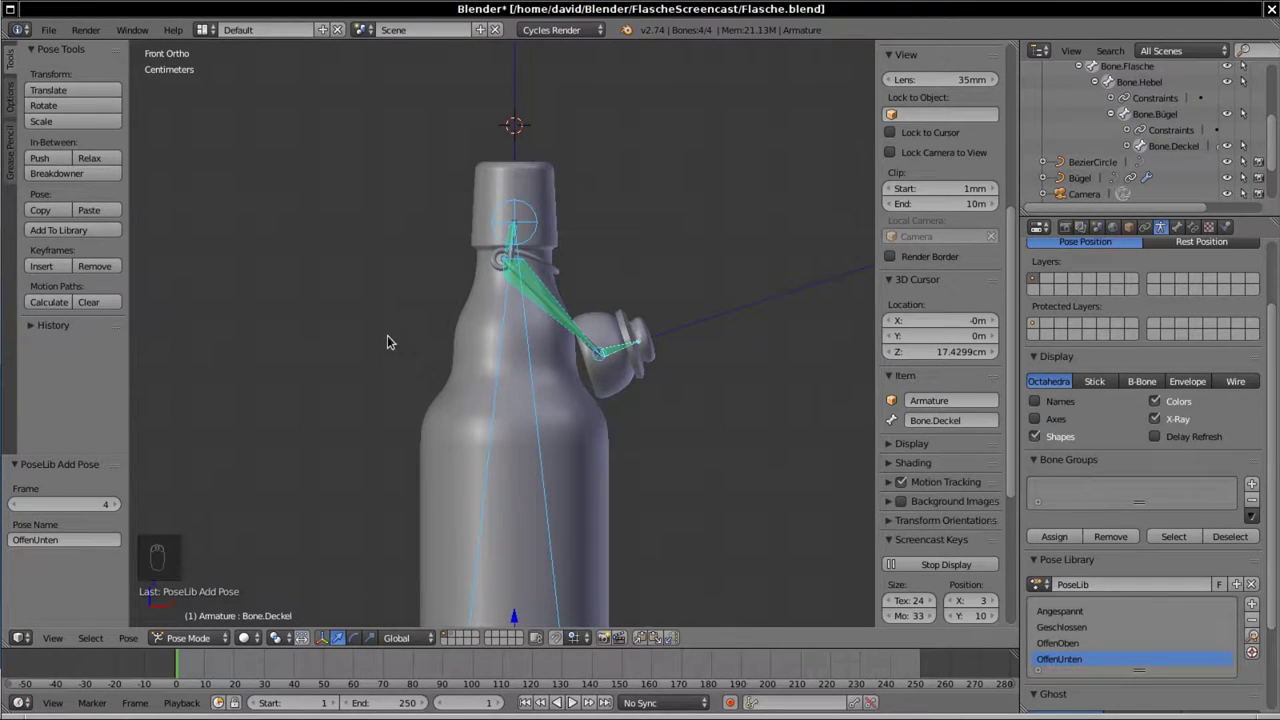
# Step: Key the closed pose at frame 1, then move to frame 12 for the OffenOben pose
pyautogui.moveTo(1082, 611); pyautogui.dragTo(334, 208)
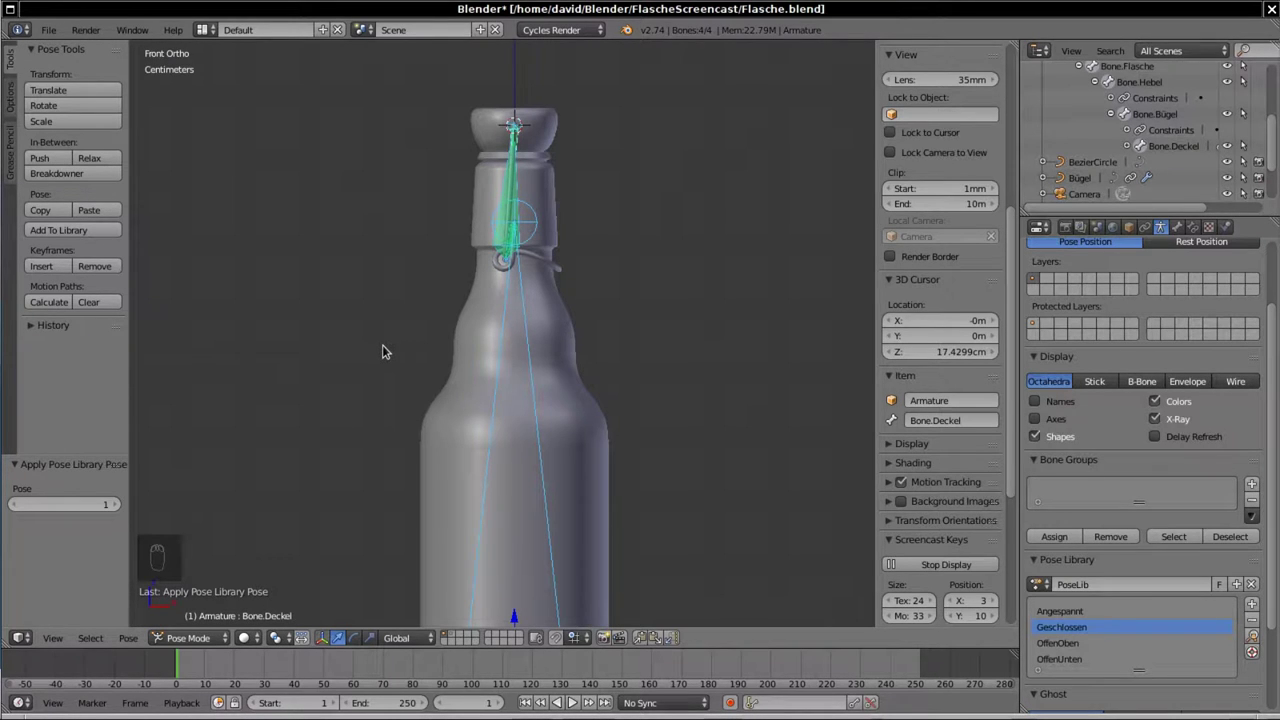
pyautogui.press('i')
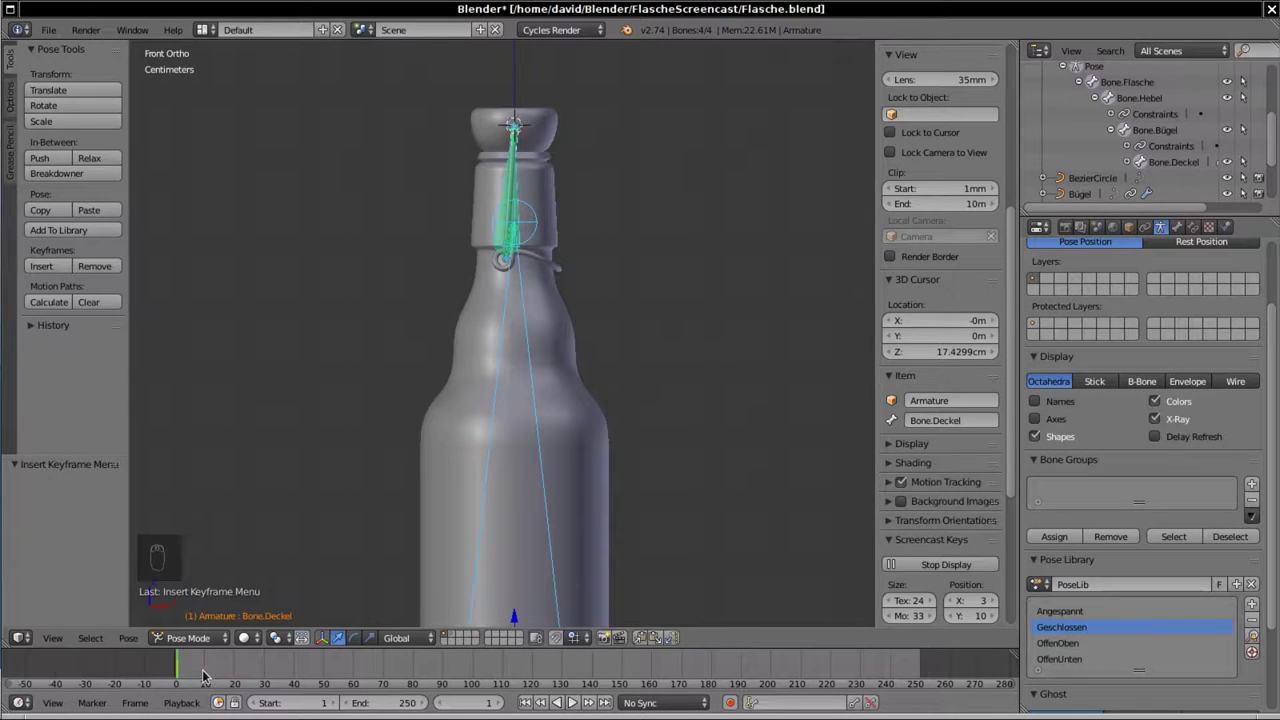
pyautogui.moveTo(229, 642); pyautogui.dragTo(387, 418)
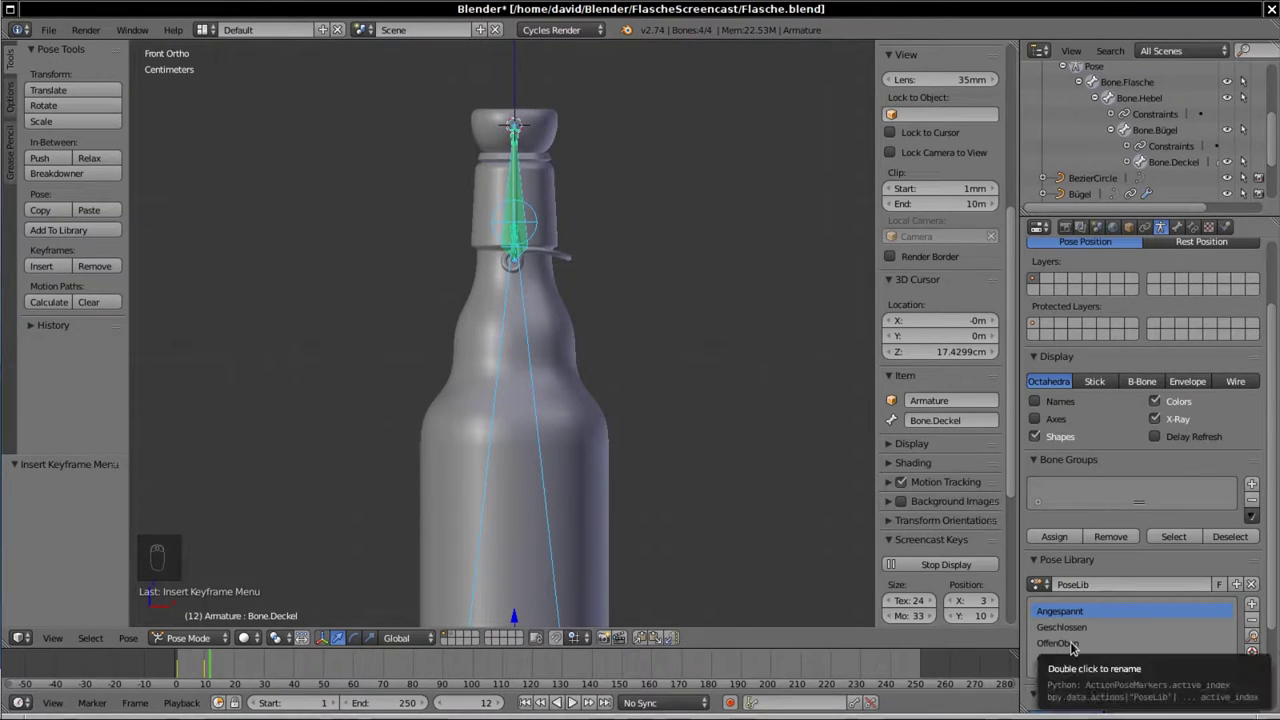
# Step: Key the lid-down OffenUnten pose at frame 20 and set the animation's end frame
pyautogui.moveTo(1254, 637); pyautogui.dragTo(373, 405)
pyautogui.press('i')
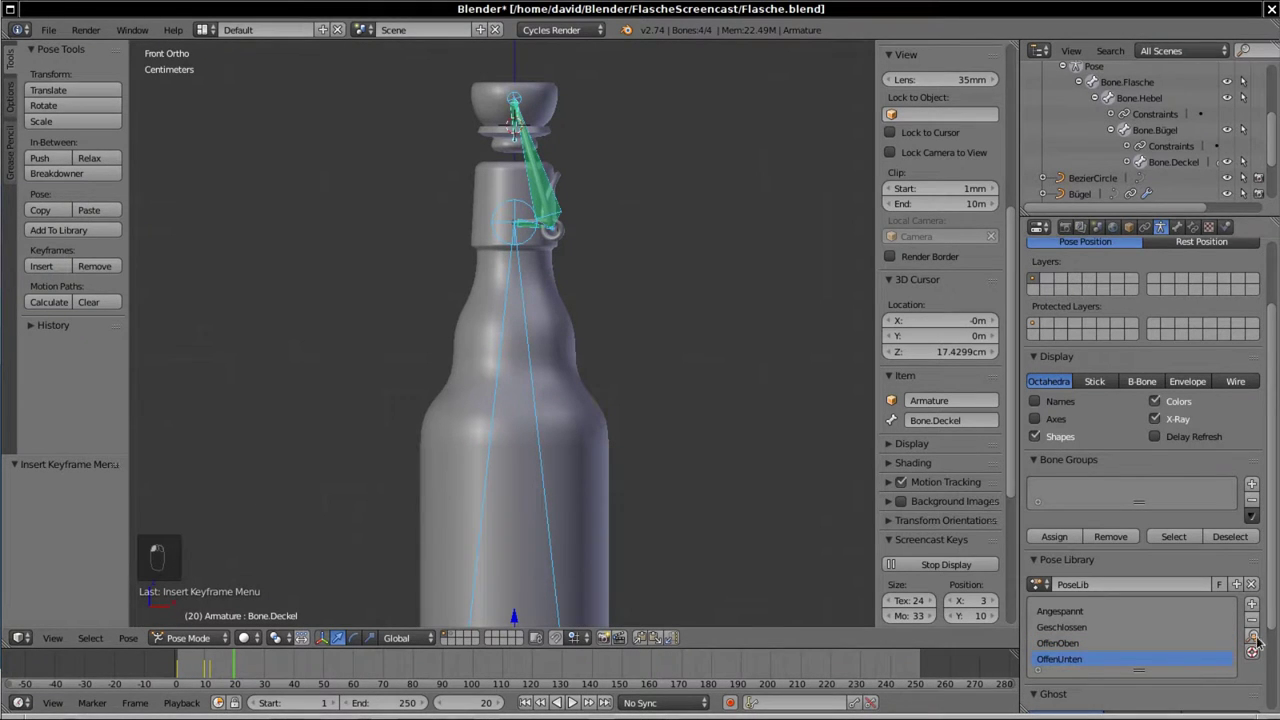
pyautogui.moveTo(1258, 635); pyautogui.dragTo(385, 398)
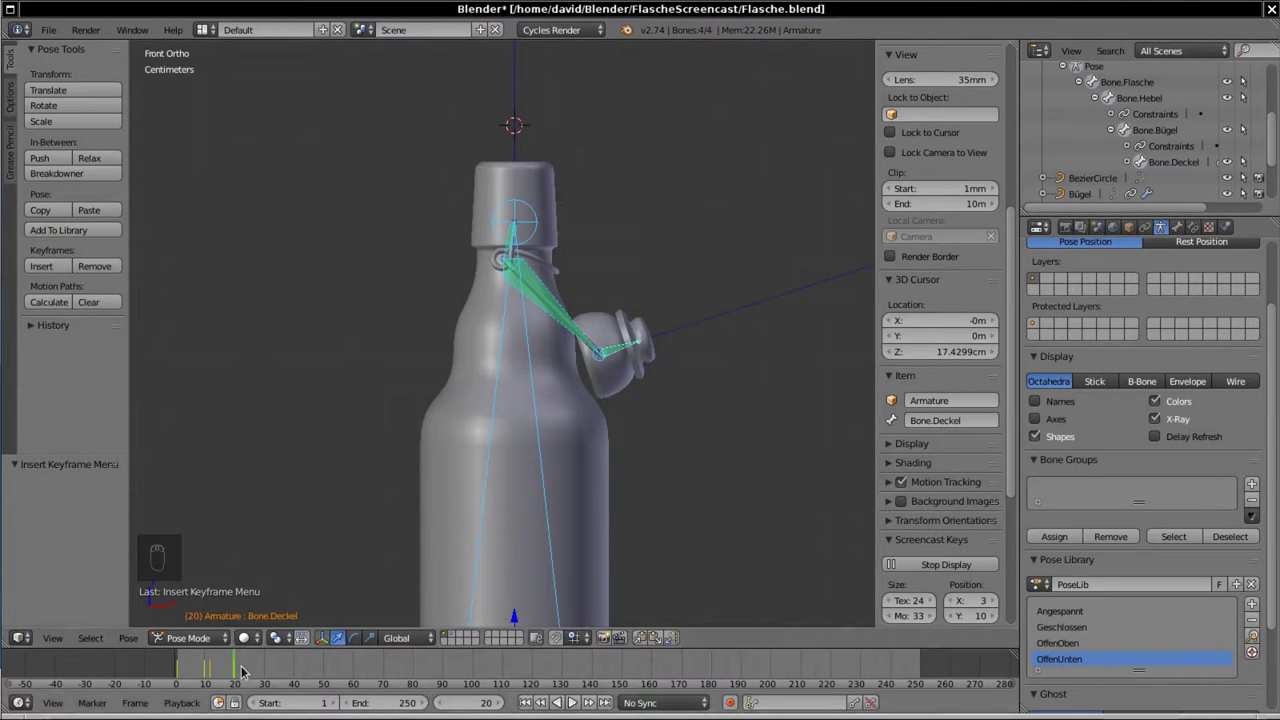
pyautogui.press('Right')
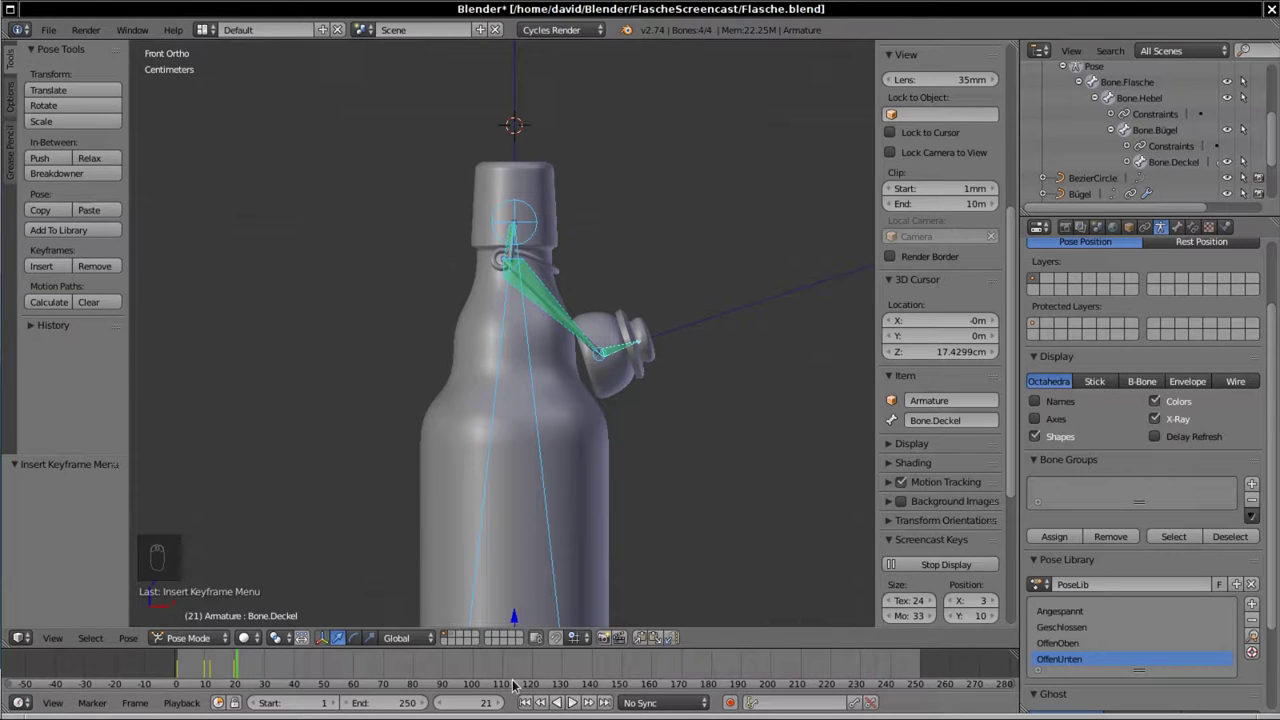
pyautogui.press('e')
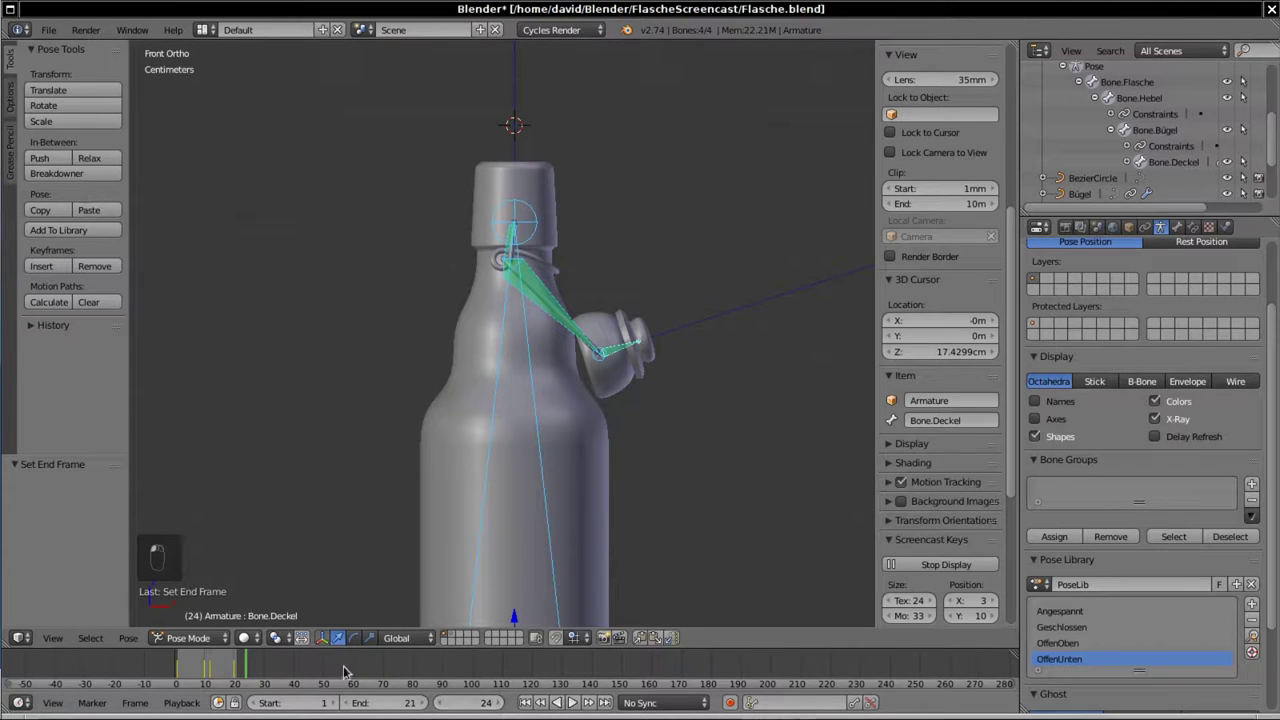
# Step: Rotate Bone.Bügel slightly about Y at frame 11, checking from top and side views
pyautogui.press('e')
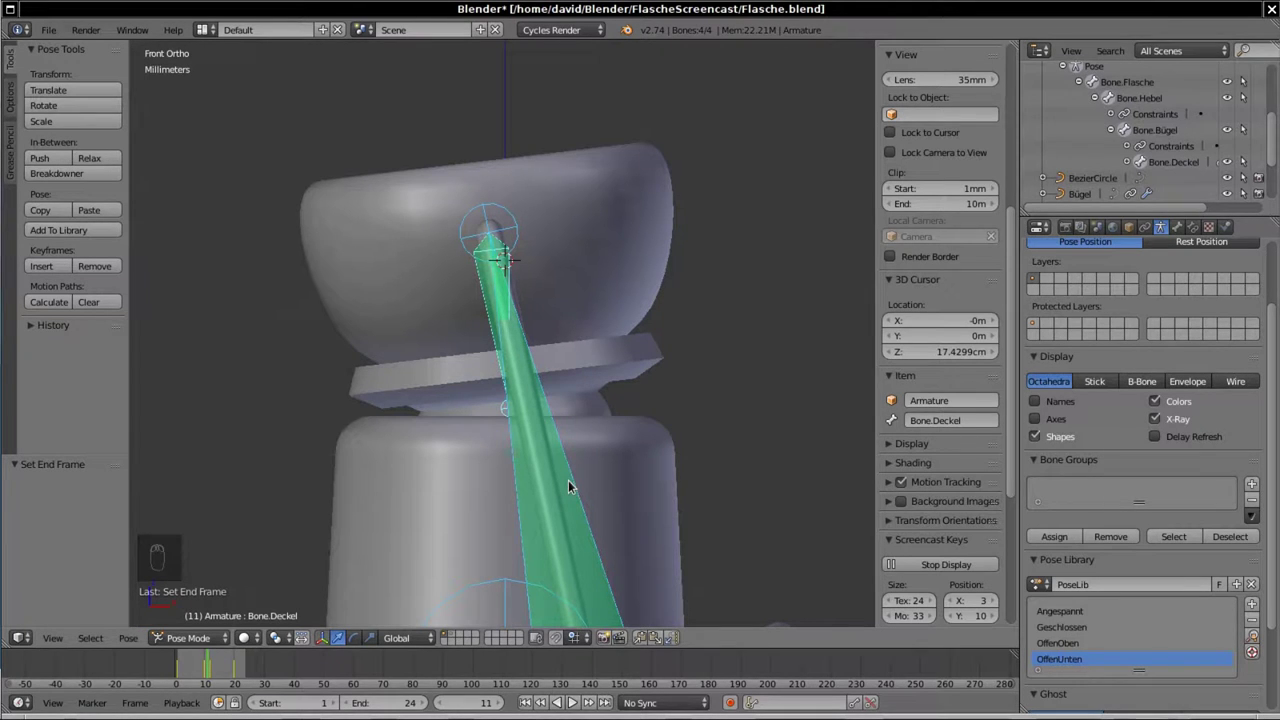
pyautogui.moveTo(571, 484); pyautogui.dragTo(475, 237)
pyautogui.press('r')
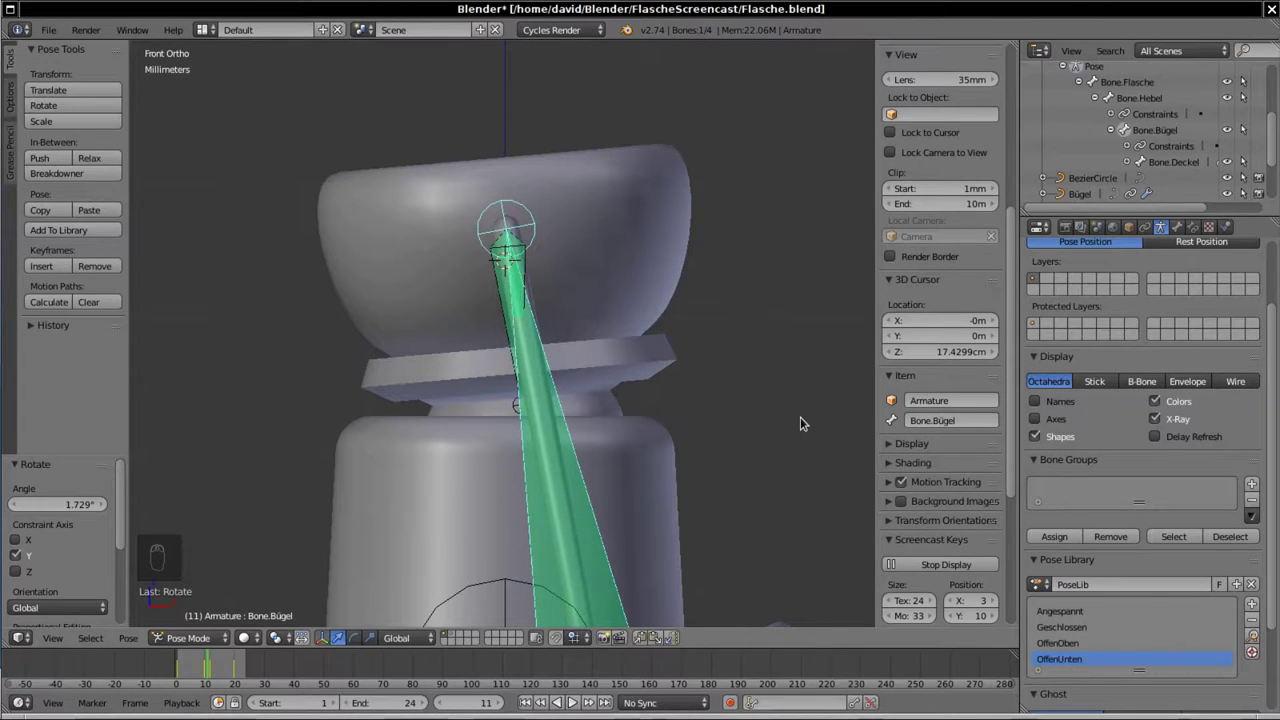
pyautogui.press('KP_7')
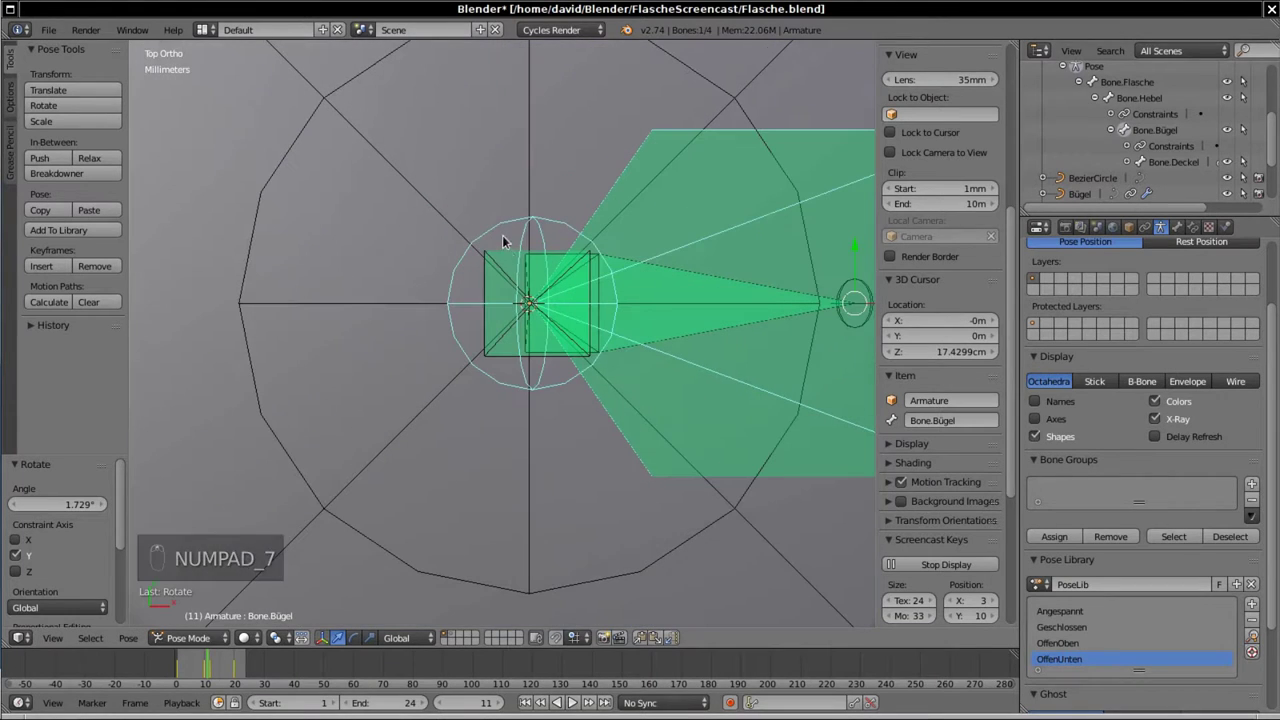
pyautogui.press('r')
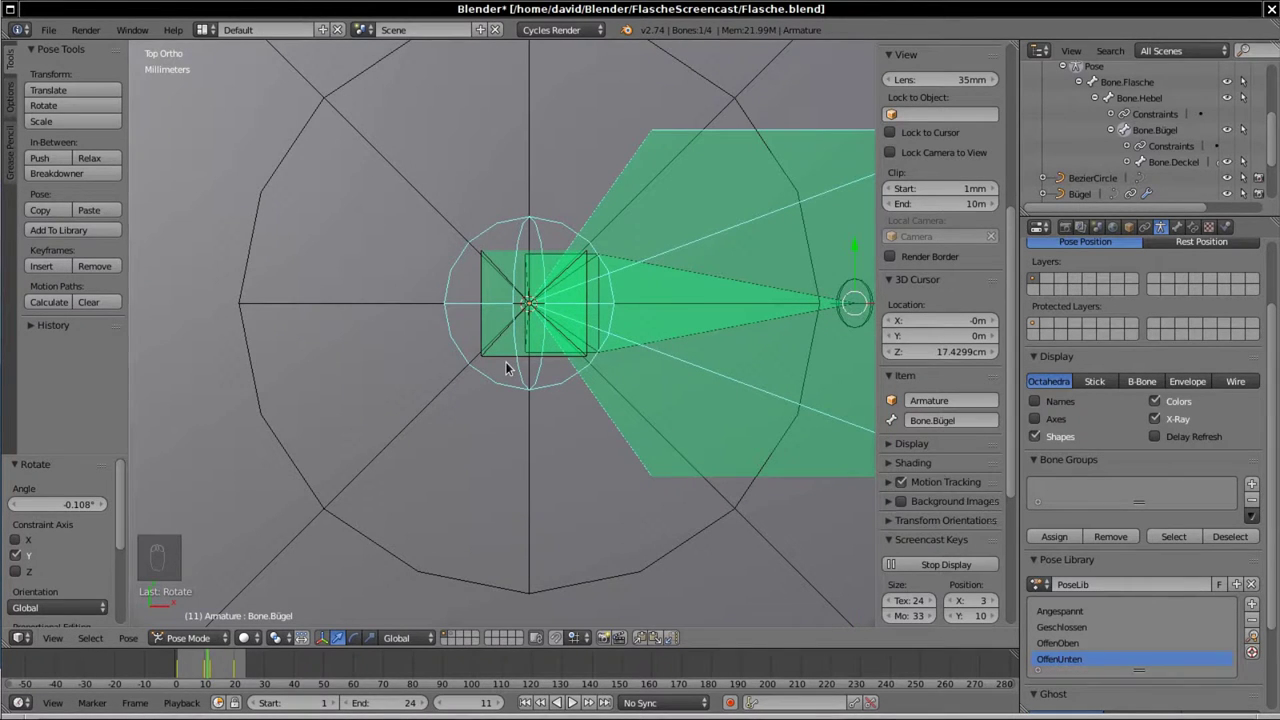
pyautogui.press('KP_3')
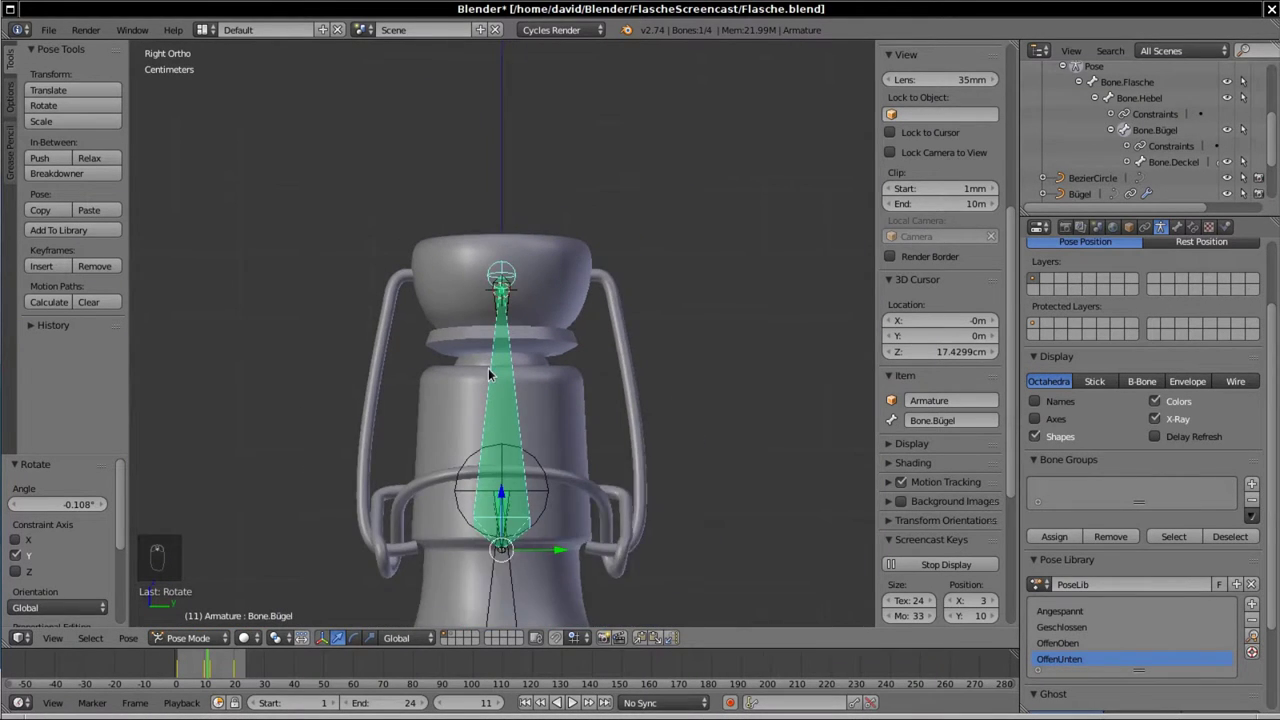
# Step: Rotate Bone.Deckel slightly about Y, checking in front and wireframe views
pyautogui.press('KP_3')
pyautogui.press('KP_1')
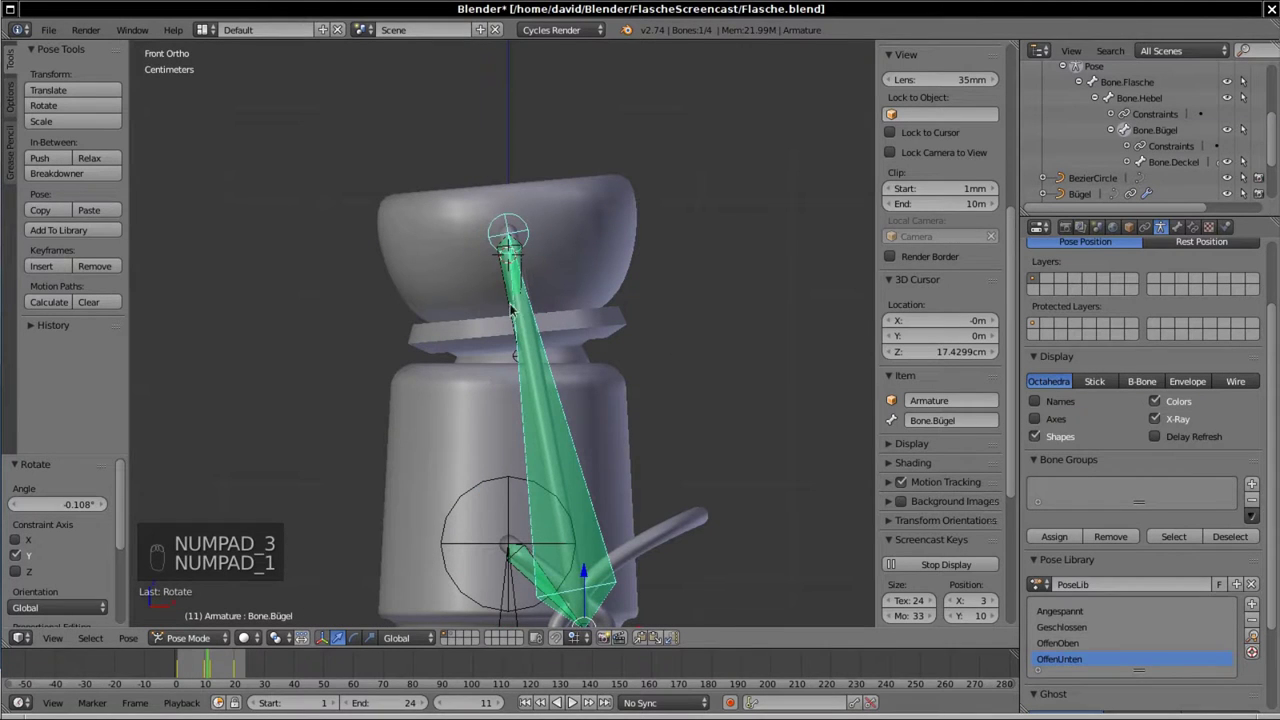
pyautogui.moveTo(504, 278); pyautogui.dragTo(506, 280)
pyautogui.press('z')
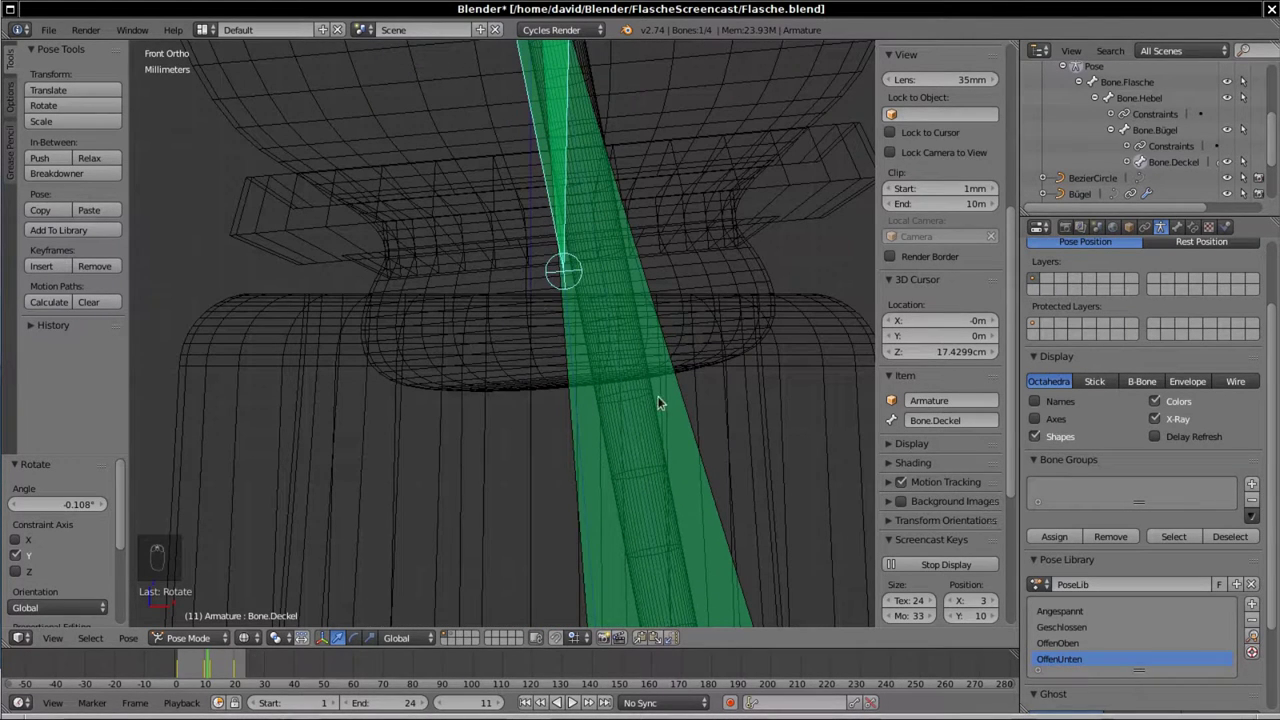
pyautogui.press('r')
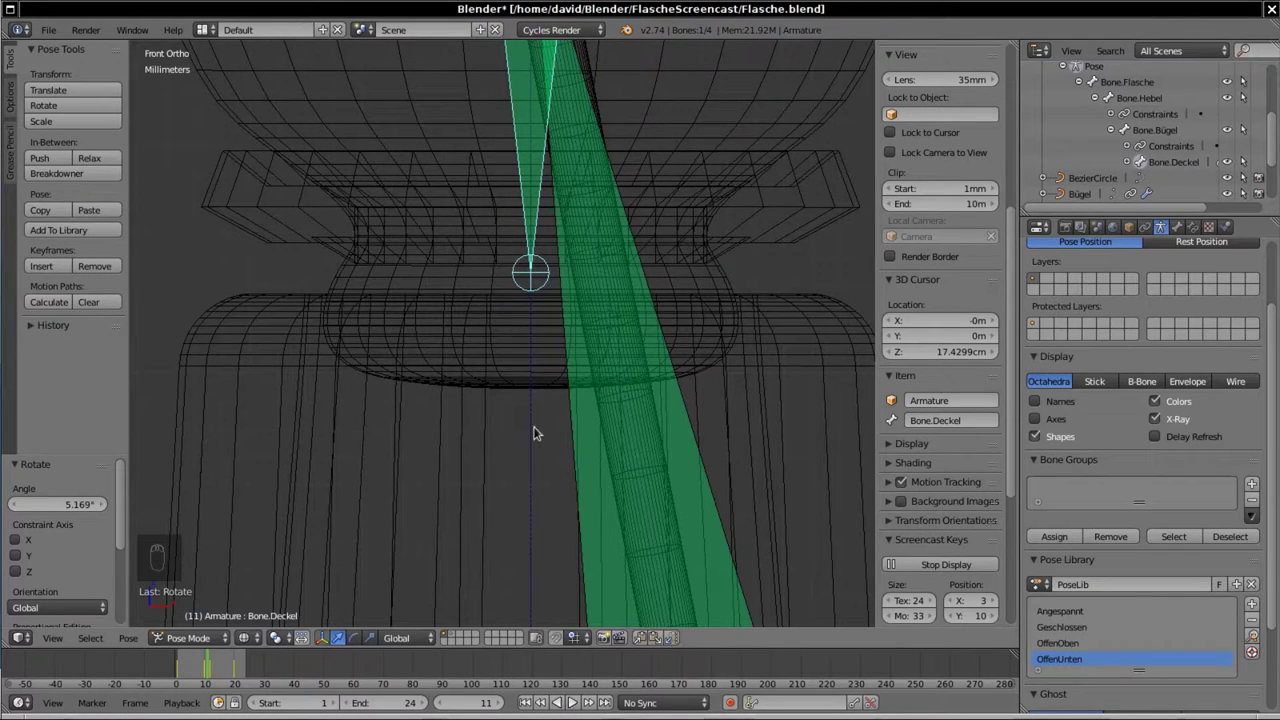
pyautogui.press('z')
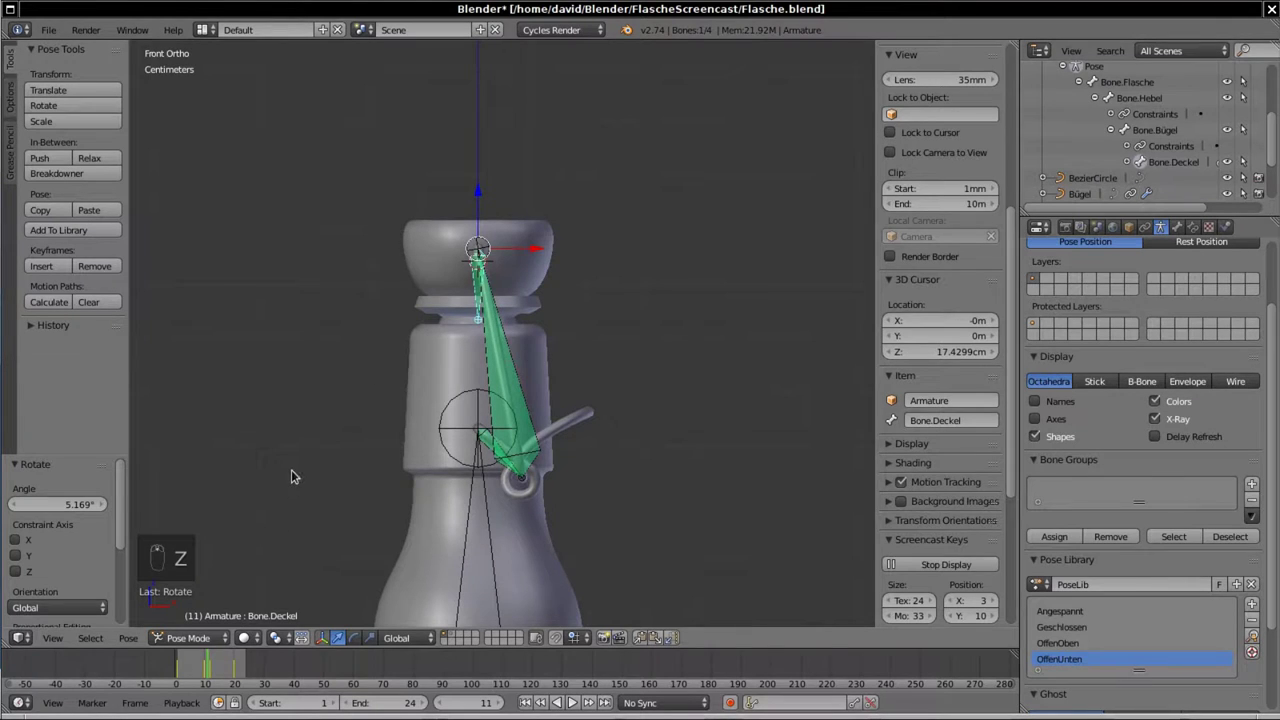
# Step: Key a Whole Character pose for all bones at the corrected mid-swing frame
pyautogui.press('a')
pyautogui.press('a')
pyautogui.press('i')
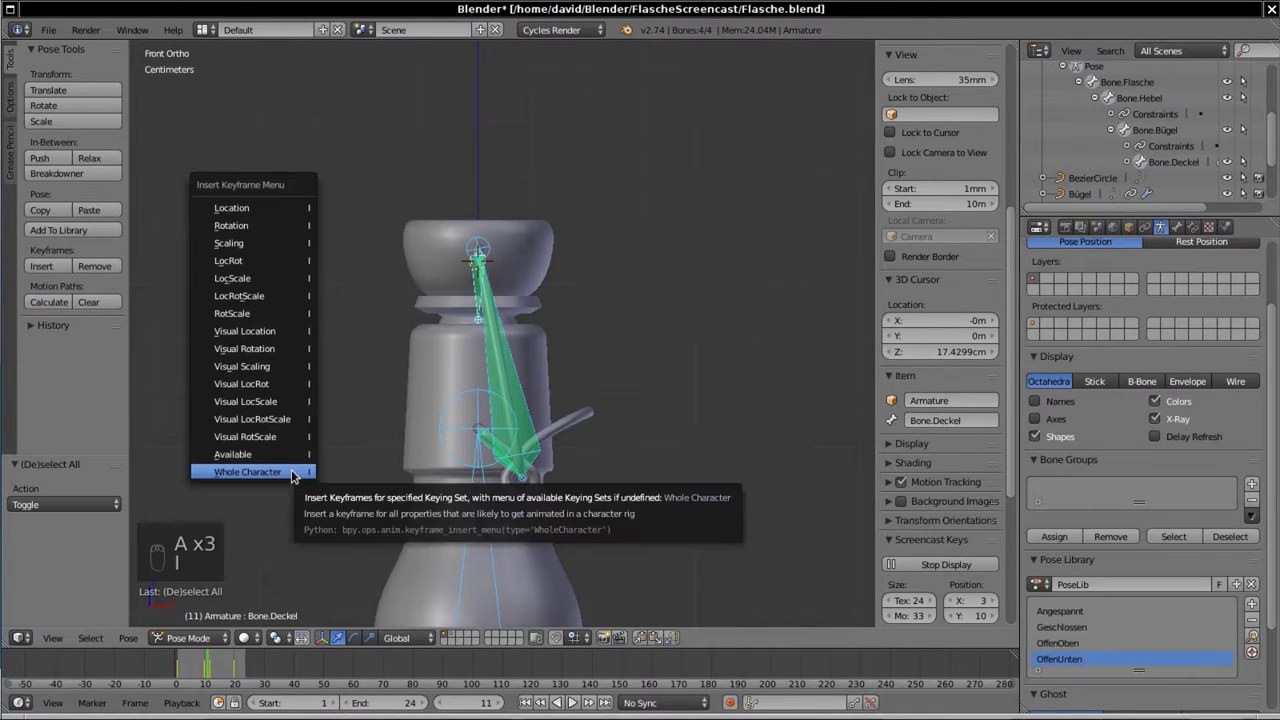
pyautogui.moveTo(362, 232); pyautogui.dragTo(208, 670)
# Step: Scrub back and forth through the swing animation, then save Flasche.blend
pyautogui.press('Left')
pyautogui.press('Right')
pyautogui.press('Right')
pyautogui.press('Left')
pyautogui.press('Right')
pyautogui.press('Right')
pyautogui.press('Right')
pyautogui.press('Right')
pyautogui.press('Right')
pyautogui.press('Right')
pyautogui.press('Left')
pyautogui.press('Left')
pyautogui.press('Left')
pyautogui.press('Left')
pyautogui.press('Left')
pyautogui.press('Left')
pyautogui.press('Left')
pyautogui.press('Left')
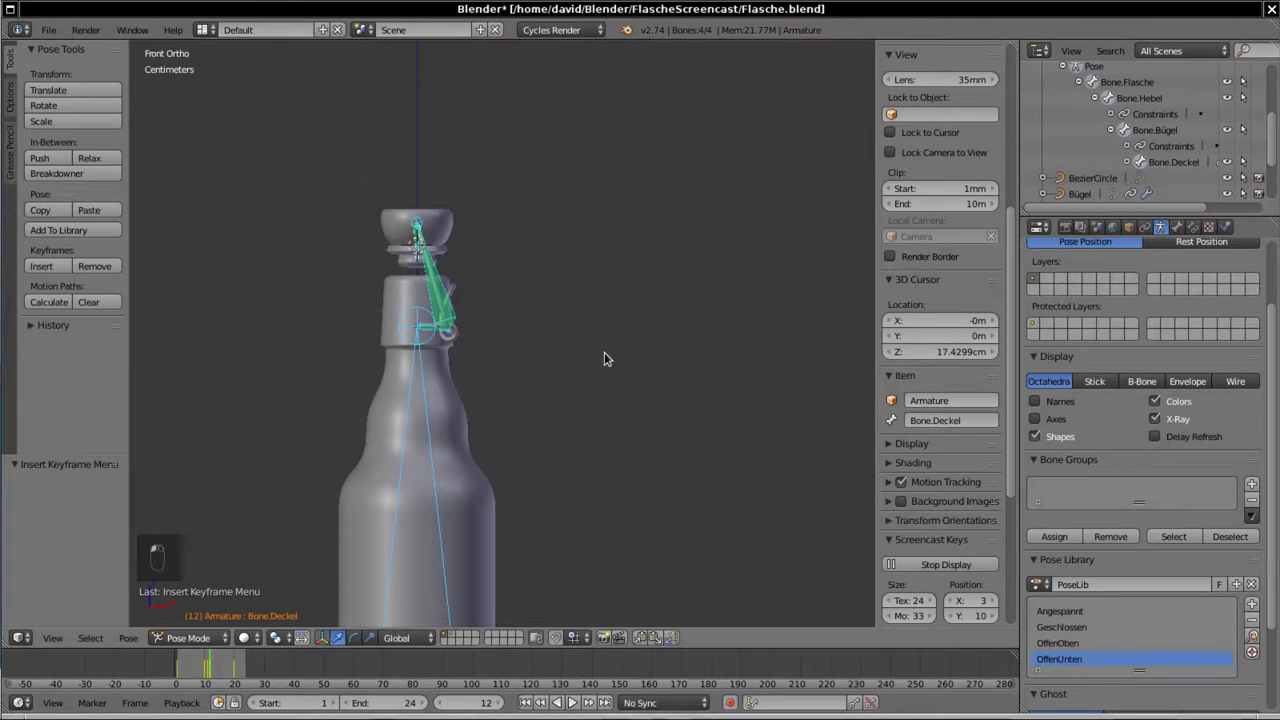
pyautogui.press('ctrl+s')
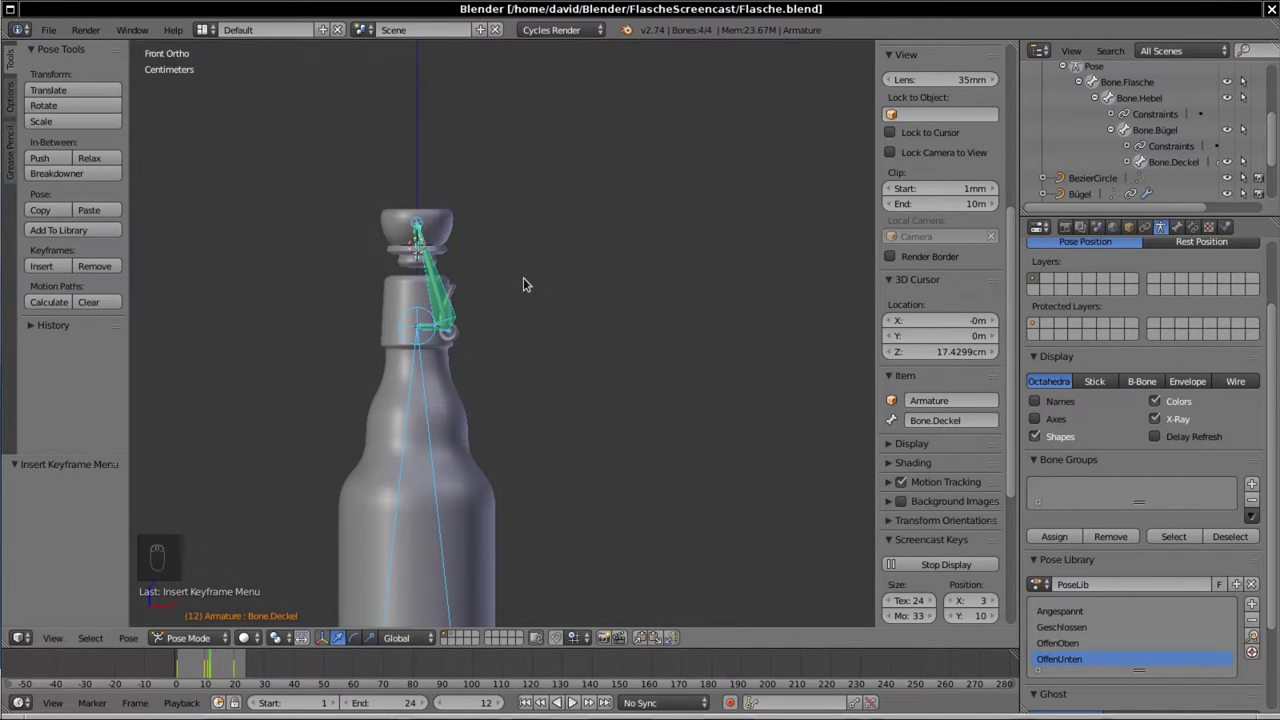
# Step: Raise the camera along its vertical axis so the bottle sits inside the camera frame
pyautogui.press('KP_0')
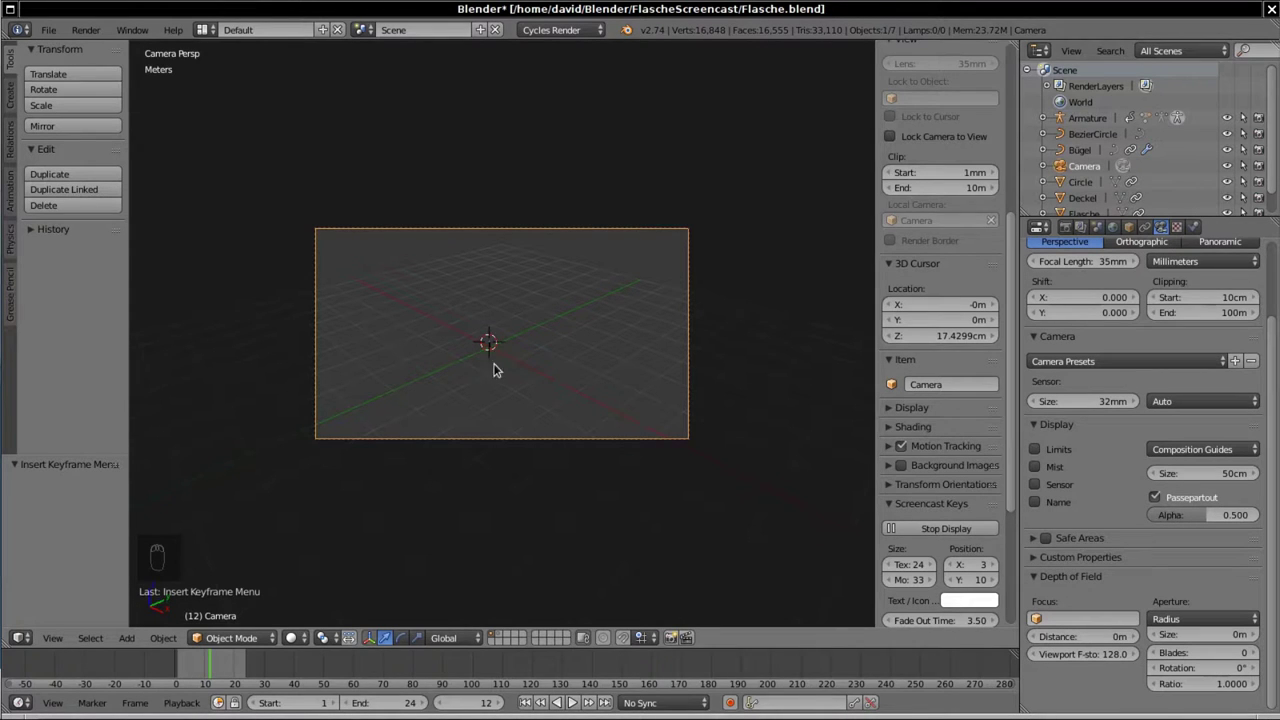
pyautogui.press('shift+s')
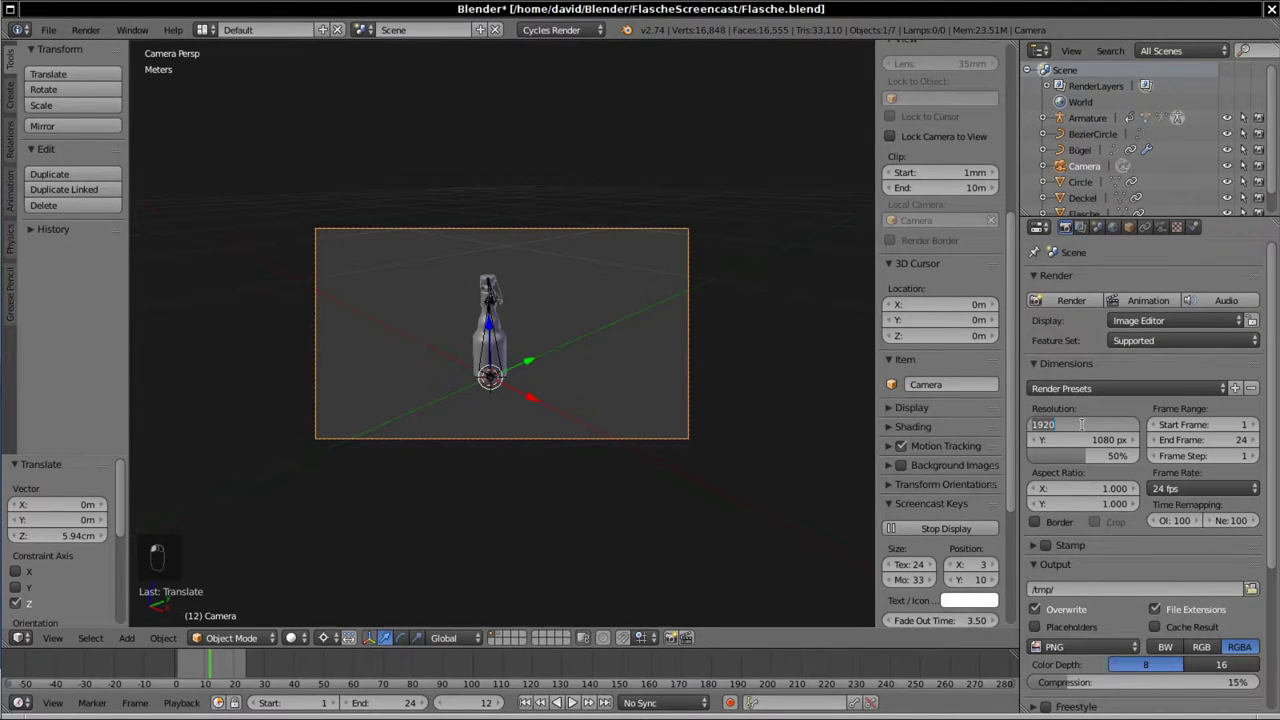
# Step: Set the render resolution to 1024 × 1024 so the camera frame becomes square
pyautogui.moveTo(1037, 539); pyautogui.dragTo(1037, 539)
pyautogui.press('shift+8')
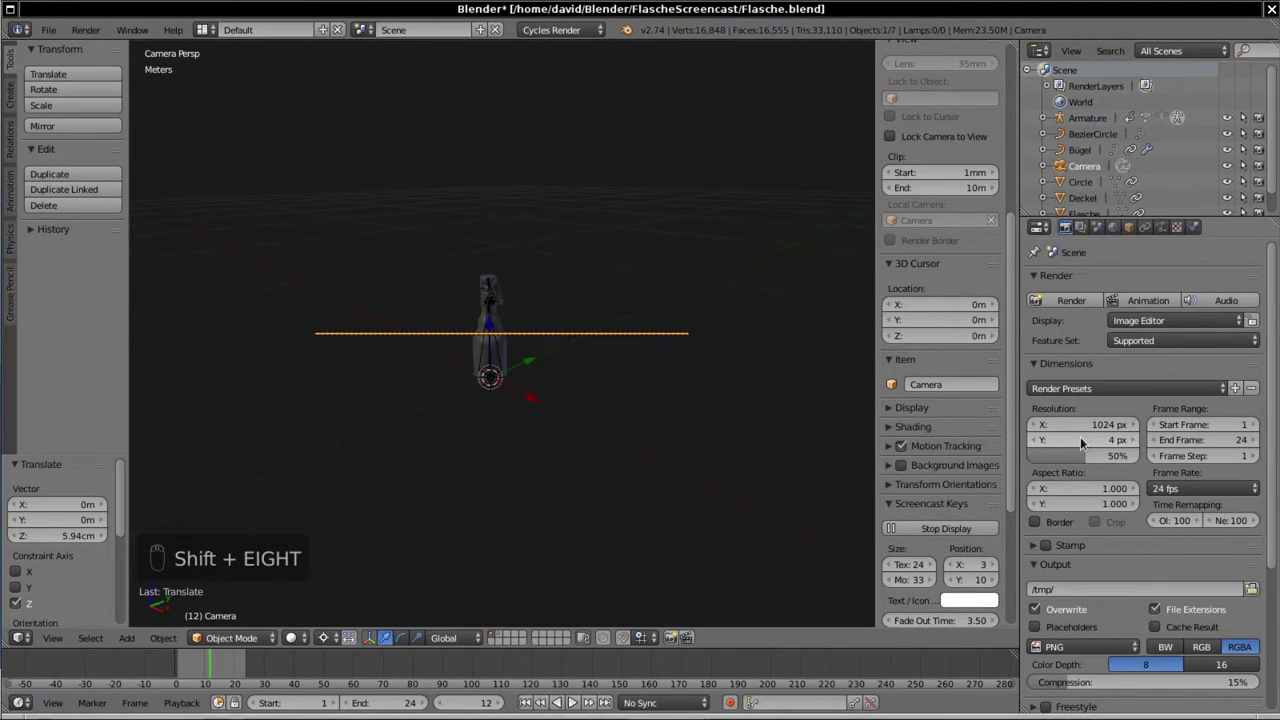
pyautogui.click(1037, 539)
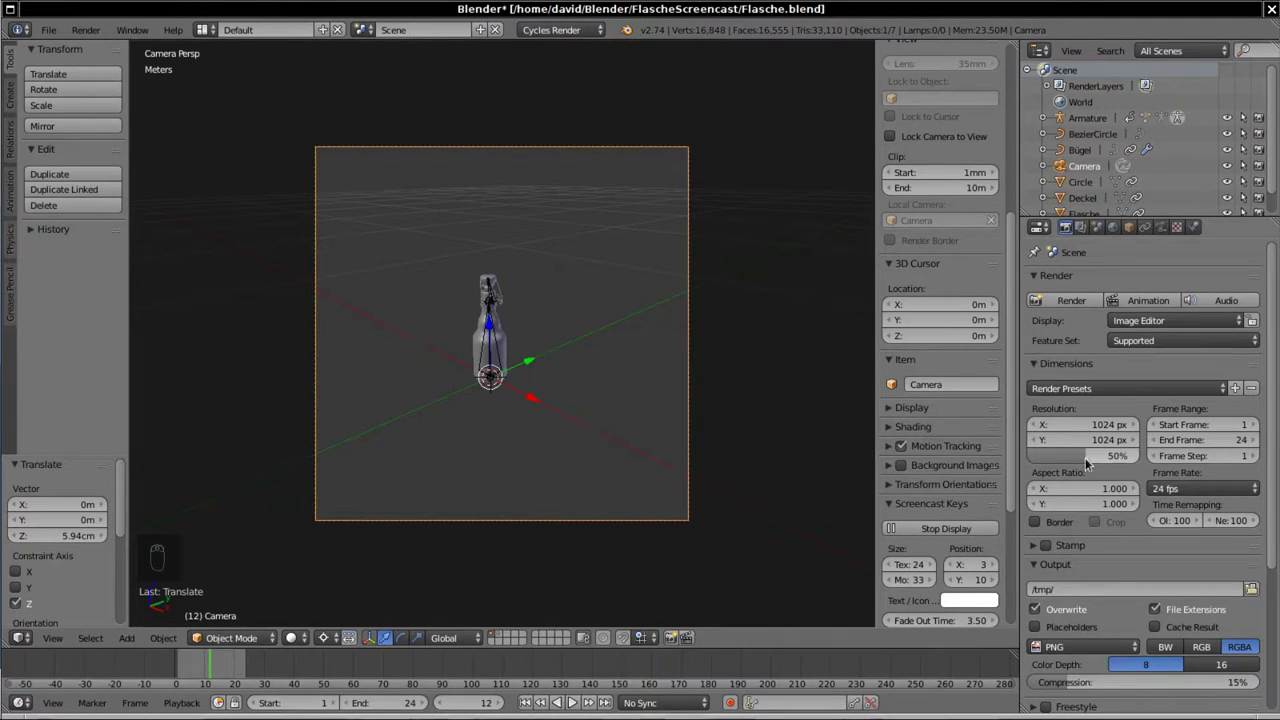
pyautogui.moveTo(1037, 539); pyautogui.dragTo(1105, 550)
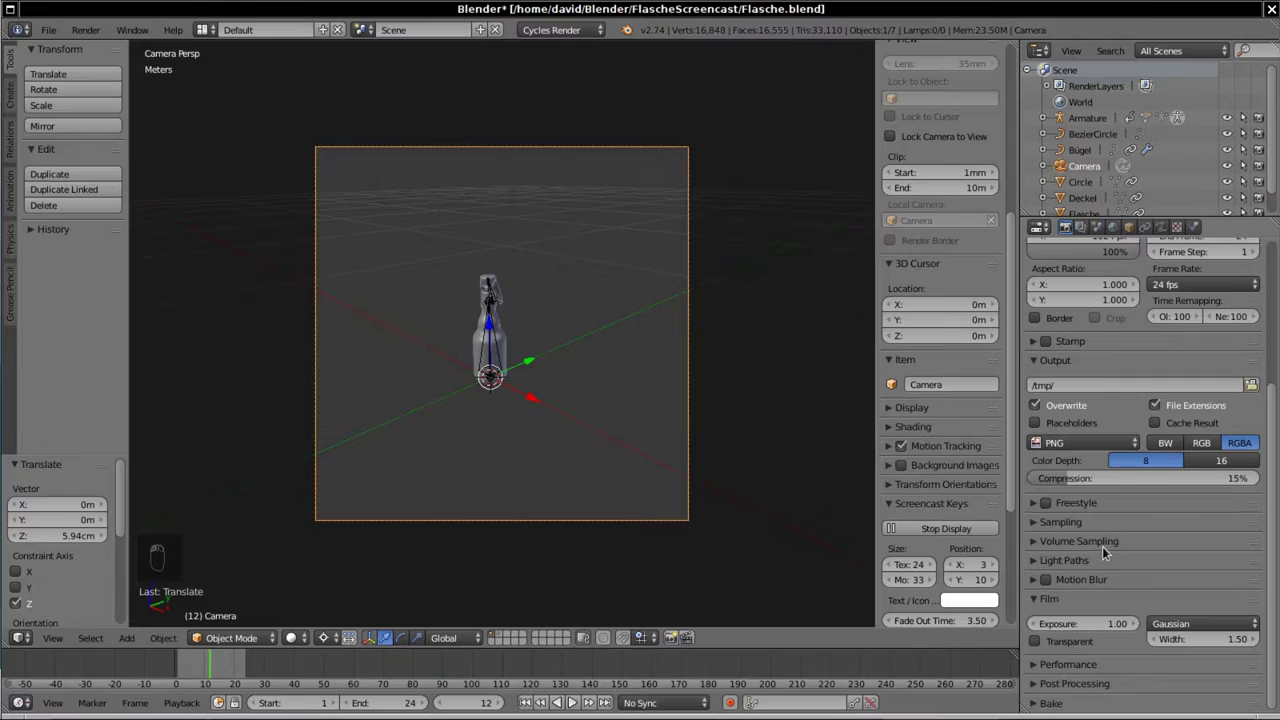
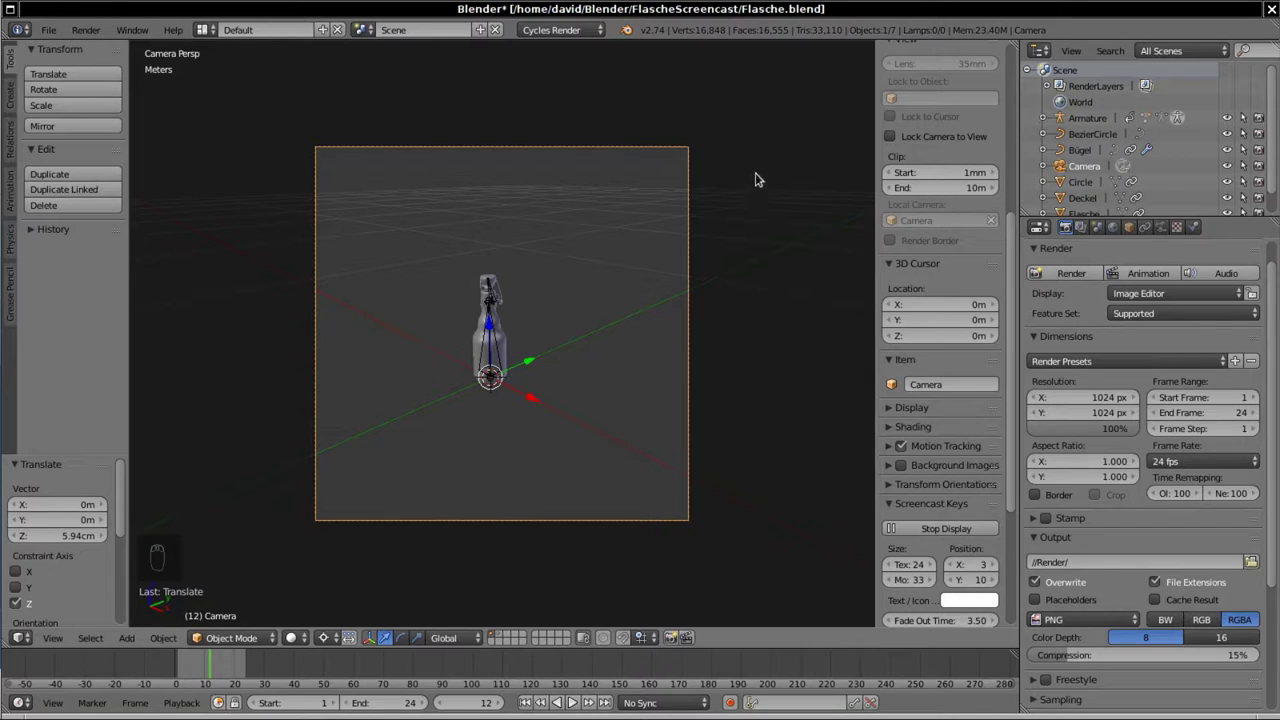
# Step: Tilt the camera toward the bottle and raise it so the neck and clasp fill the frame
pyautogui.press('s')
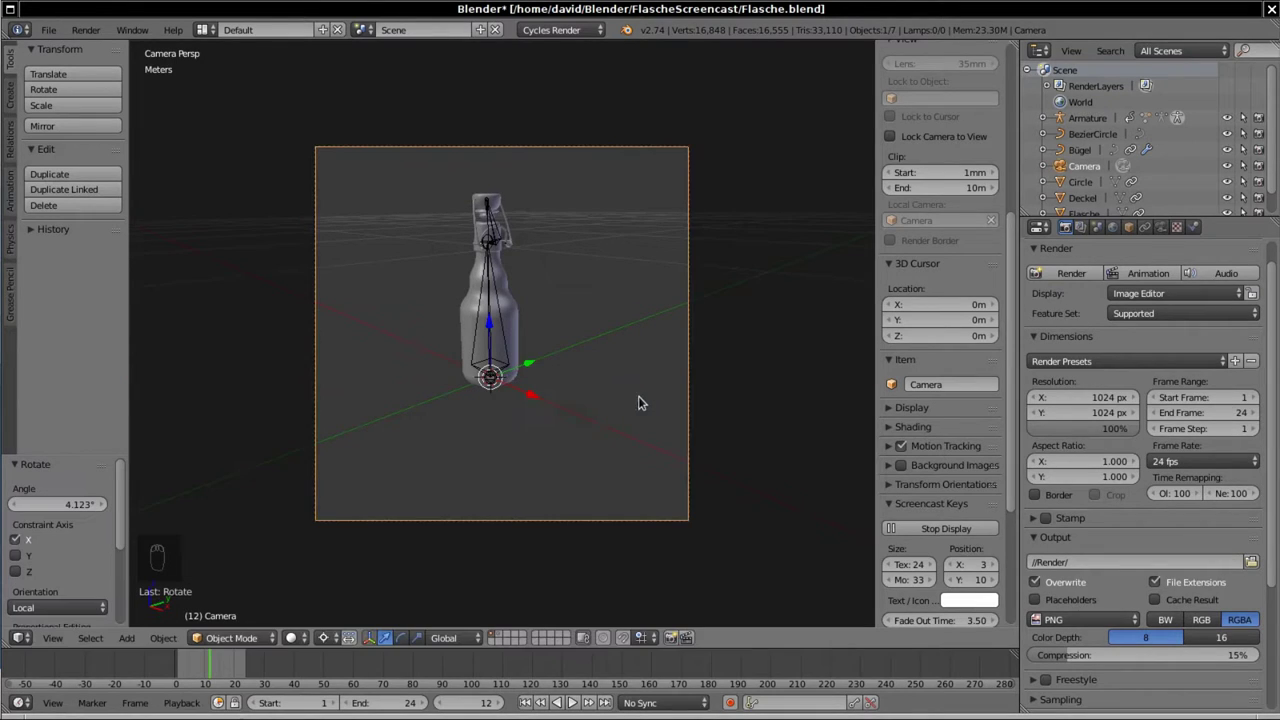
pyautogui.press('g')
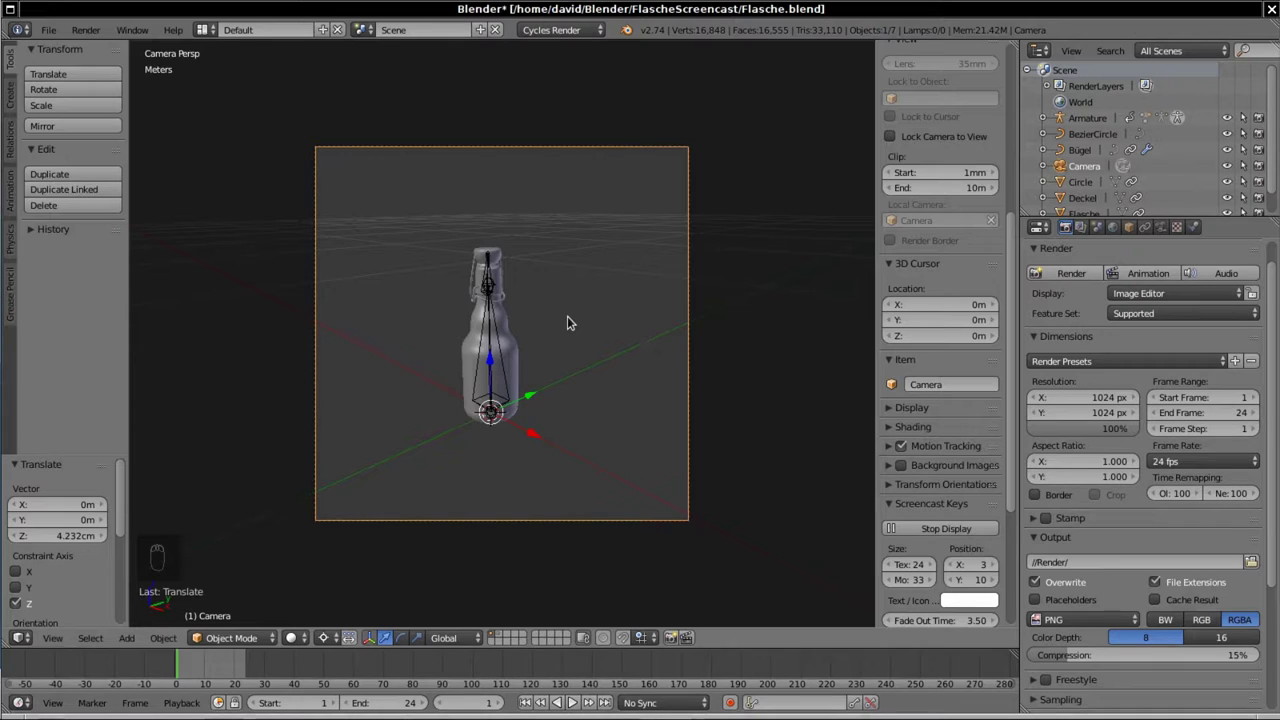
# Step: Switch the viewport to a live Cycles render preview through the camera
pyautogui.press('shift+z')
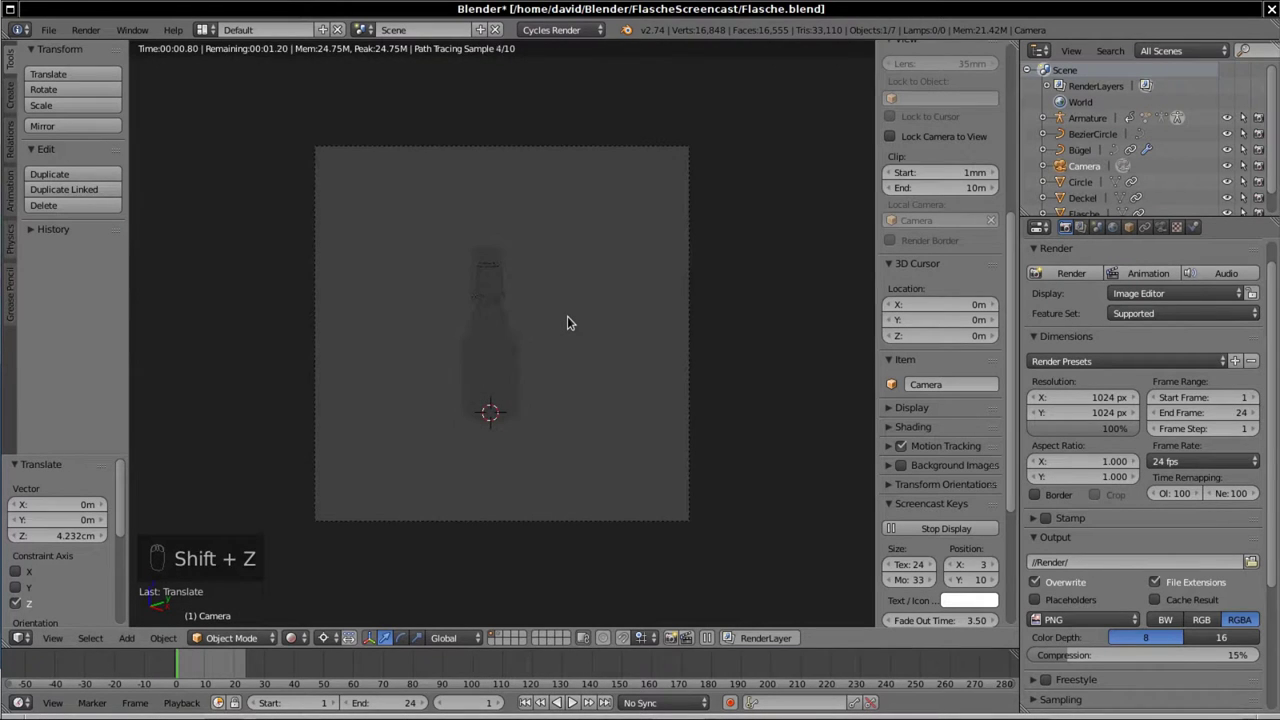
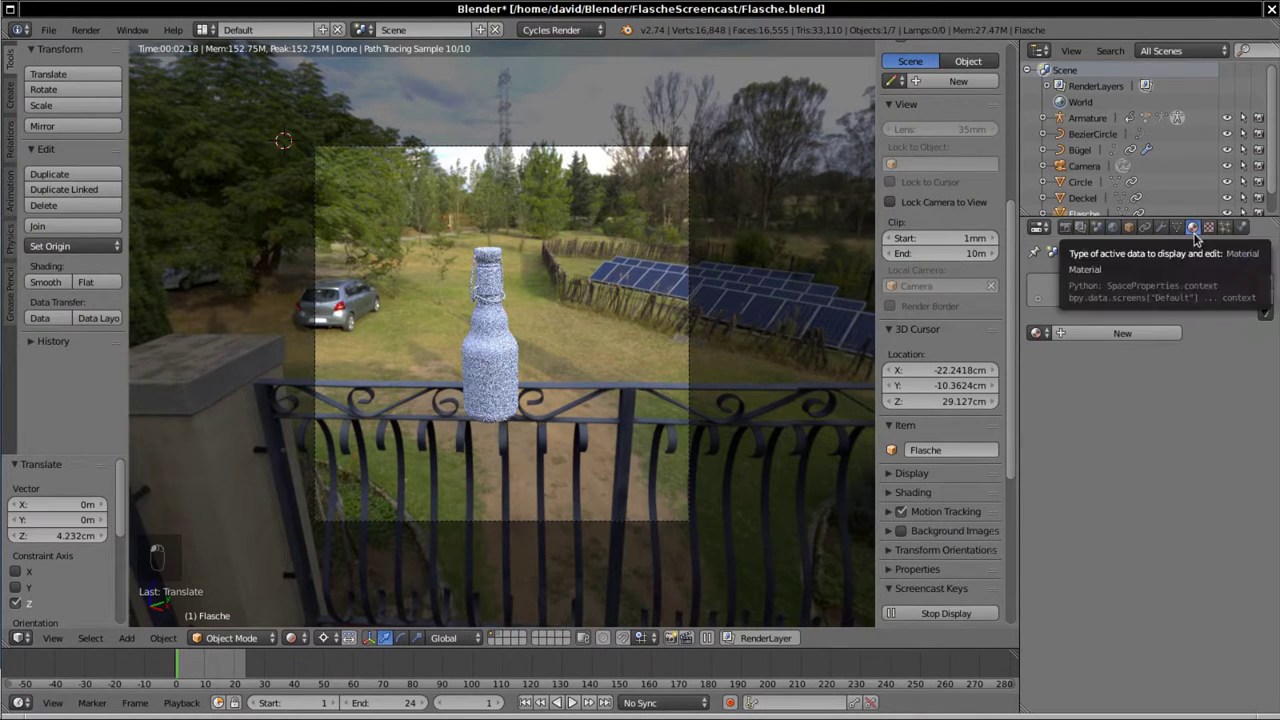
# Step: Pick a green colour for the bottle's Glass BSDF material
pyautogui.moveTo(1086, 338); pyautogui.dragTo(1109, 142)
pyautogui.moveTo(1109, 142); pyautogui.dragTo(1097, 176)
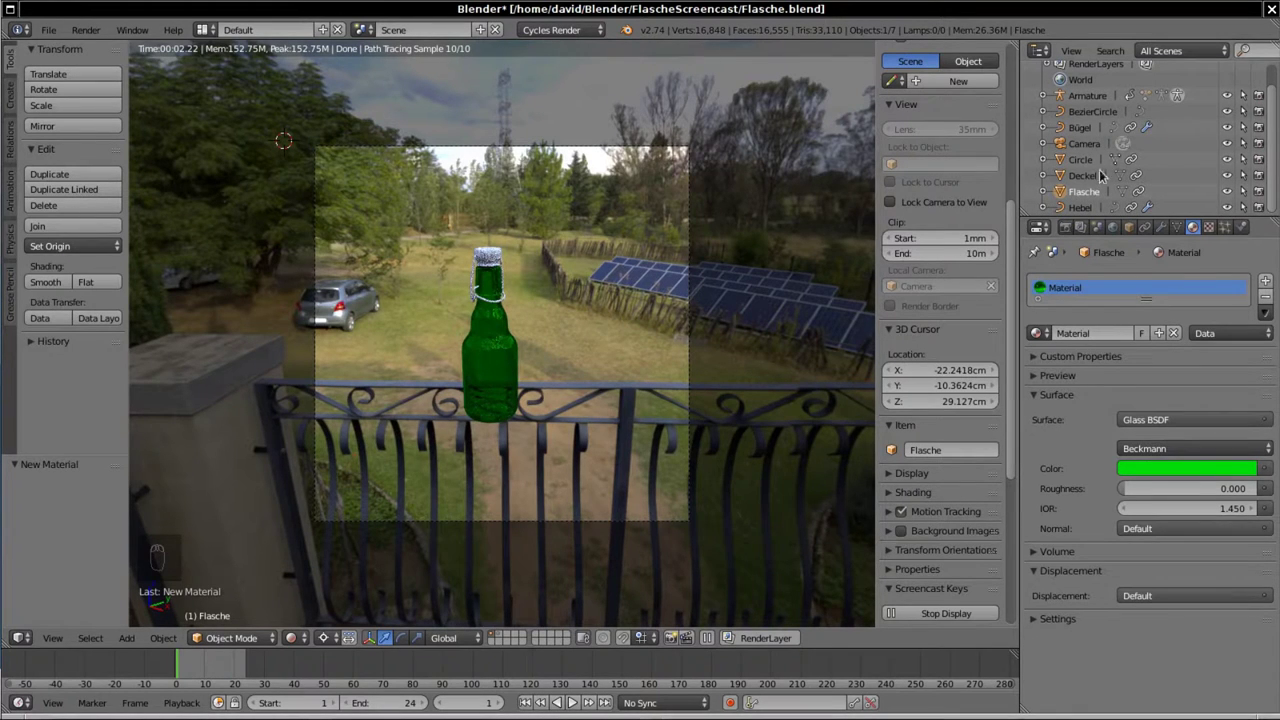
pyautogui.moveTo(1106, 147); pyautogui.dragTo(1114, 149)
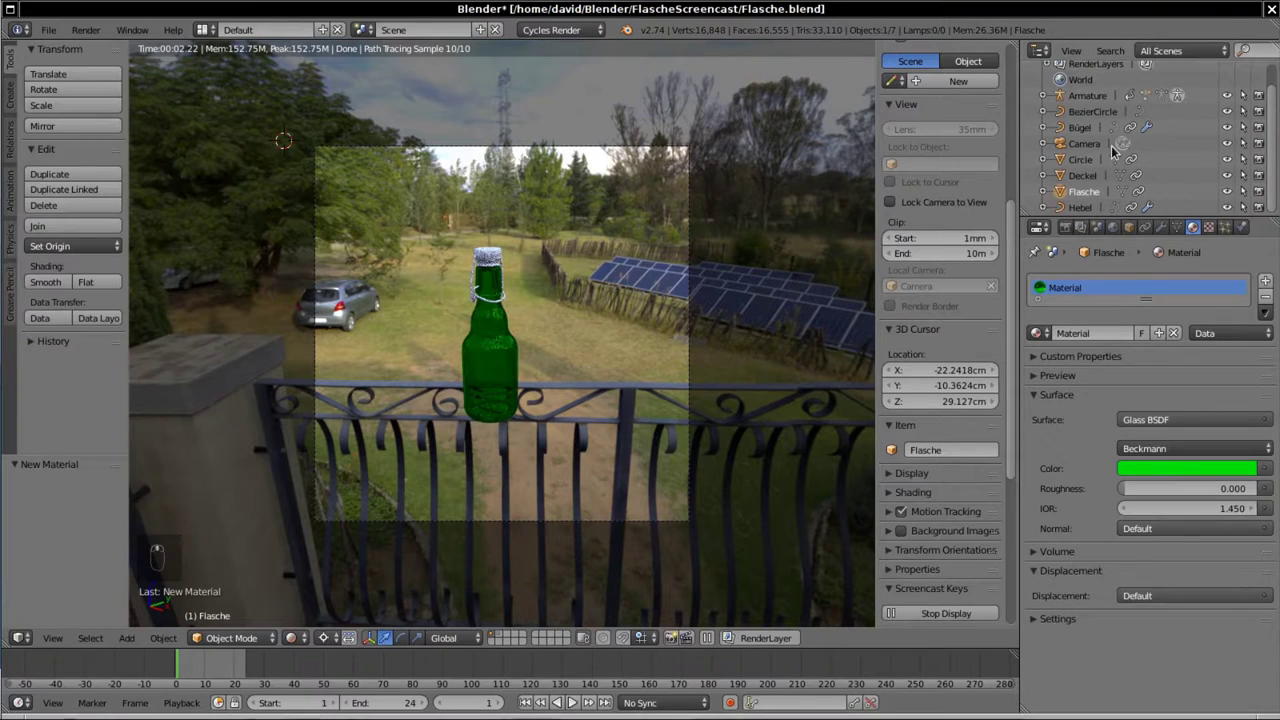
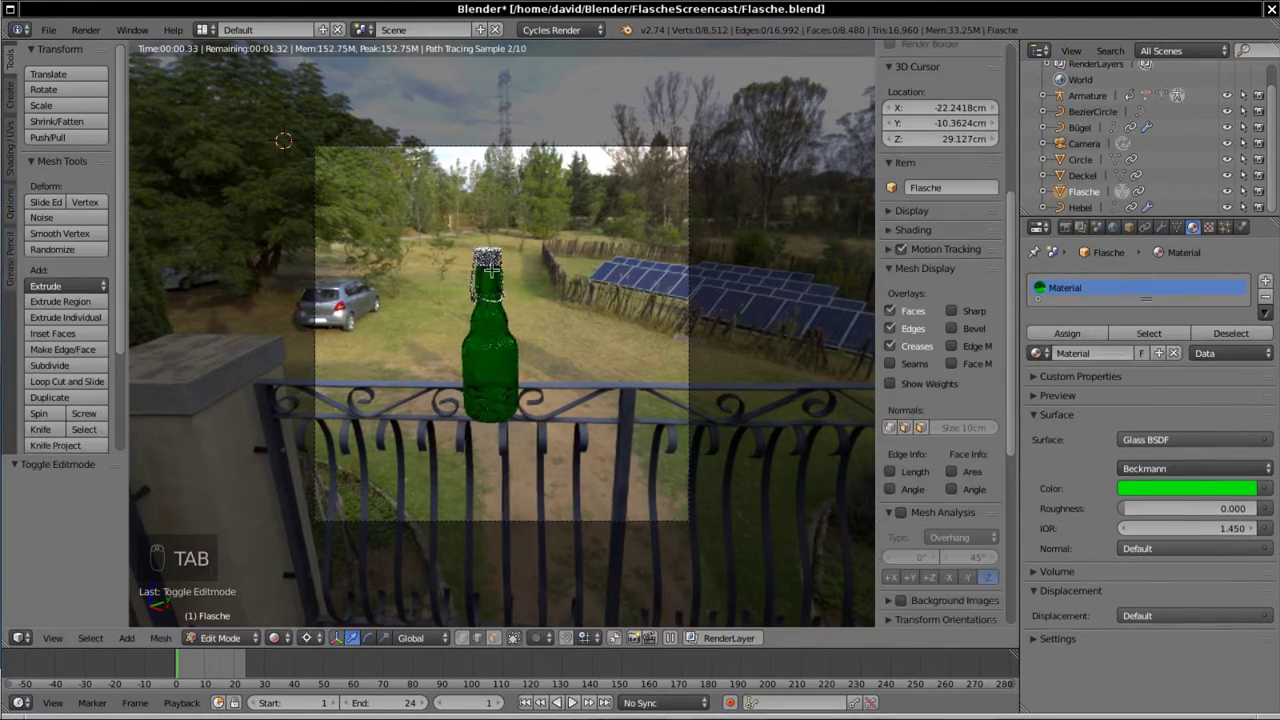
# Step: Zoom in on the bottle neck and leave the bottle's edit mode
pyautogui.press('z')
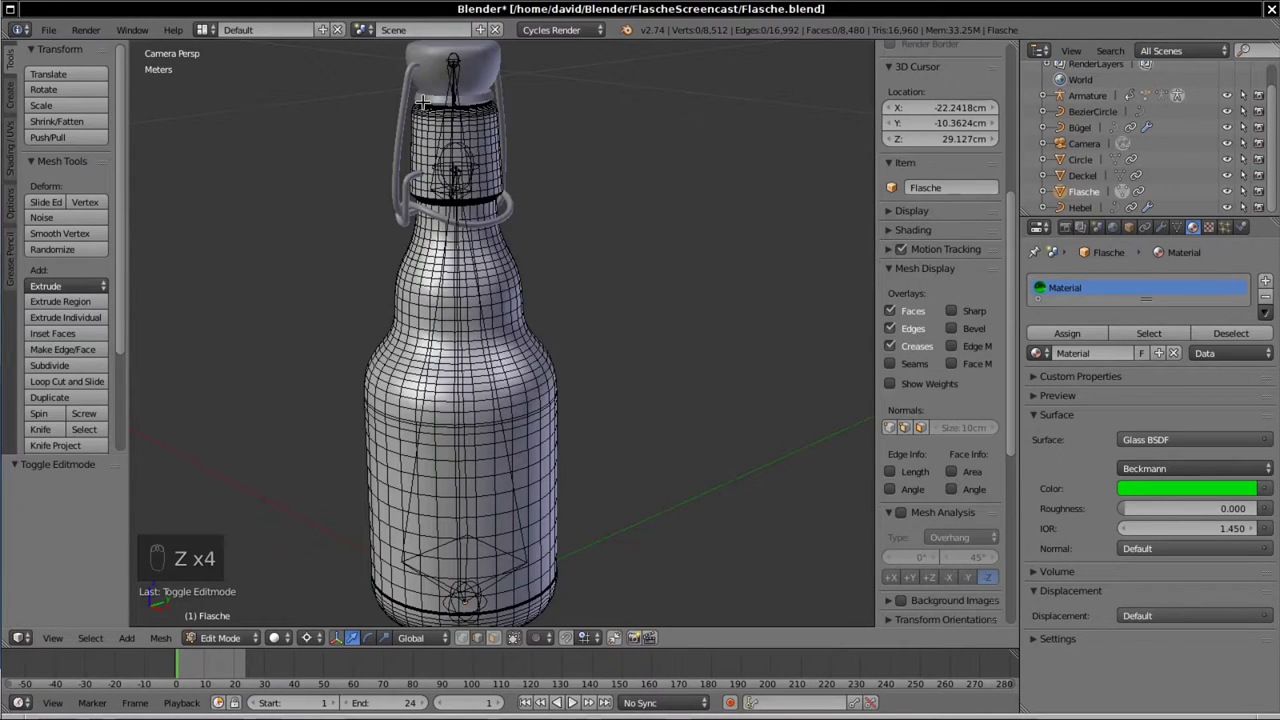
pyautogui.press('Tab')
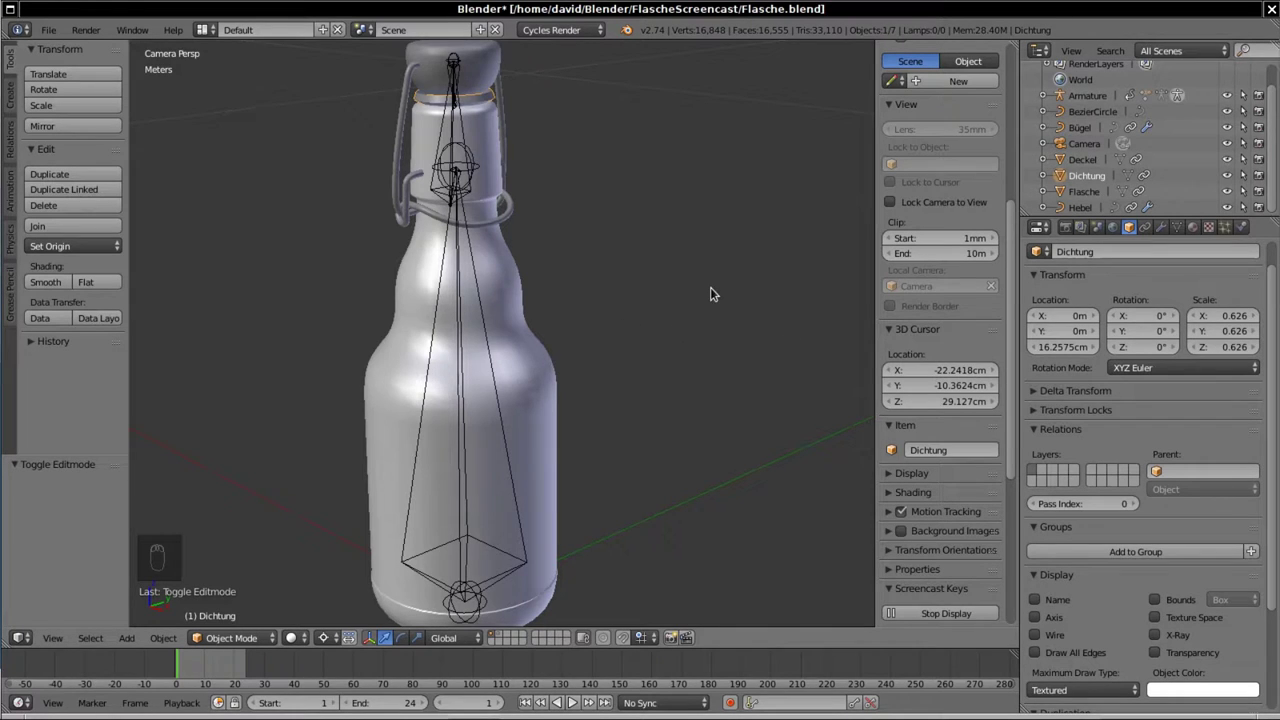
# Step: Preview the red seal live and give the lever's Glossy metal slight roughness
pyautogui.press('shift+z')
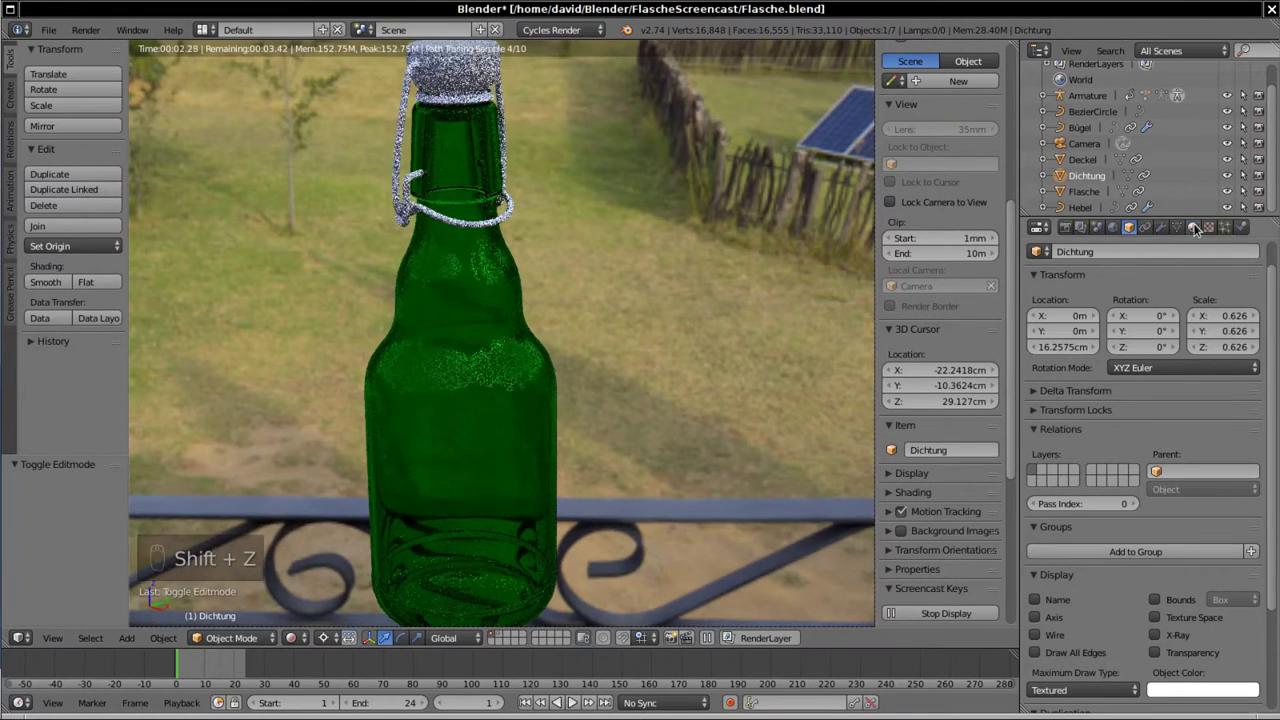
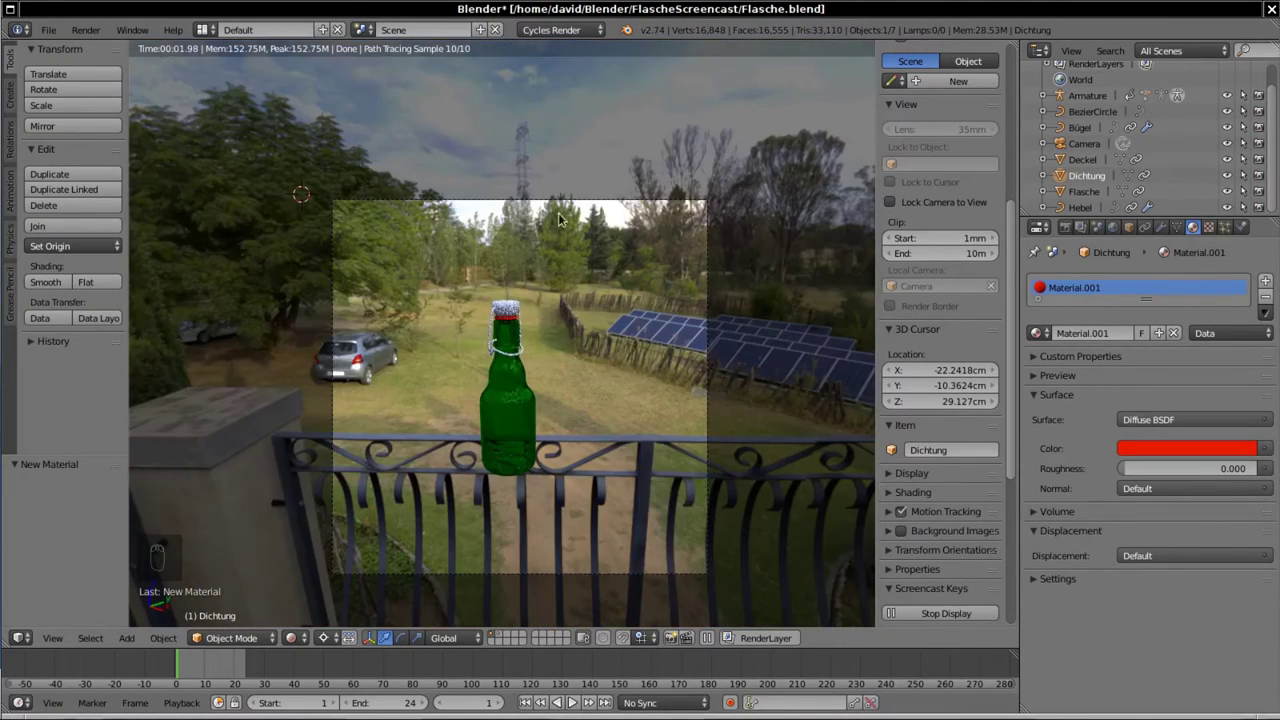
pyautogui.middleClick(517, 310)
pyautogui.moveTo(517, 282); pyautogui.dragTo(1246, 286)
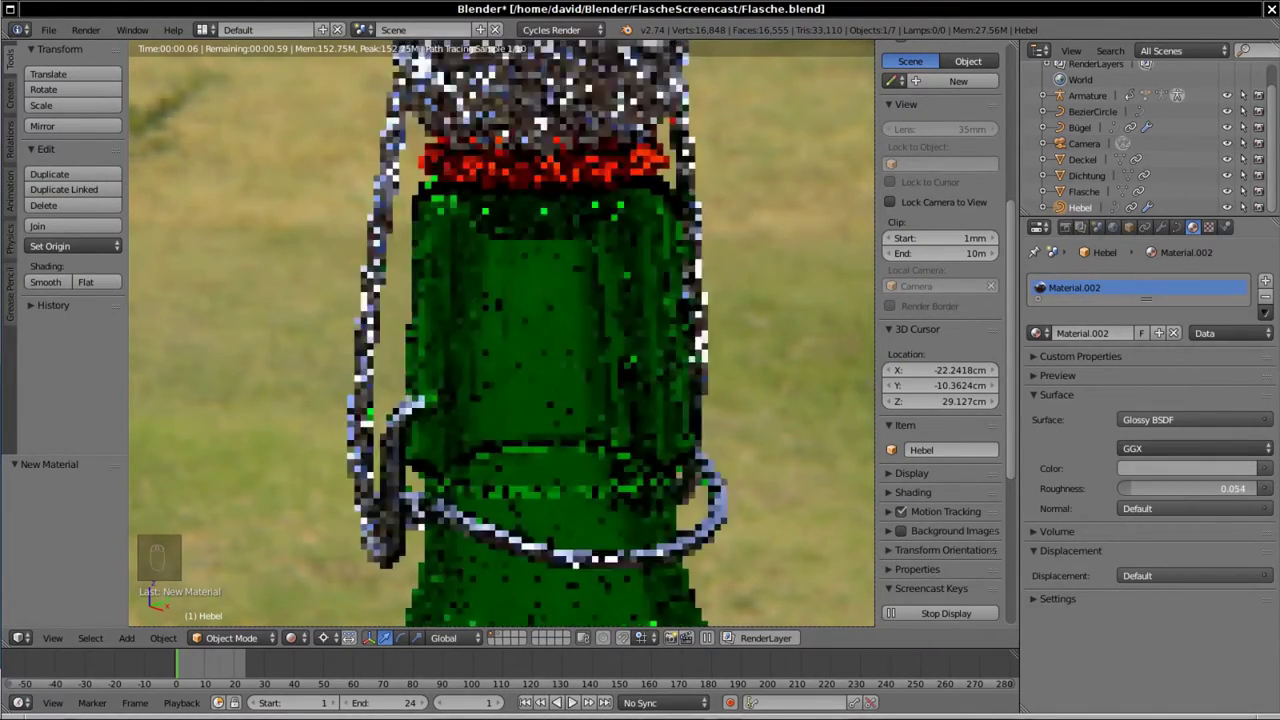
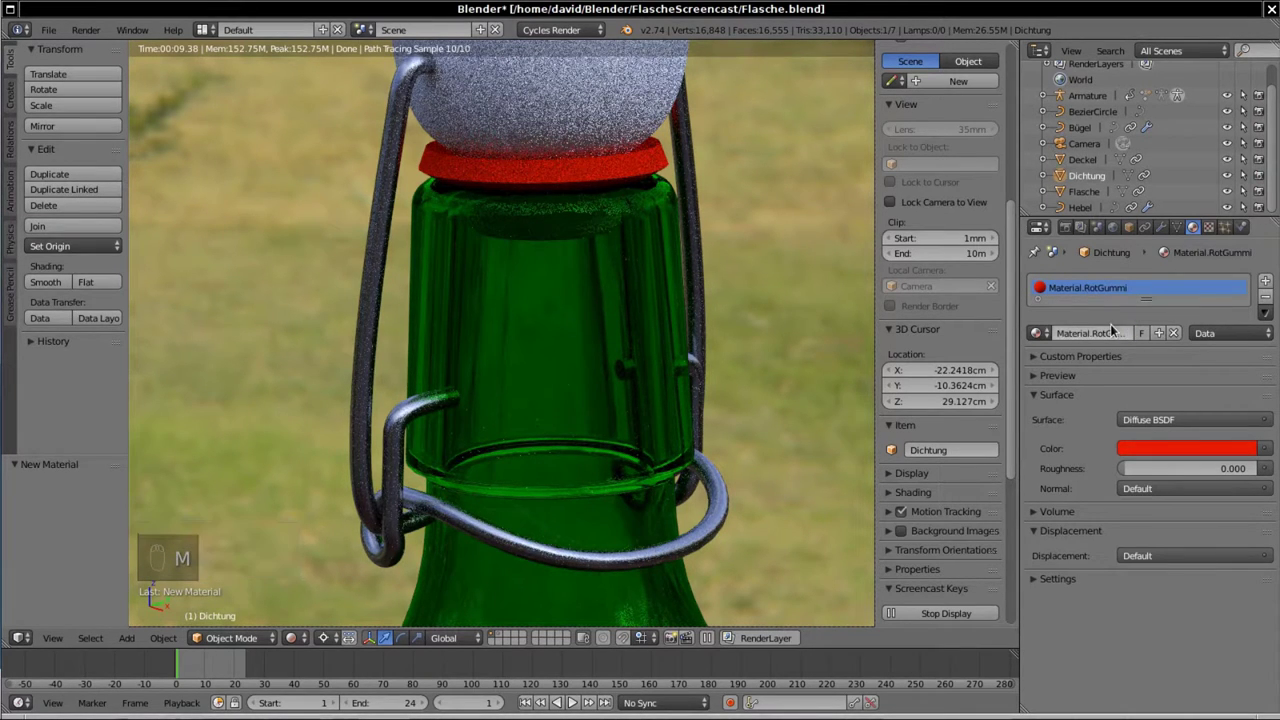
# Step: Rename the Bügel wire material to Material.Draht
pyautogui.moveTo(412, 85); pyautogui.dragTo(1043, 285)
pyautogui.moveTo(1043, 285); pyautogui.dragTo(1043, 285)
pyautogui.press('BackSpace')
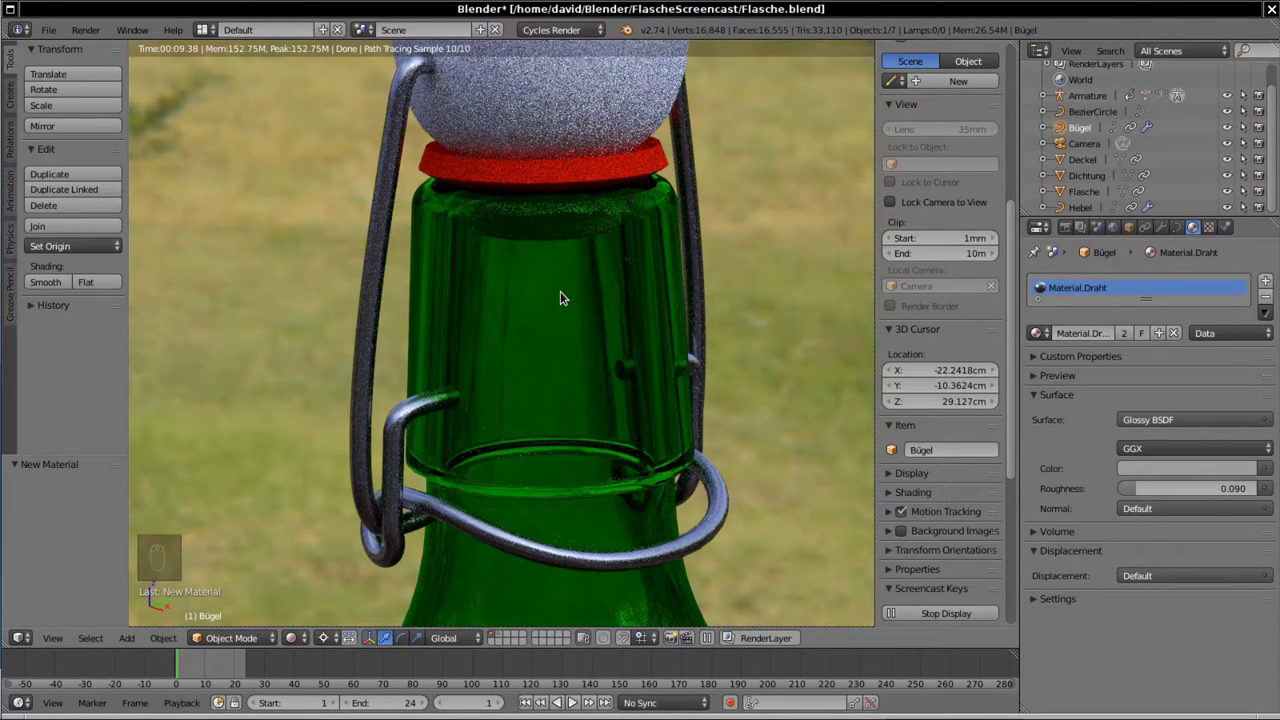
# Step: Select Flasche and start renaming its green glass material to Material.Grünglas
pyautogui.moveTo(563, 295); pyautogui.dragTo(1174, 370)
pyautogui.middleClick(1174, 370)
pyautogui.moveTo(611, 254); pyautogui.dragTo(1115, 331)
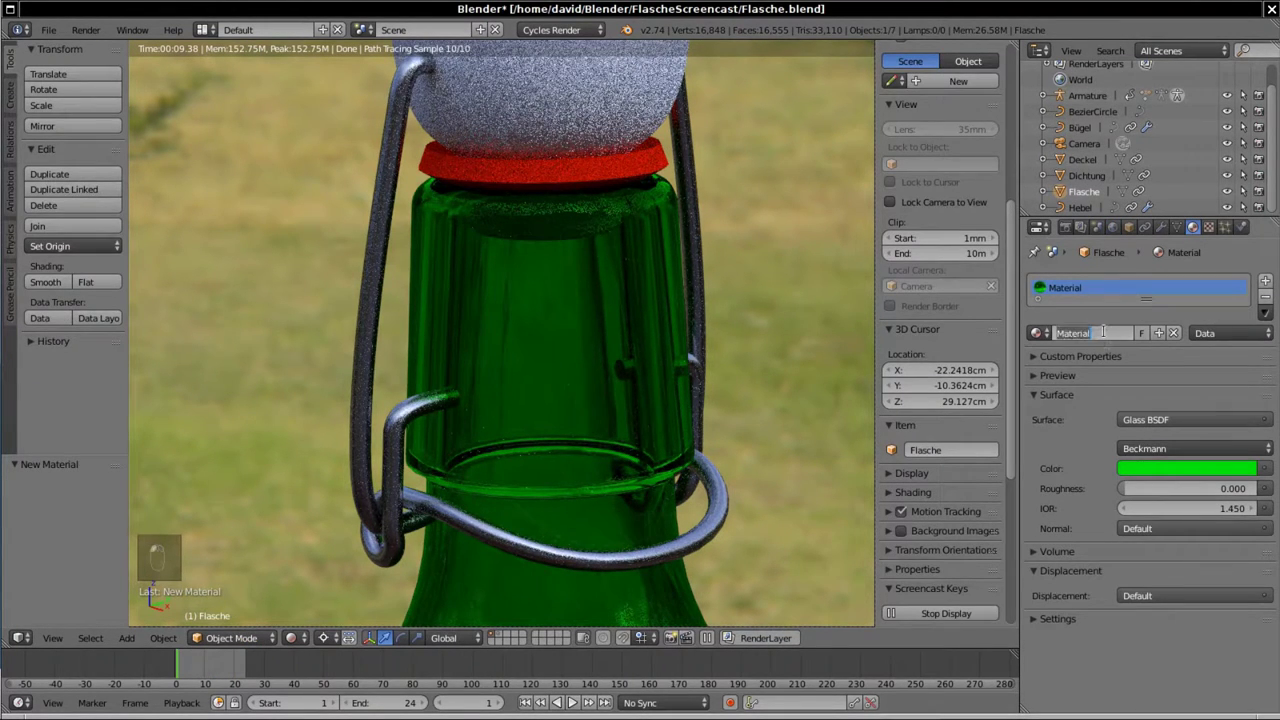
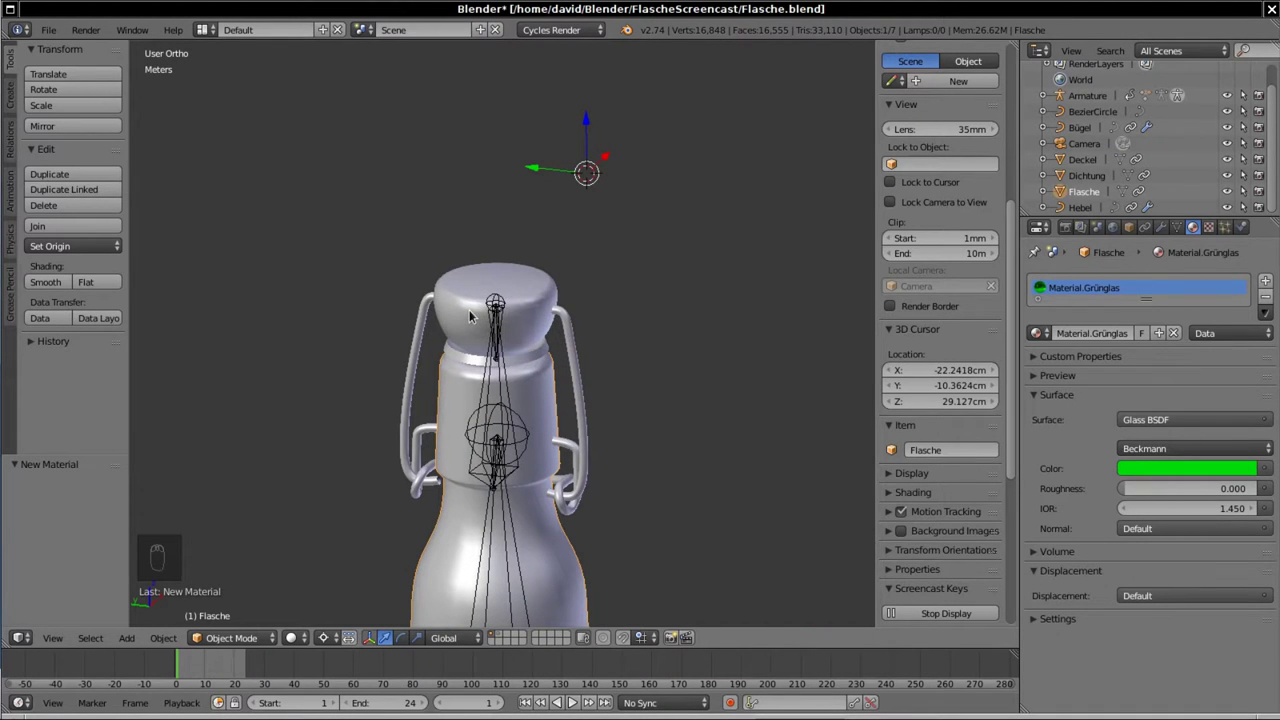
# Step: Save the blend file and snap the 3D cursor onto the cap
pyautogui.press('ctrl+s')
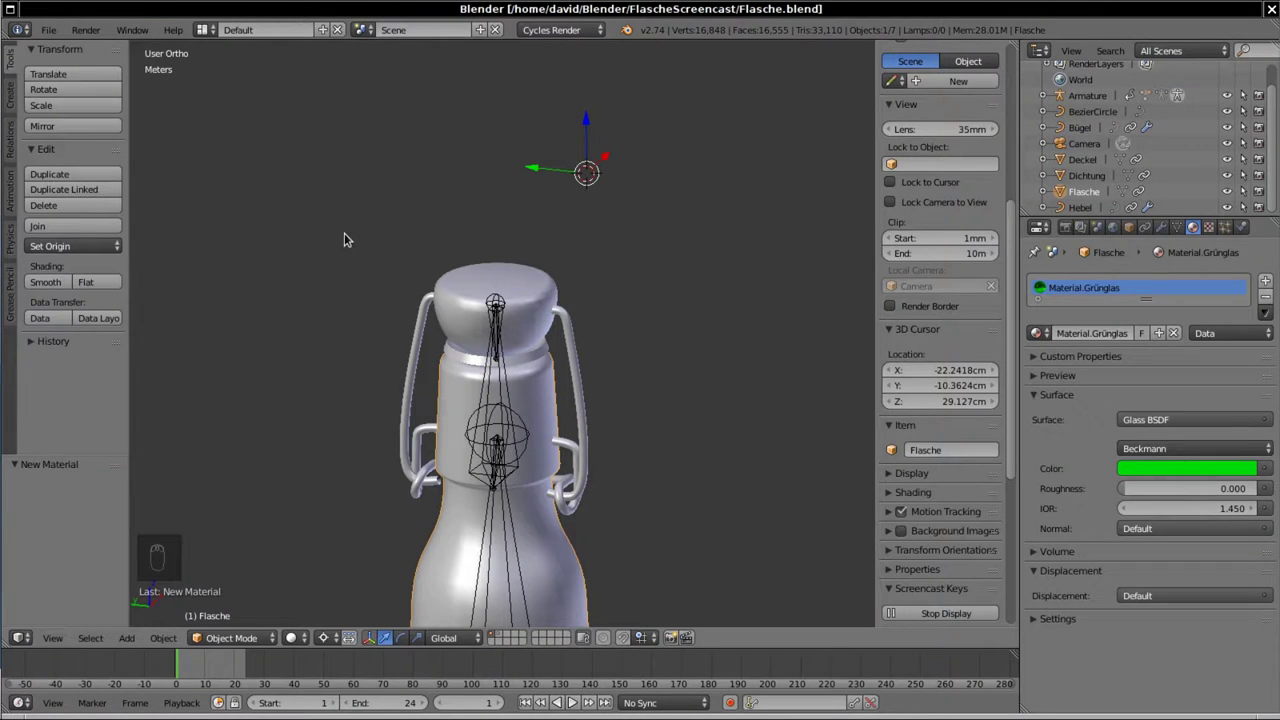
pyautogui.moveTo(456, 317); pyautogui.dragTo(627, 310)
pyautogui.press('shift+s')
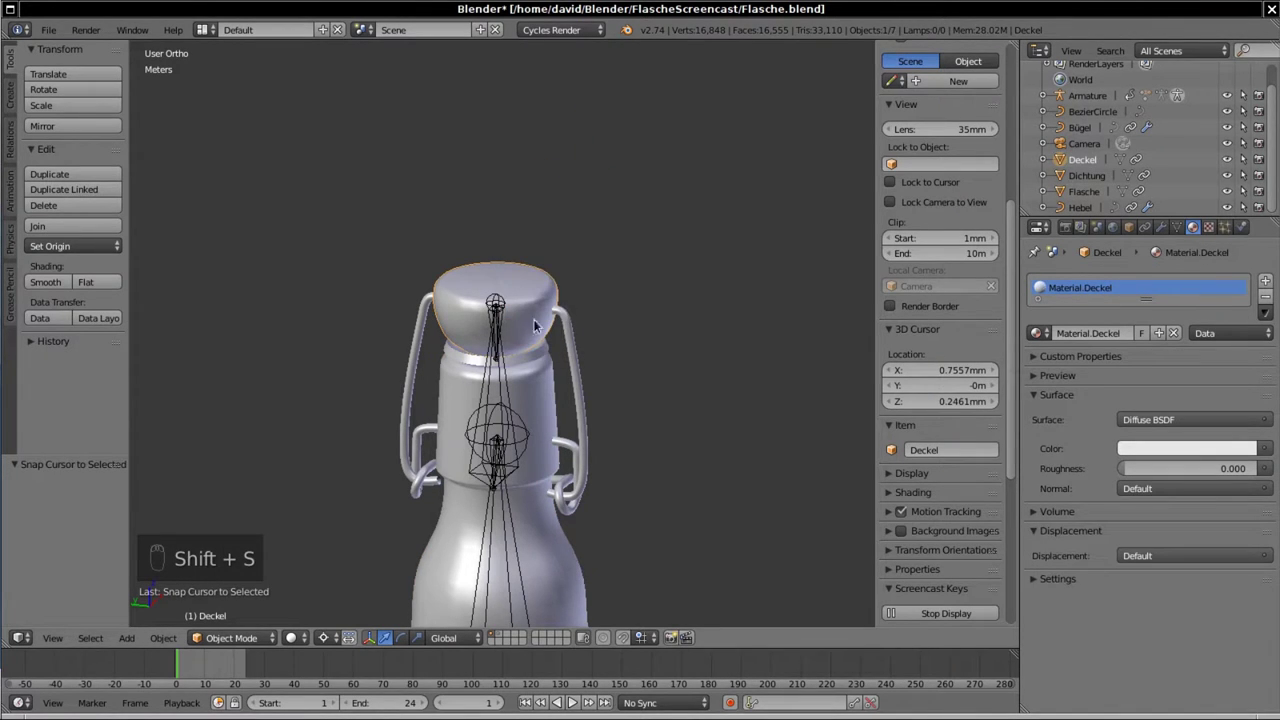
# Step: Move the 3D cursor to the clasp wire's pivot and add a new mesh cylinder there
pyautogui.rightClick(570, 339)
pyautogui.press('shift+s')
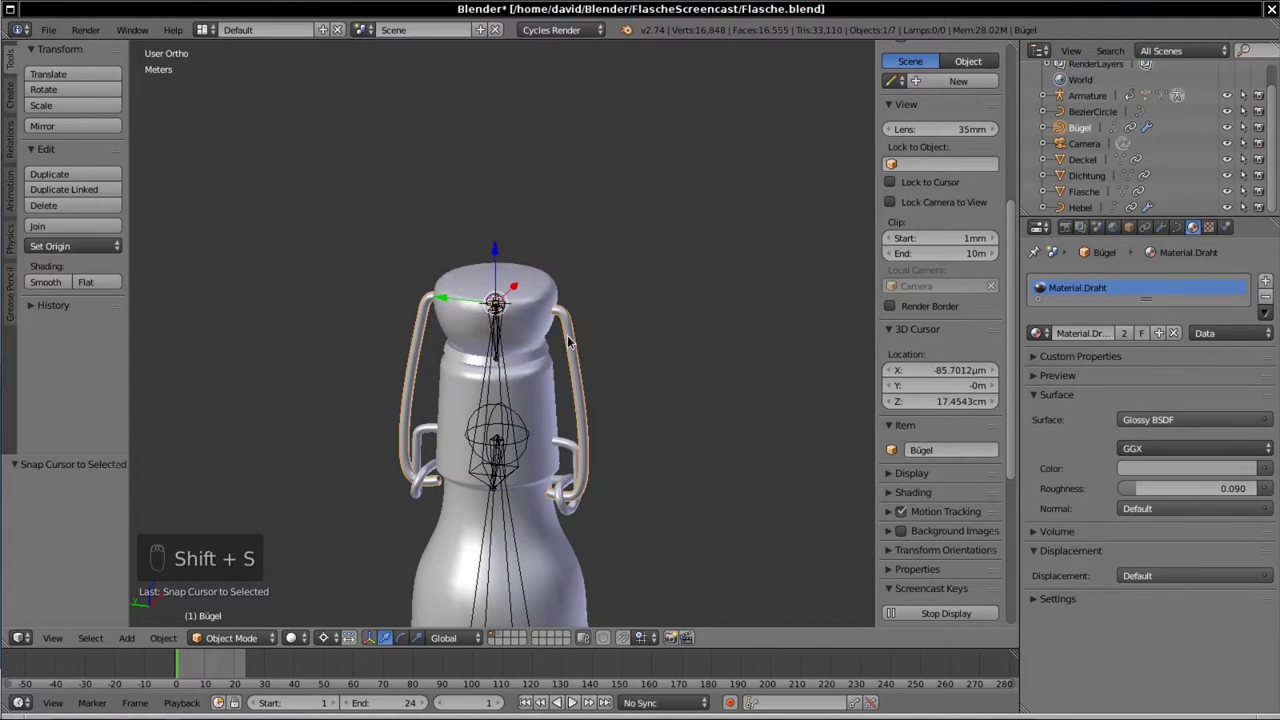
pyautogui.moveTo(537, 378); pyautogui.dragTo(621, 355)
pyautogui.press('shift+a')
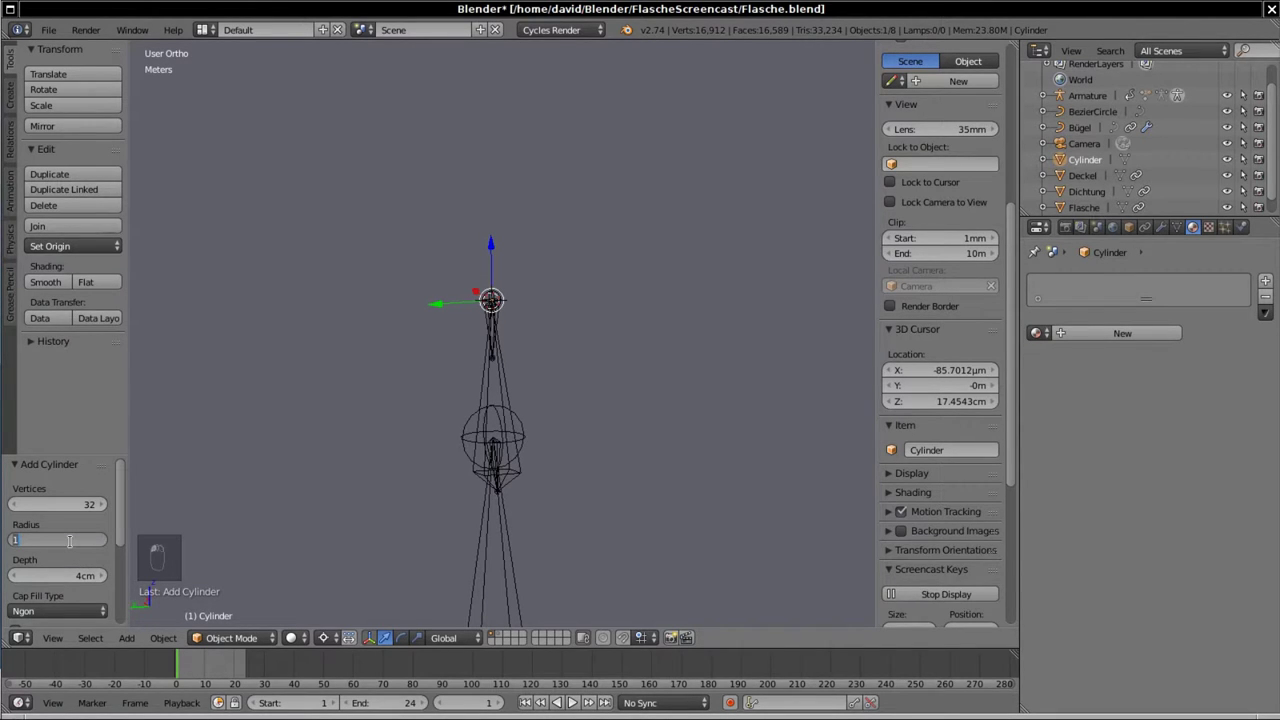
# Step: Confirm the 1.5 mm pin cylinder radius and view it from the right side
pyautogui.press('m')
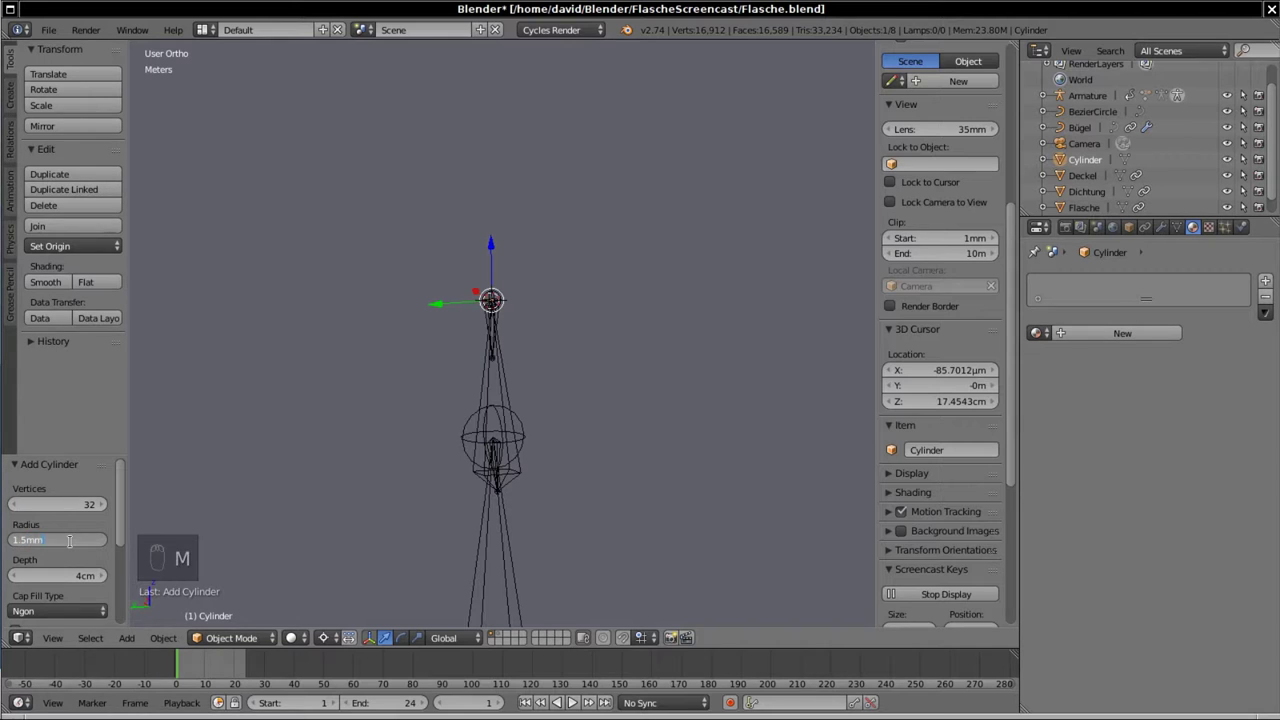
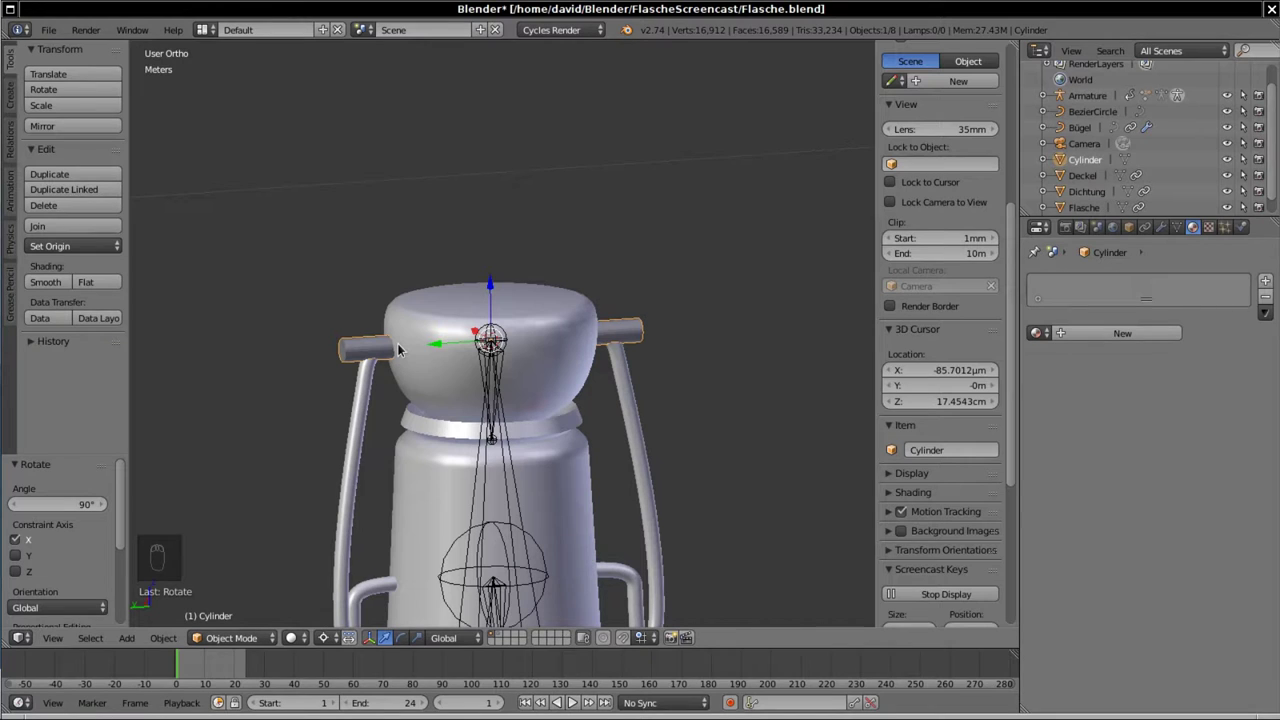
pyautogui.press('KP_3')
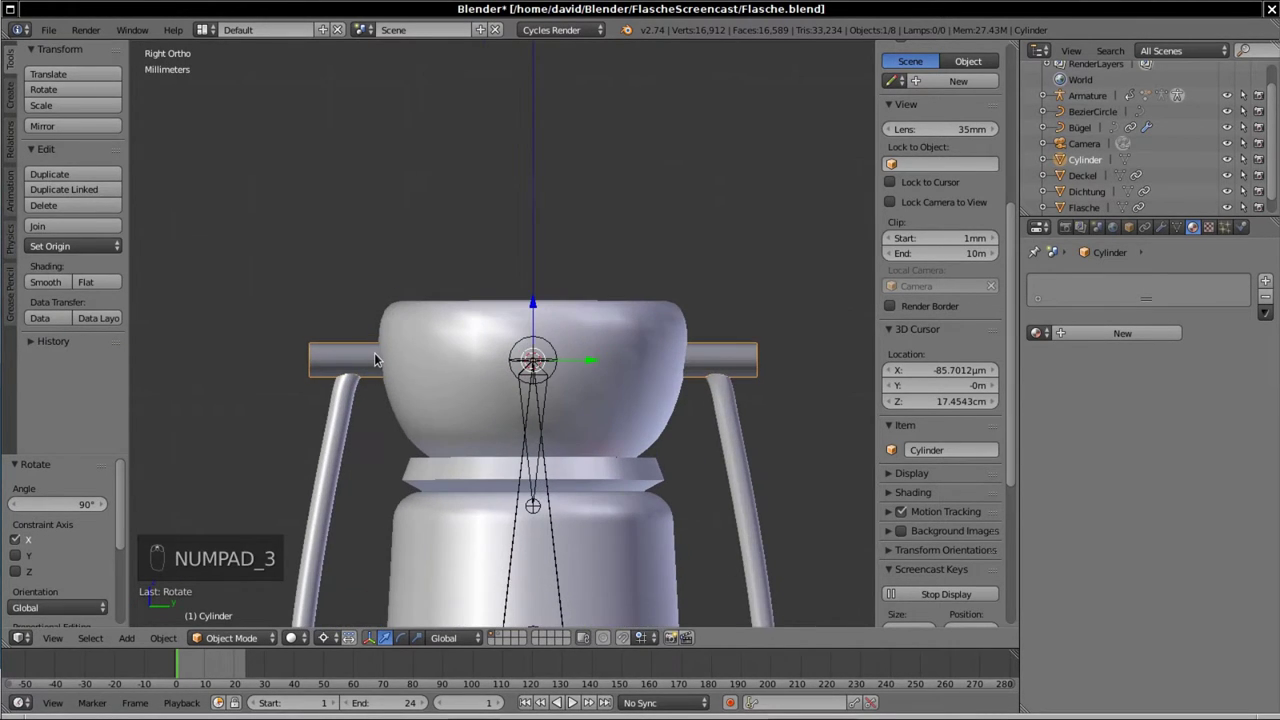
# Step: In wireframe, select both end rings of the pin and scale them inward along Y to the bail width
pyautogui.press('Tab')
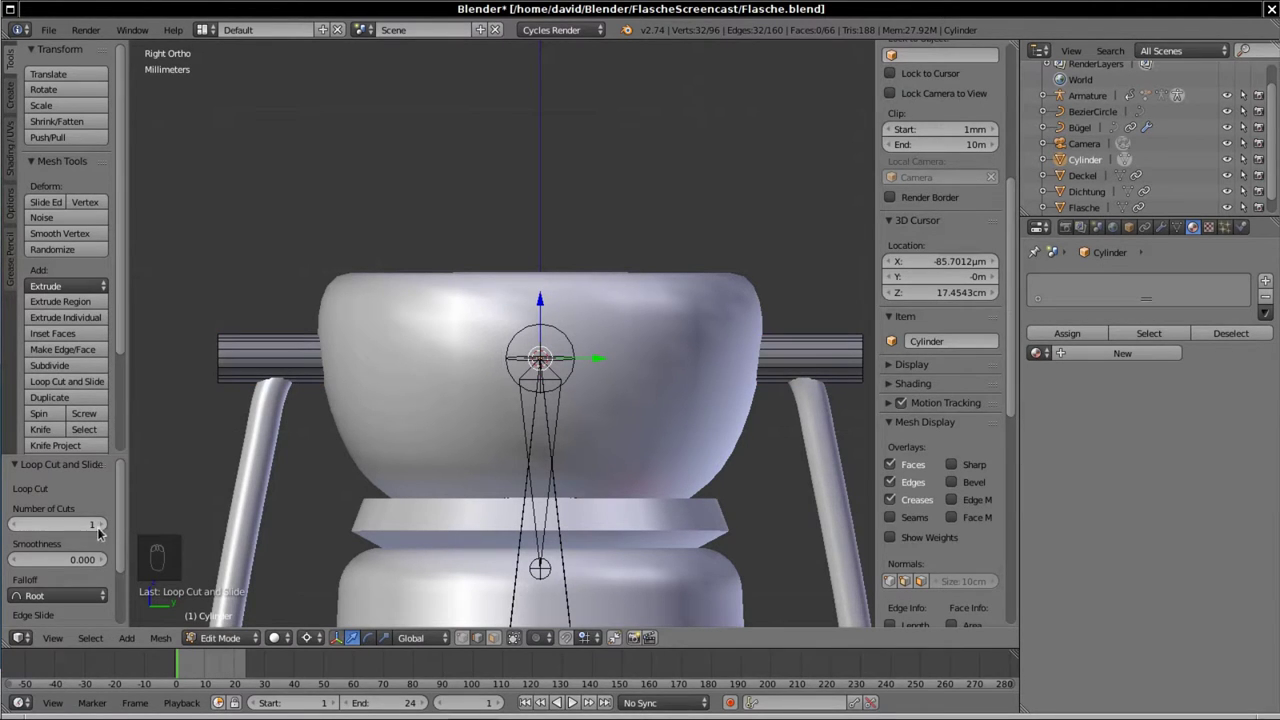
pyautogui.press('z')
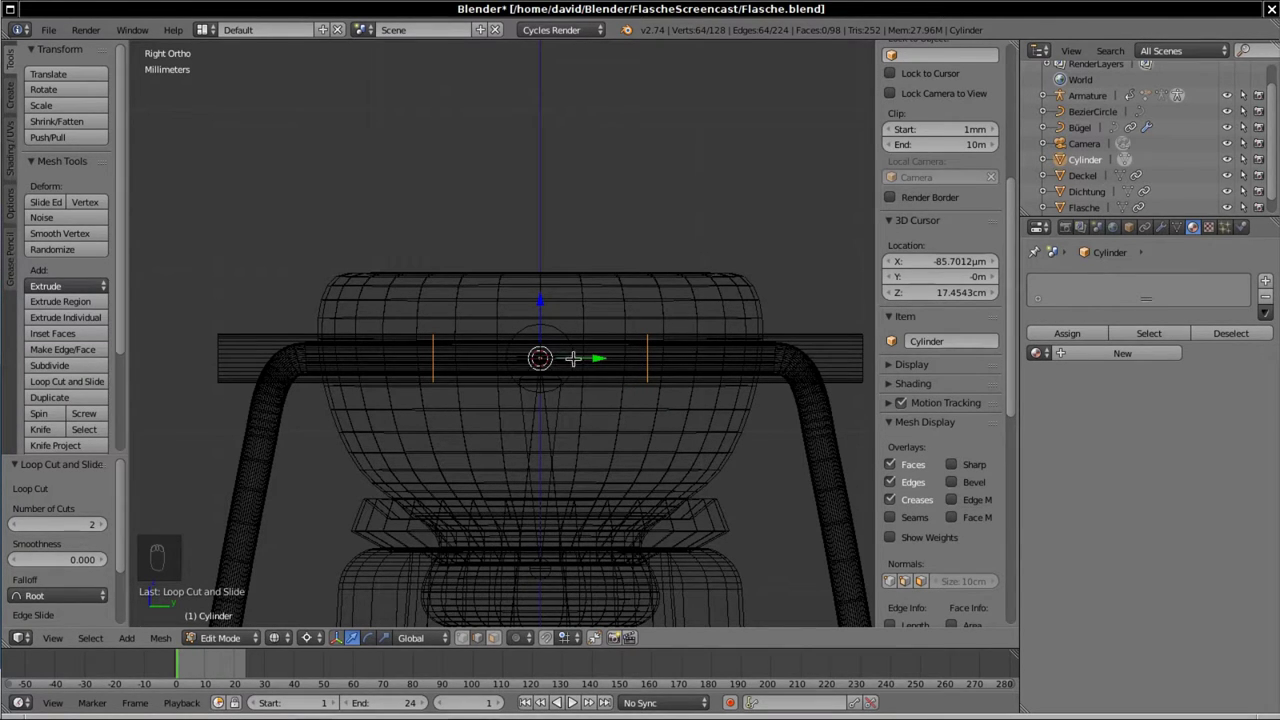
pyautogui.press('s')
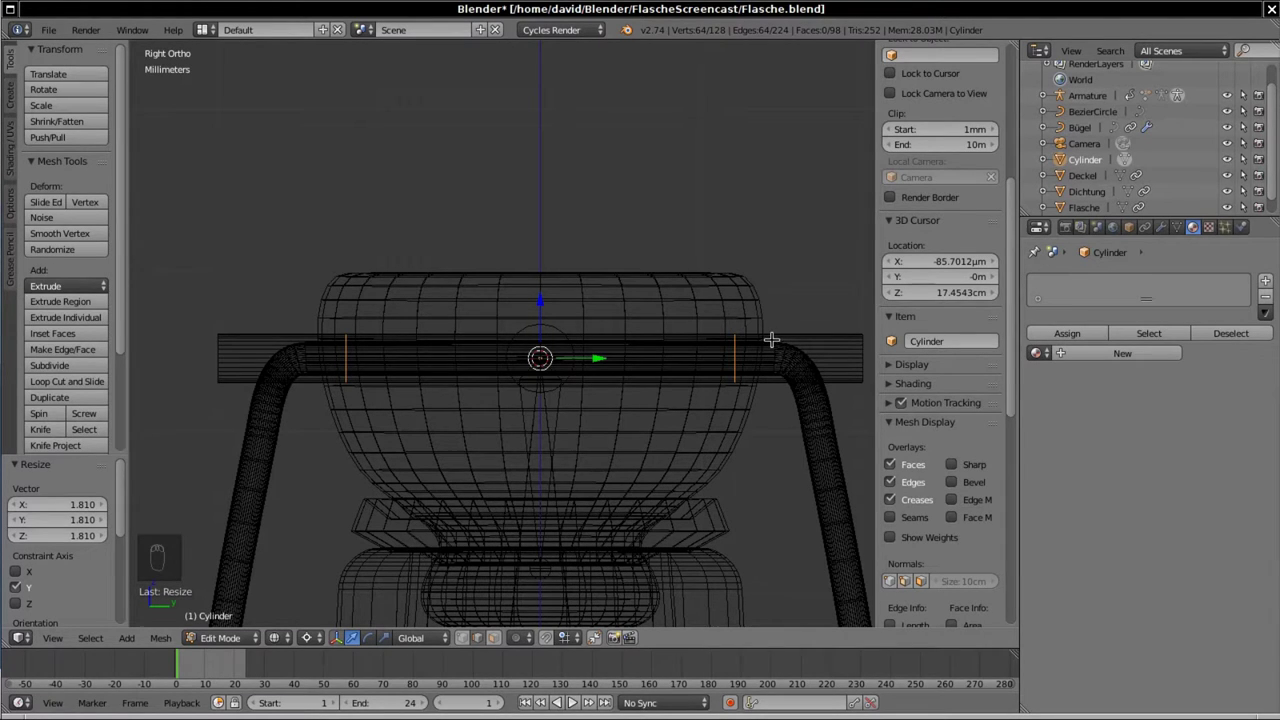
pyautogui.press('b')
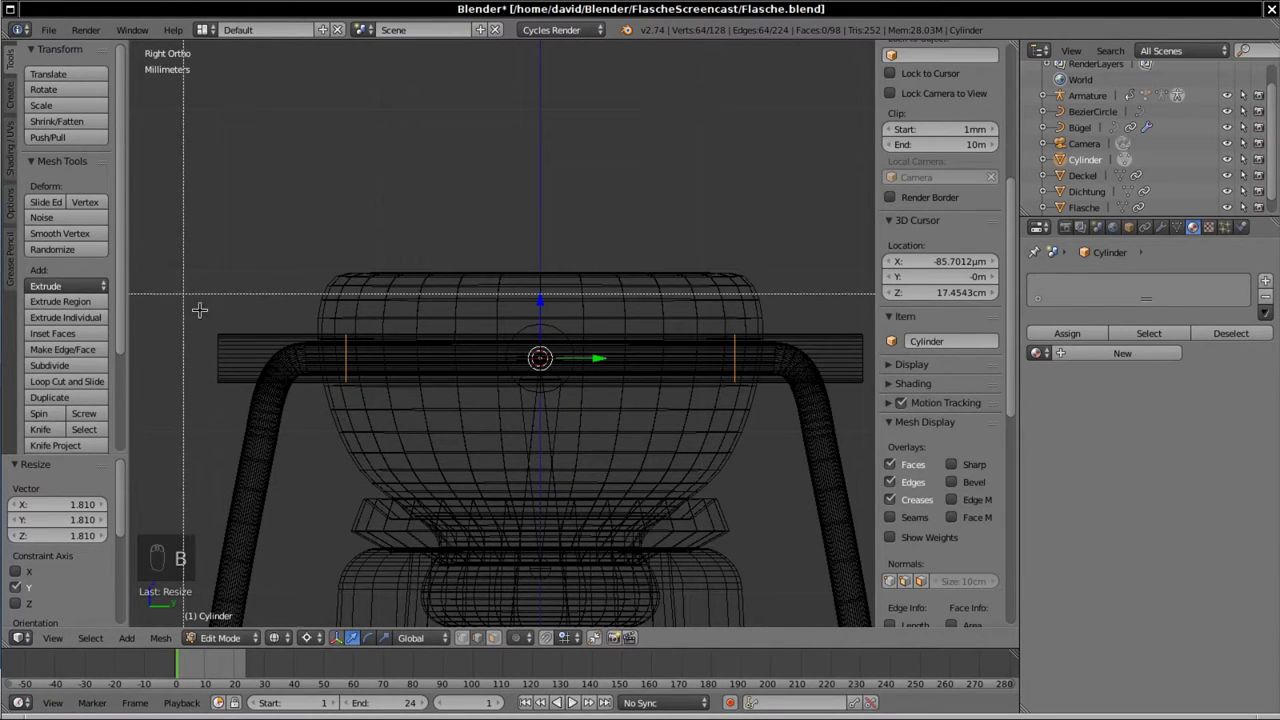
pyautogui.press('a')
pyautogui.press('b')
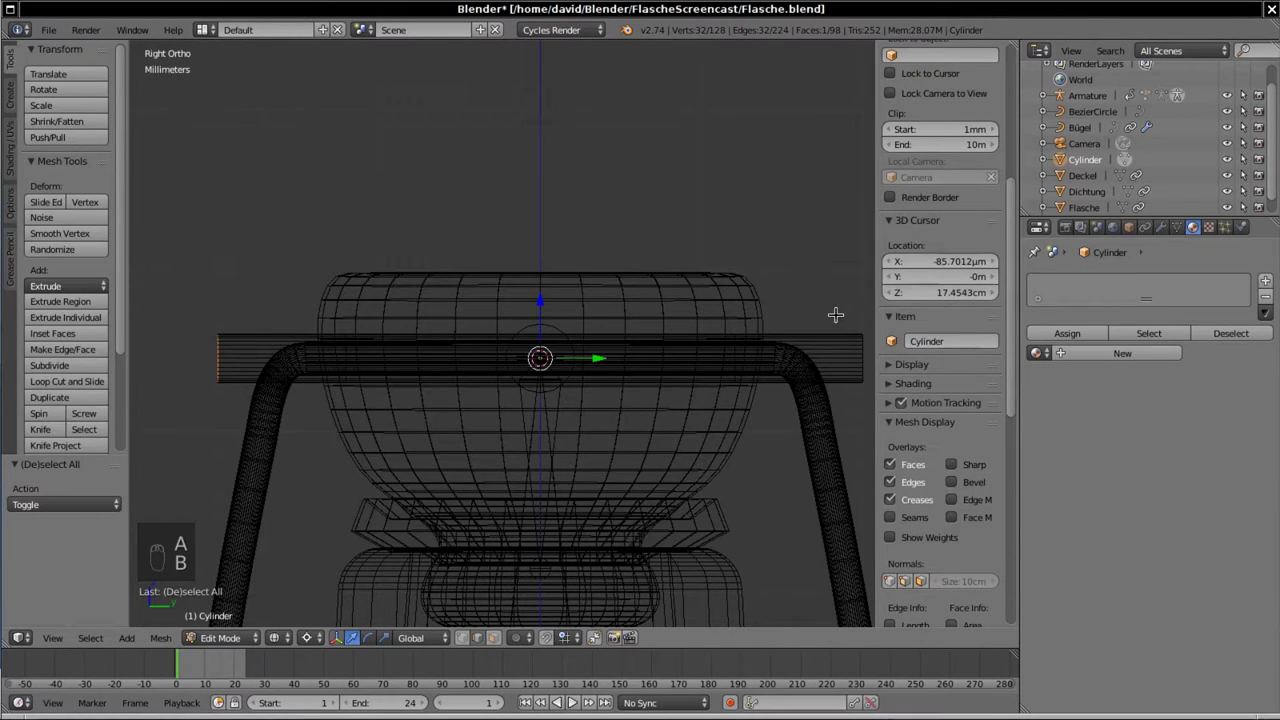
pyautogui.press('b')
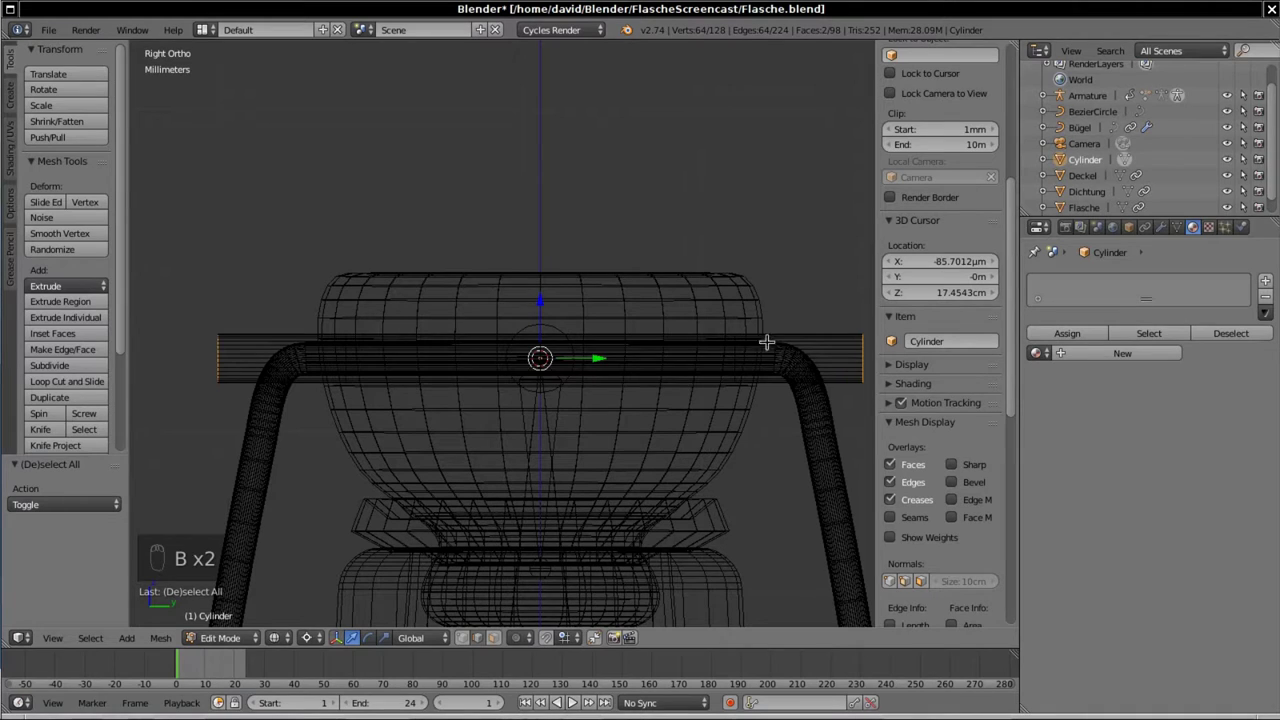
pyautogui.press('s')
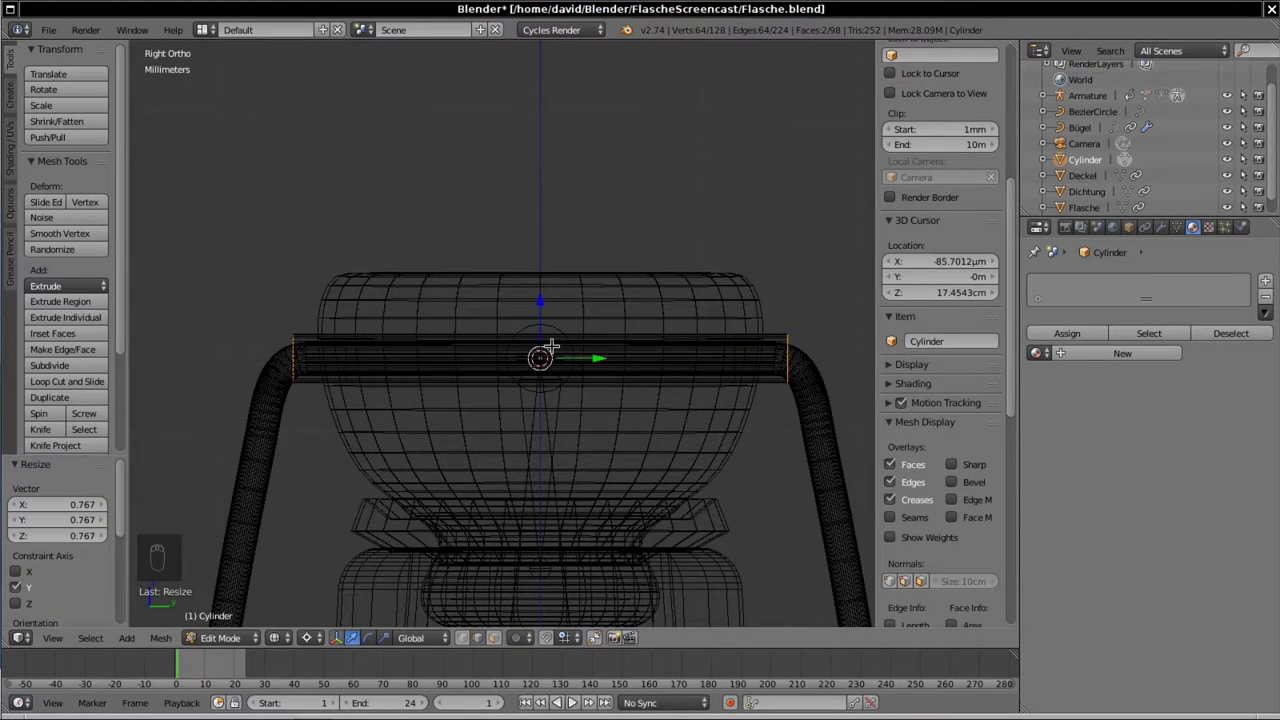
pyautogui.press('s')
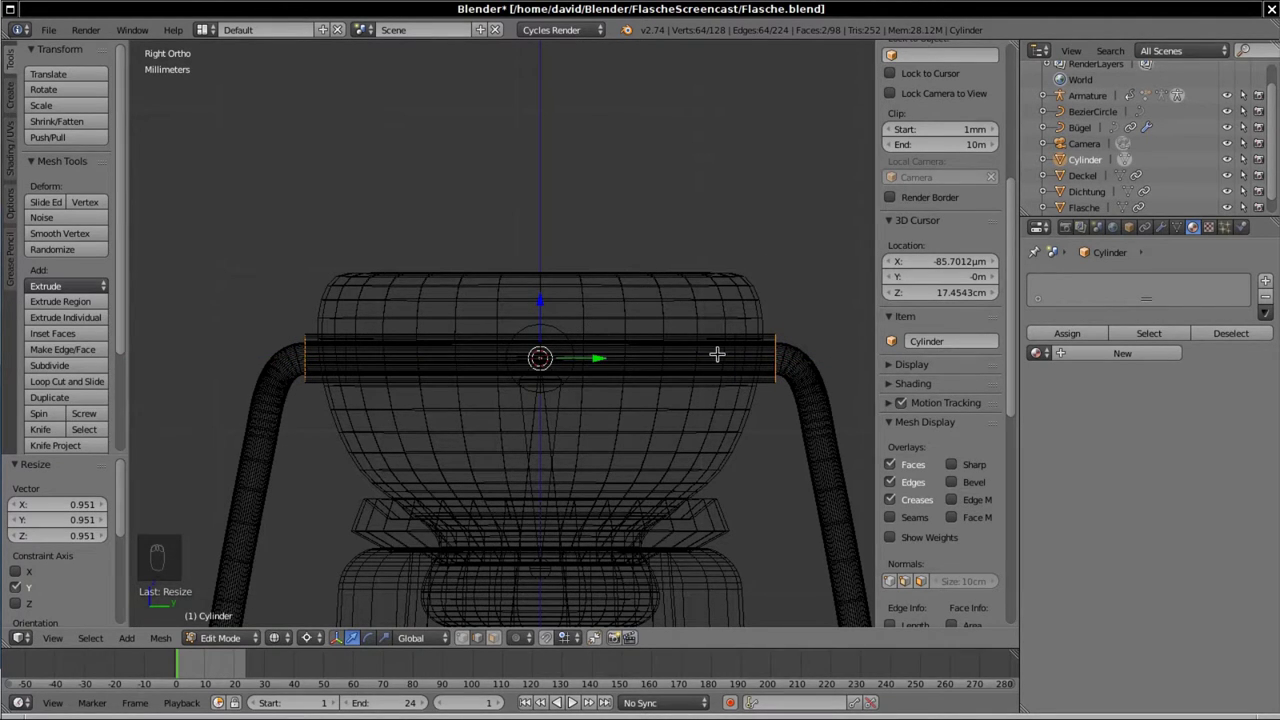
# Step: Flare the pin's end rings outward, then select the whole mesh and shade it smooth
pyautogui.press('a')
pyautogui.press('ctrl+z')
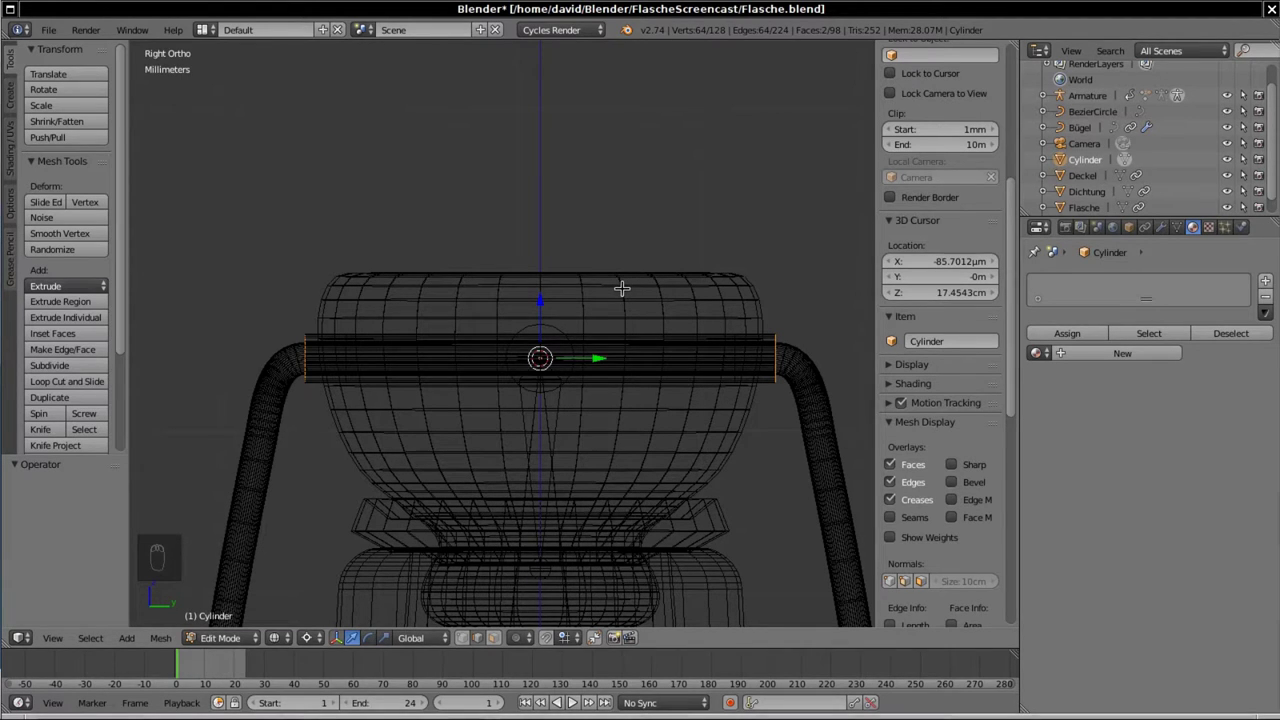
pyautogui.press('s')
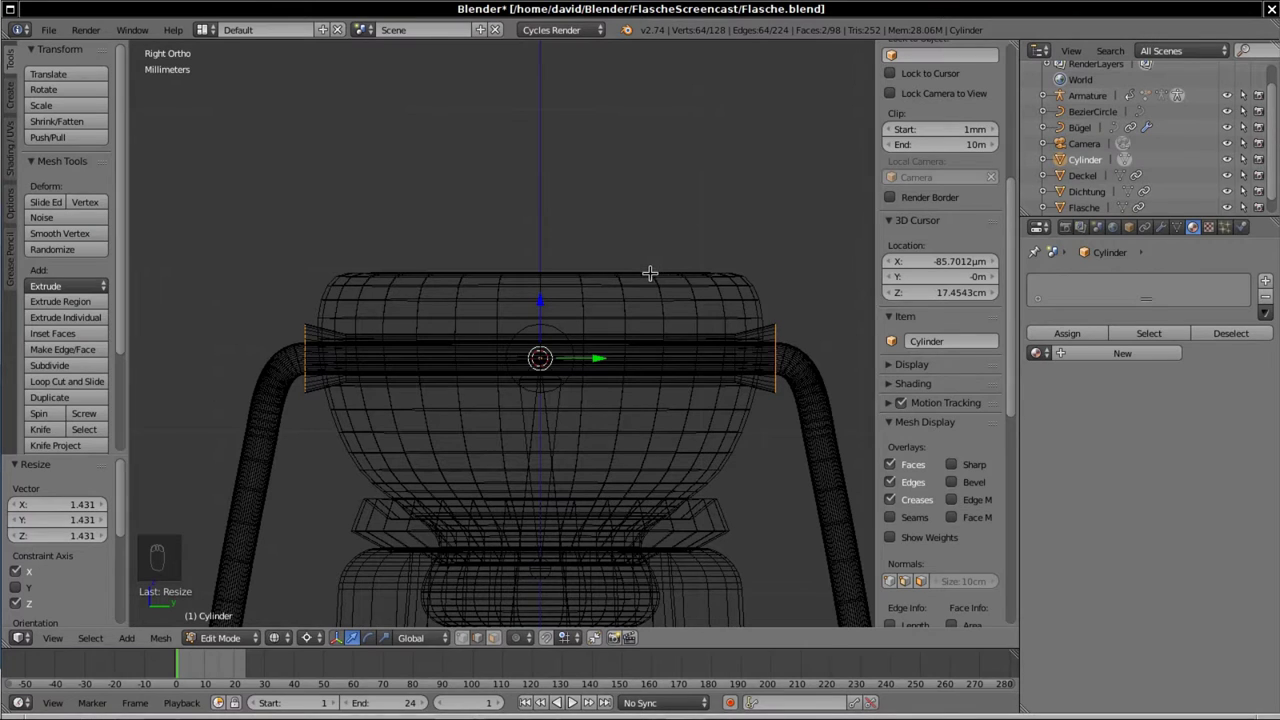
pyautogui.press('a')
pyautogui.press('a')
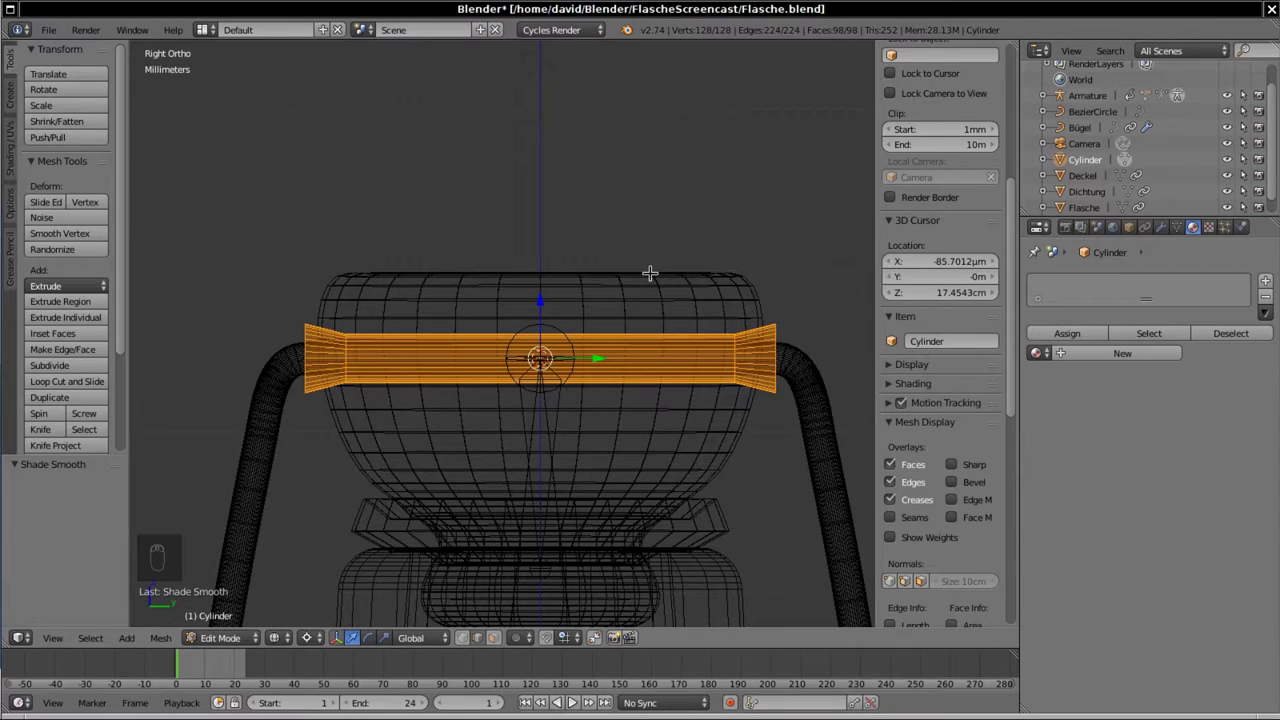
# Step: Add a Boolean modifier on Deckel using the pin Cylinder and apply it
pyautogui.press('Tab')
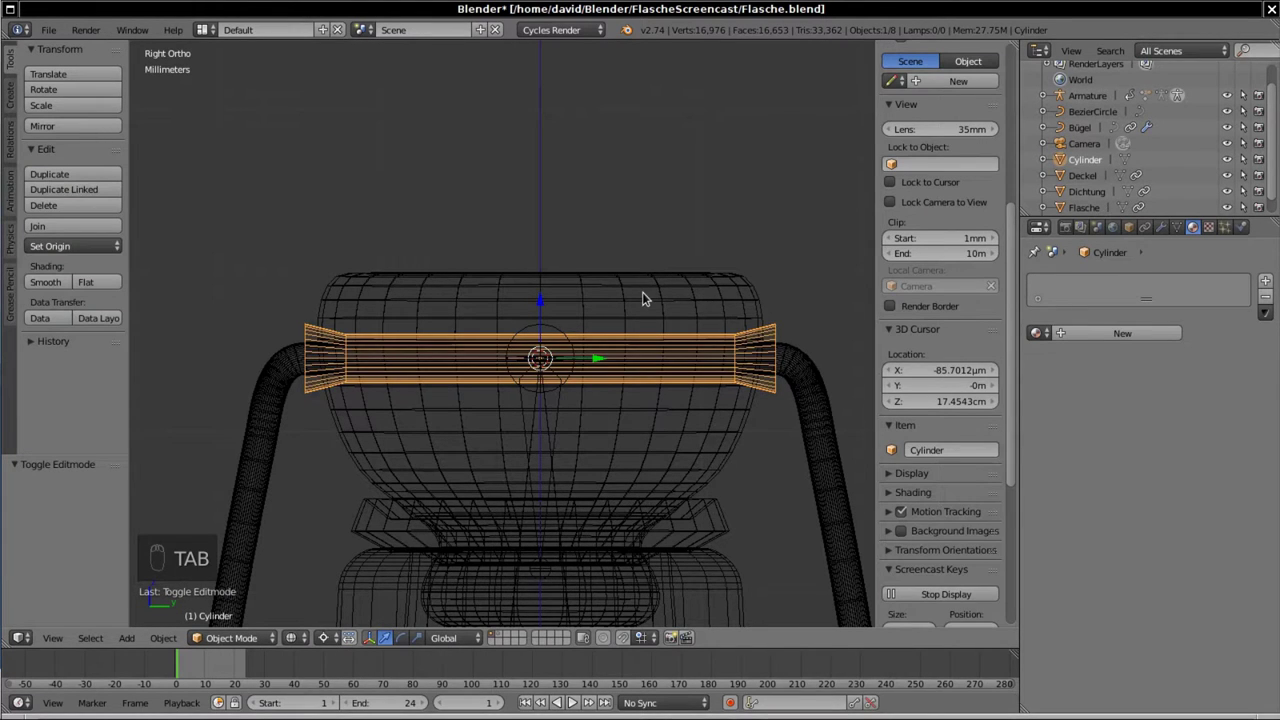
pyautogui.moveTo(649, 294); pyautogui.dragTo(424, 397)
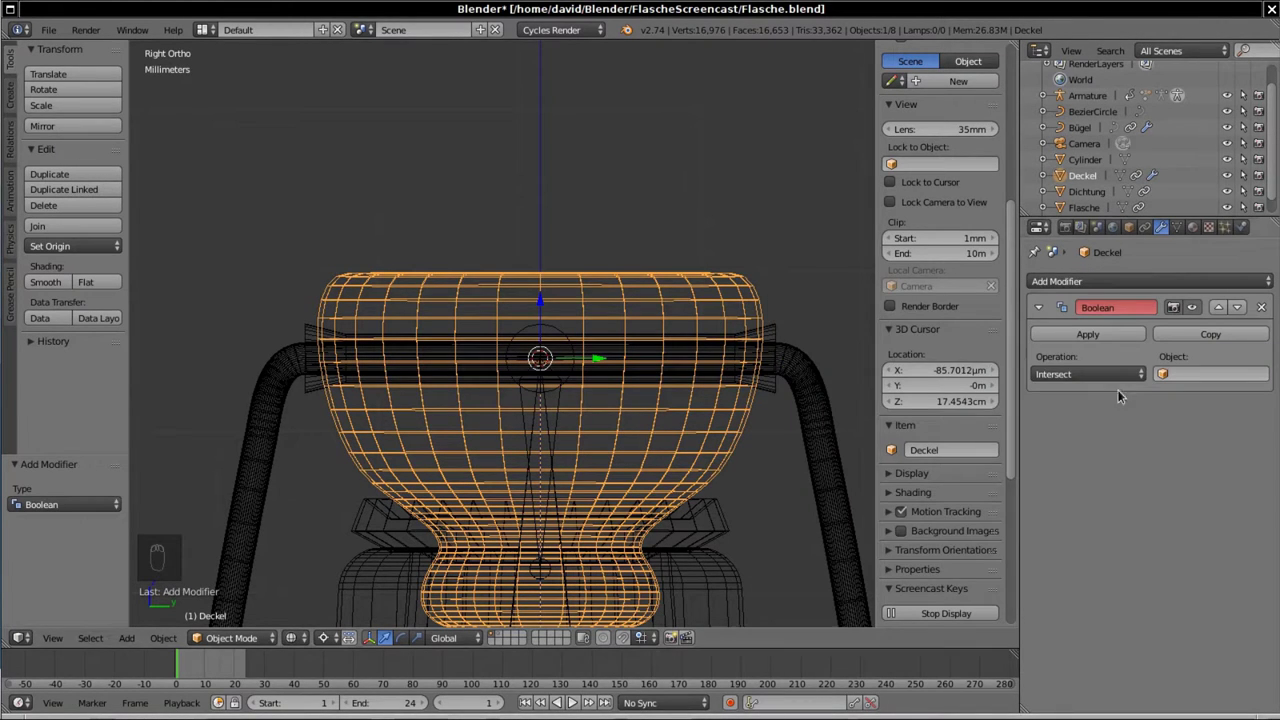
pyautogui.moveTo(1079, 322); pyautogui.dragTo(614, 311)
pyautogui.moveTo(637, 348); pyautogui.dragTo(1083, 328)
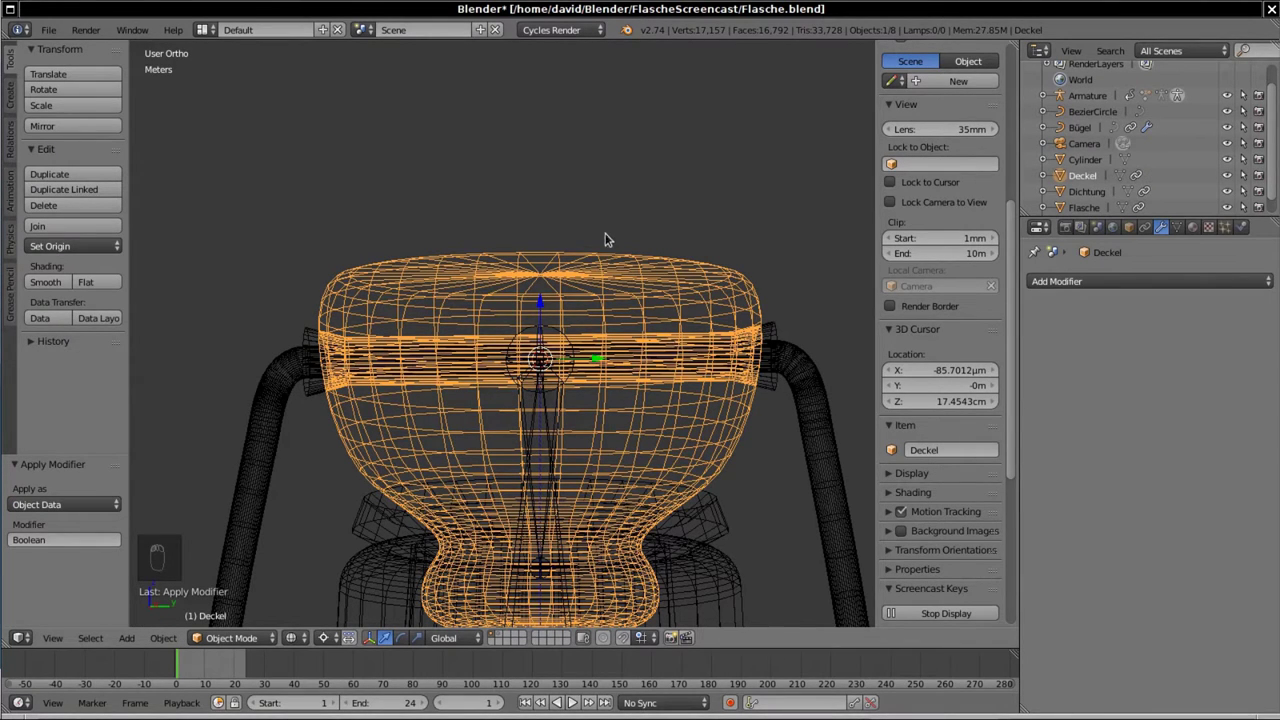
# Step: Orbit to see the whole bottle and select the clasp lever Hebel
pyautogui.moveTo(601, 216); pyautogui.dragTo(734, 297)
pyautogui.moveTo(734, 297); pyautogui.dragTo(593, 172)
pyautogui.moveTo(593, 172); pyautogui.dragTo(571, 453)
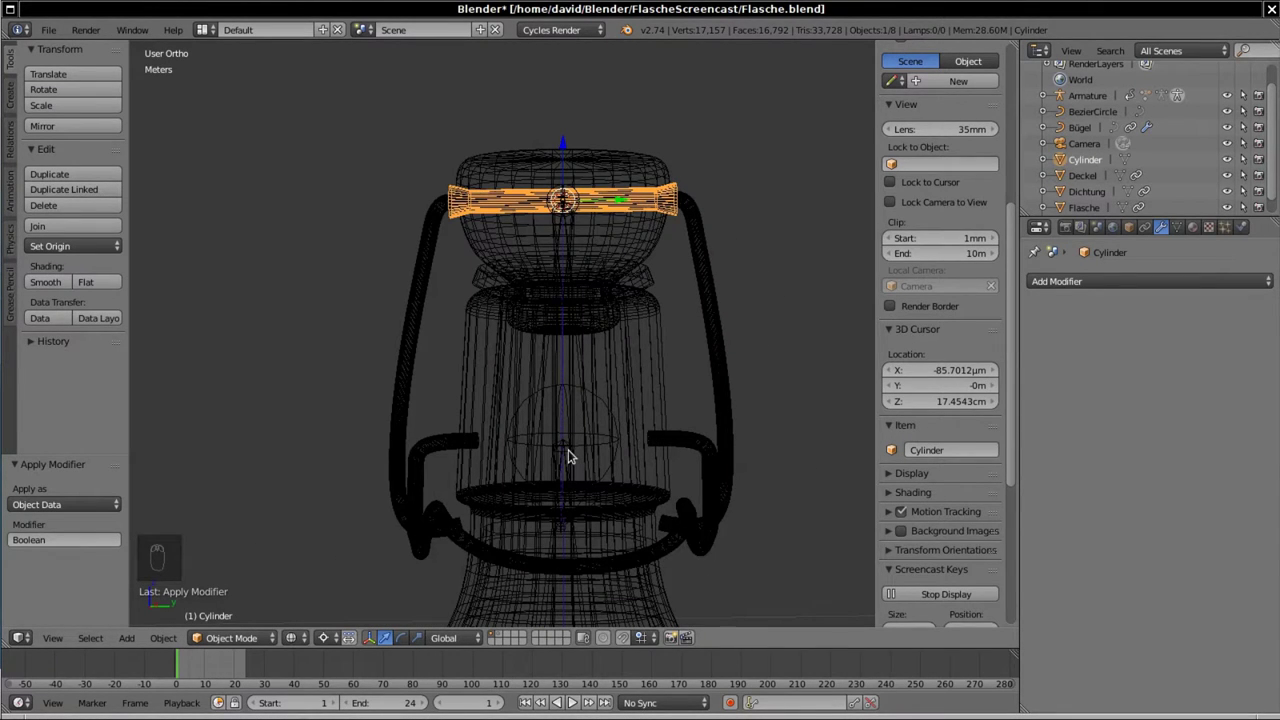
pyautogui.moveTo(693, 434); pyautogui.dragTo(696, 438)
# Step: Snap the cursor to Hebel's pivot, move the pin cylinder onto it, and view from the side
pyautogui.press('shift+s')
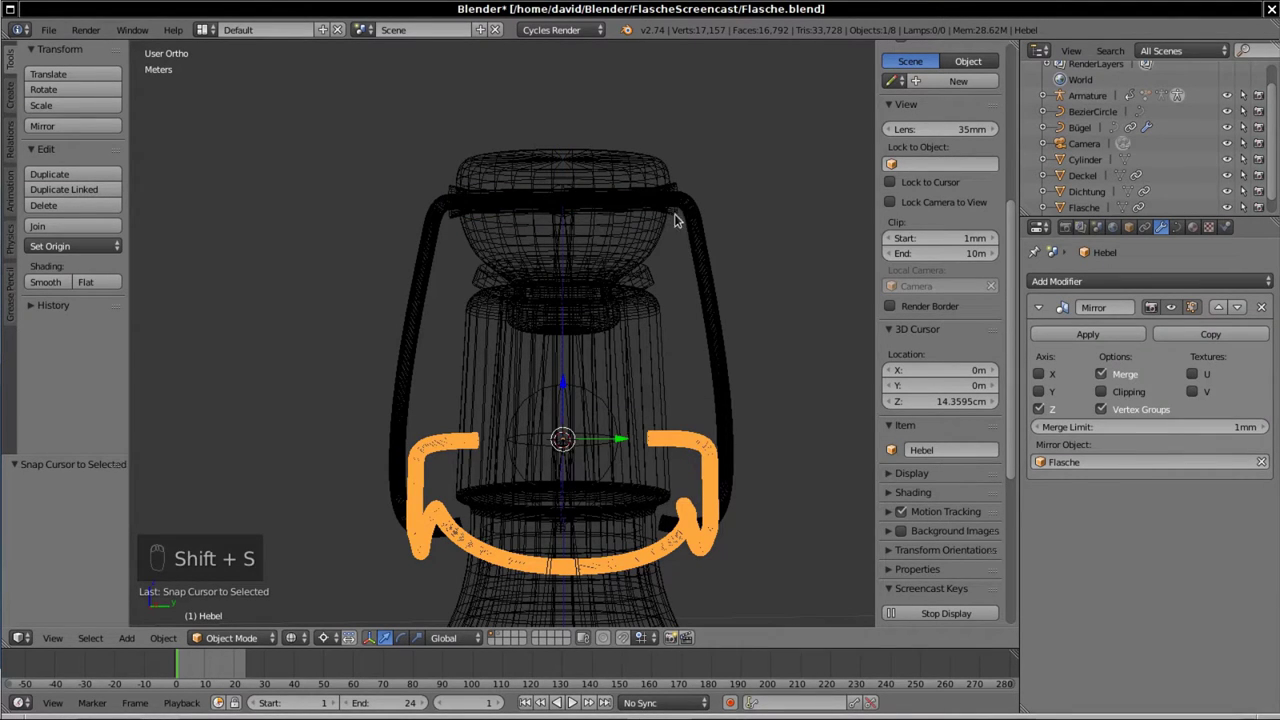
pyautogui.moveTo(680, 216); pyautogui.dragTo(677, 217)
pyautogui.press('shift+s')
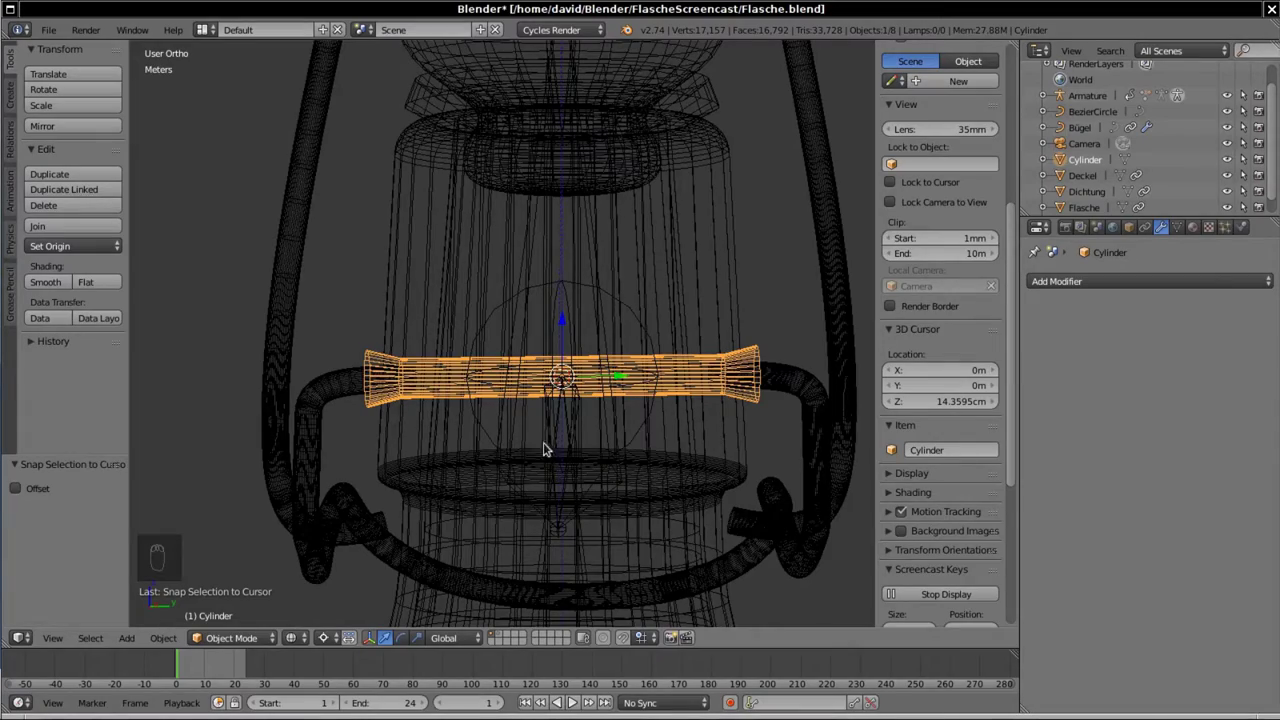
pyautogui.moveTo(577, 427); pyautogui.dragTo(602, 423)
pyautogui.press('KP_1')
pyautogui.press('KP_3')
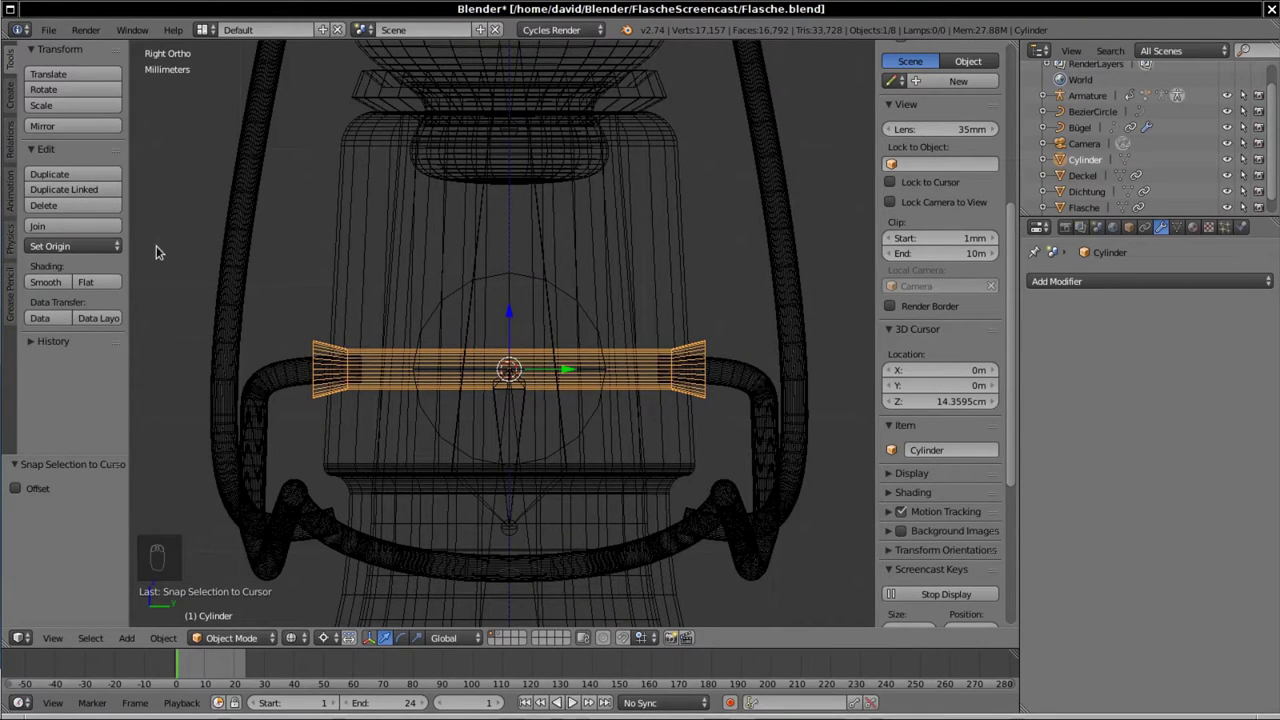
# Step: Loop-cut the pin, scale the loops along Y and delete its middle section
pyautogui.press('Tab')
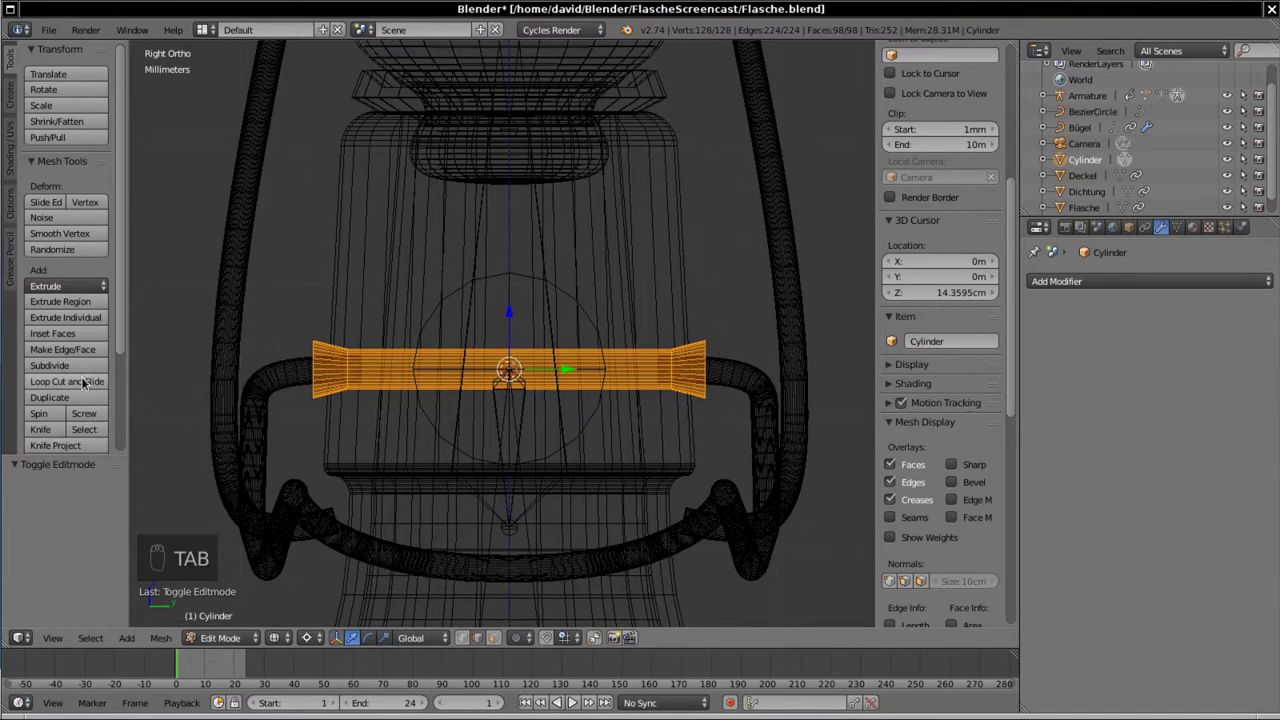
pyautogui.click(491, 349)
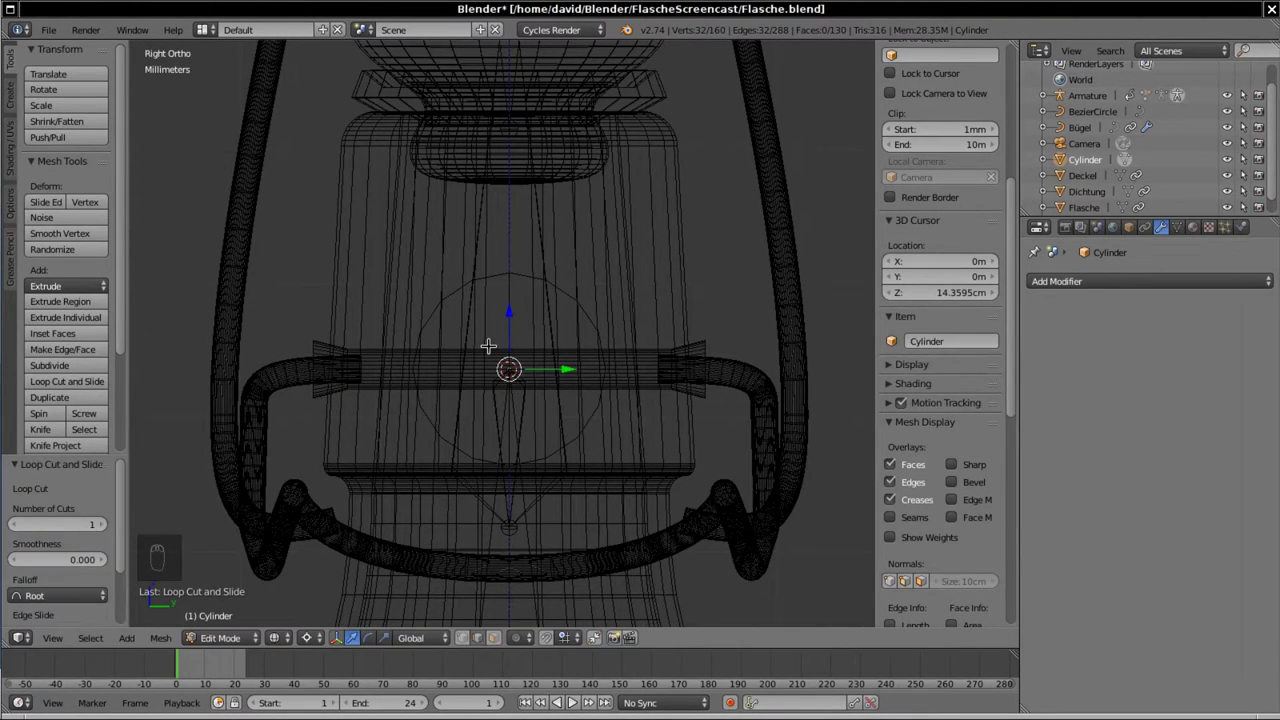
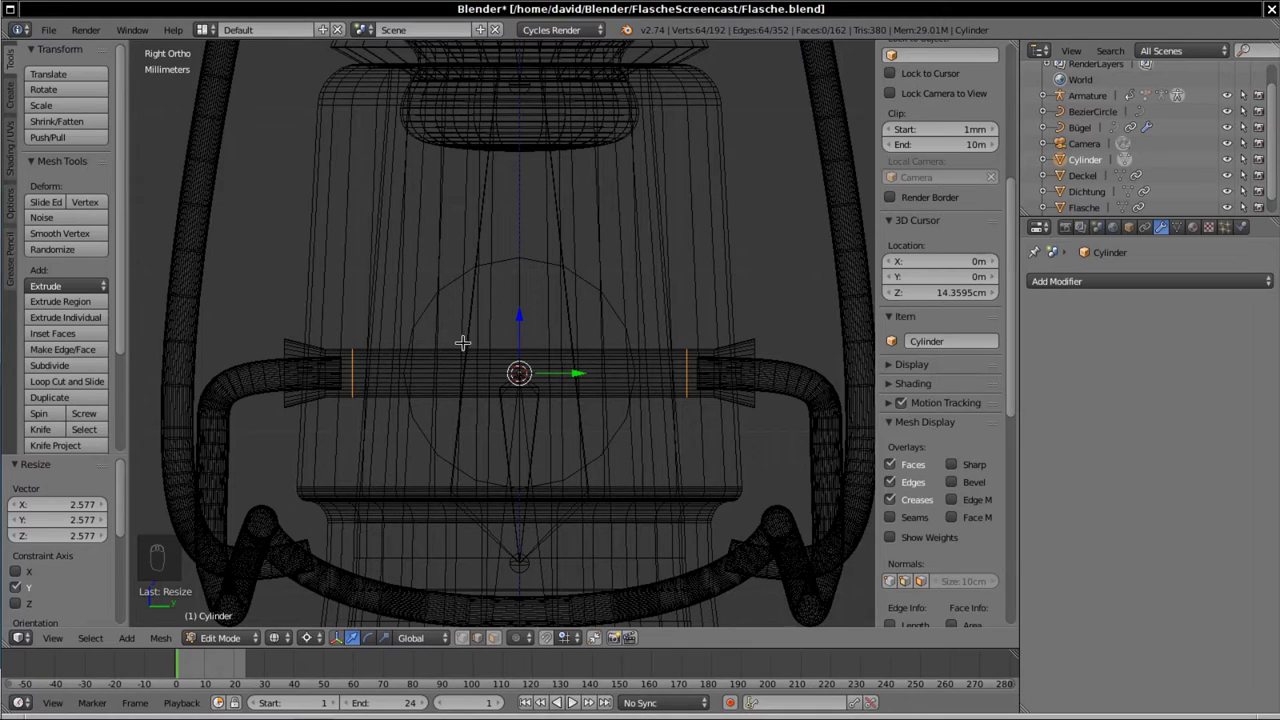
pyautogui.press('a')
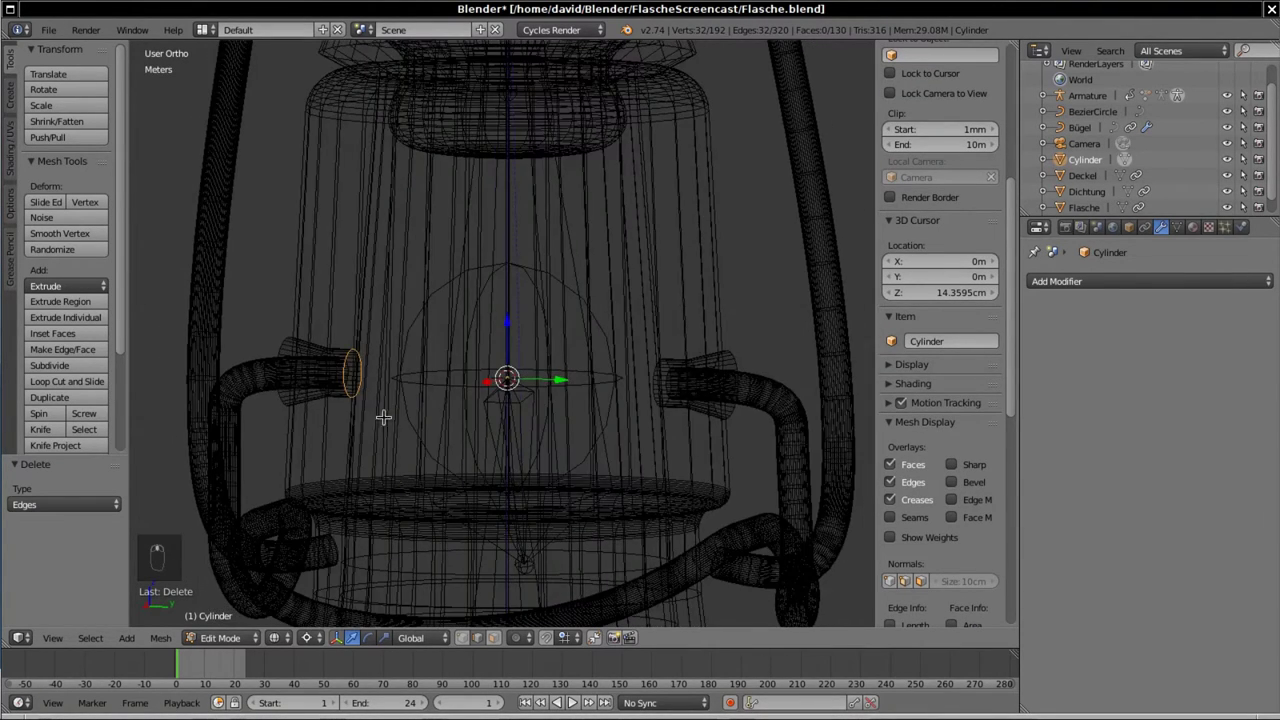
# Step: Fill each stub's open end with a face and leave Edit Mode
pyautogui.moveTo(347, 362); pyautogui.dragTo(461, 386)
pyautogui.press('f')
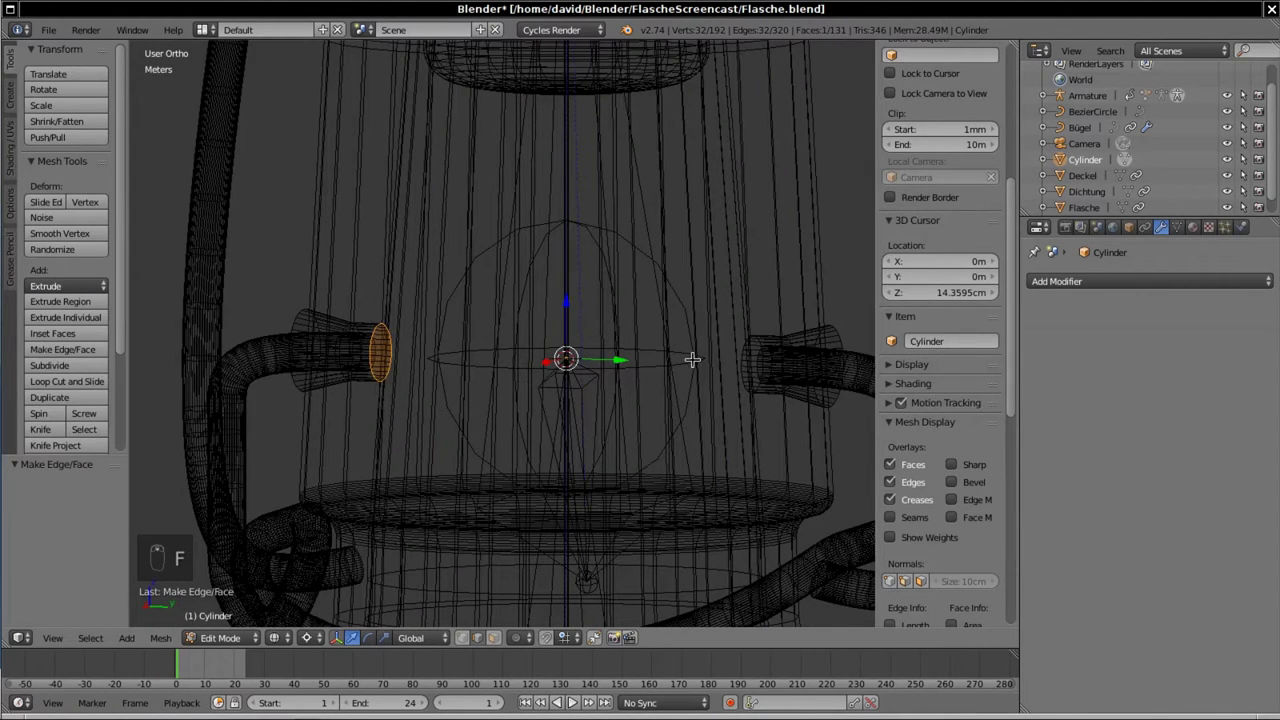
pyautogui.press('a')
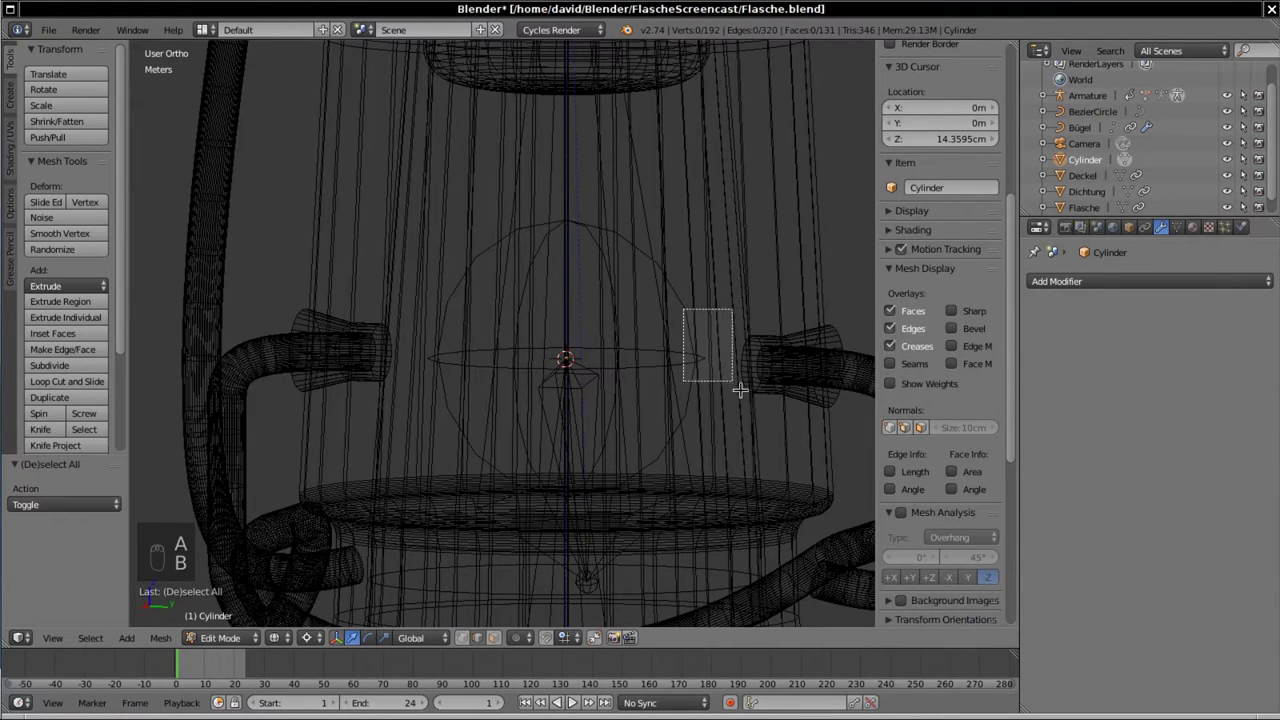
pyautogui.press('f')
pyautogui.moveTo(562, 397); pyautogui.dragTo(598, 453)
pyautogui.press('Tab')
pyautogui.press('z')
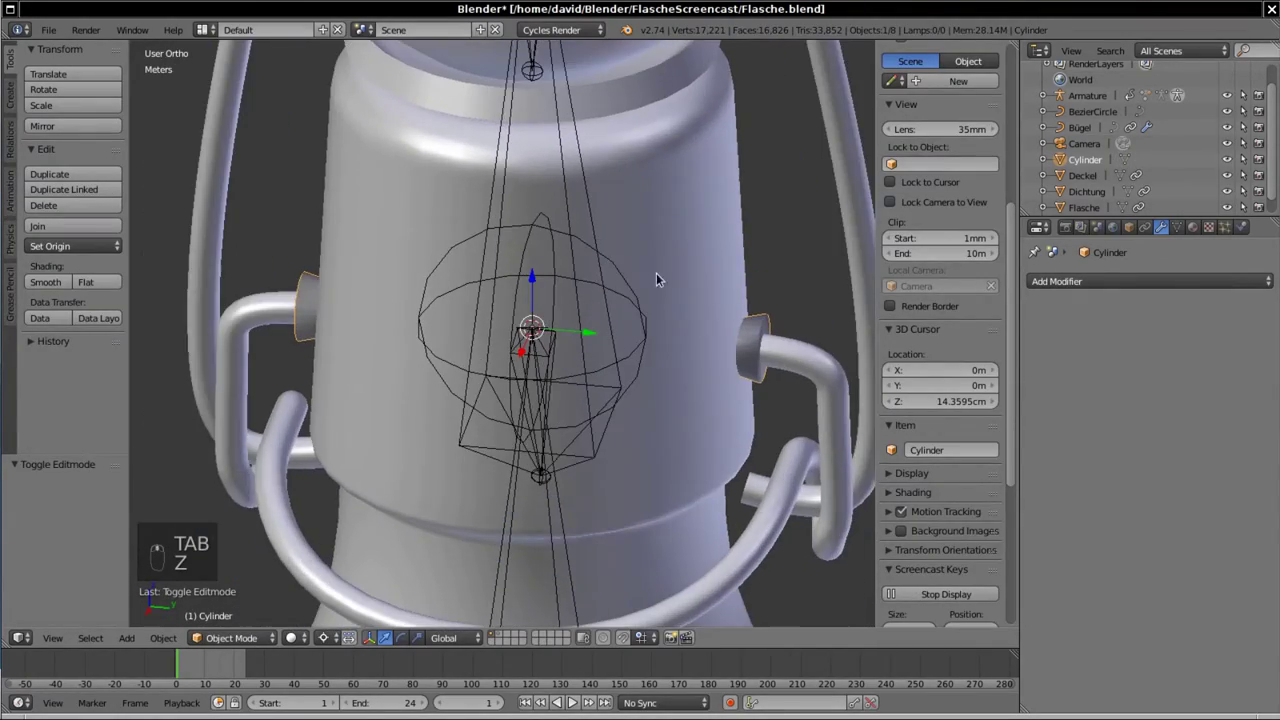
# Step: Add a Boolean modifier on the bottle using the pin stubs, then move the stubs to another layer
pyautogui.moveTo(684, 261); pyautogui.dragTo(1088, 284)
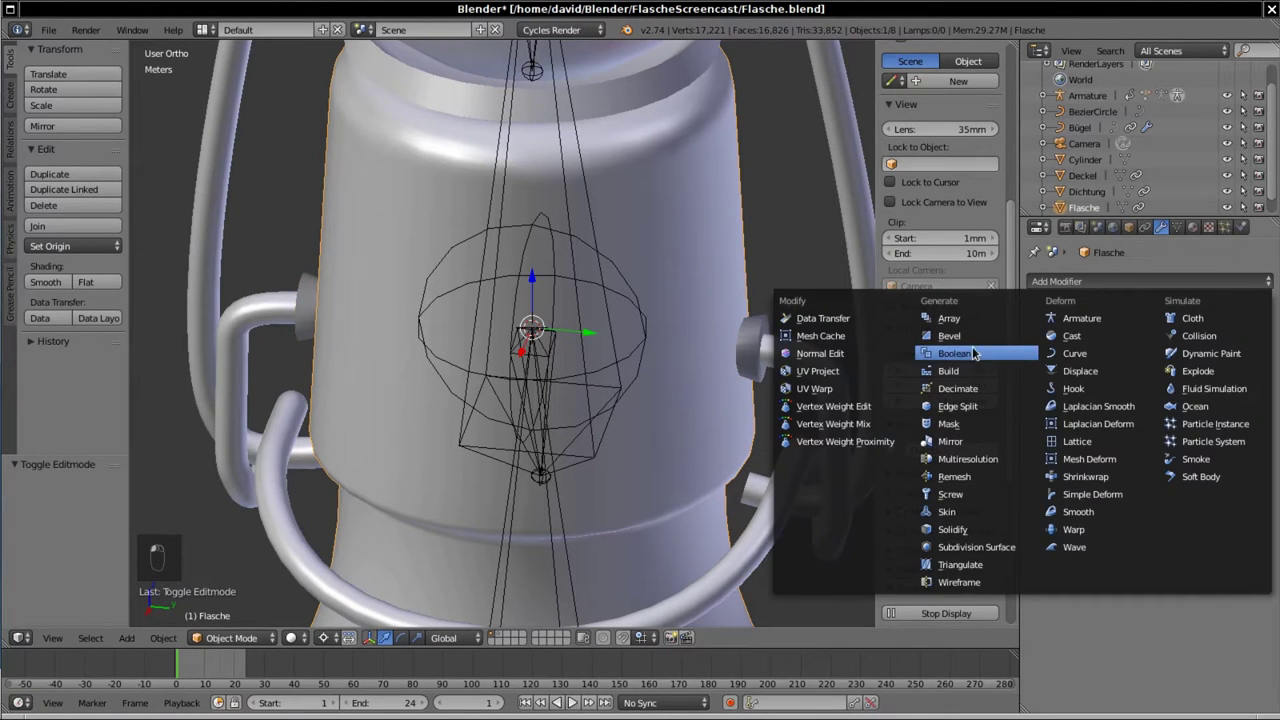
pyautogui.moveTo(1079, 377); pyautogui.dragTo(697, 409)
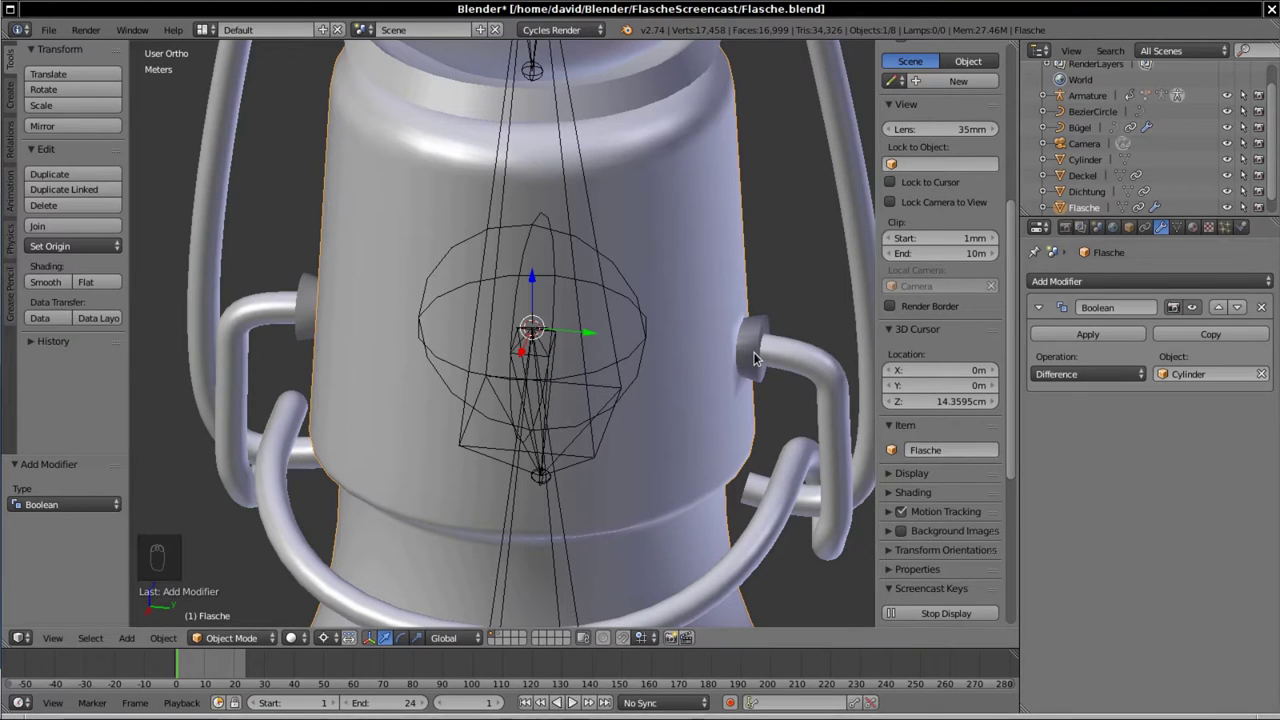
pyautogui.rightClick(757, 356)
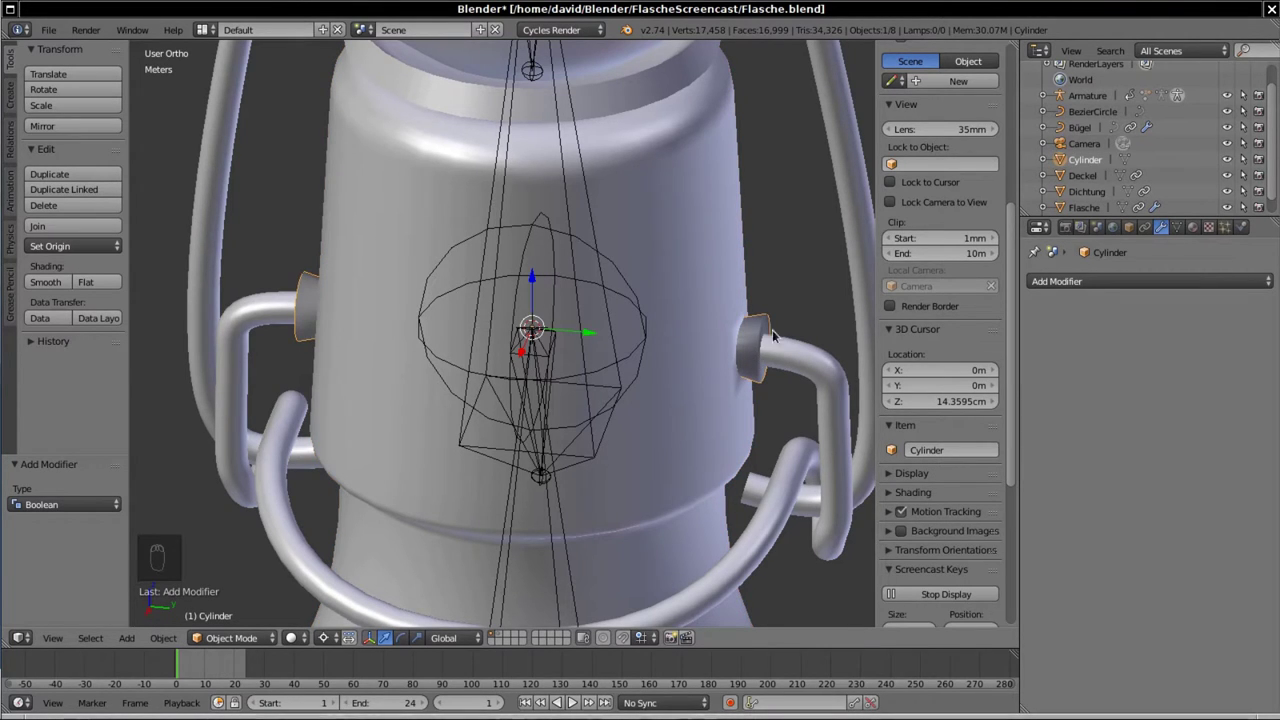
pyautogui.moveTo(684, 235); pyautogui.dragTo(752, 334)
pyautogui.middleClick(752, 334)
pyautogui.rightClick(752, 334)
pyautogui.press('m')
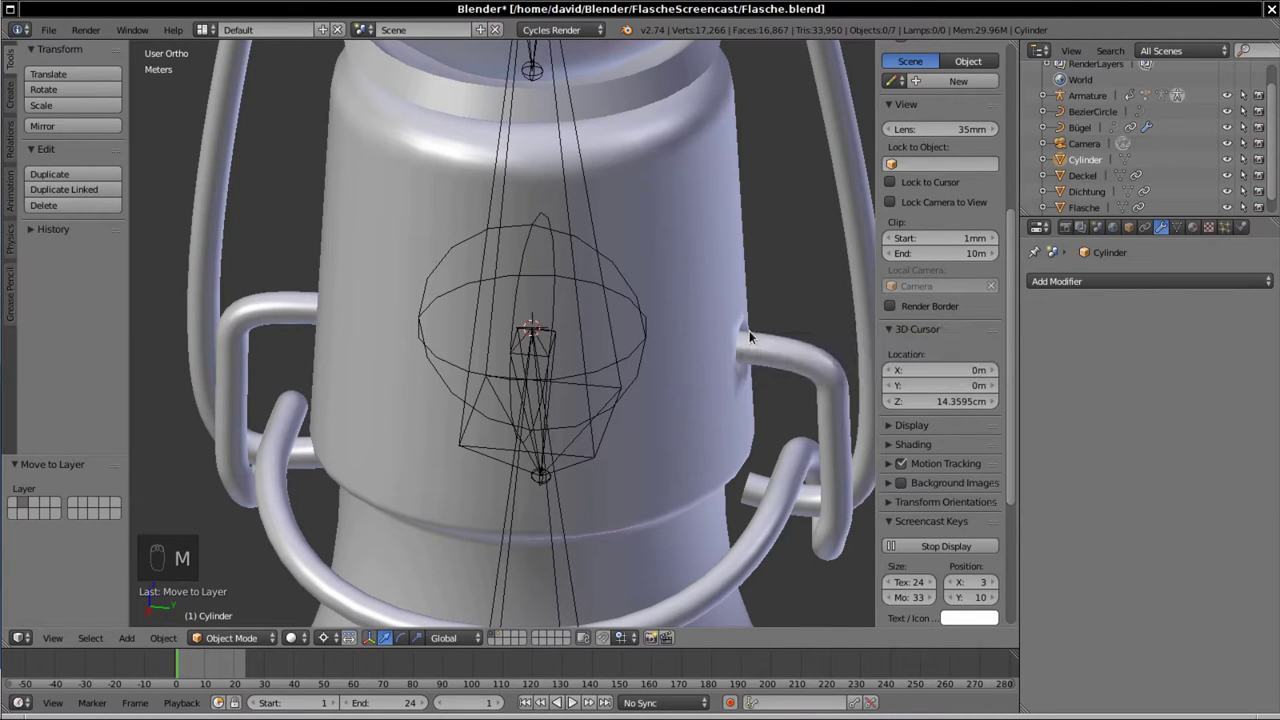
# Step: Edit the Deckel mesh in wireframe and select the pin-hole edge loops to mark them sharp
pyautogui.moveTo(513, 402); pyautogui.dragTo(613, 79)
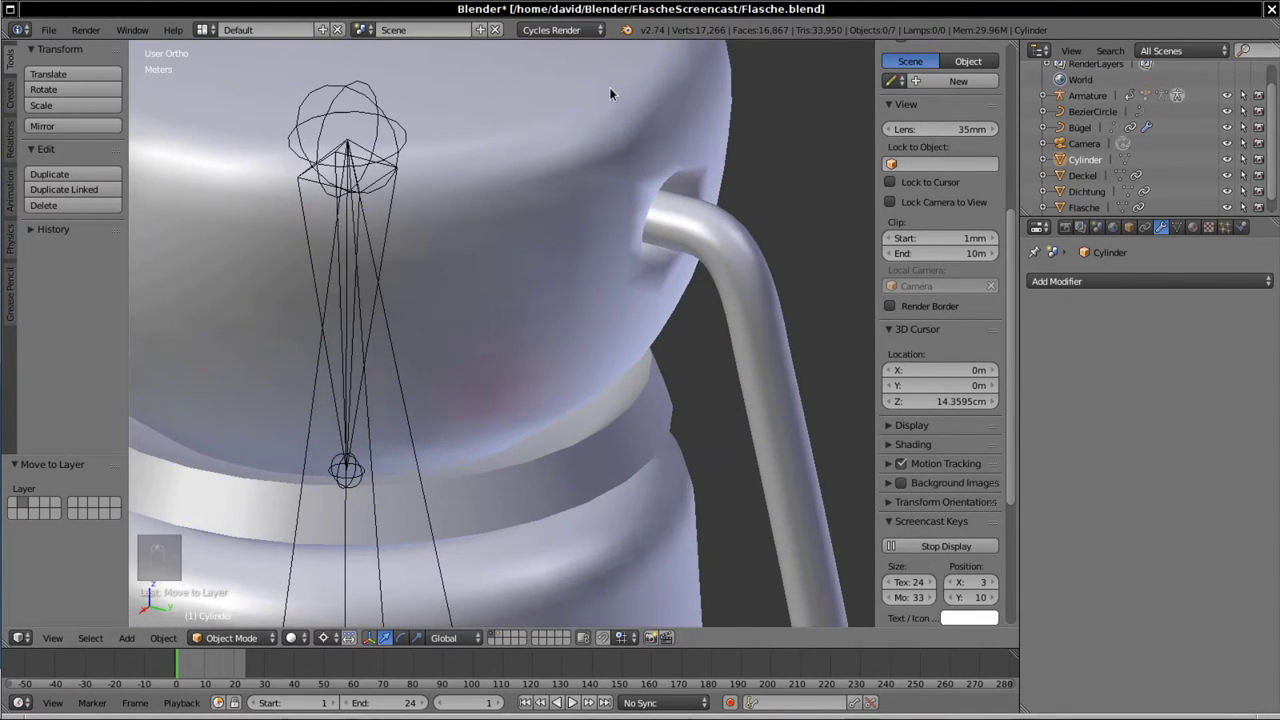
pyautogui.press('Tab')
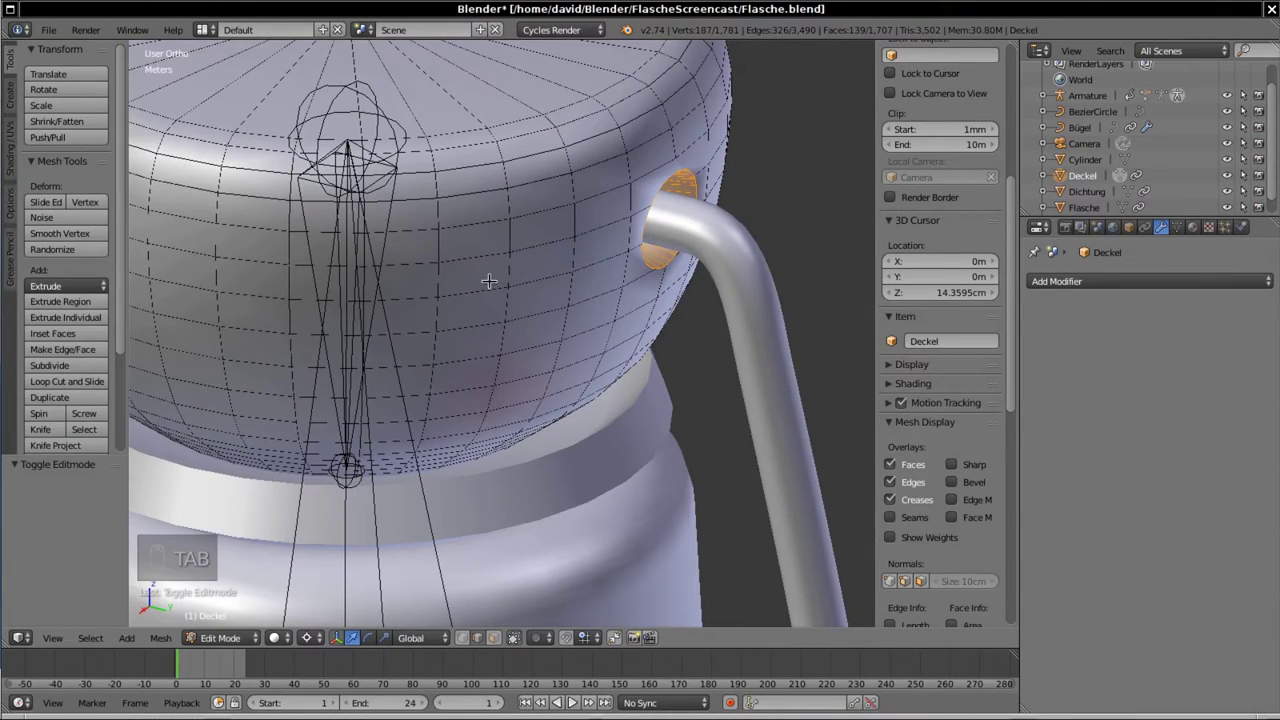
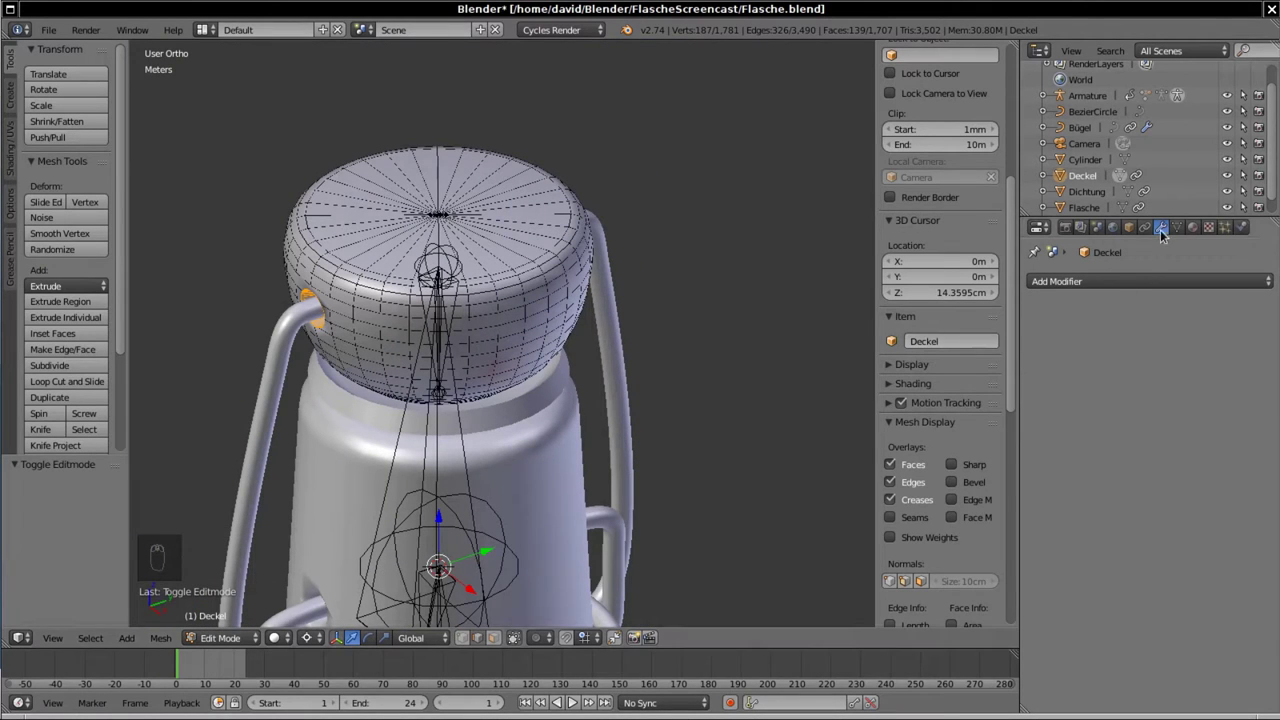
pyautogui.press('z')
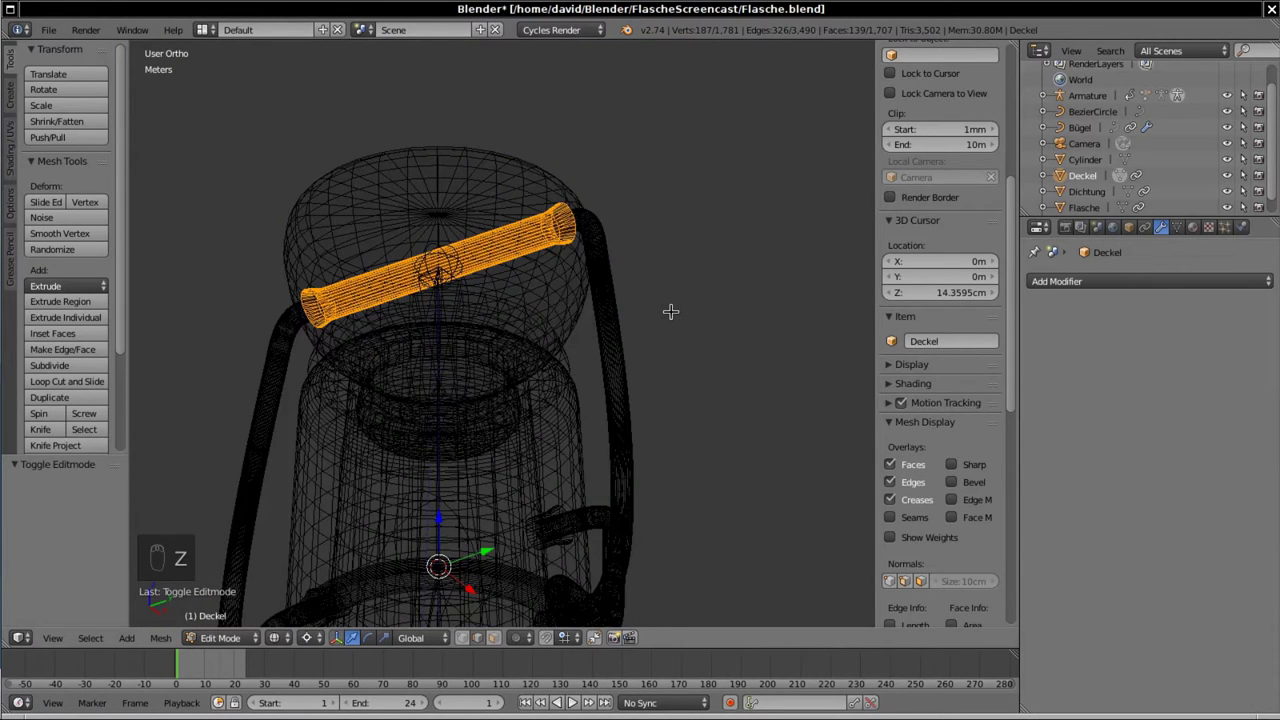
pyautogui.press('KP_3')
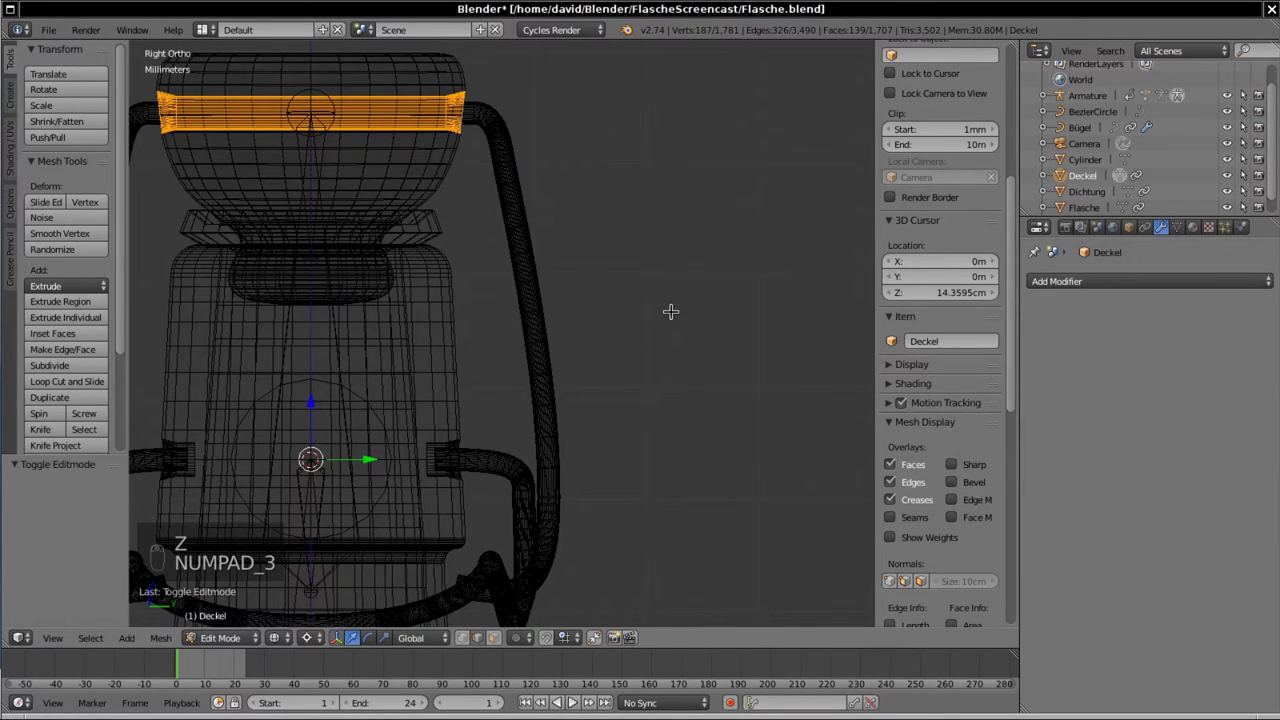
pyautogui.press('KP_Decimal')
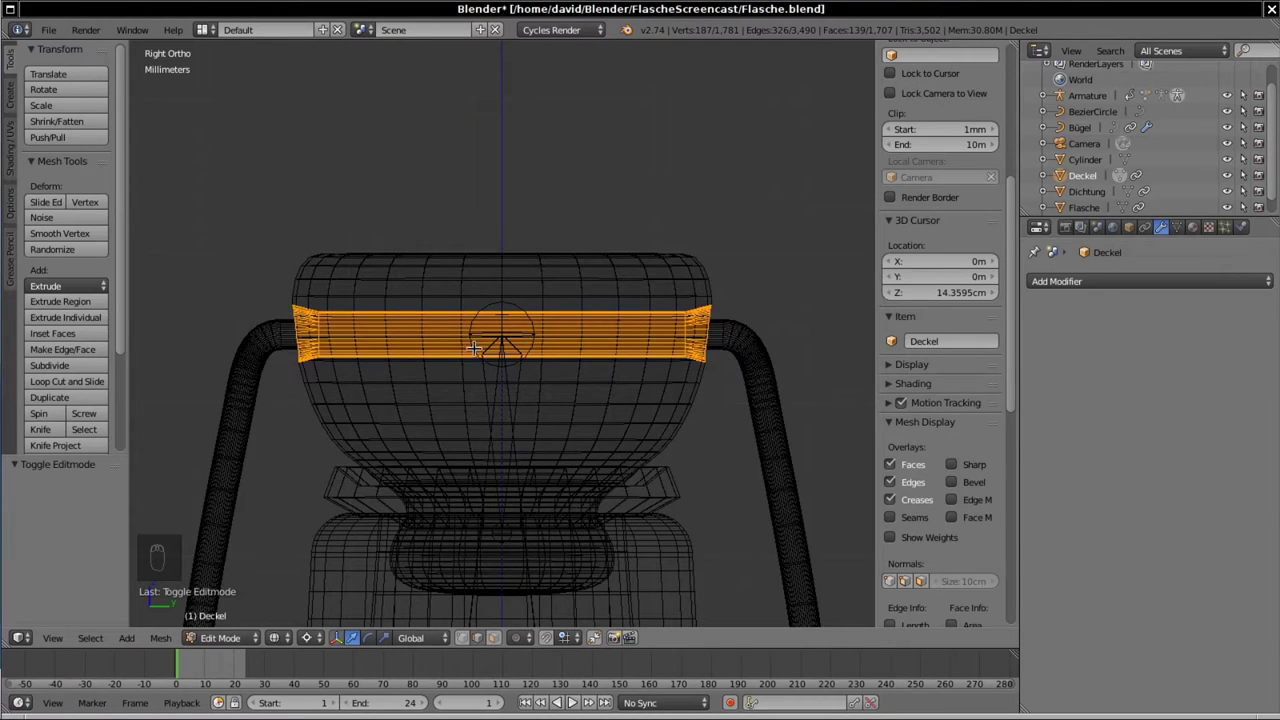
pyautogui.press('c')
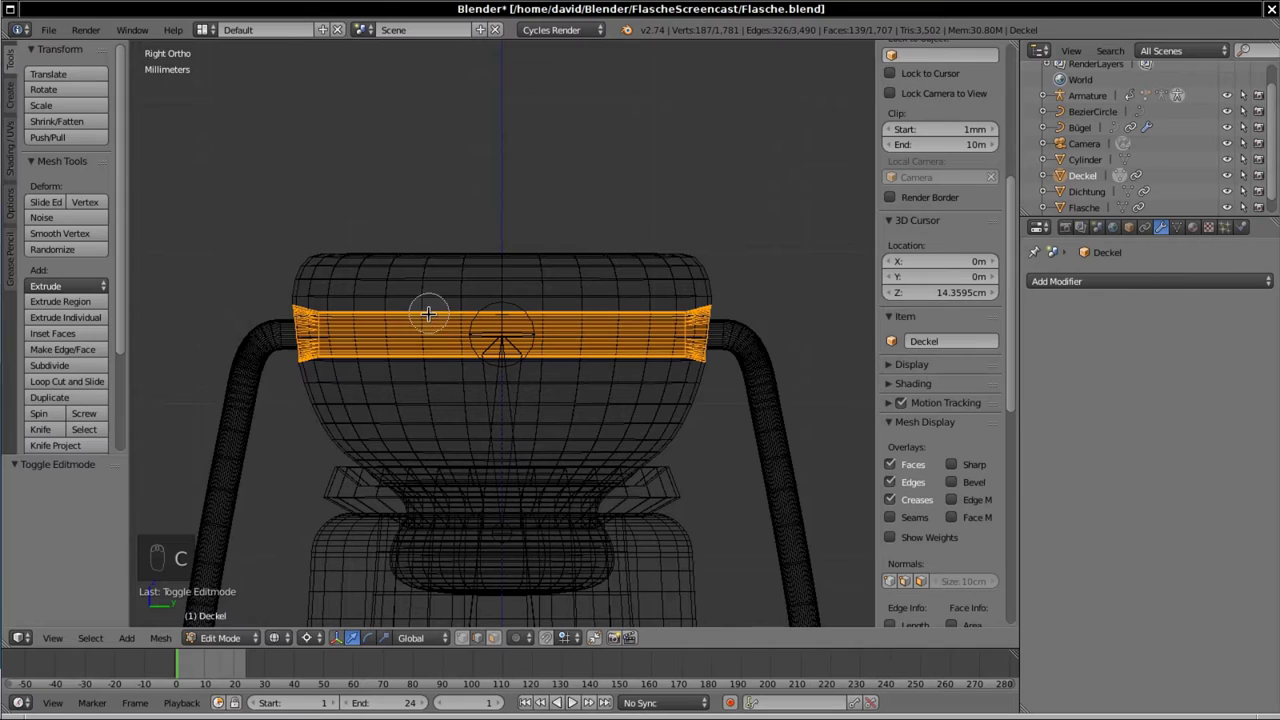
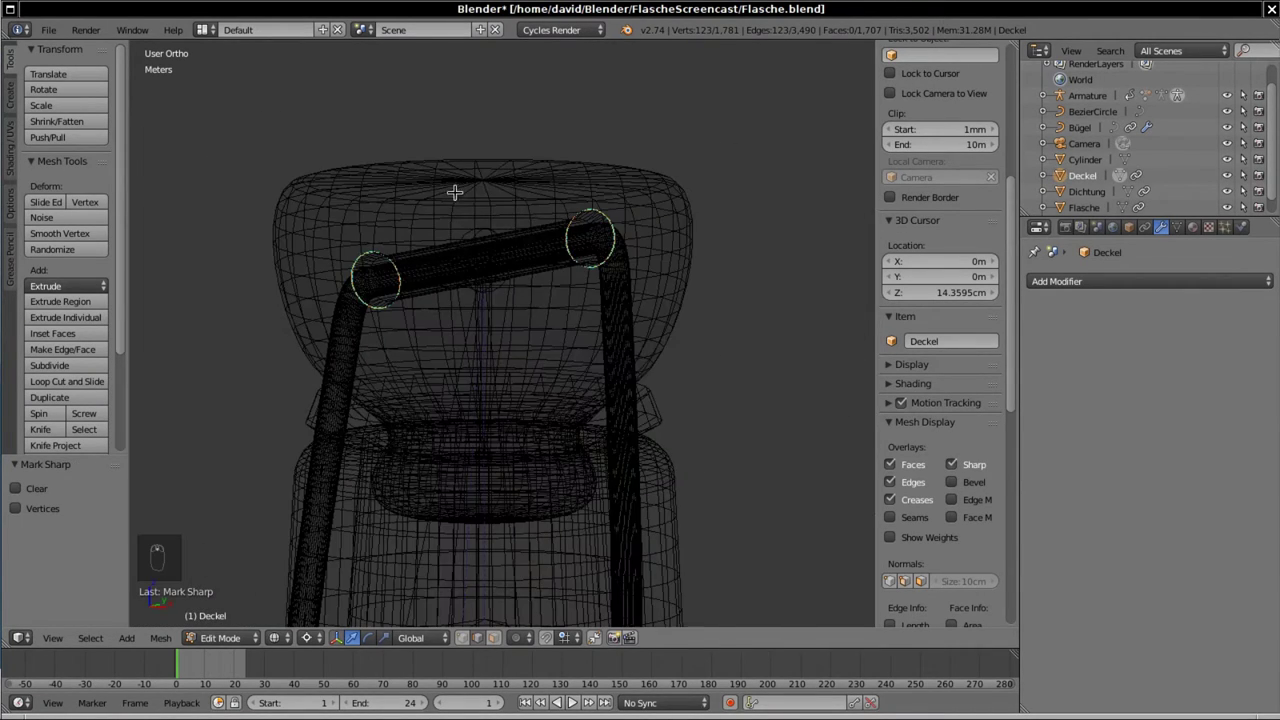
# Step: Select all of Deckel, apply Shade Smooth, and return to Object Mode
pyautogui.press('a')
pyautogui.press('a')
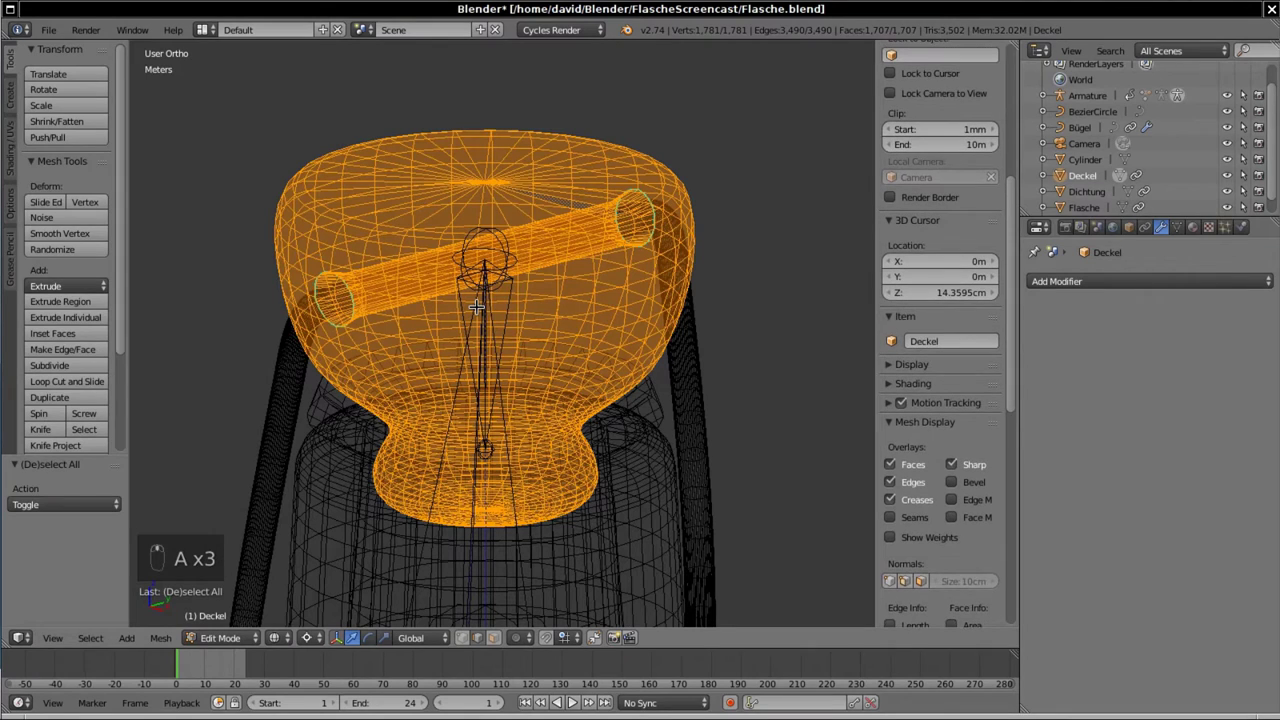
pyautogui.press('space')
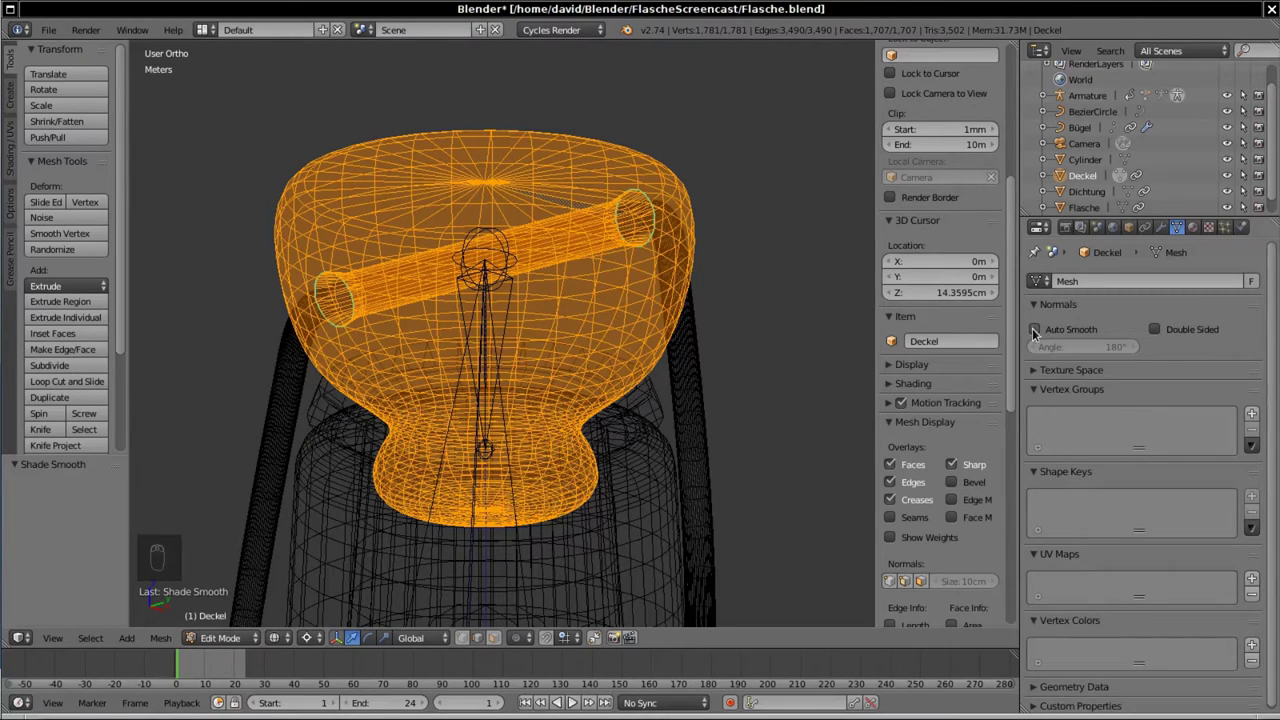
pyautogui.press('Tab')
pyautogui.press('z')
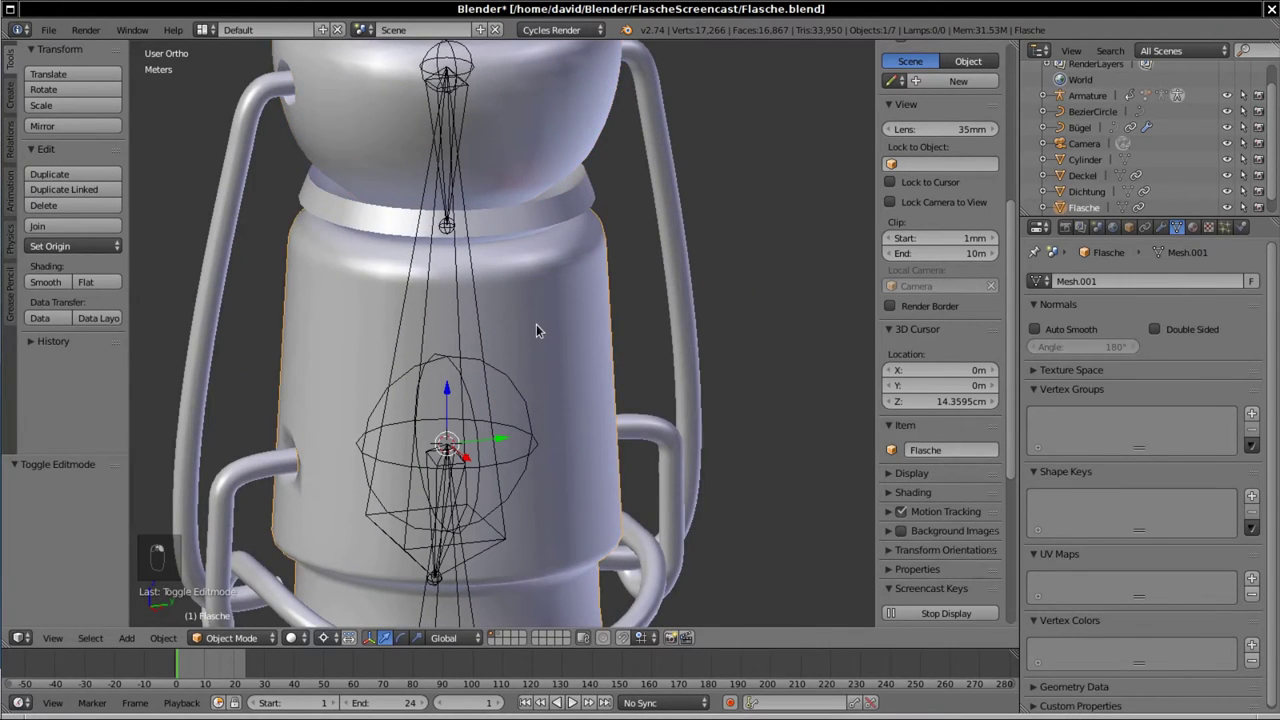
# Step: Edit Flasche in wireframe and mark its pin-hole edge loop as sharp
pyautogui.press('Tab')
pyautogui.press('z')
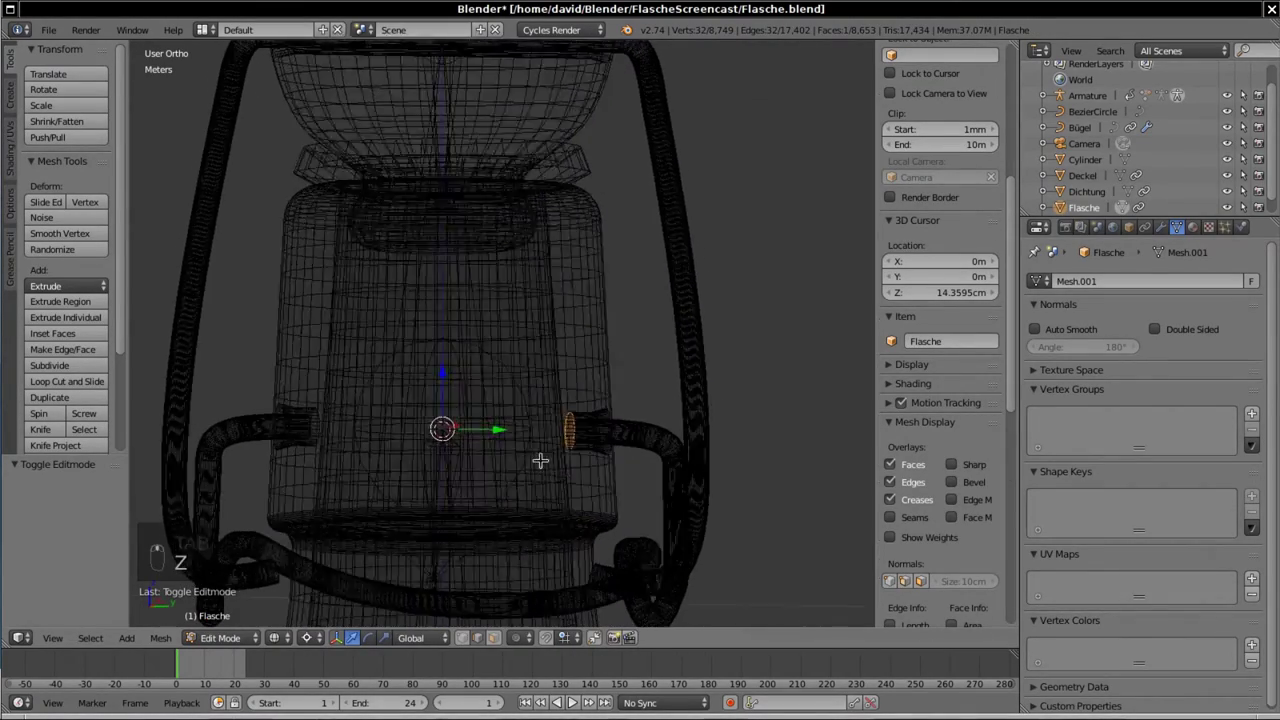
pyautogui.middleClick(581, 433)
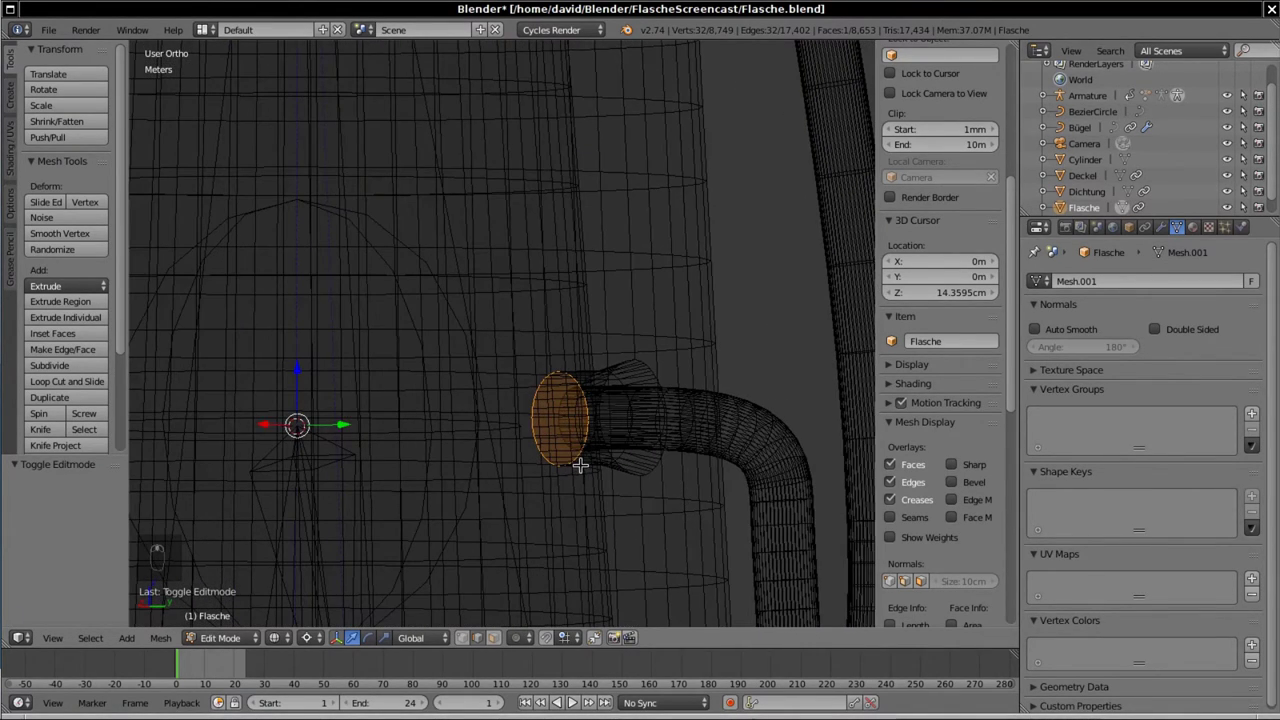
pyautogui.press('a')
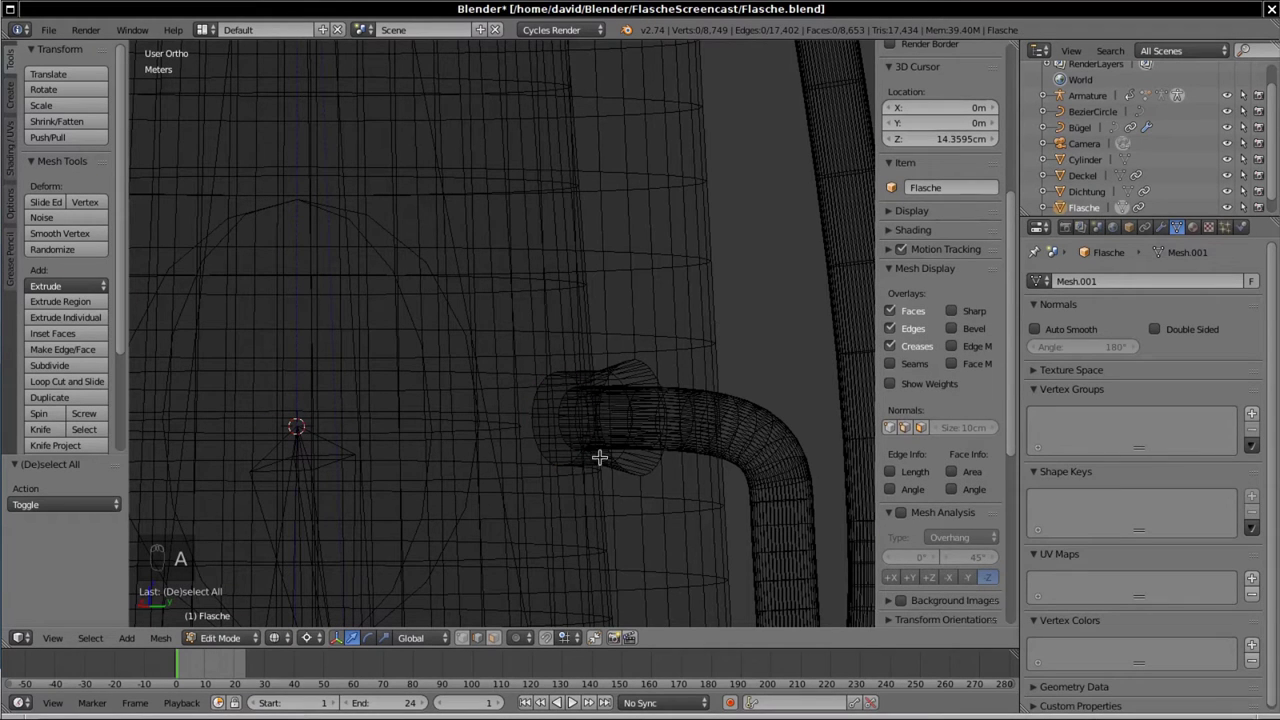
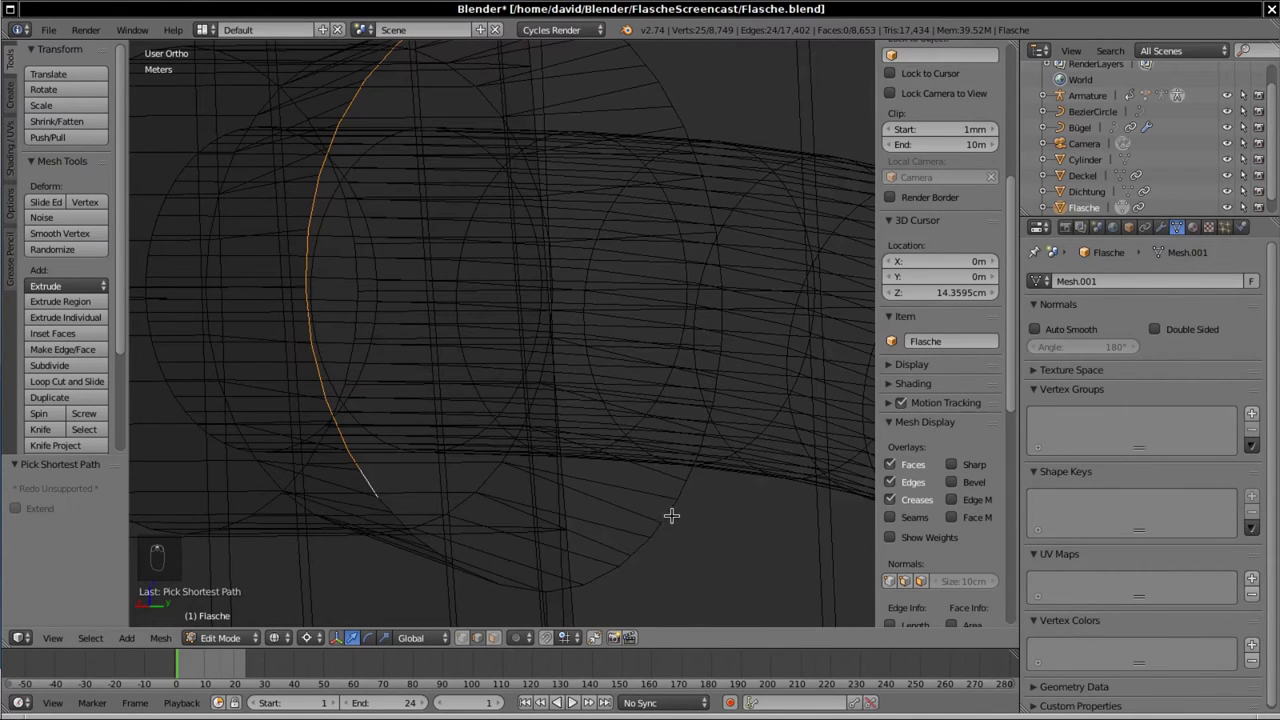
pyautogui.moveTo(658, 501); pyautogui.dragTo(606, 550)
pyautogui.middleClick(606, 550)
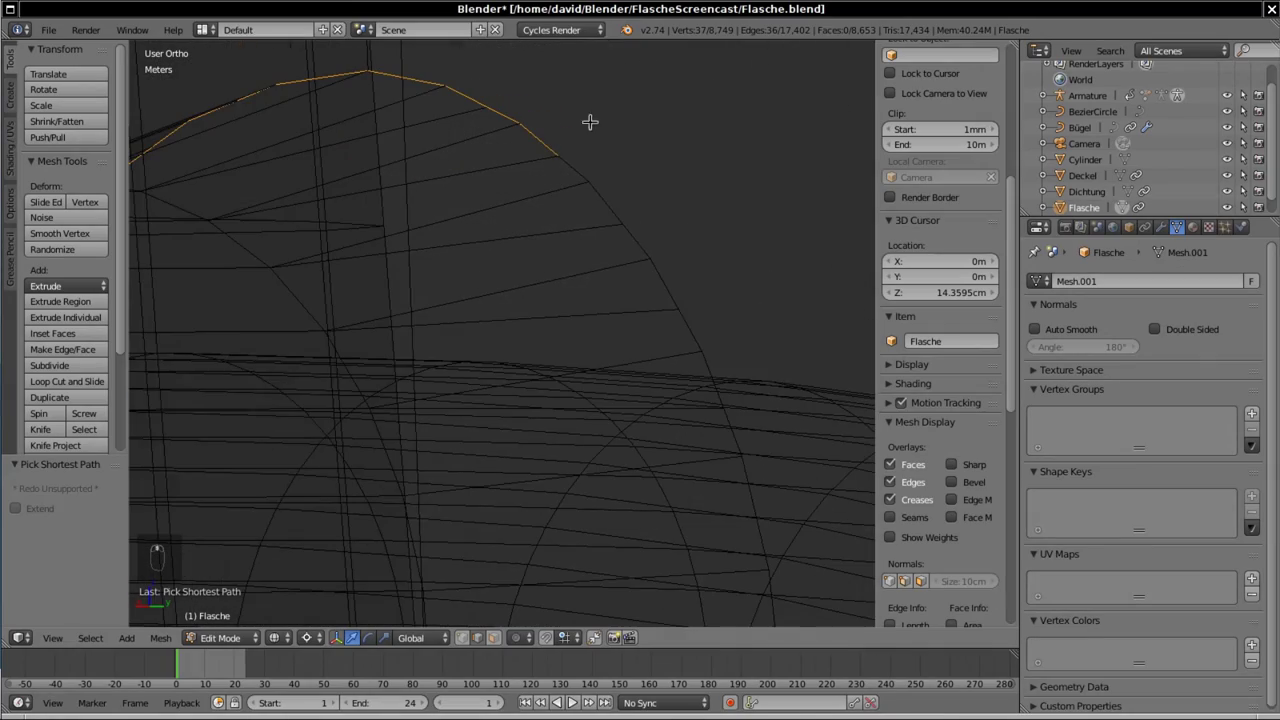
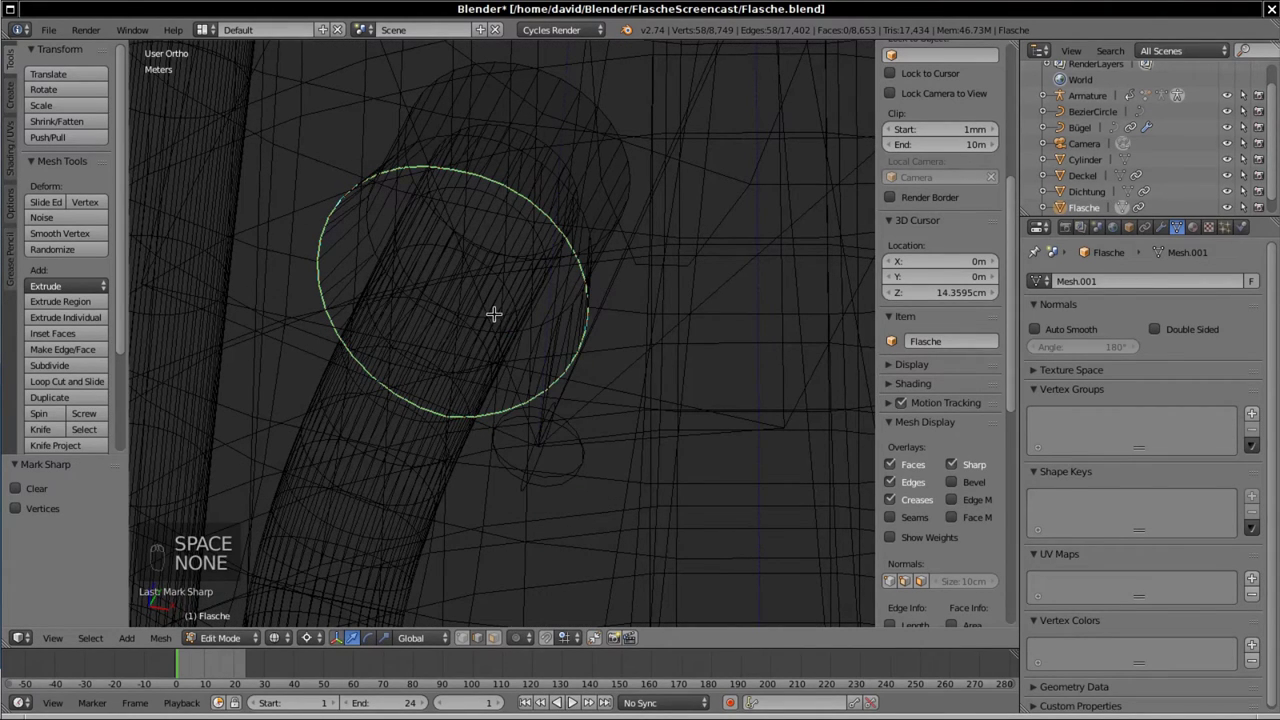
# Step: Select the entire bottle mesh and apply Shade Smooth
pyautogui.press('z')
pyautogui.press('Tab')
pyautogui.press('Tab')
pyautogui.press('a')
pyautogui.press('a')
pyautogui.press('space')
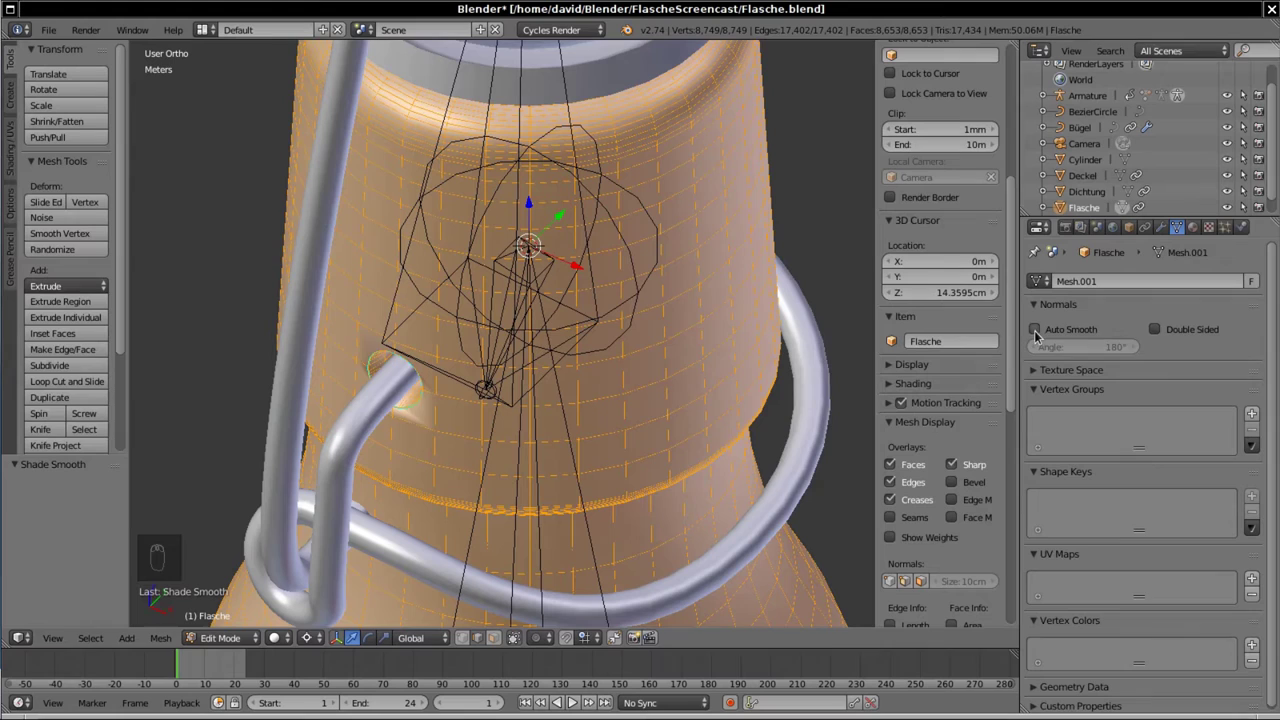
# Step: Return Flasche to Object Mode and look through the scene camera
pyautogui.press('Tab')
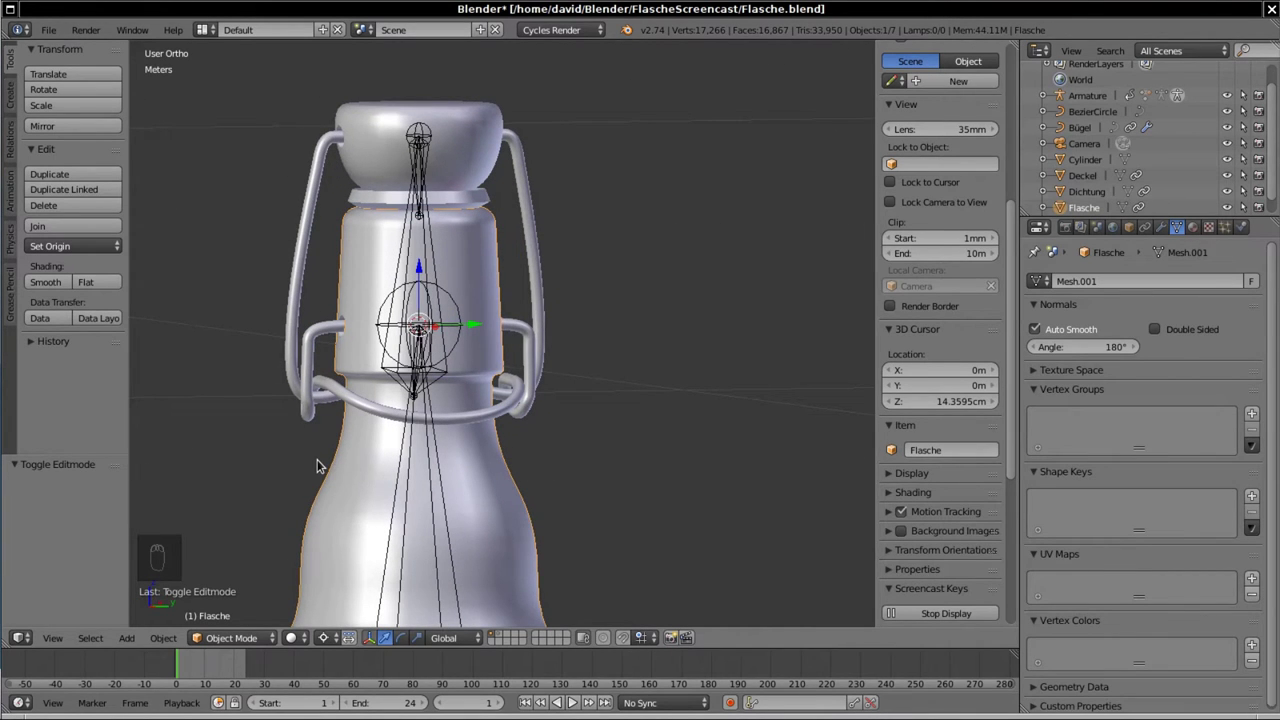
pyautogui.press('KP_0')
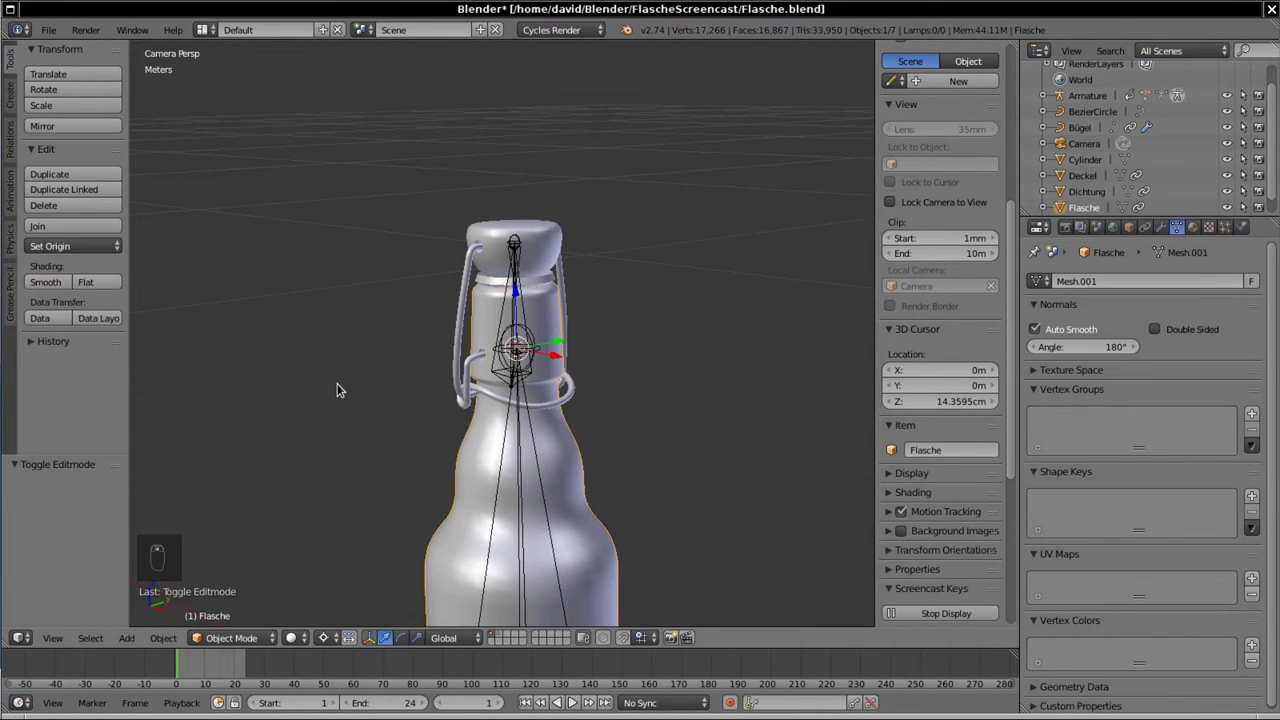
# Step: Preview the bottle over the garden backdrop in rendered camera view to 300 samples, then return to solid shading
pyautogui.press('KP_0')
pyautogui.press('KP_0')
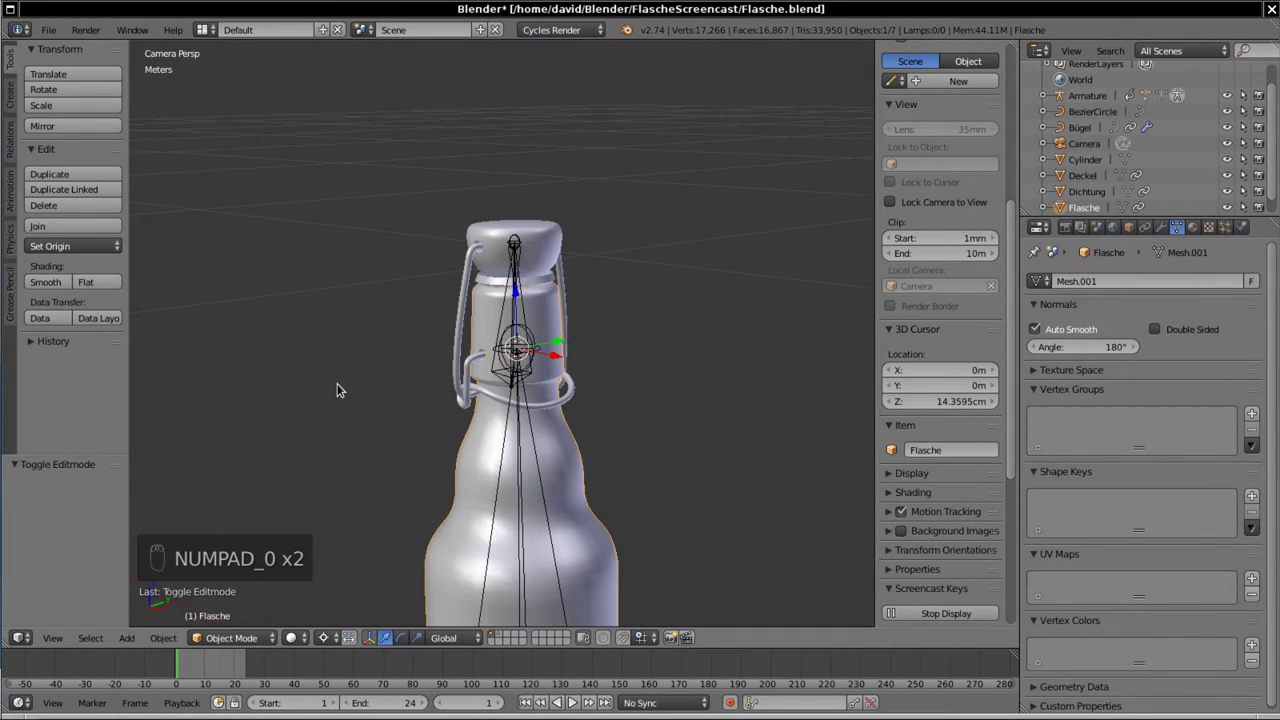
pyautogui.press('z')
pyautogui.press('shift+z')
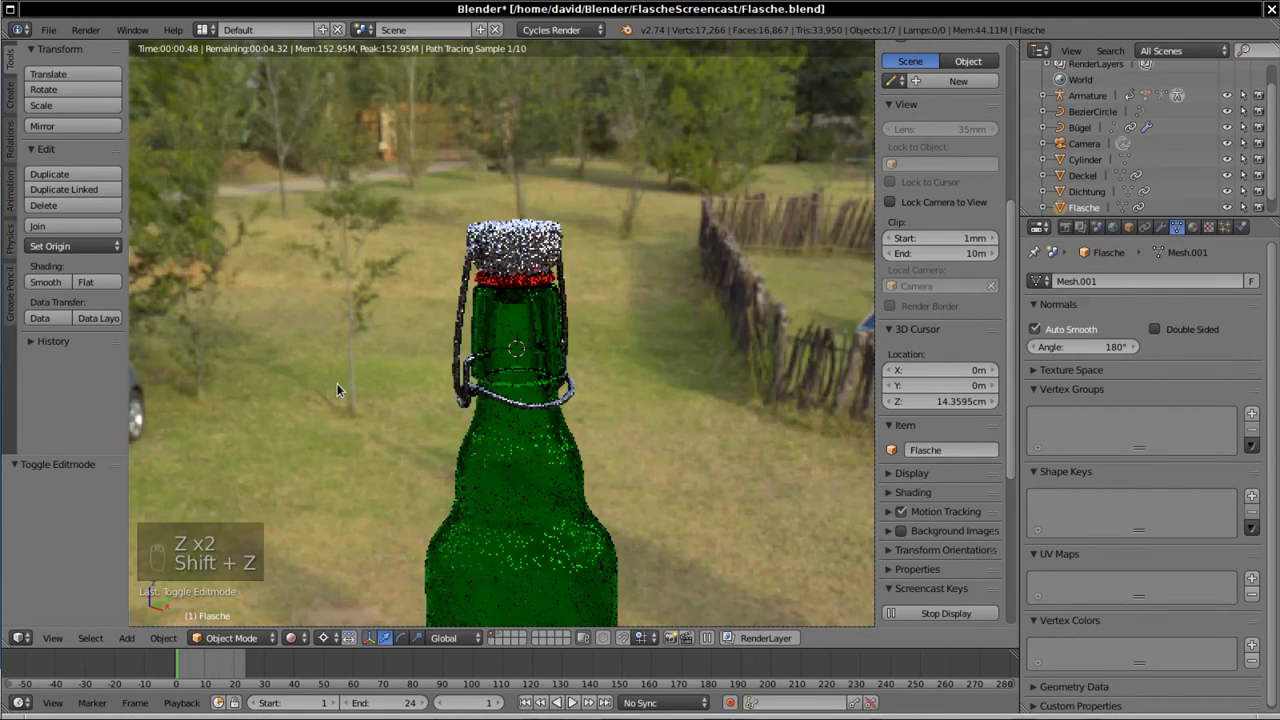
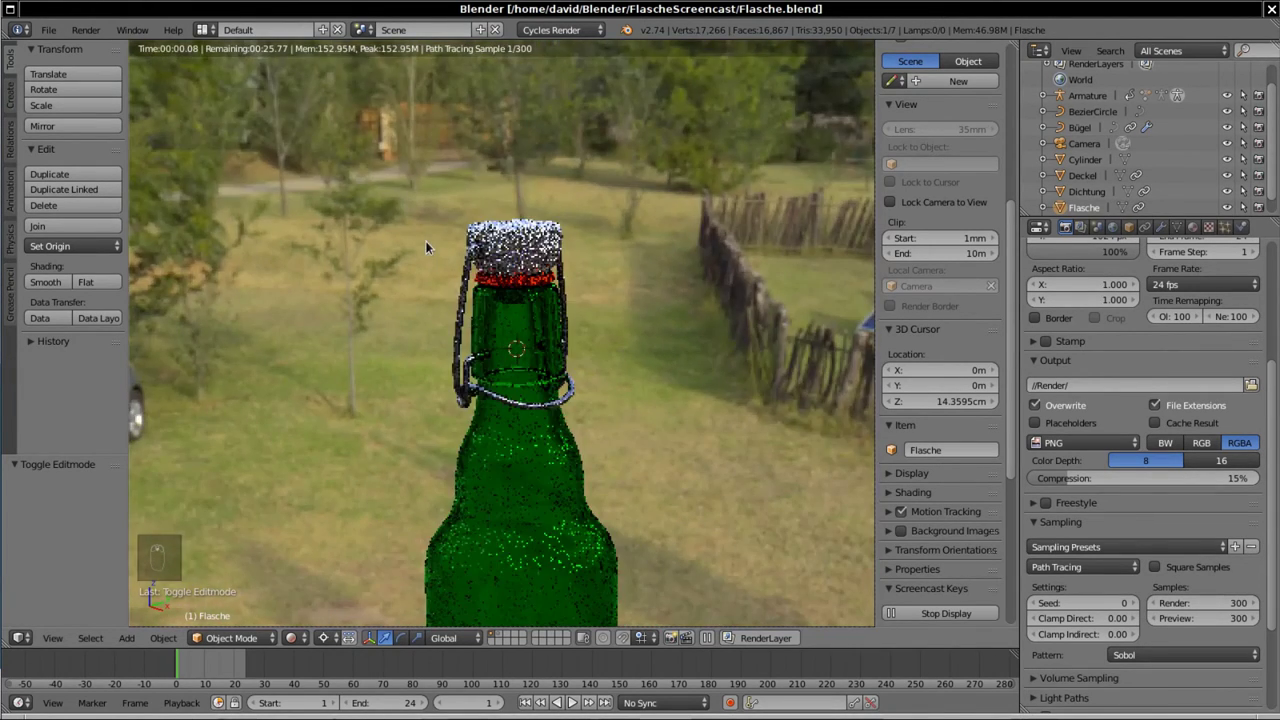
pyautogui.press('shift+z')
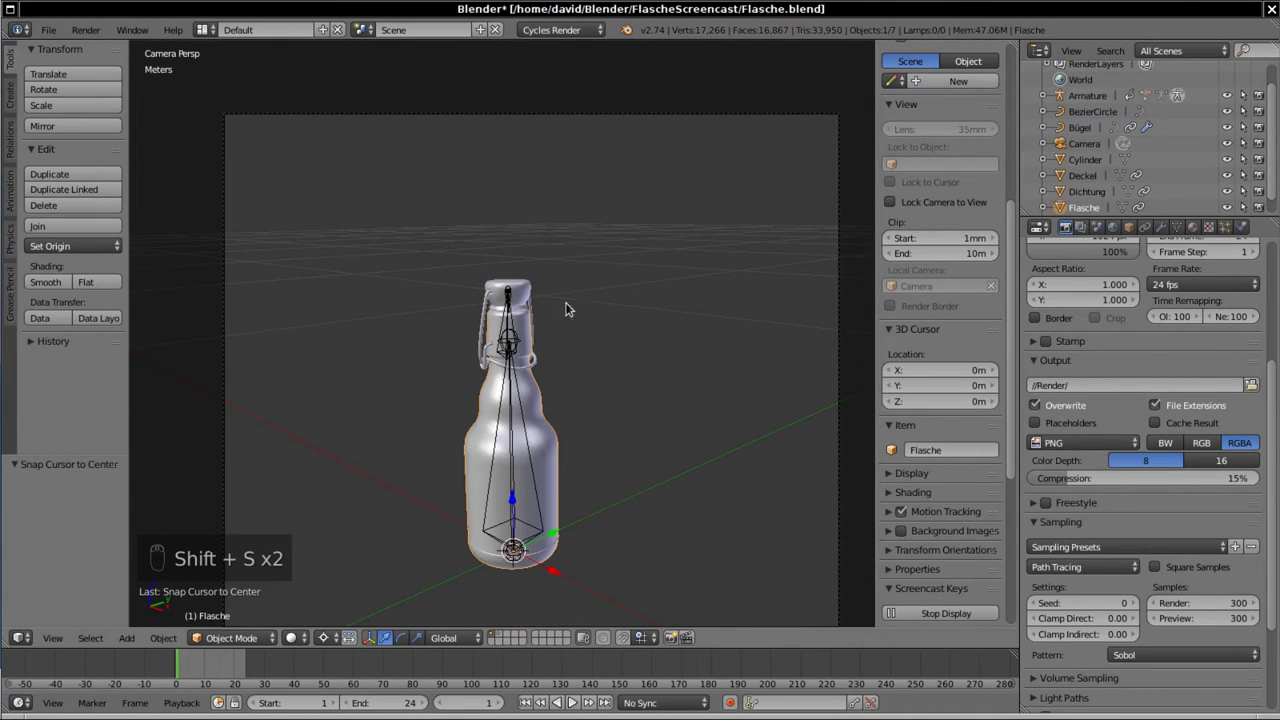
# Step: Add a large circle mesh under the bottle, fill it with a face and Smart UV Project it
pyautogui.press('shift+a')
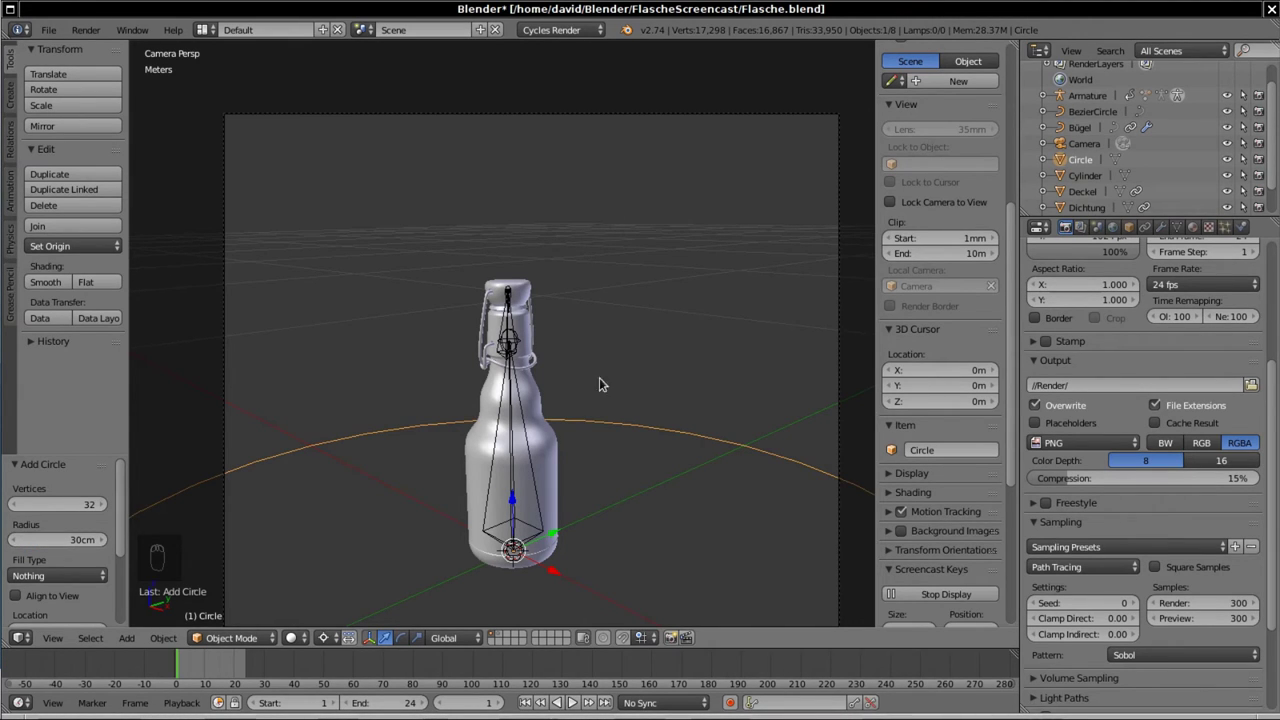
pyautogui.press('Tab')
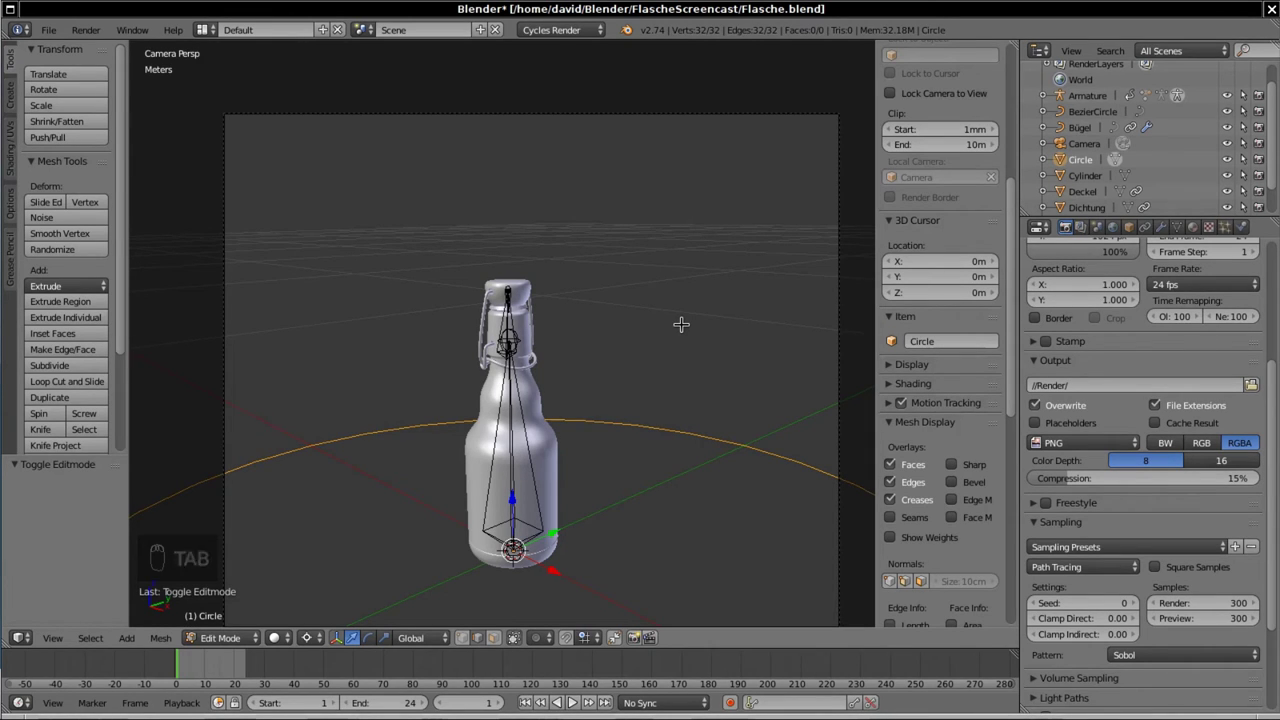
pyautogui.press('f')
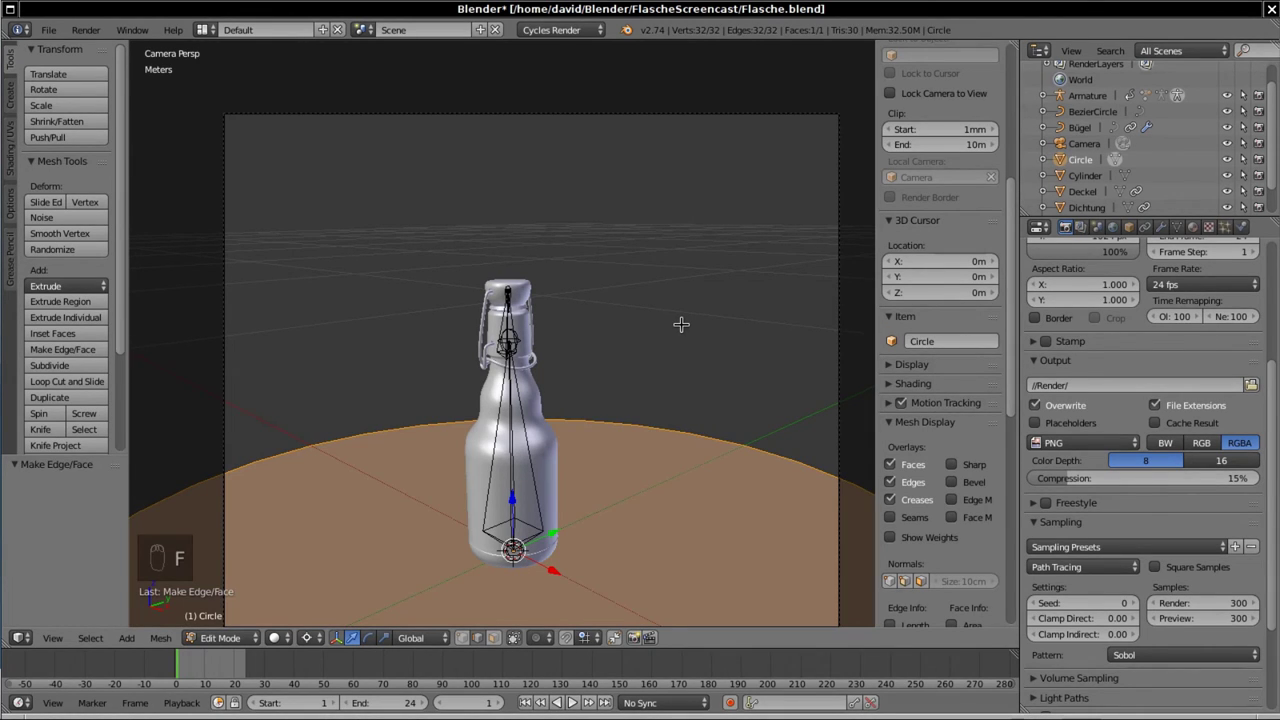
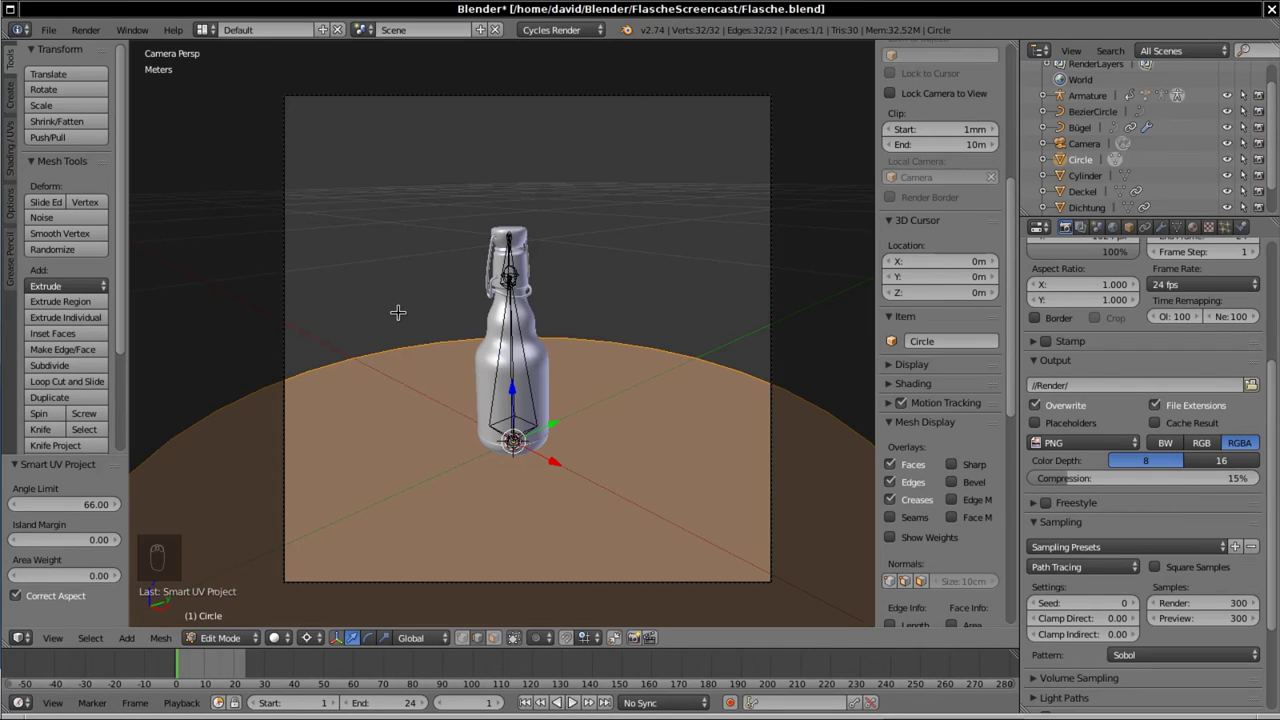
pyautogui.press('Tab')
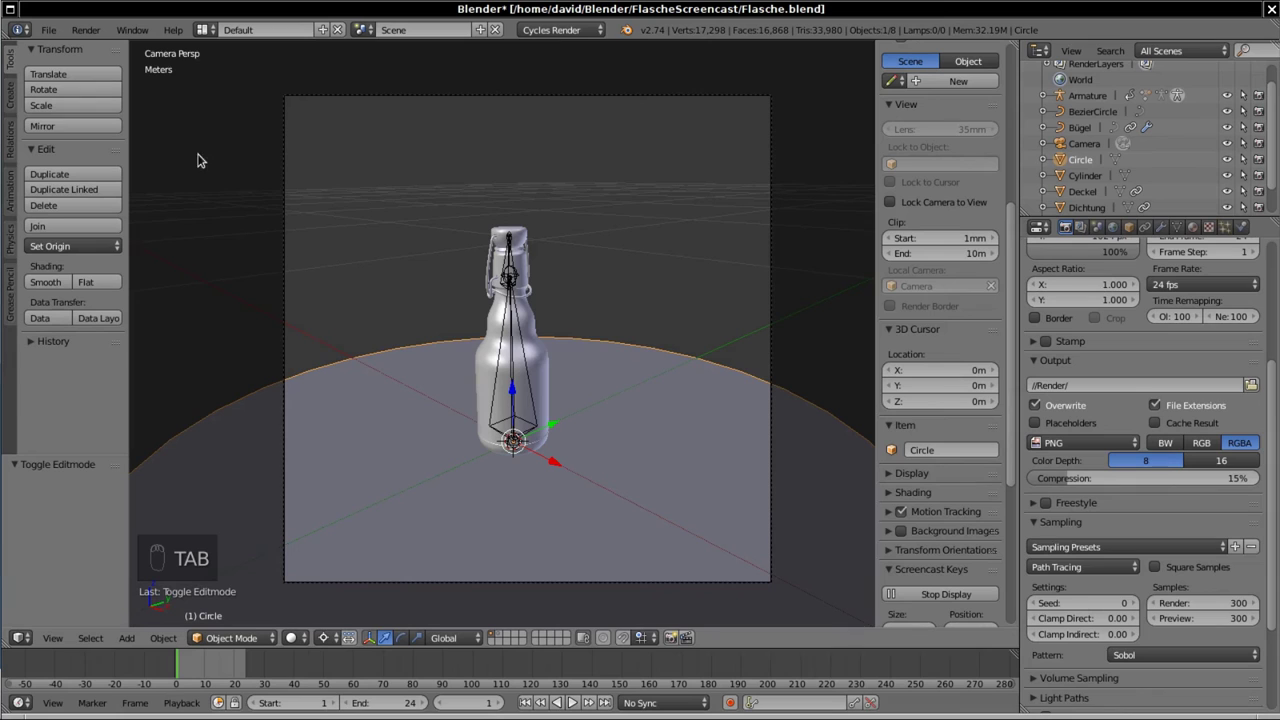
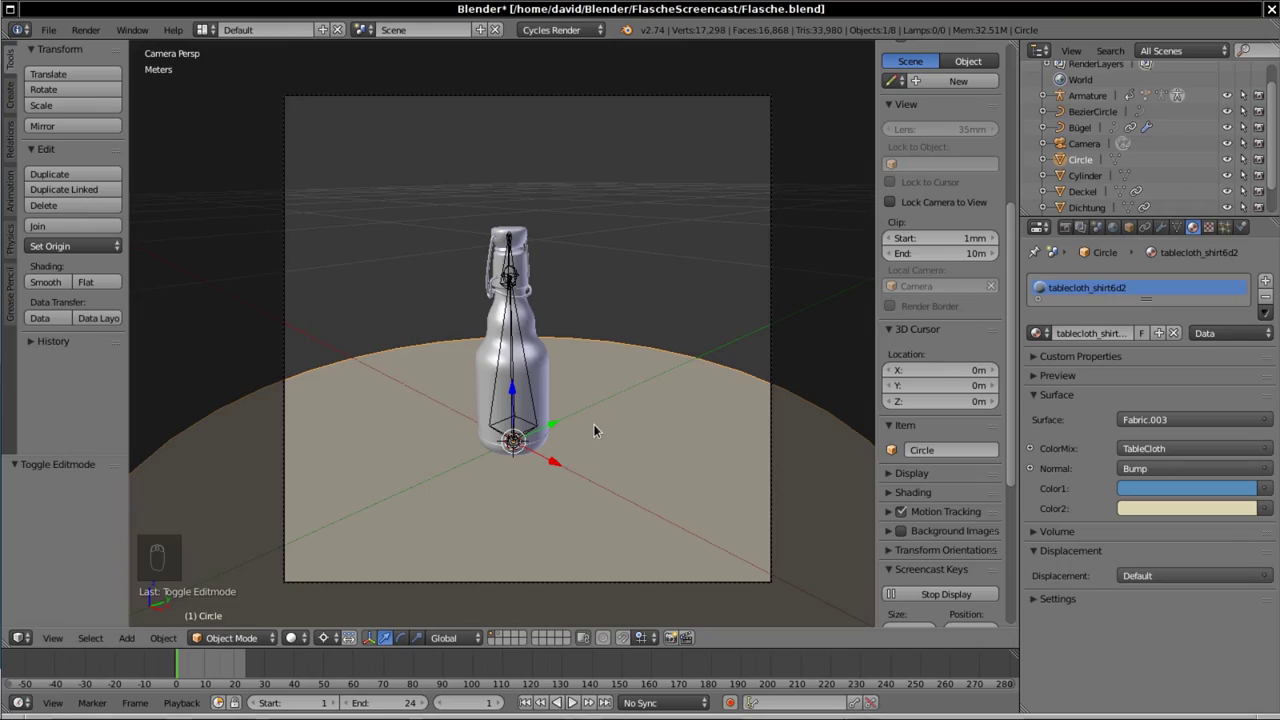
# Step: Check the blue checkered tablecloth material on the disc in rendered preview, then back to solid view
pyautogui.press('shift+z')
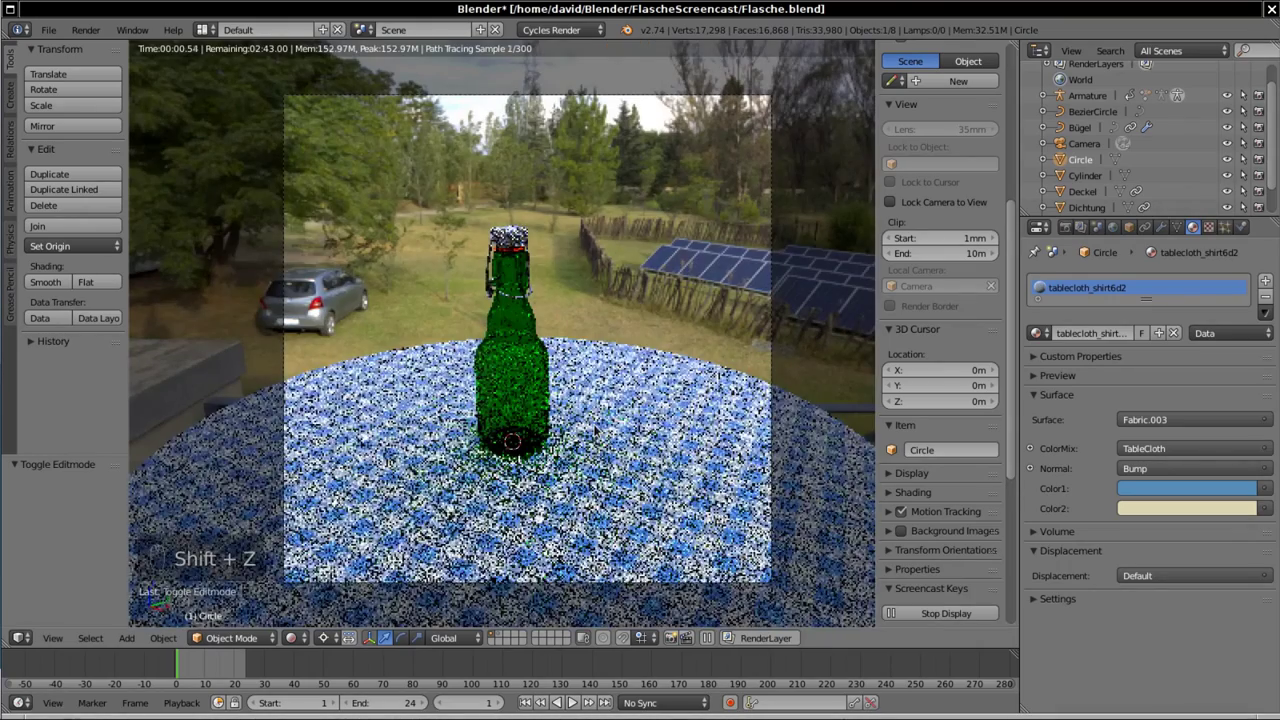
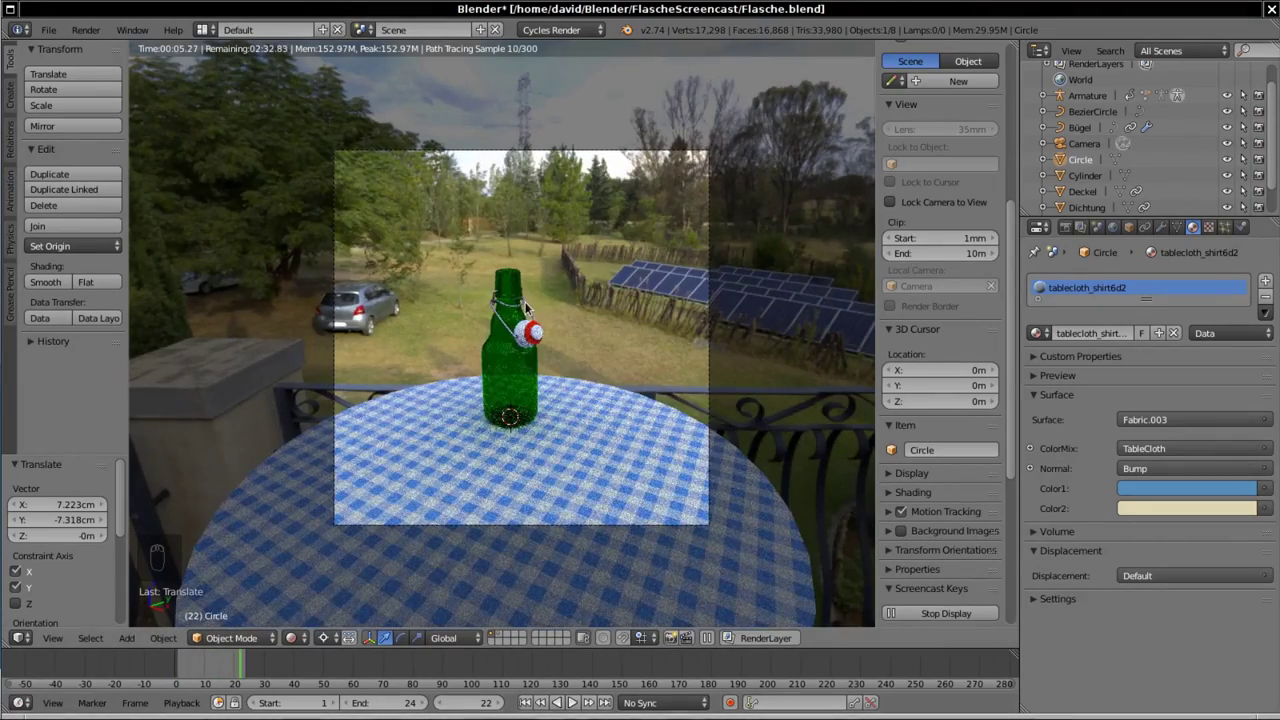
pyautogui.press('shift+z')
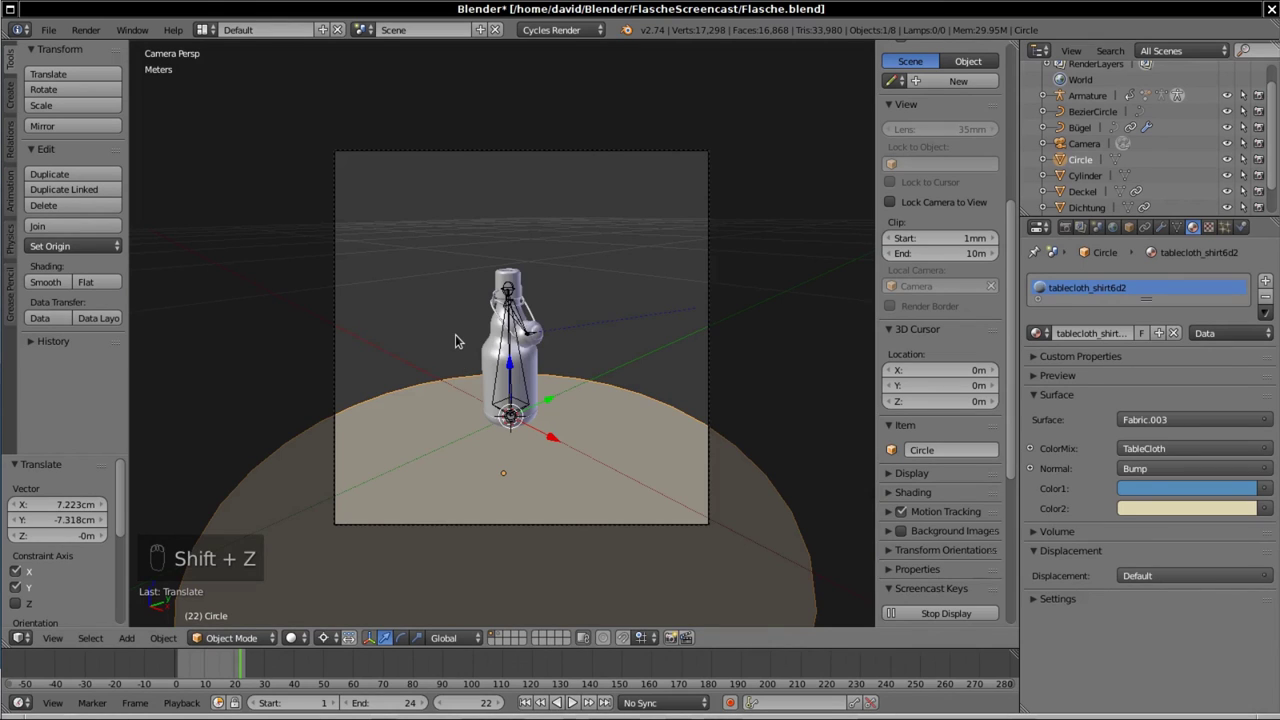